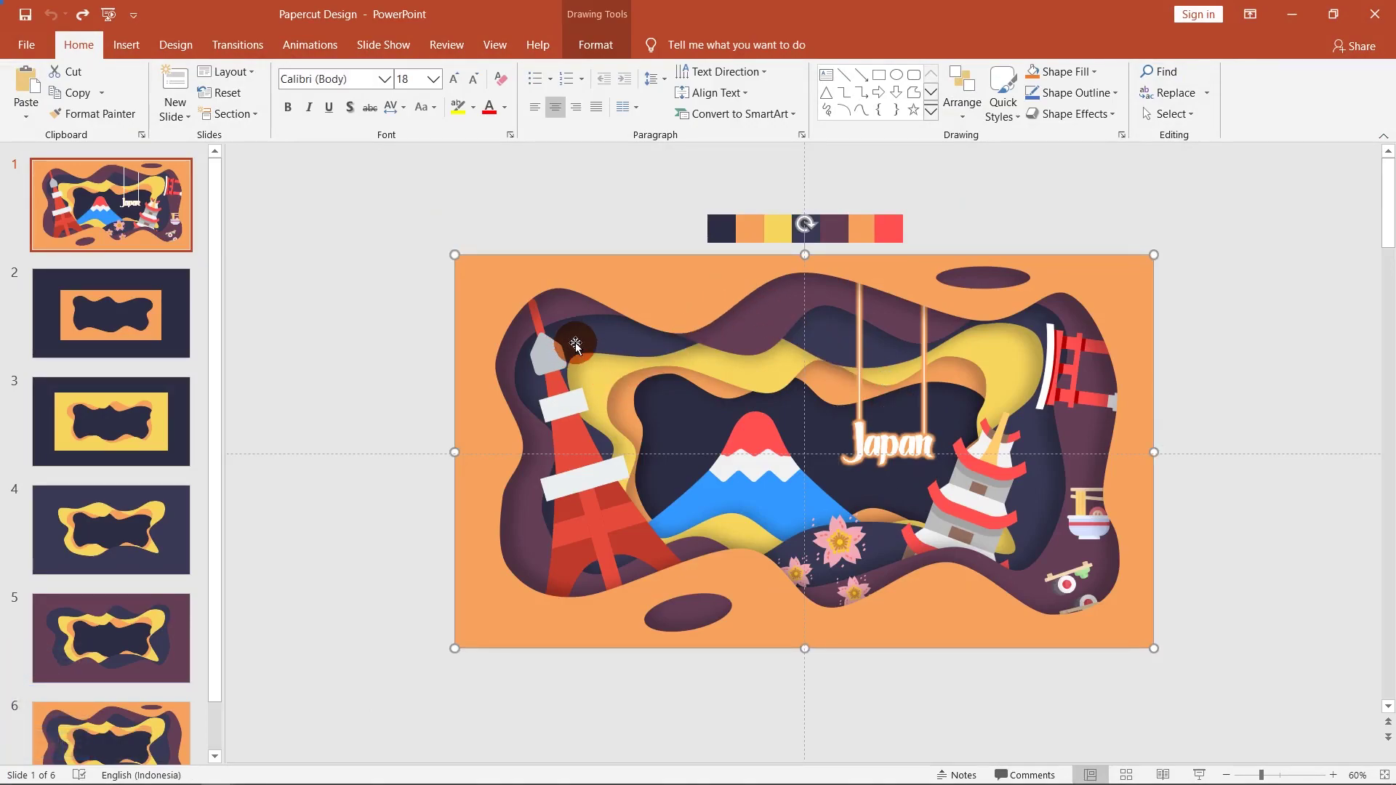
Step: Inspect the frame layers and orange background of the finished design, then switch to Presentation1
click(583, 349)
click(663, 375)
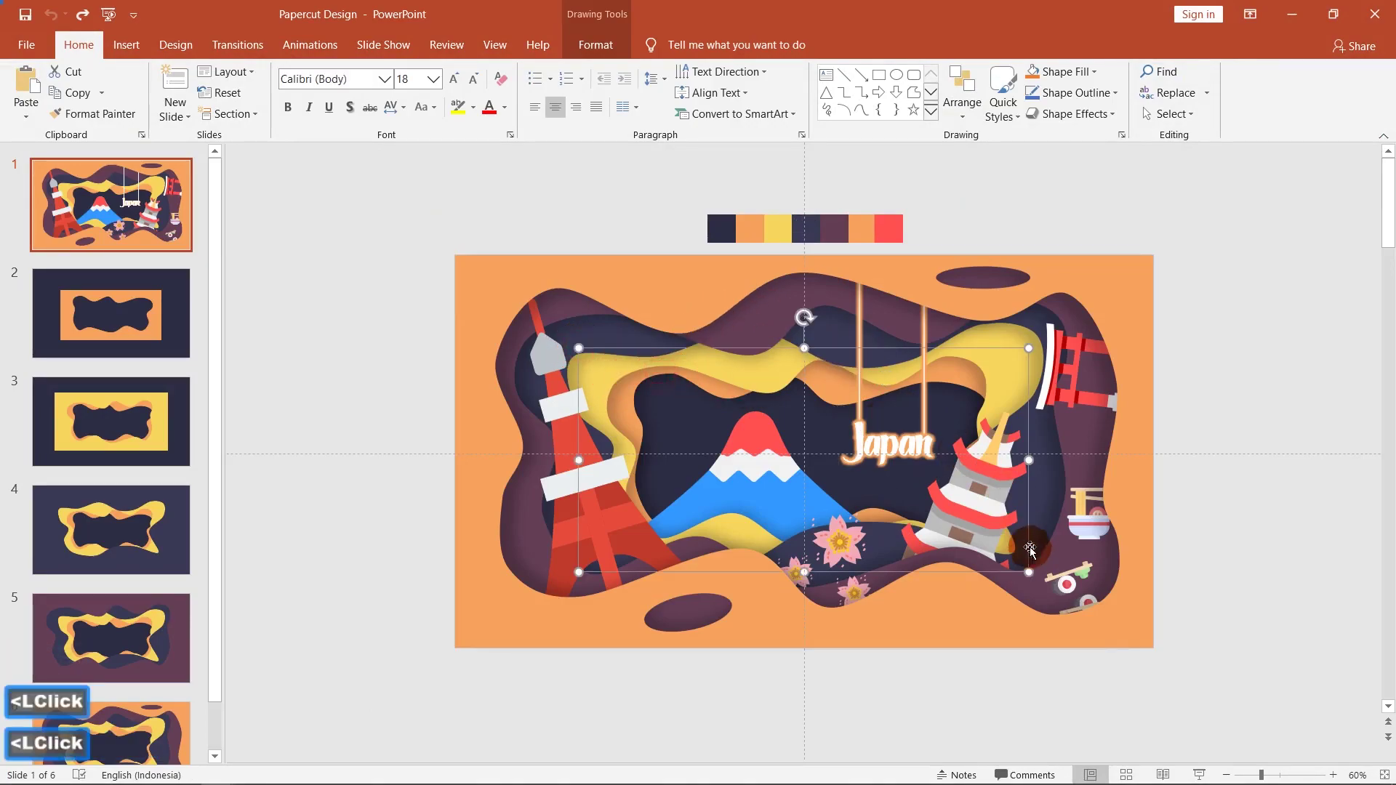
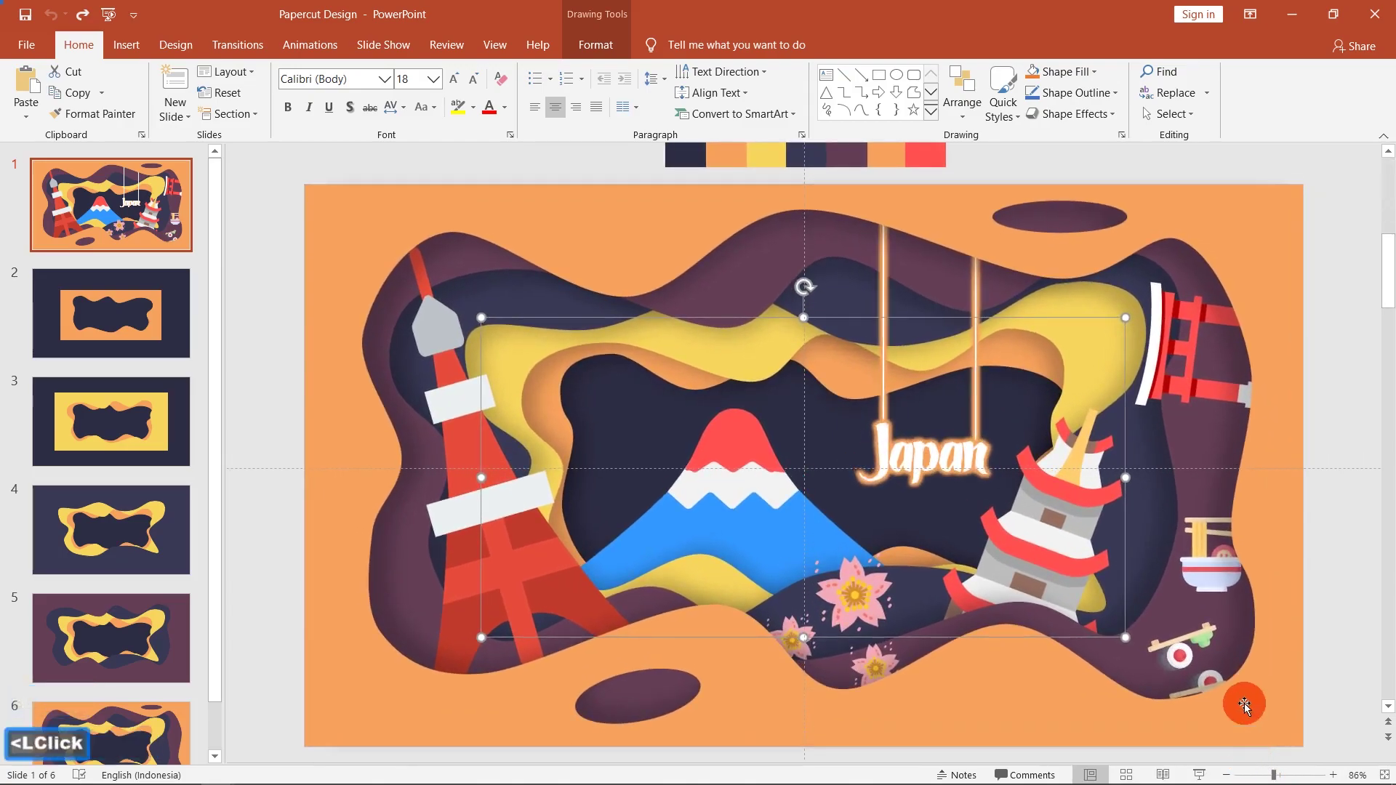
click(1274, 220)
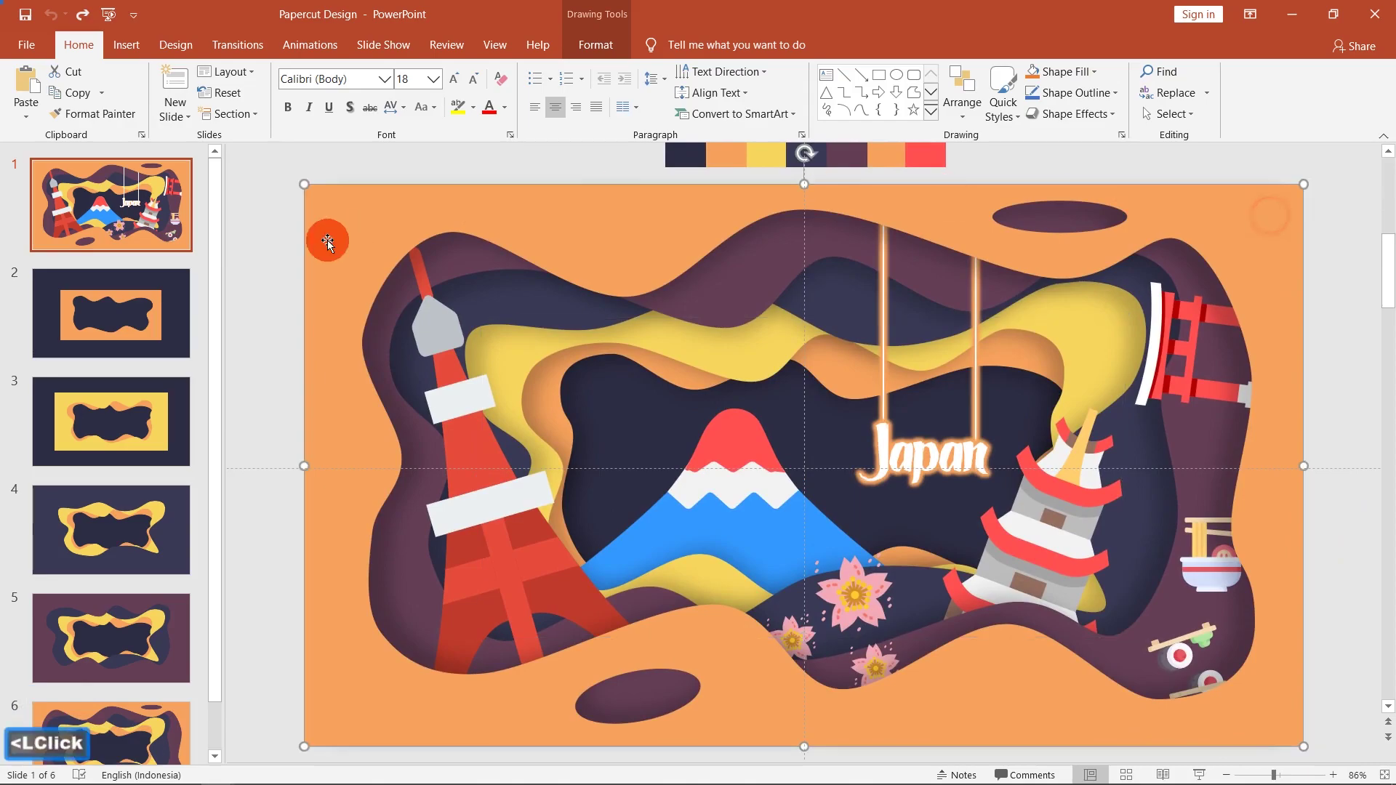
click(271, 188)
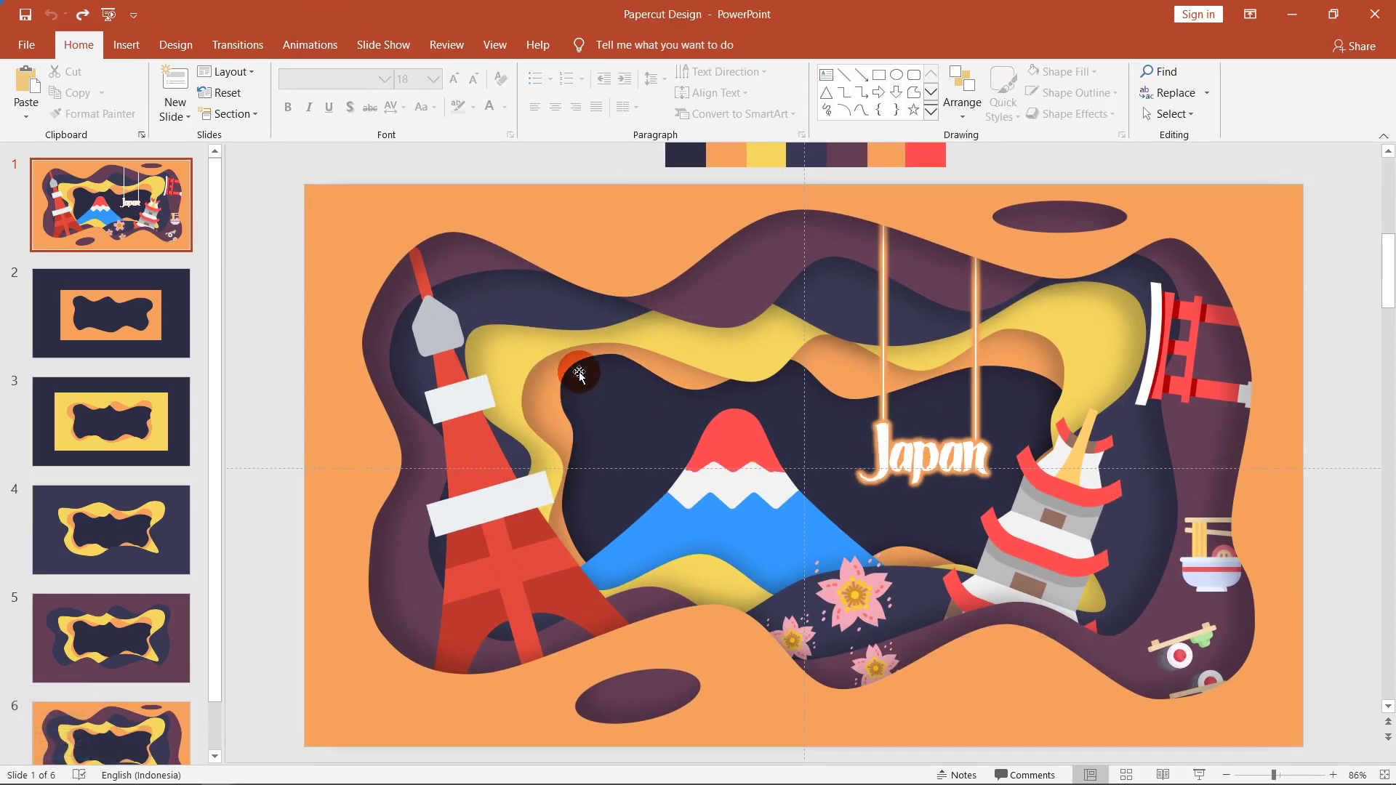
click(664, 372)
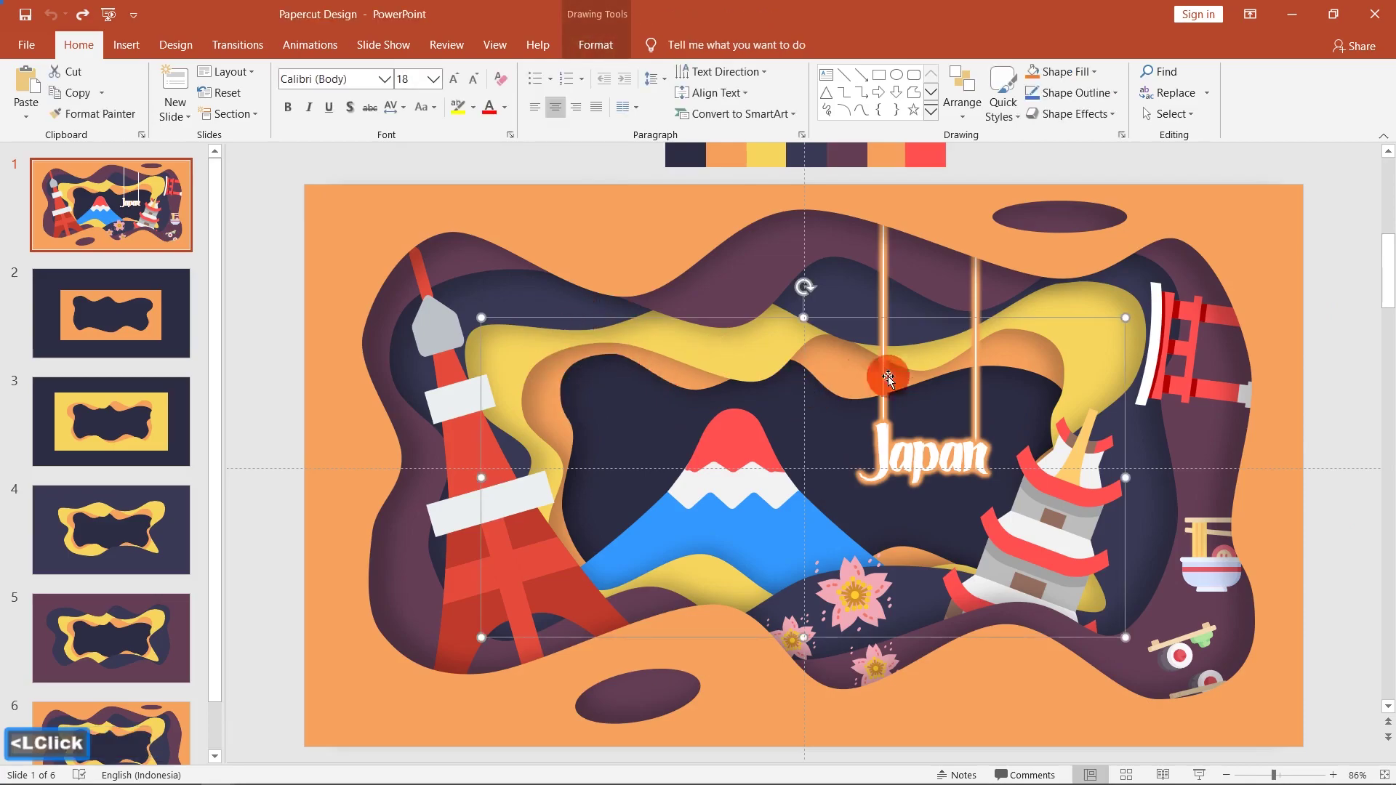
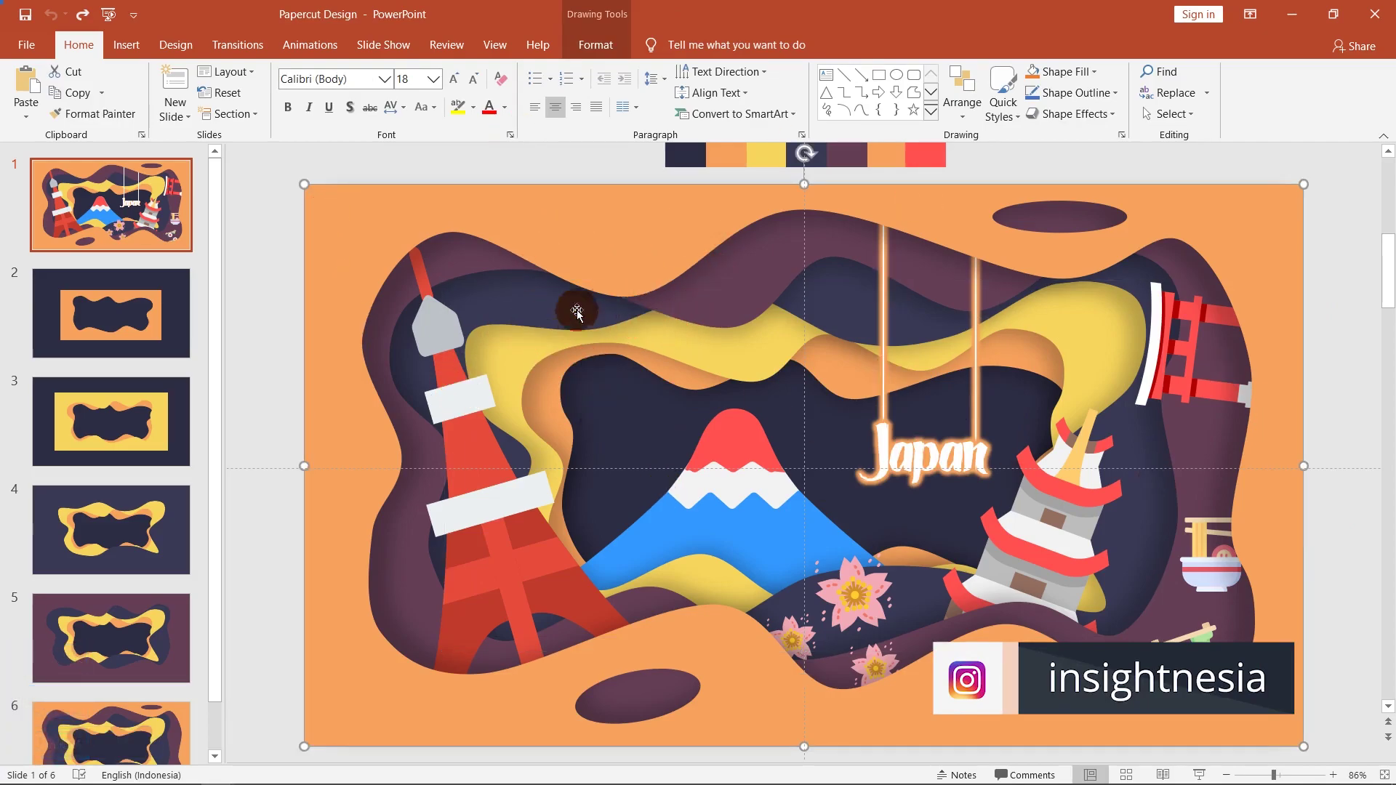
click(623, 385)
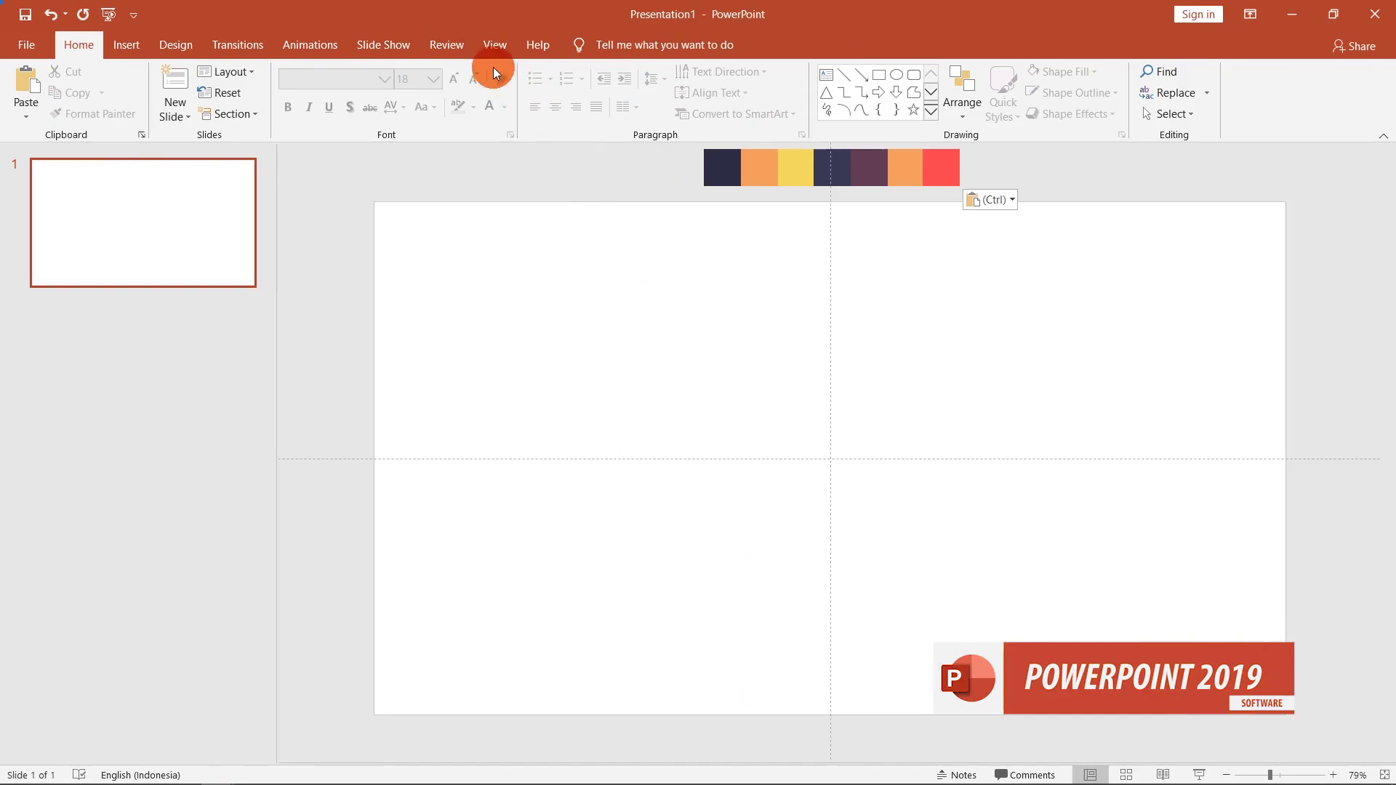
Step: Show slide guides on the blank presentation and compare it with the finished reference design
click(497, 53)
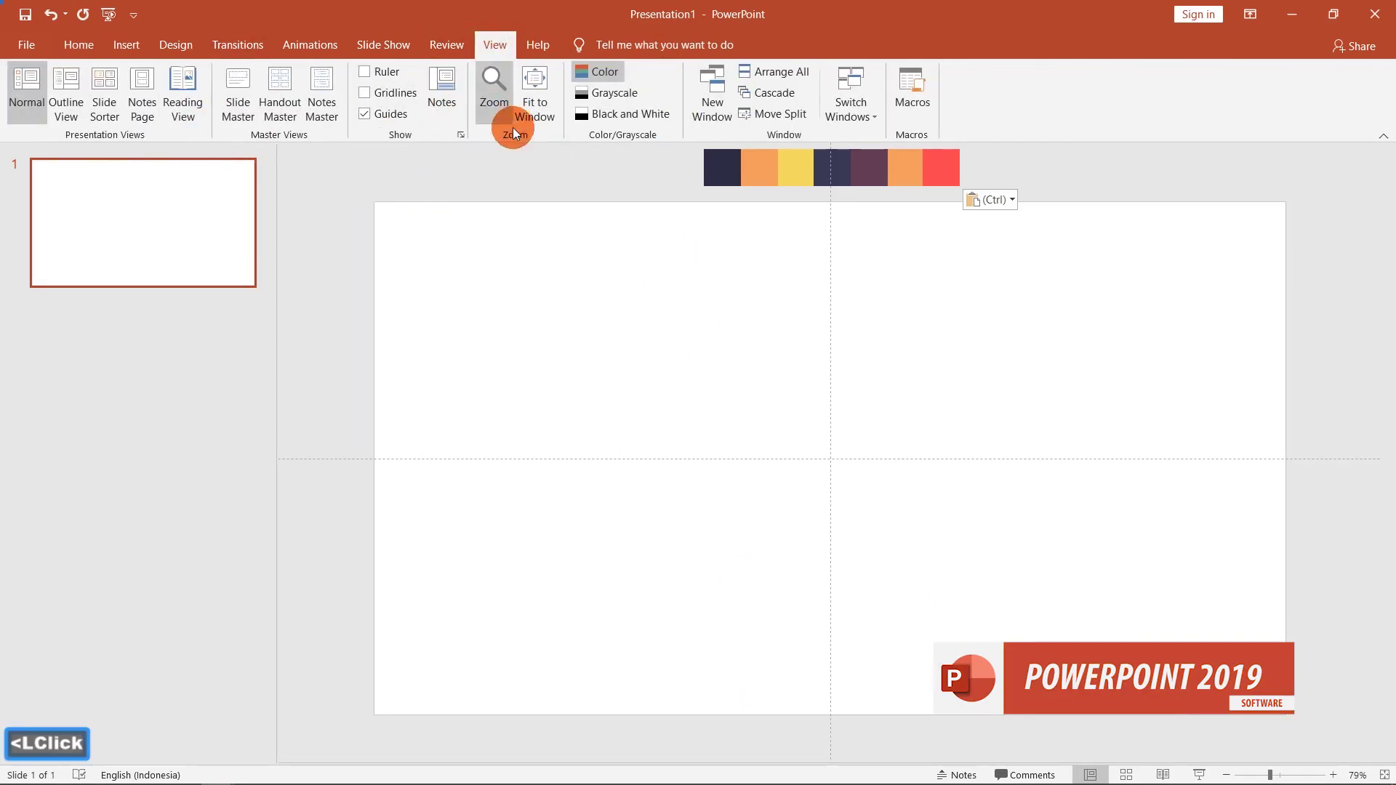
click(380, 115)
click(389, 112)
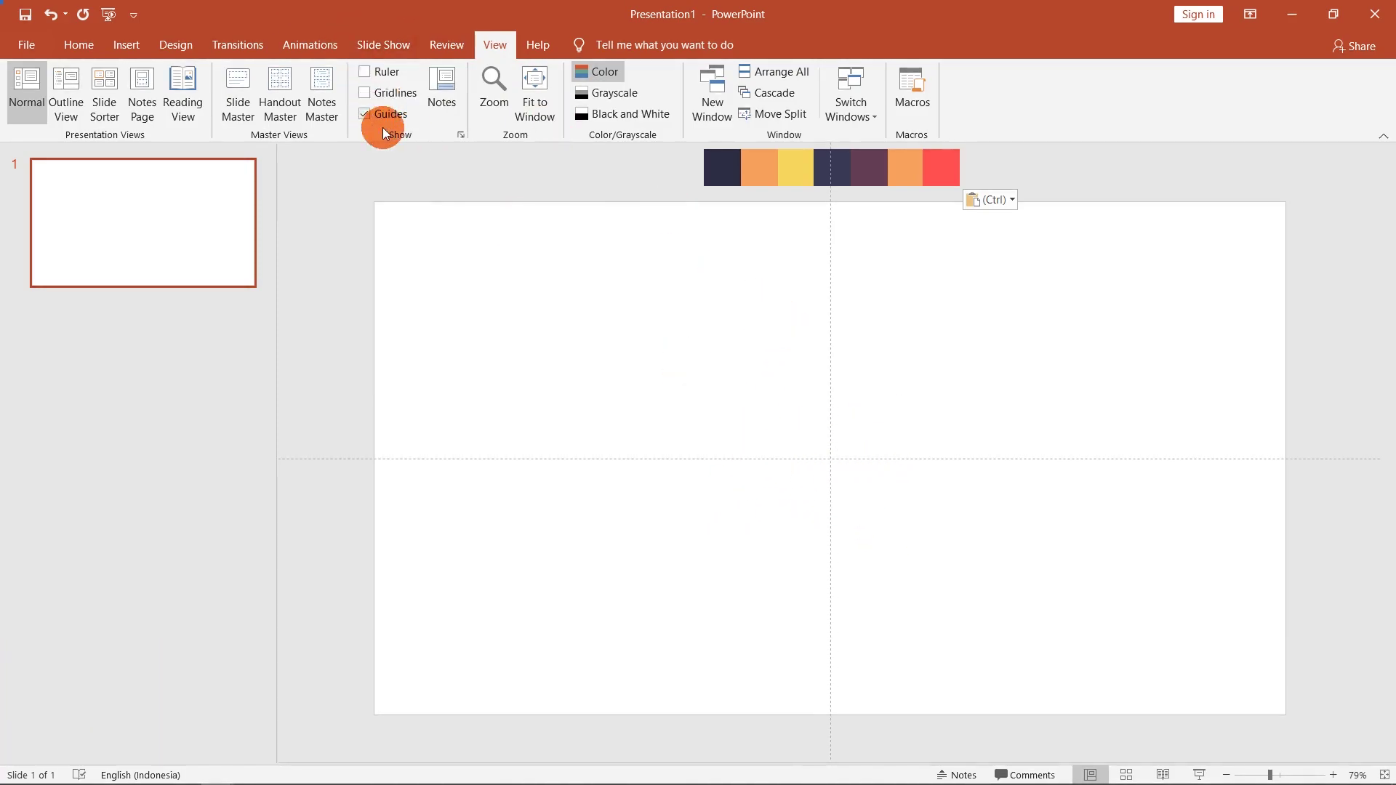
click(880, 175)
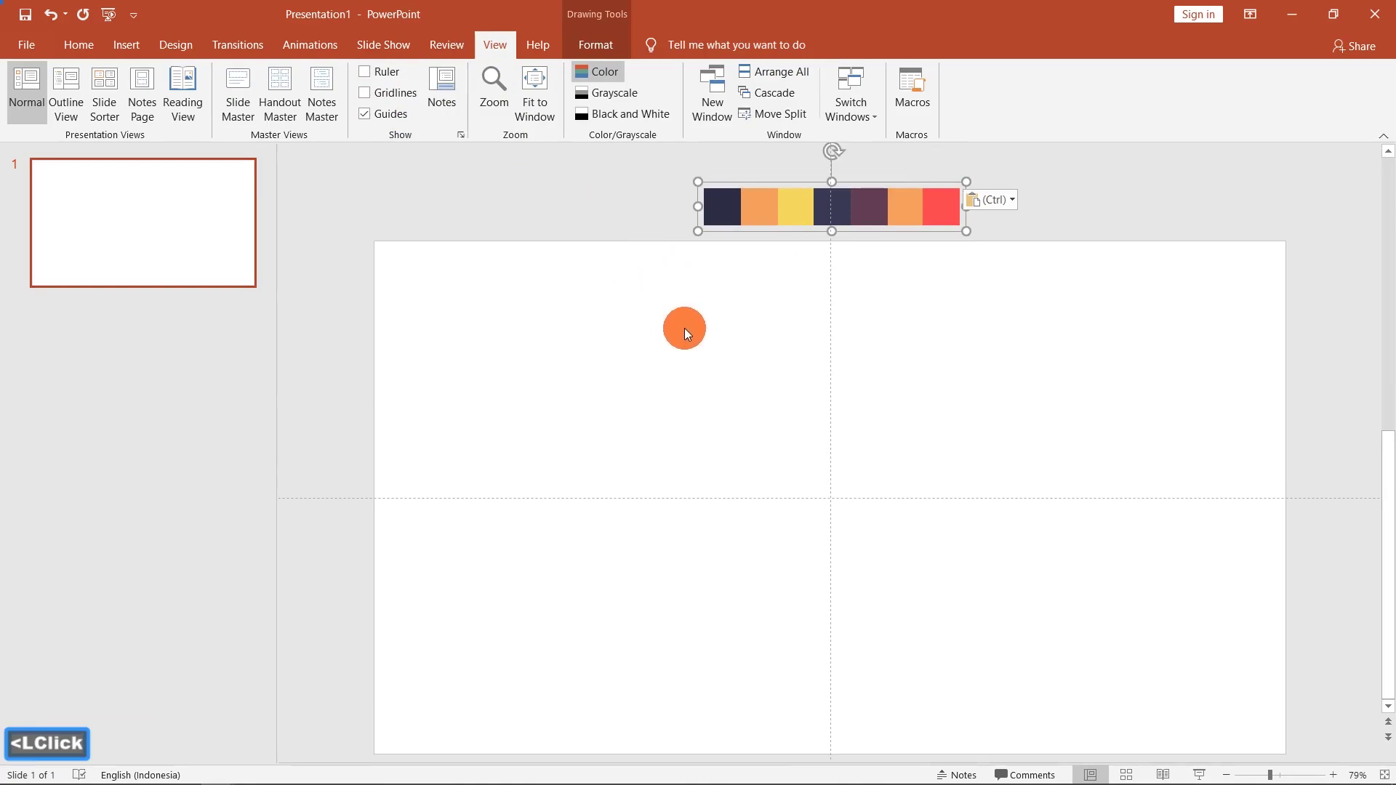
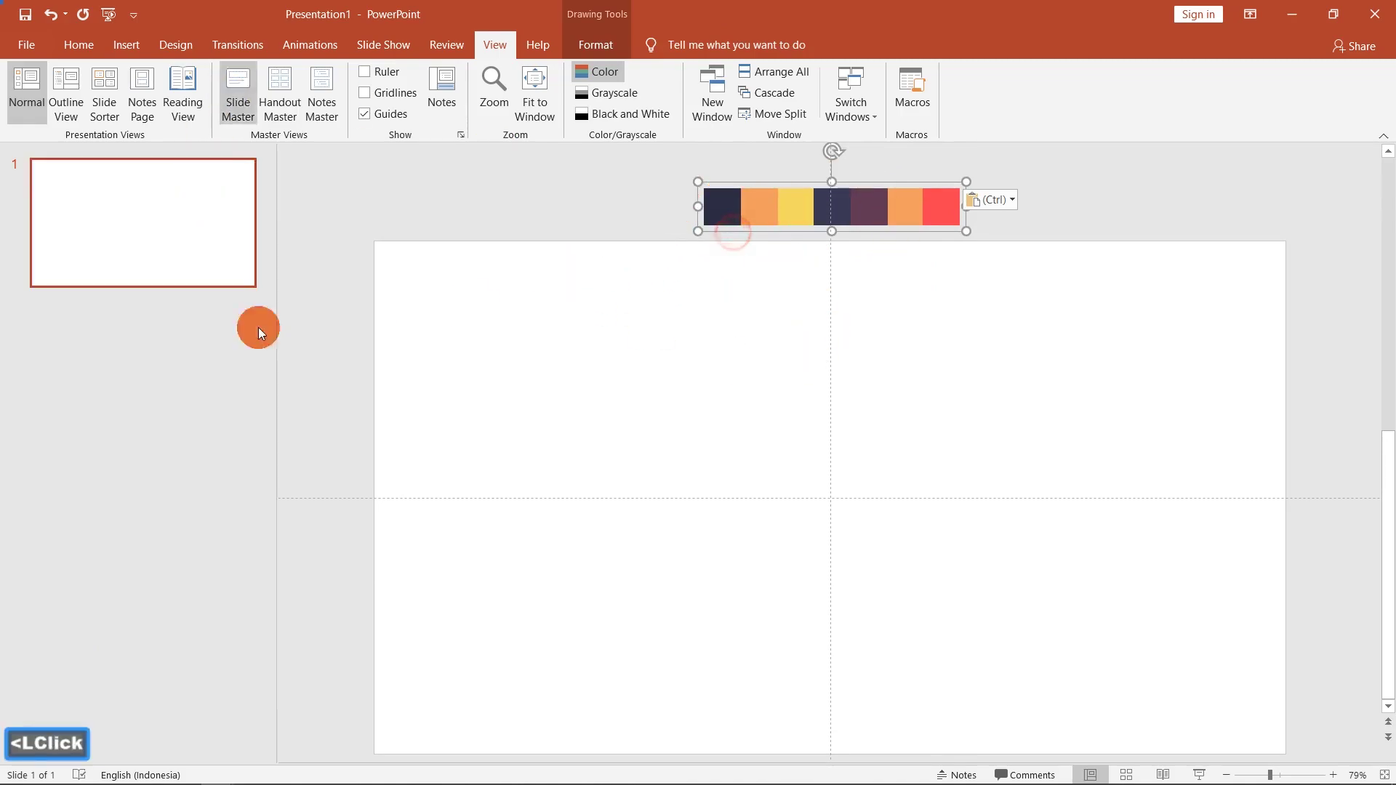
click(585, 324)
key(alt+Tab)
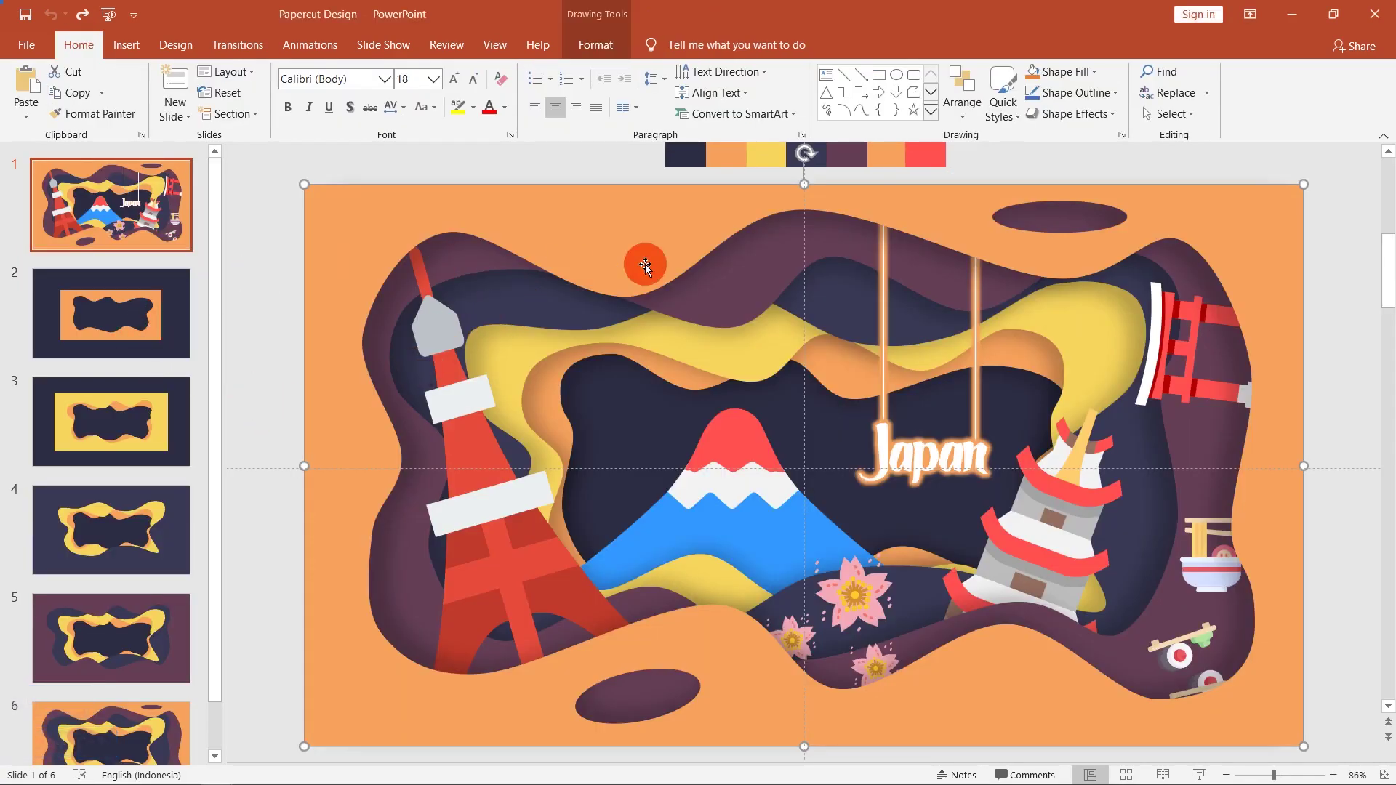
click(657, 327)
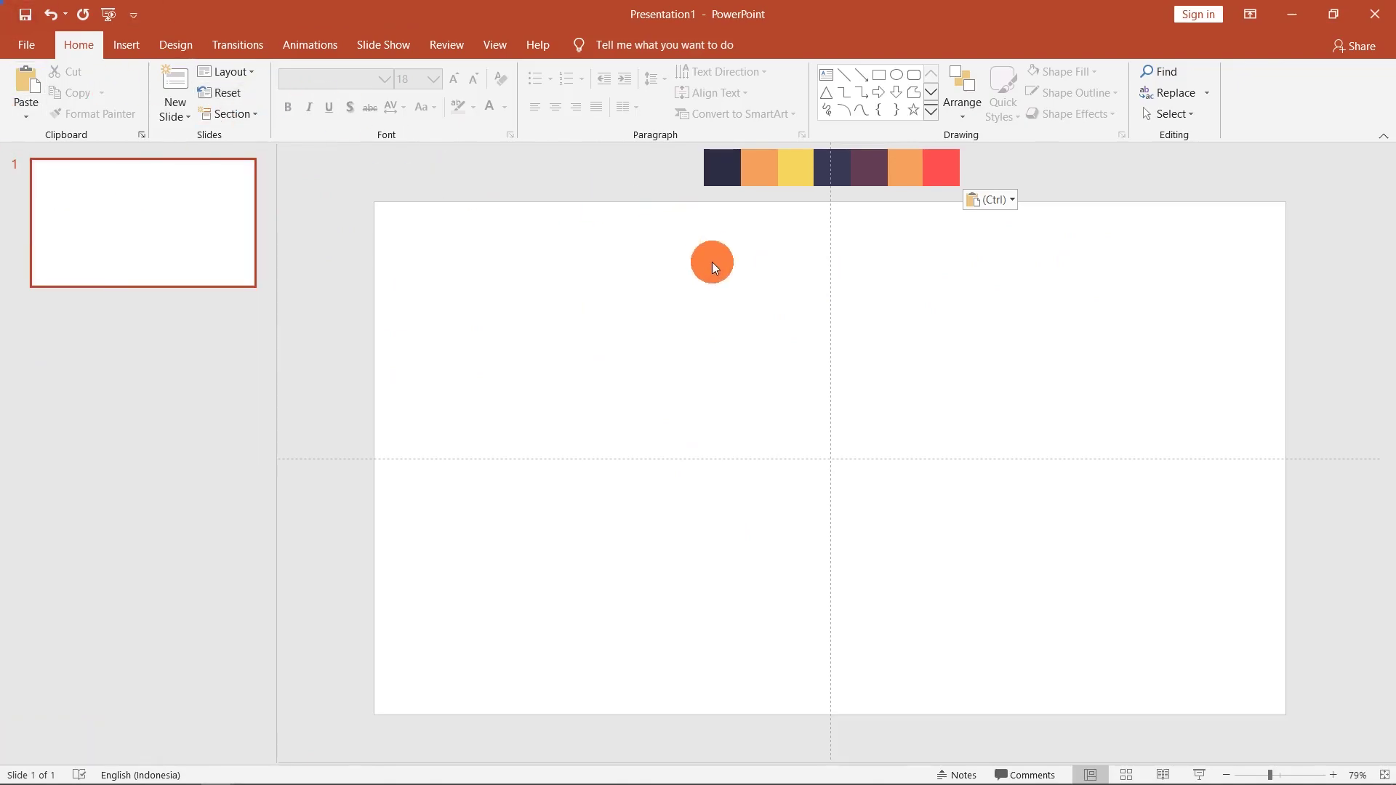
Step: Fit the slide to the window with guides shown and bring up the full Shapes gallery
click(733, 276)
click(491, 56)
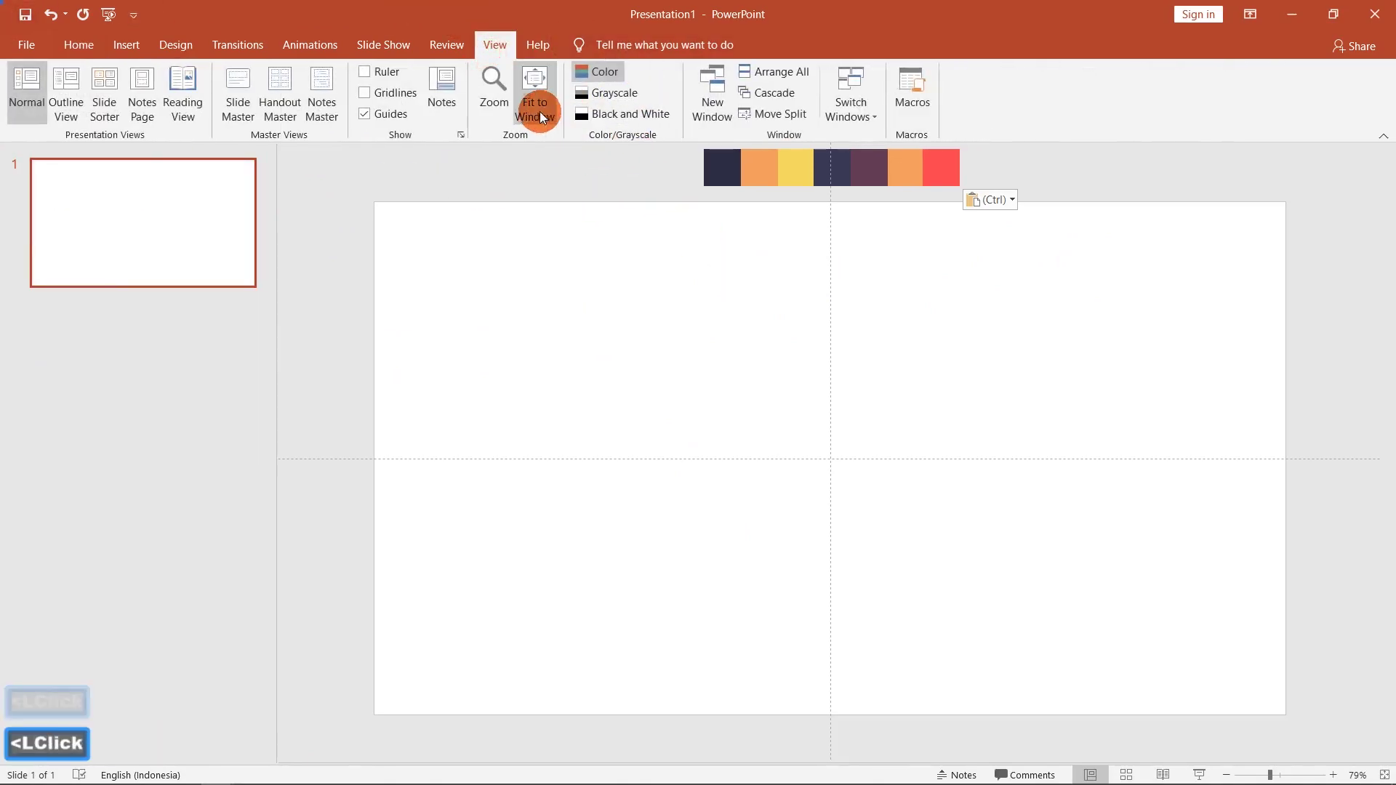
click(390, 120)
click(396, 120)
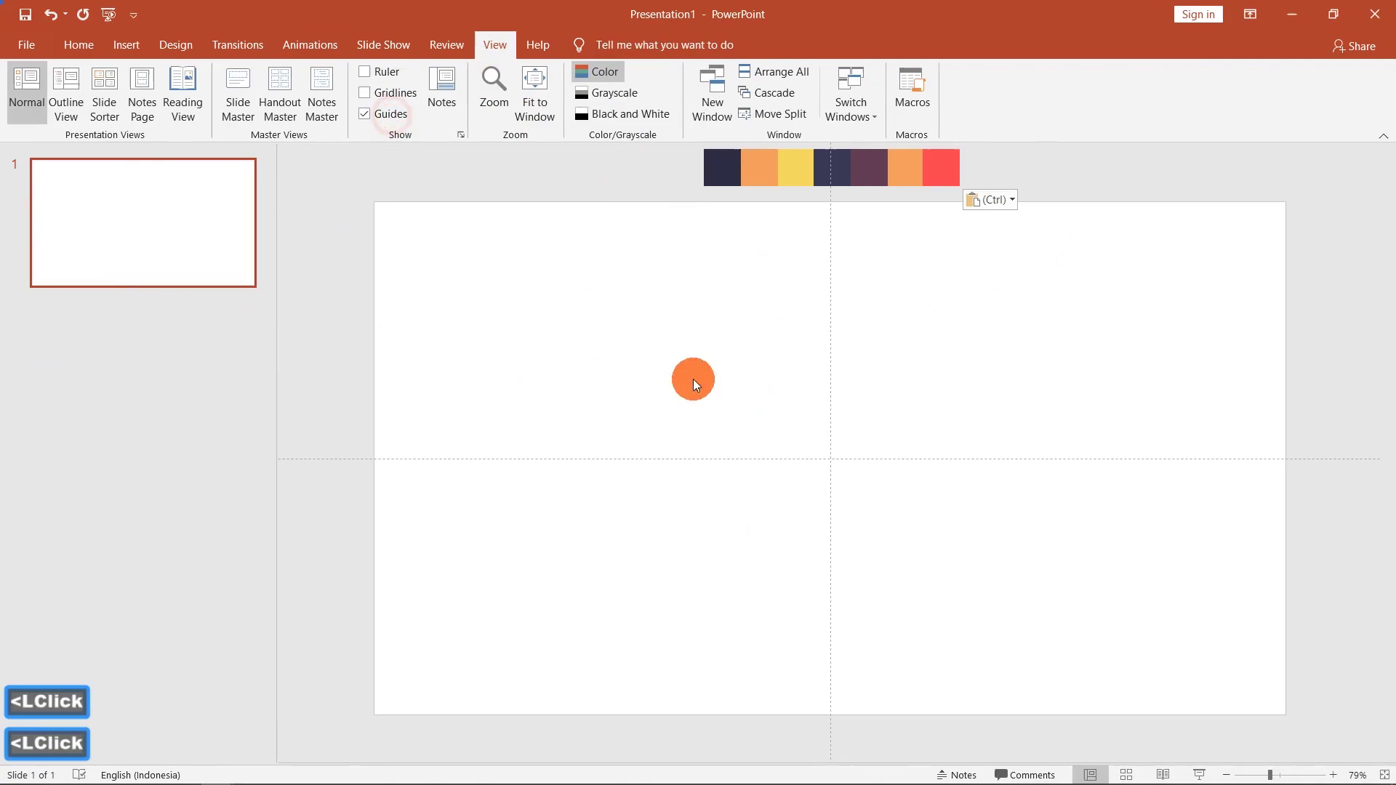
click(450, 209)
click(92, 53)
click(926, 118)
click(923, 116)
click(938, 116)
double_click(938, 116)
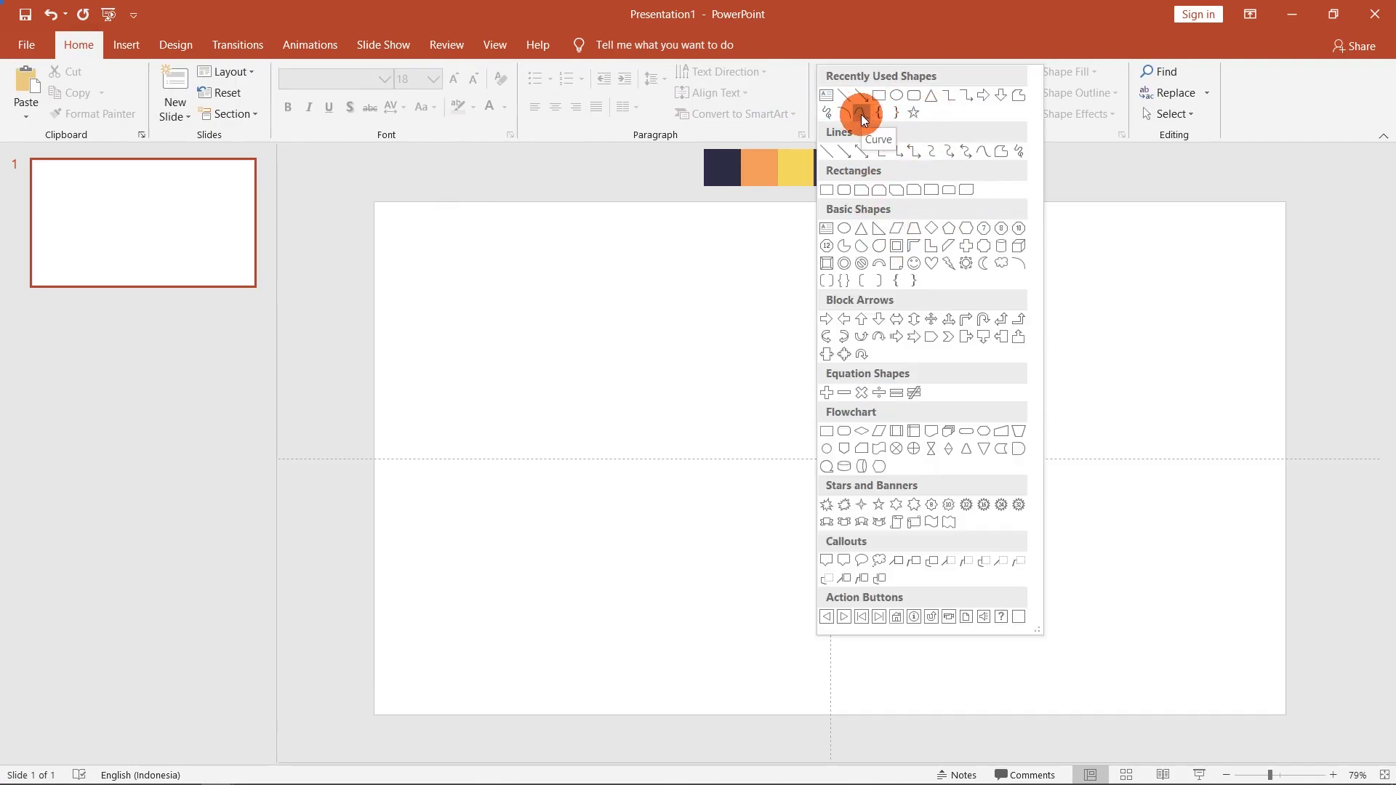
Step: With the Curve tool, lay wave points across the top edge and down the right side of the slide
click(864, 118)
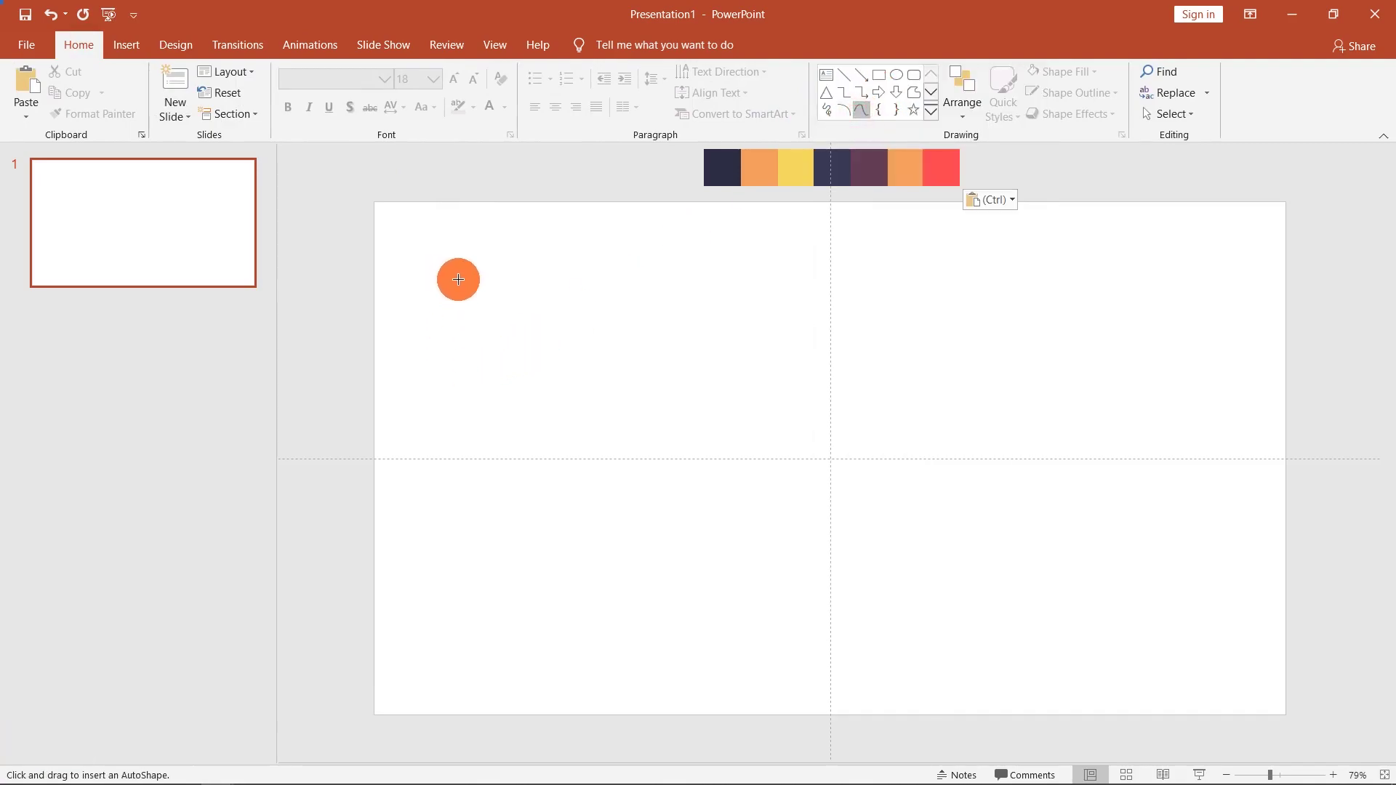
click(461, 289)
click(514, 257)
click(626, 290)
click(752, 264)
click(921, 283)
click(1071, 241)
click(1190, 313)
click(1163, 437)
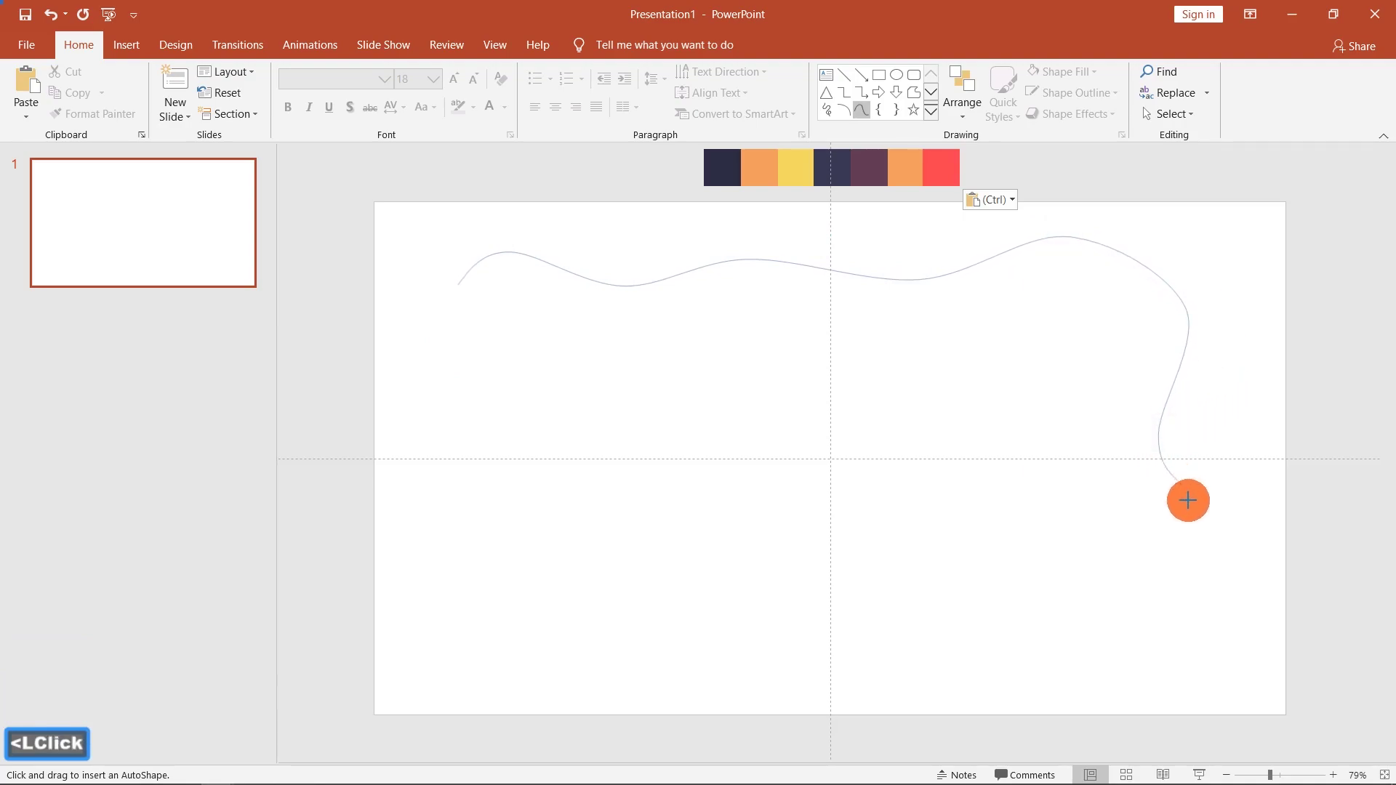
click(1202, 533)
Step: Continue the wavy outline along the bottom edge and up the left side toward the start
click(1140, 625)
click(1168, 688)
click(956, 661)
click(815, 689)
click(712, 621)
click(538, 668)
click(480, 622)
click(497, 501)
click(429, 425)
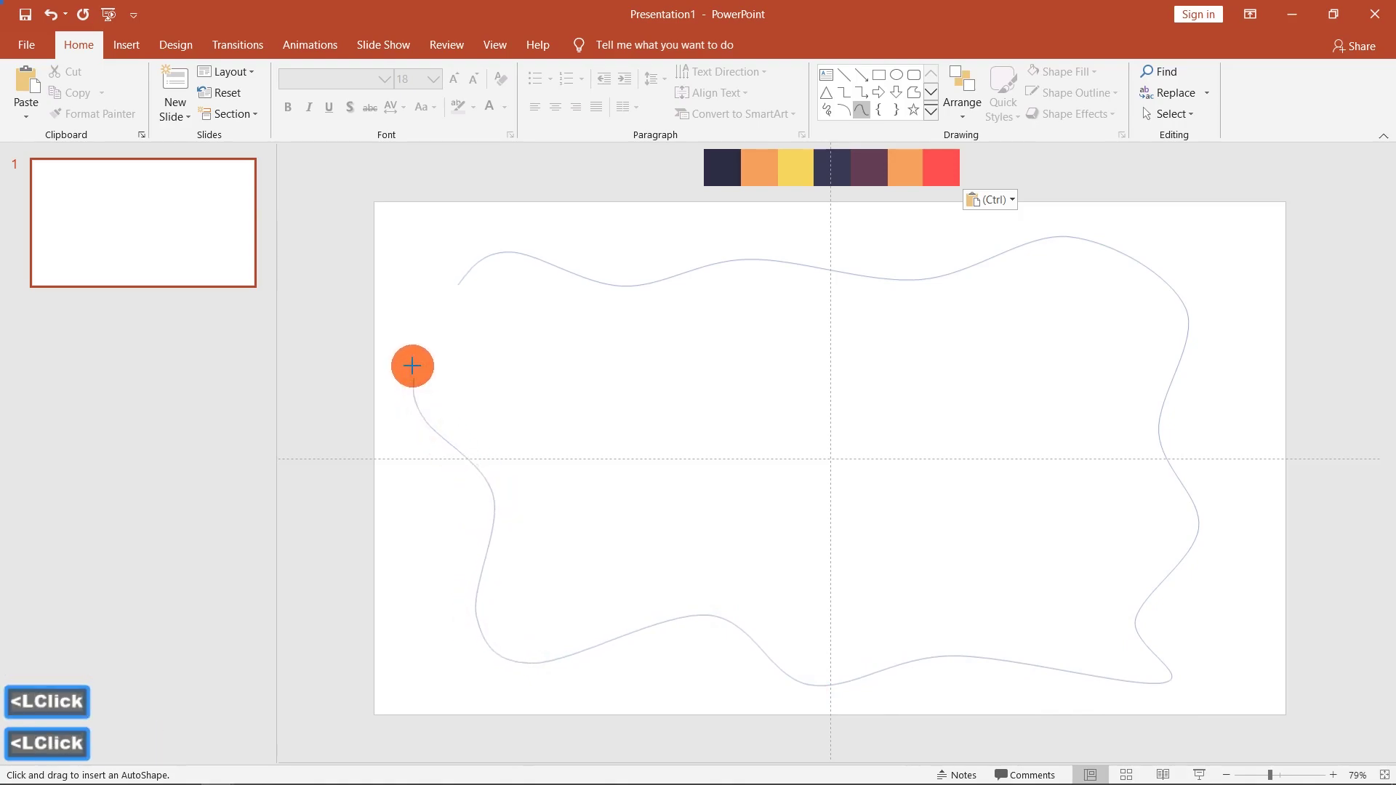
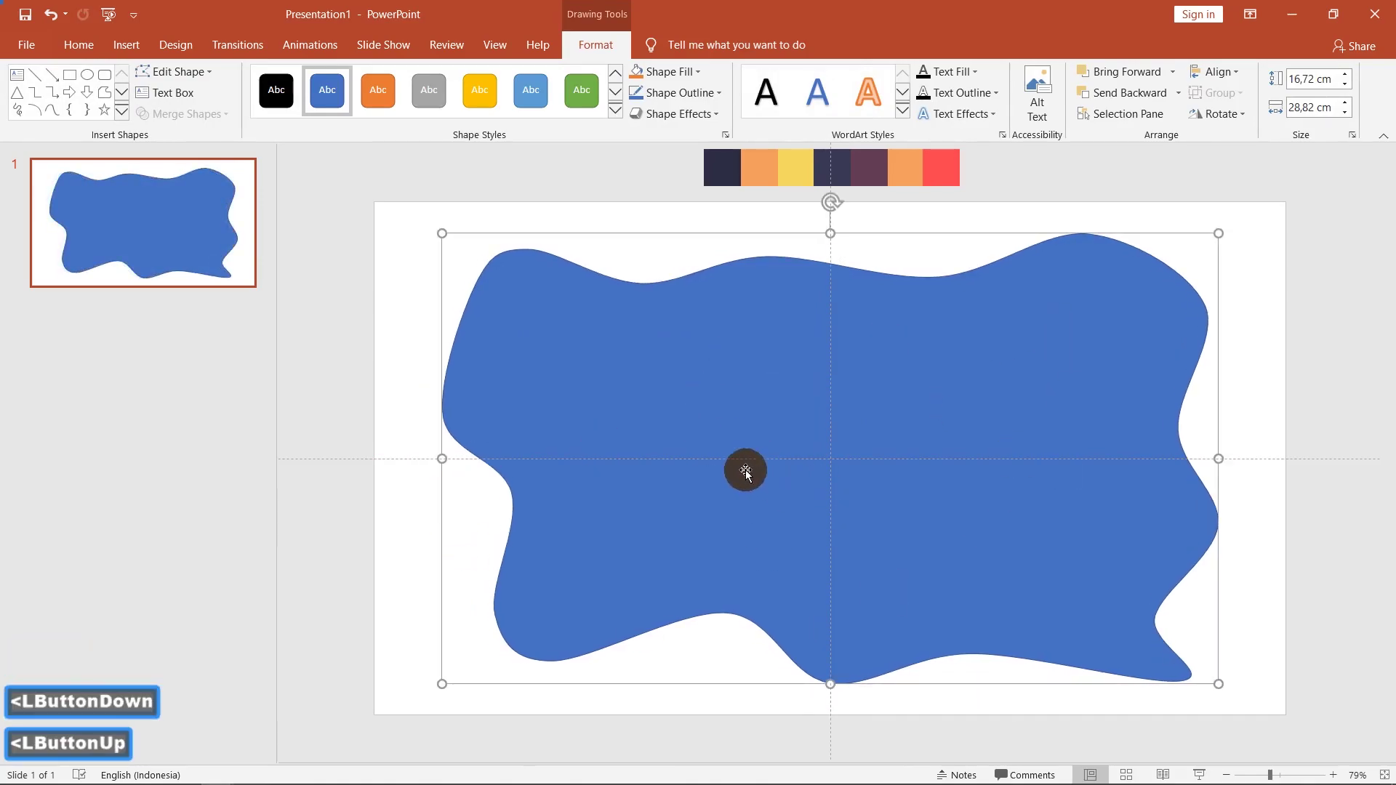
Step: Enter Edit Points on the blue blob and check the finished design for reference
click(191, 78)
click(201, 123)
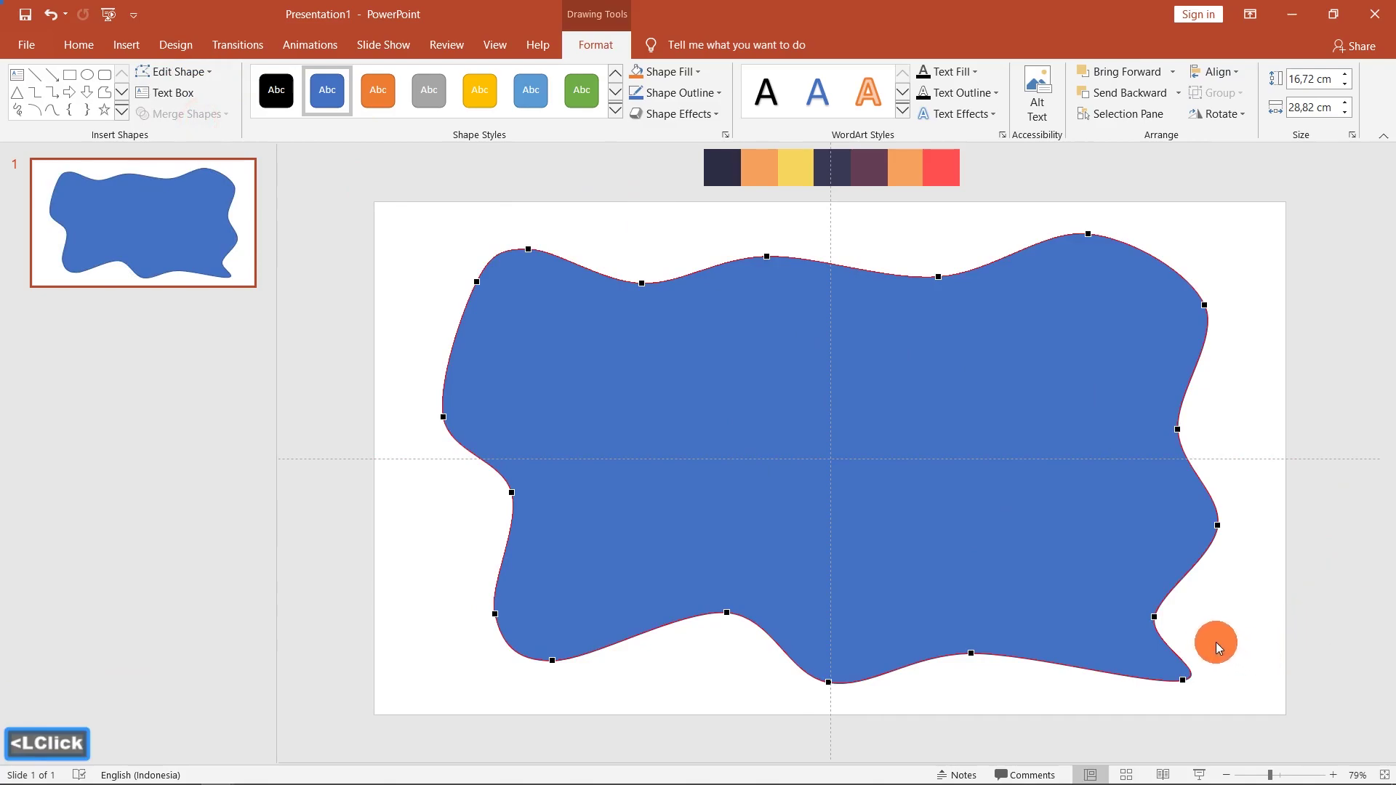
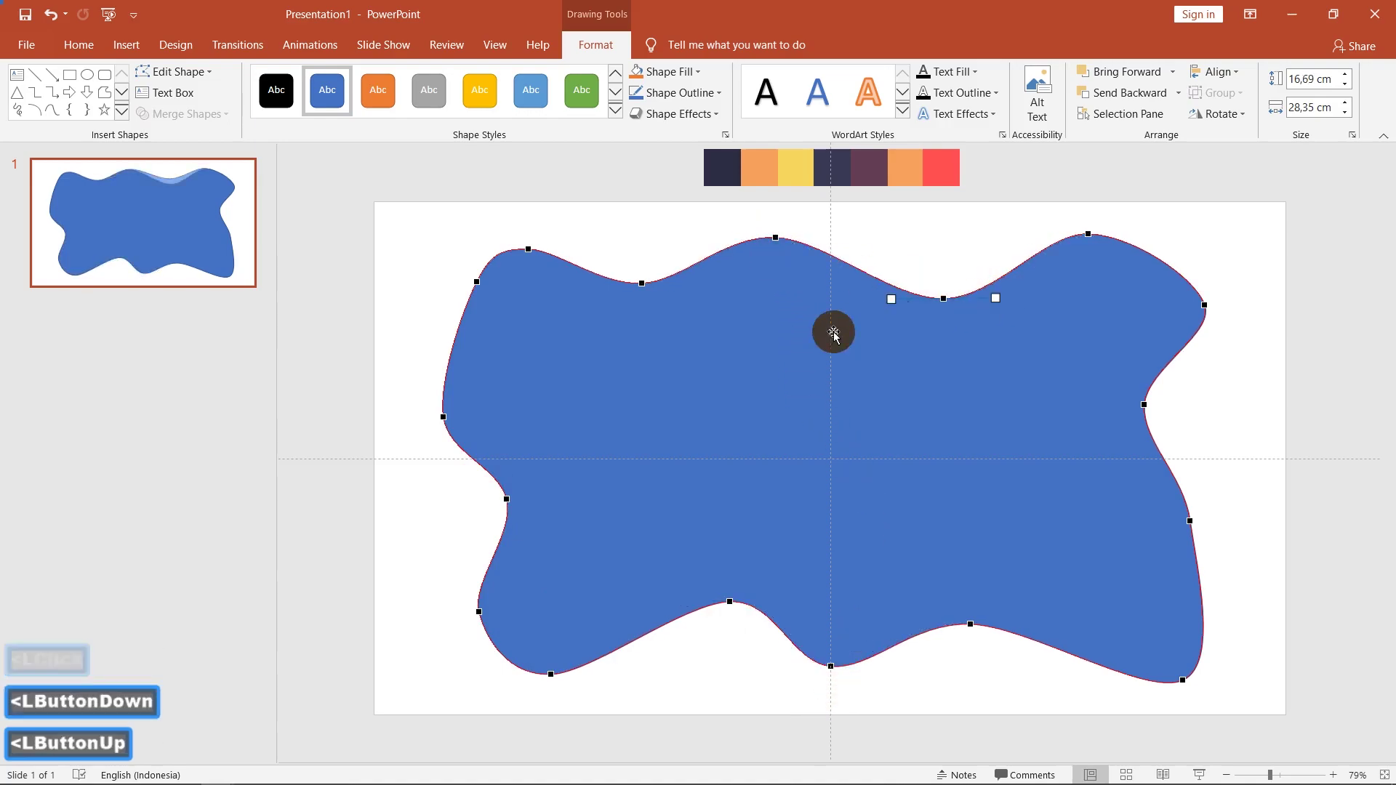
key(alt+Tab)
click(160, 280)
click(137, 667)
click(515, 227)
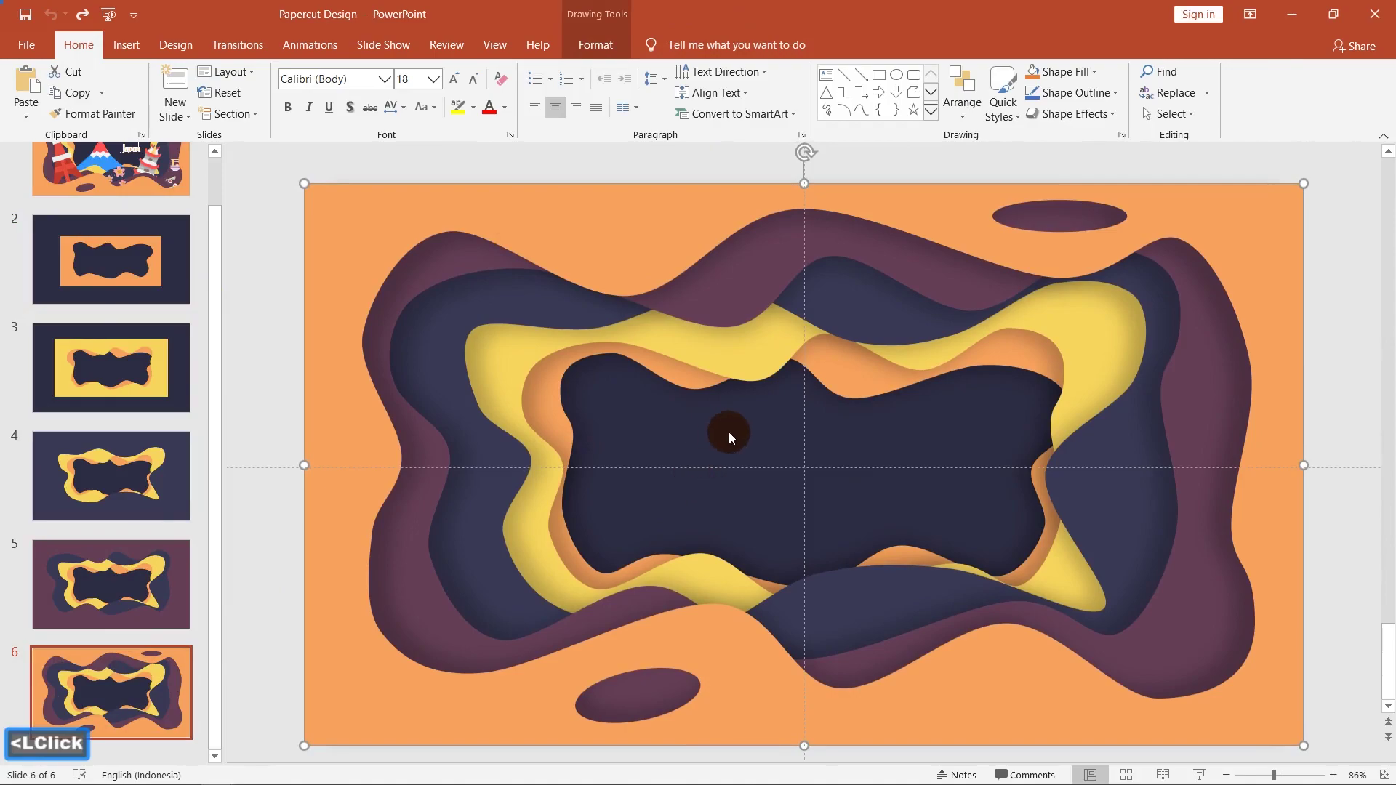
key(alt+Tab)
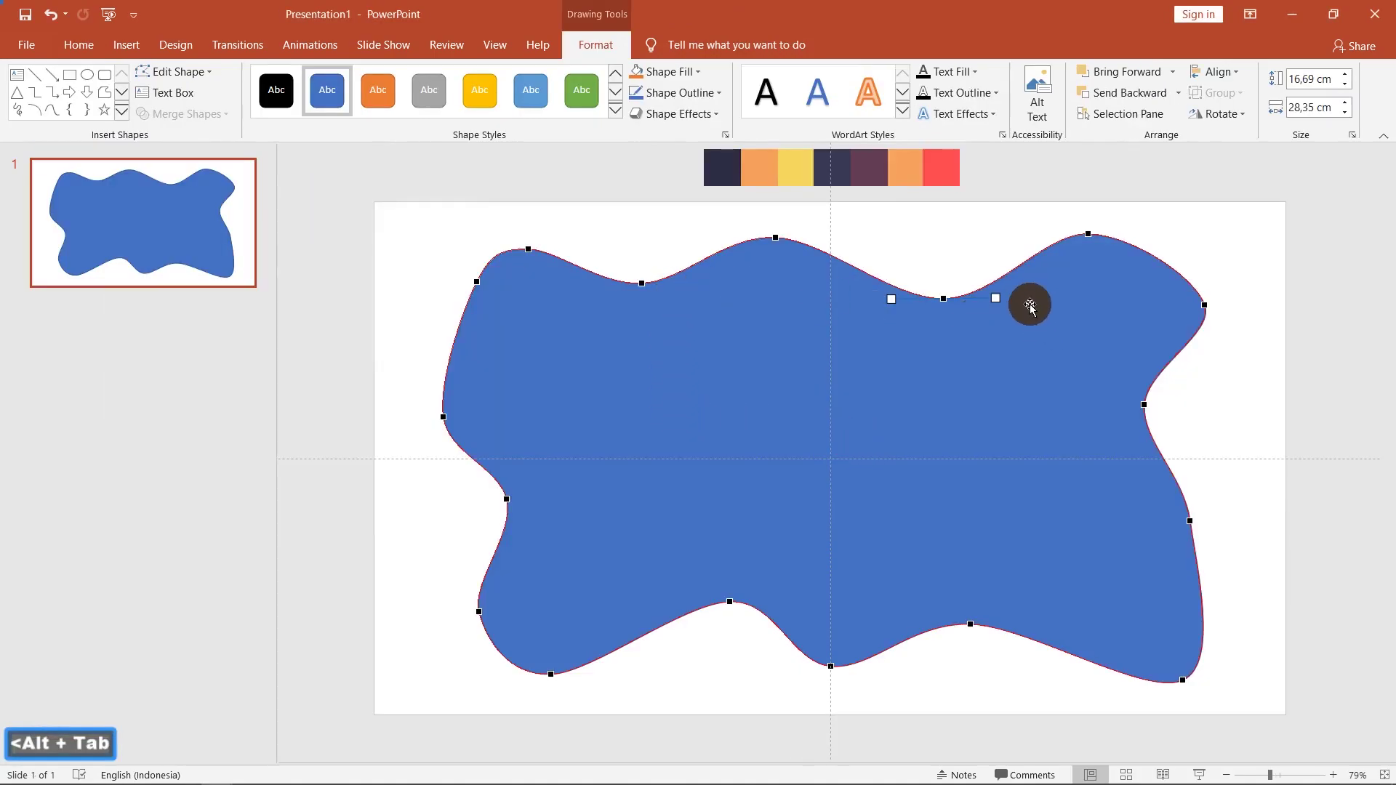
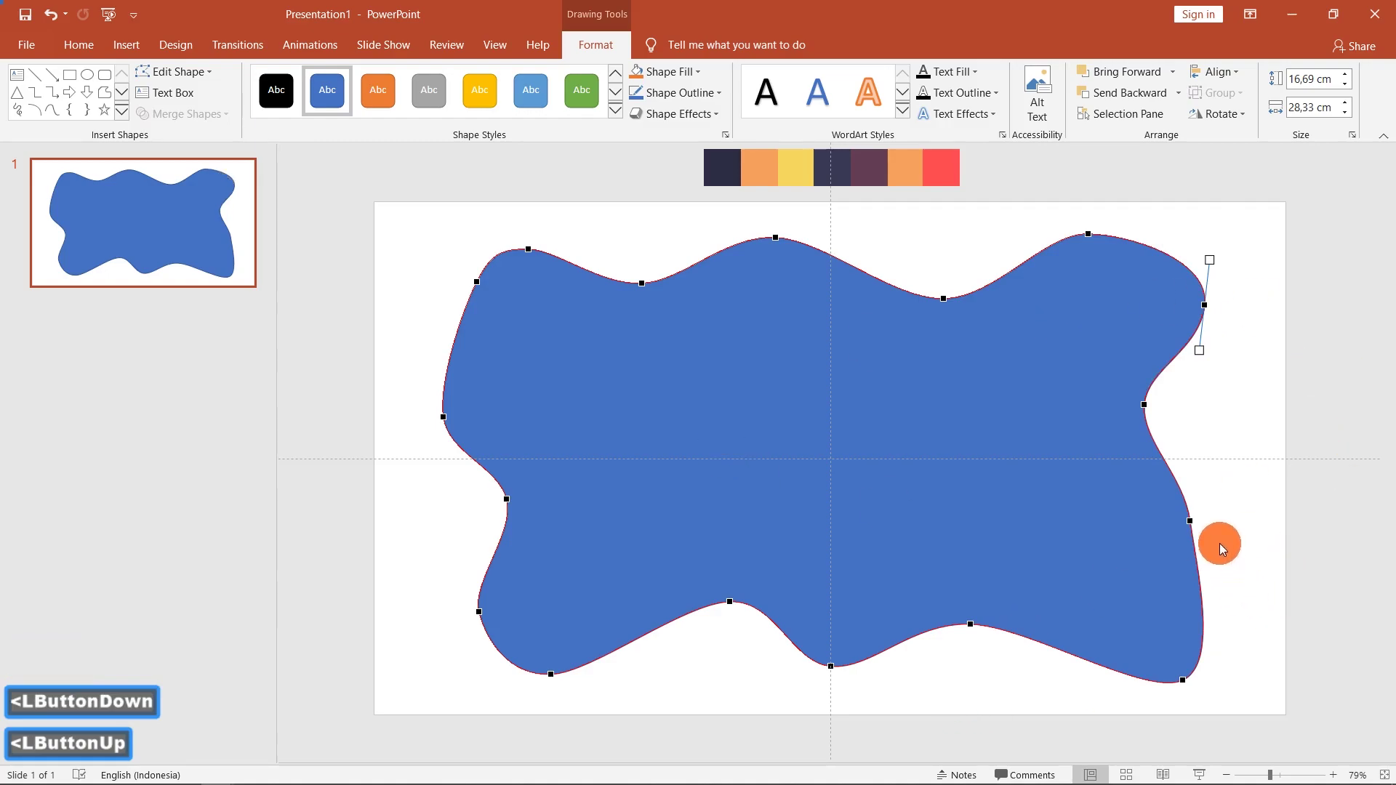
Step: Smooth an outline point on the blob and finish editing its points
right_click(480, 283)
click(1221, 567)
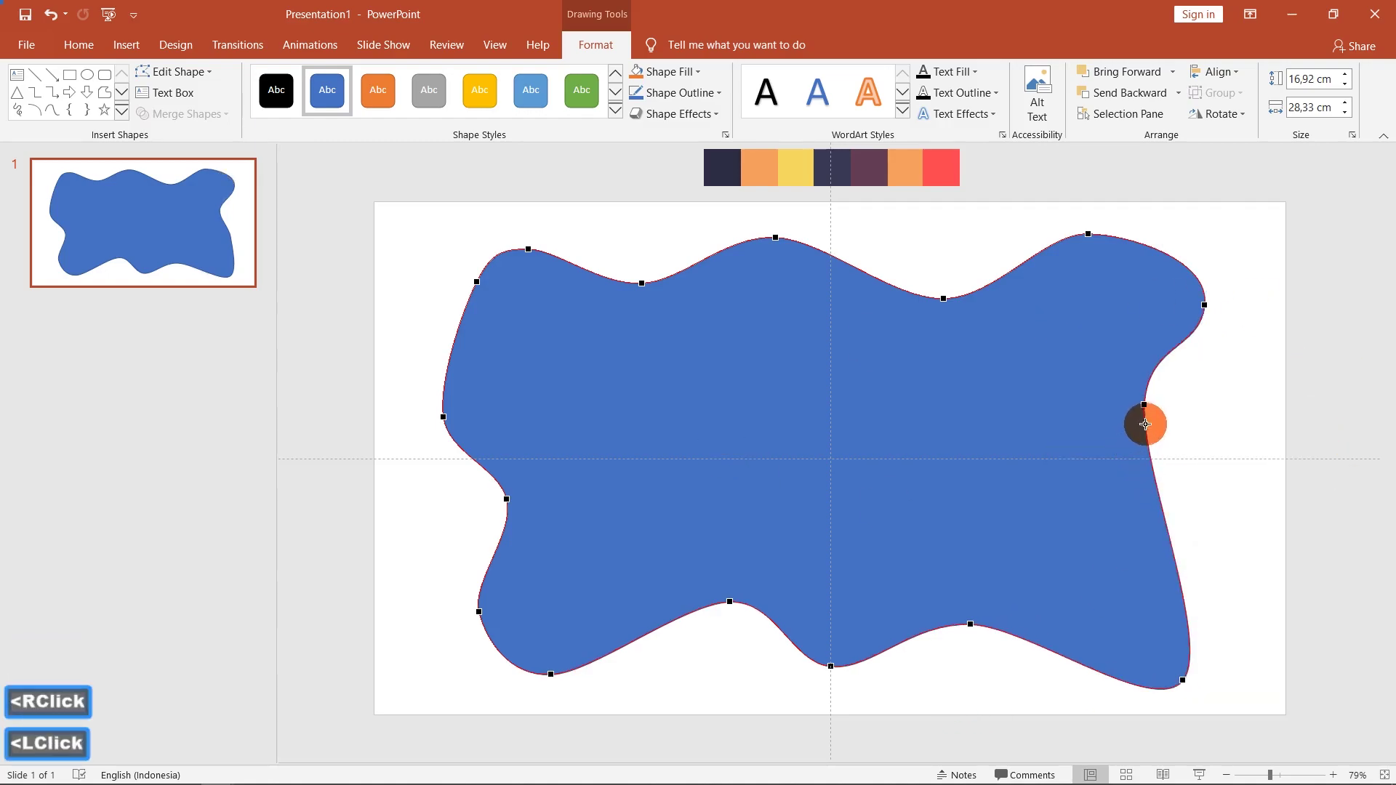
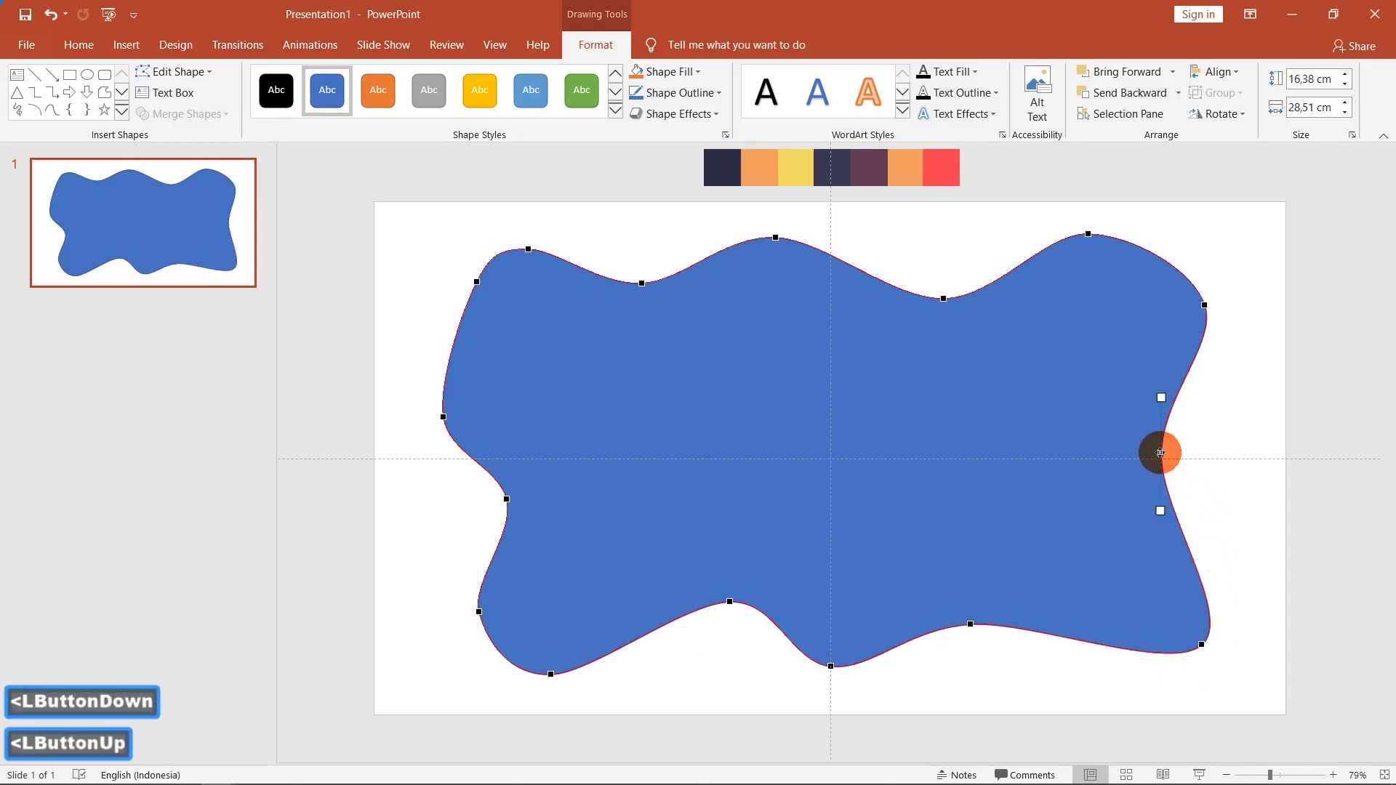
double_click(1211, 433)
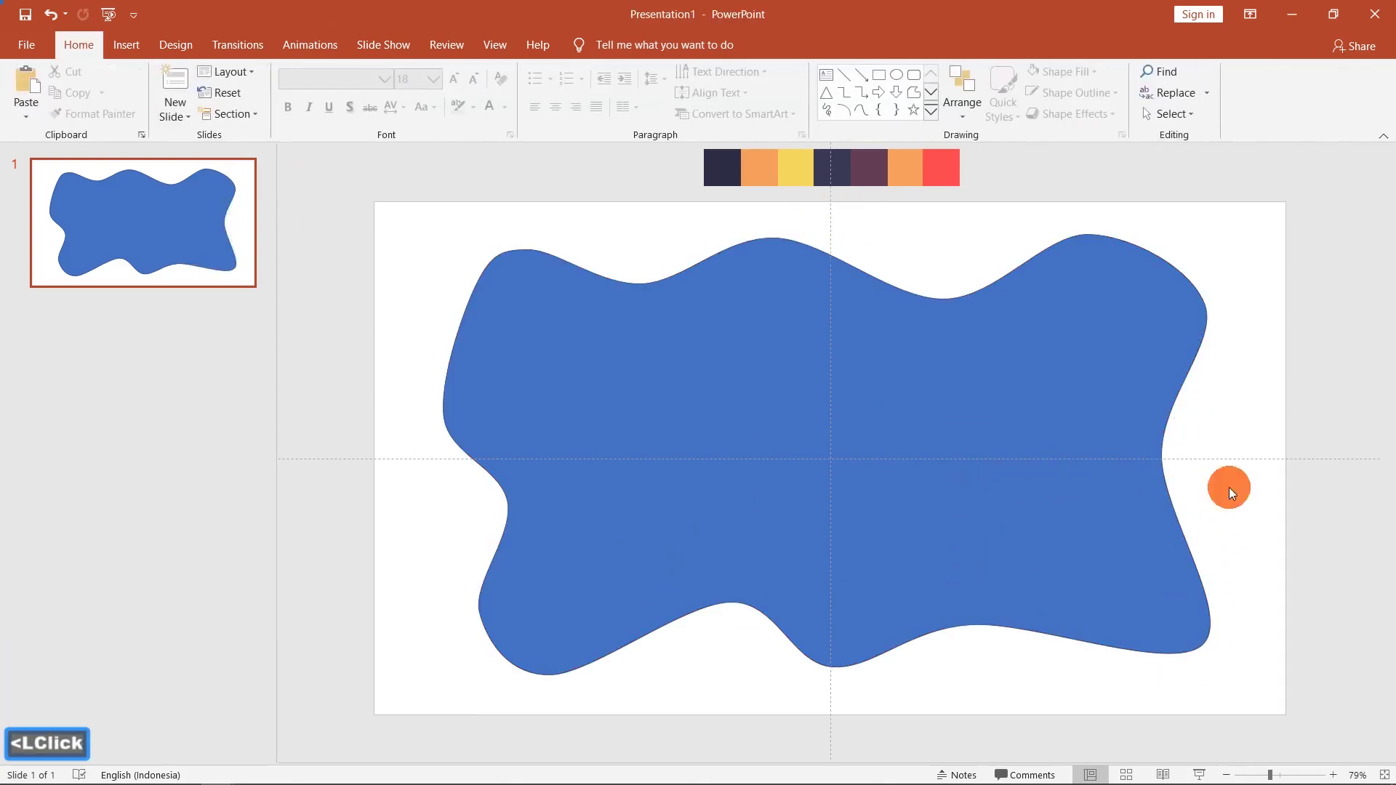
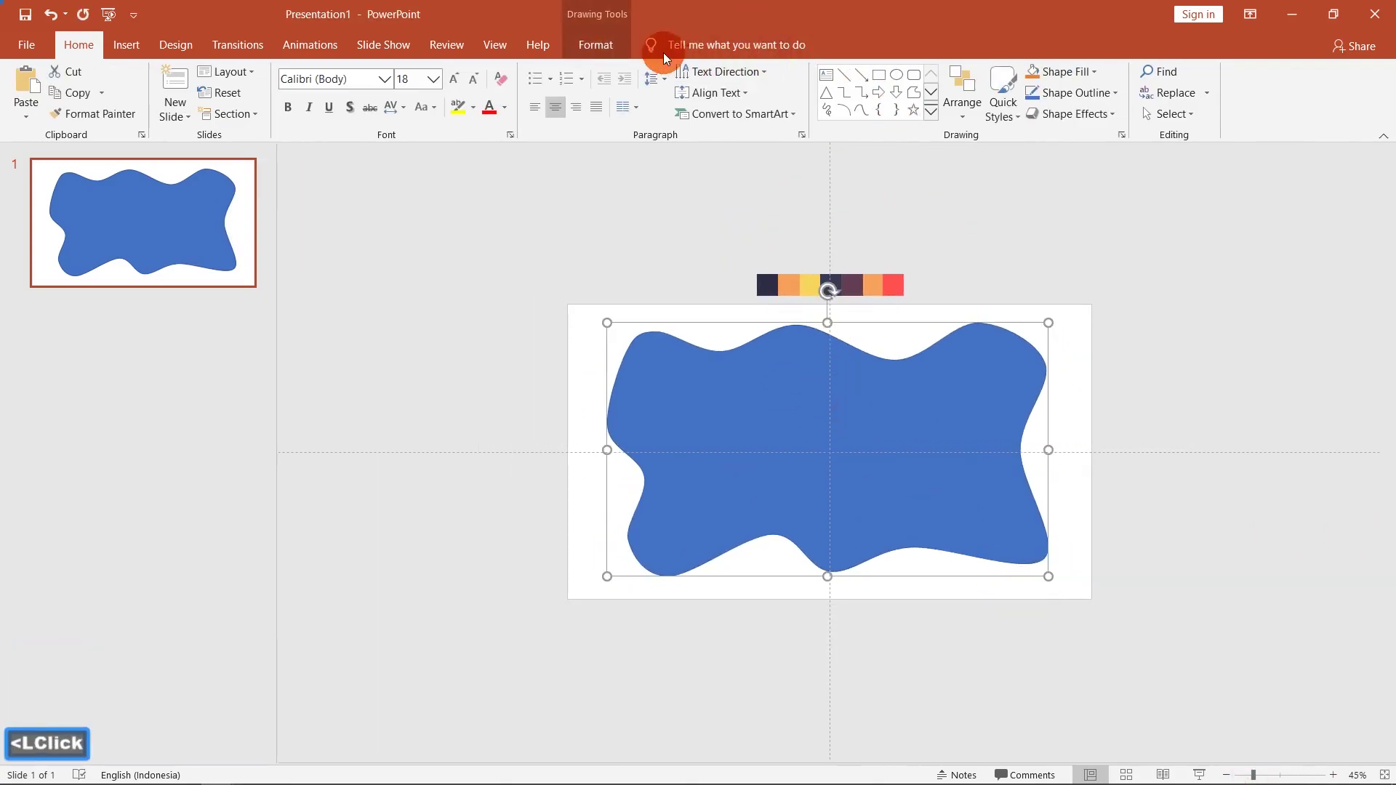
Step: Remove the blob's outline and place a plain grey slide-sized rectangle behind it
click(633, 51)
click(681, 90)
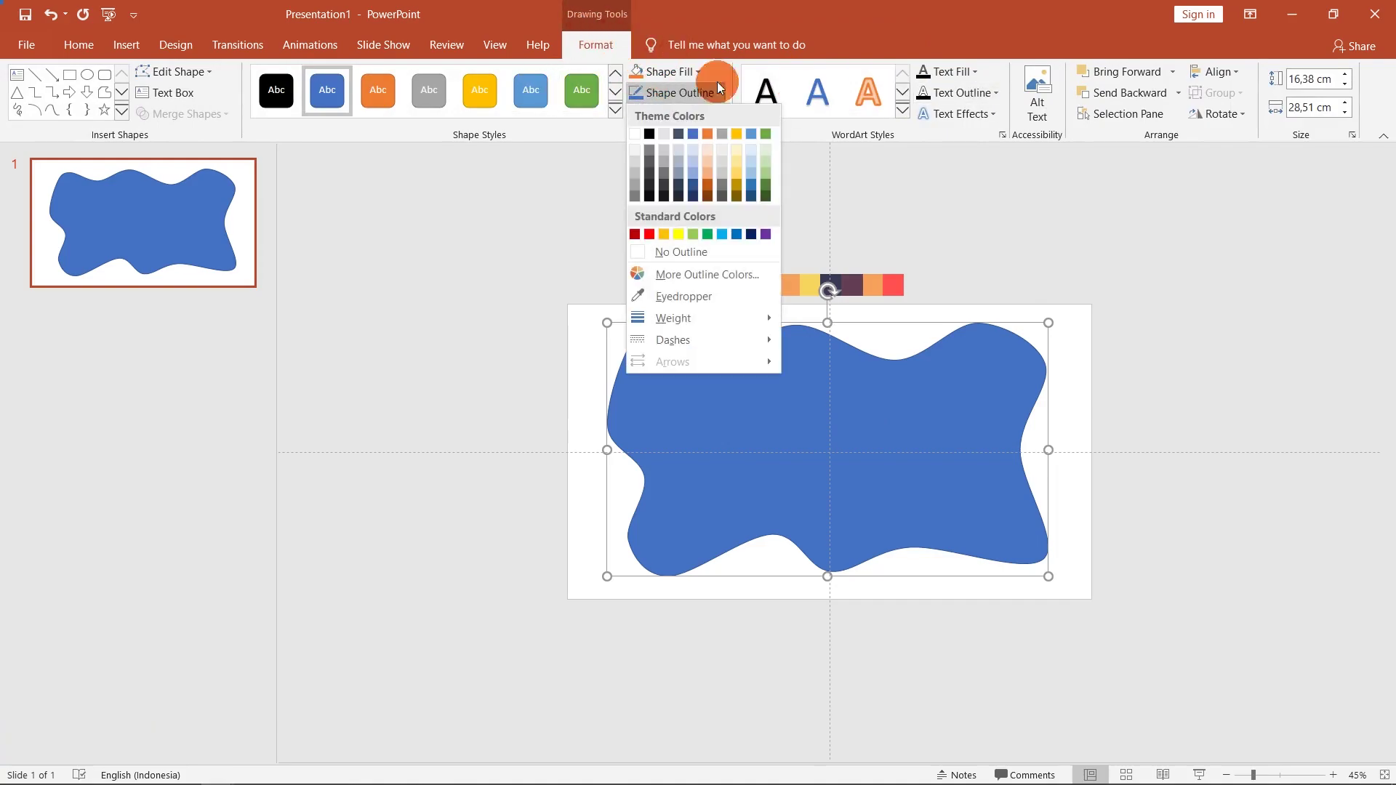
click(690, 260)
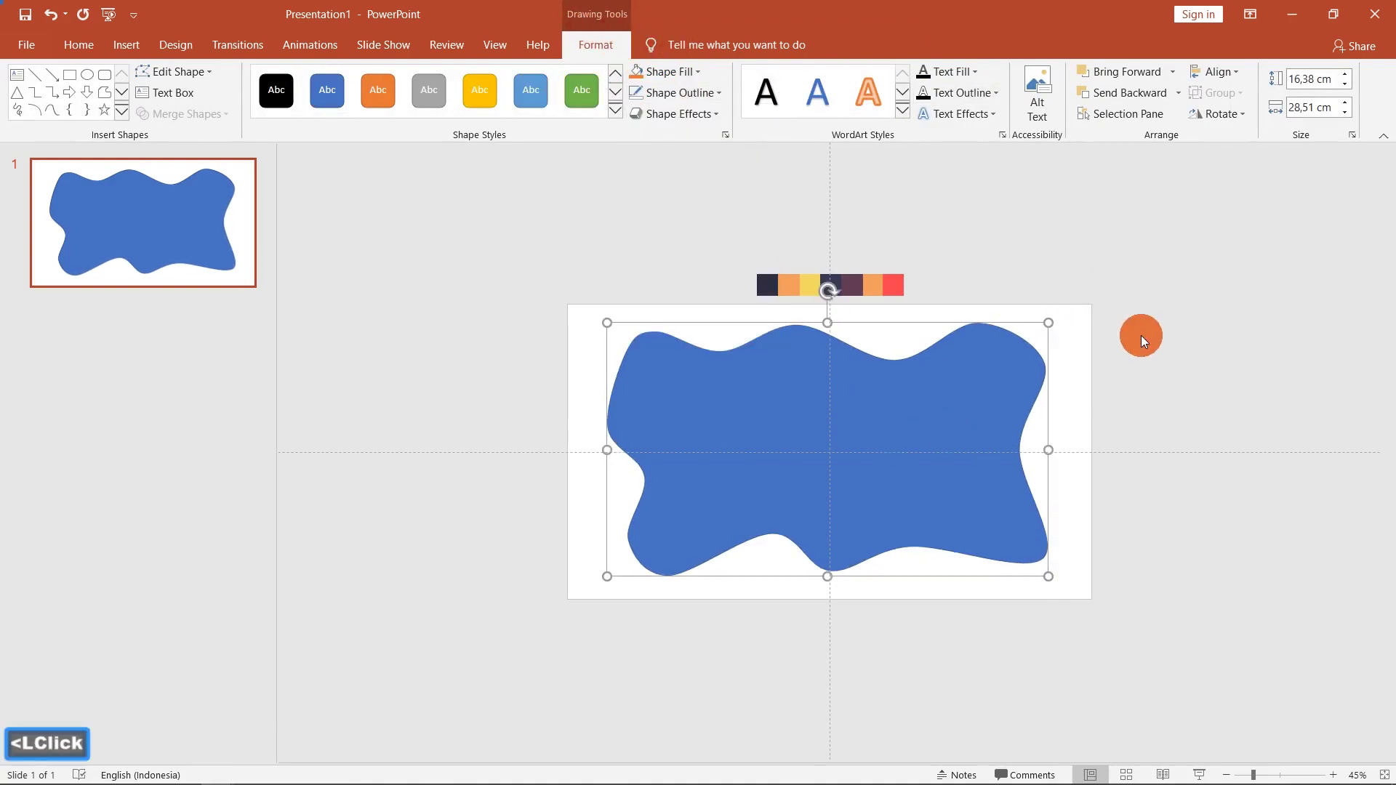
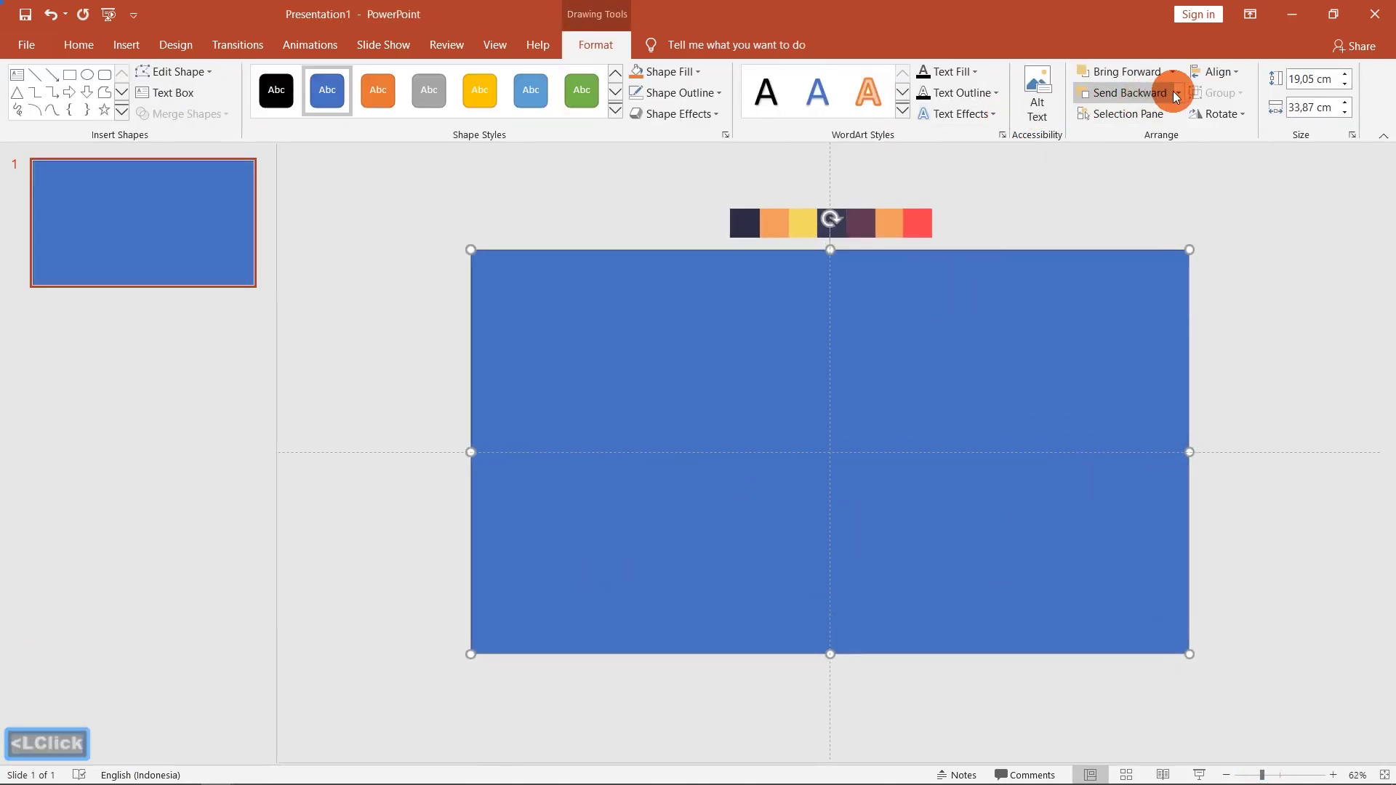
click(1177, 96)
click(1181, 103)
click(1158, 145)
double_click(1159, 145)
click(409, 92)
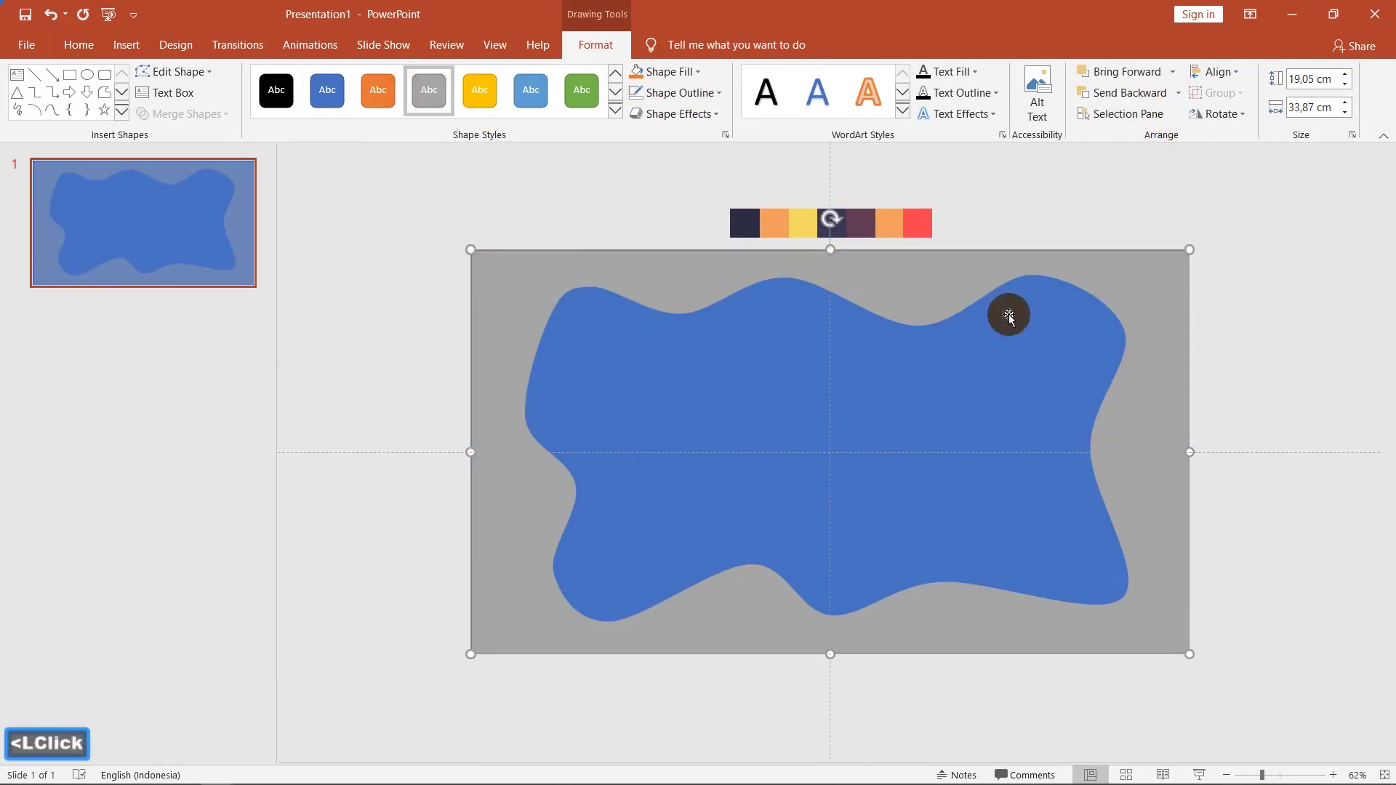
click(1188, 314)
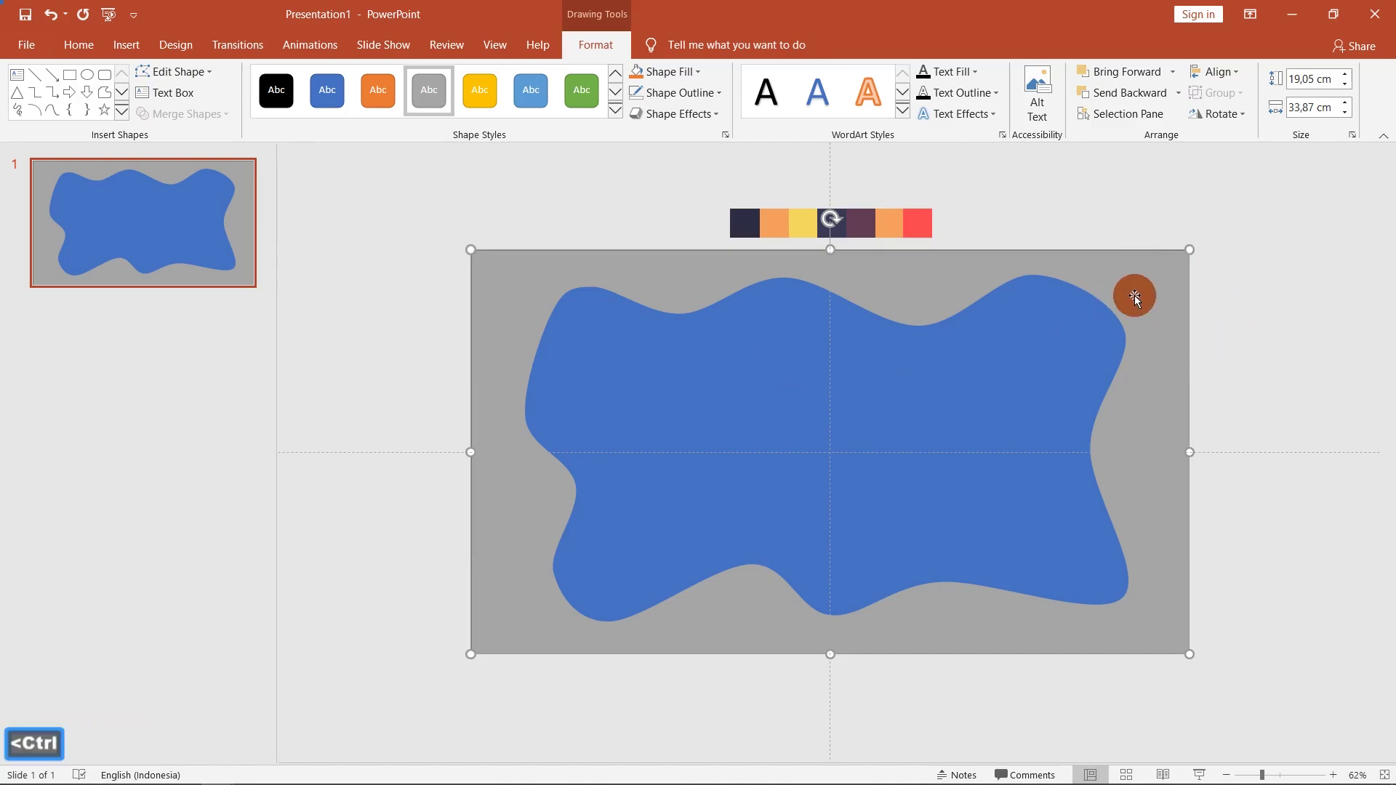
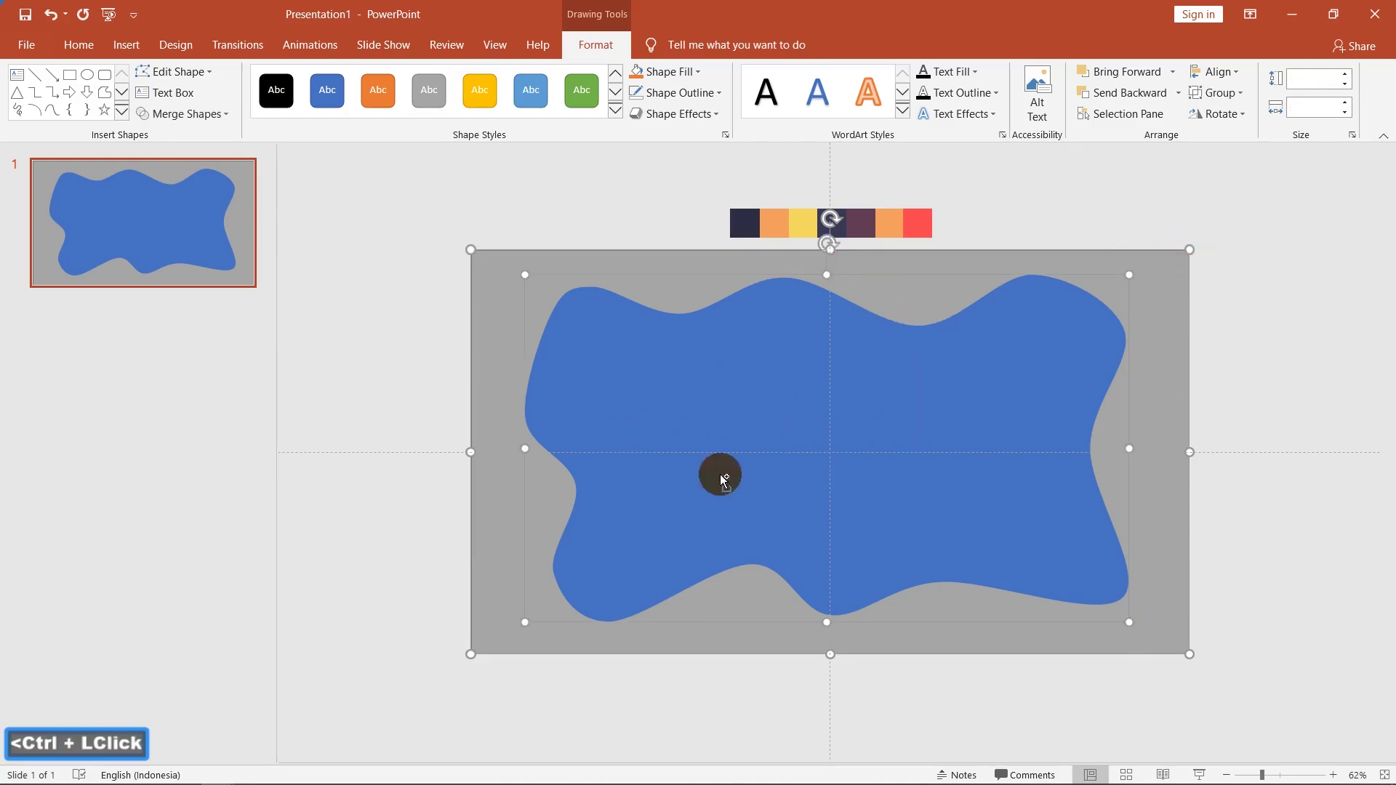
Step: Subtract the blob from the rectangle to cut a wavy hole, then show the frame's edit points
click(168, 117)
click(203, 212)
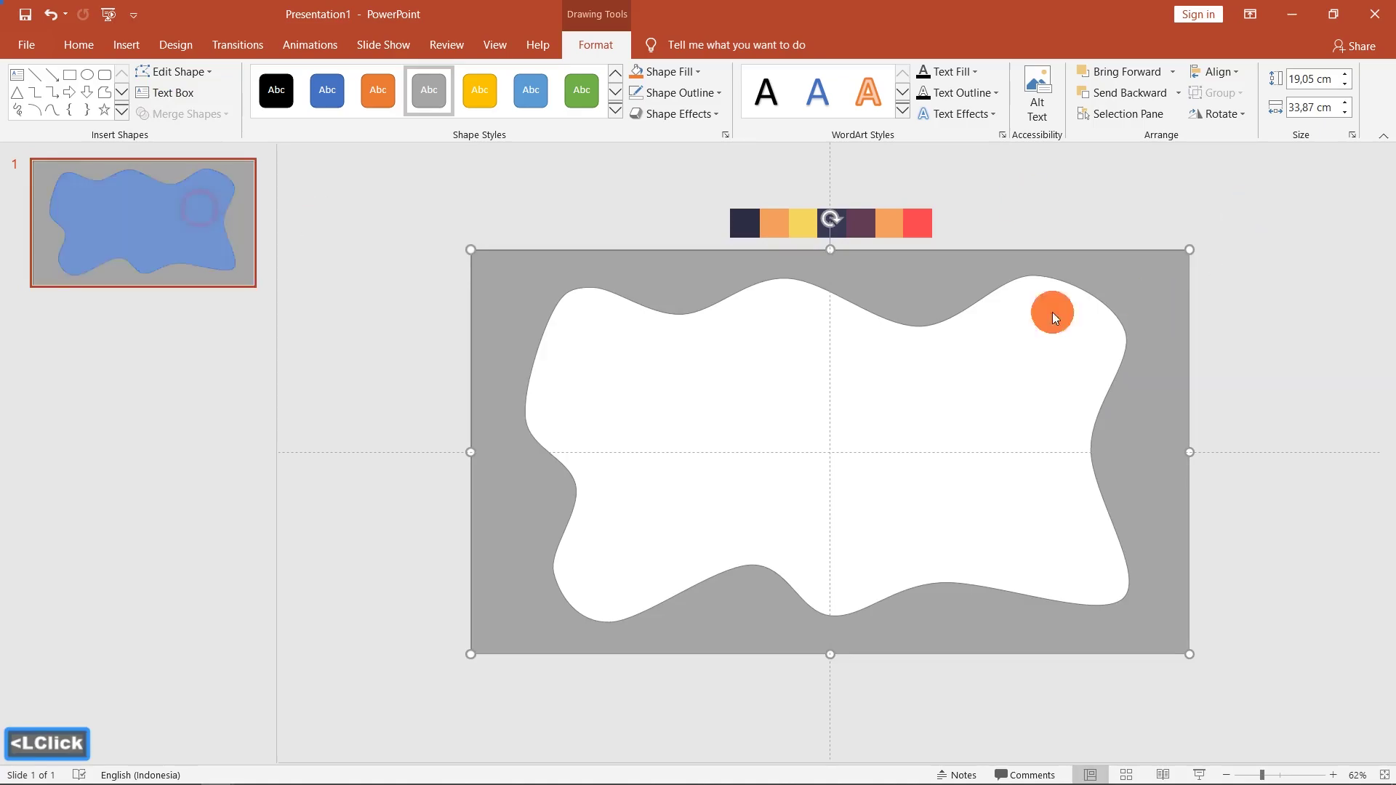
click(930, 284)
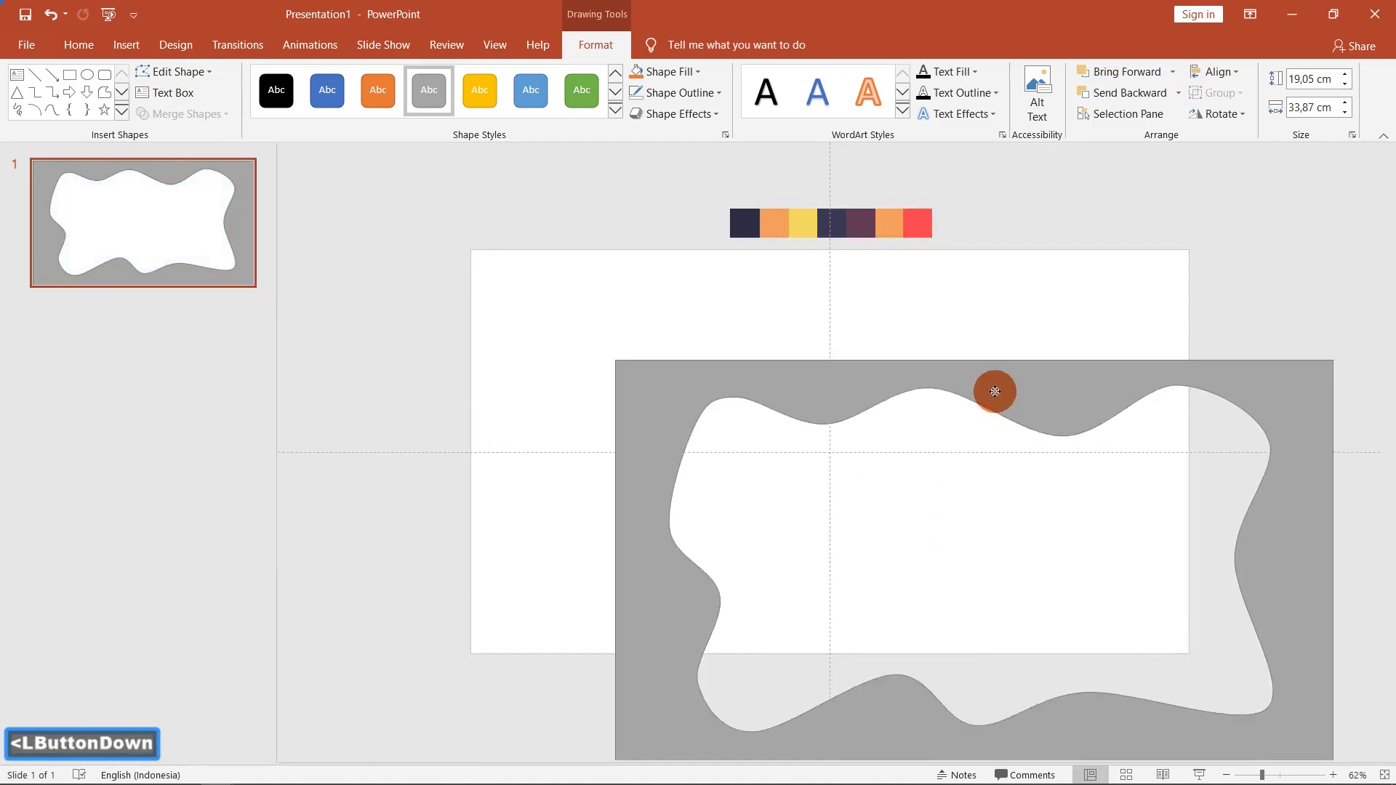
key(ctrl+z)
click(200, 79)
click(198, 125)
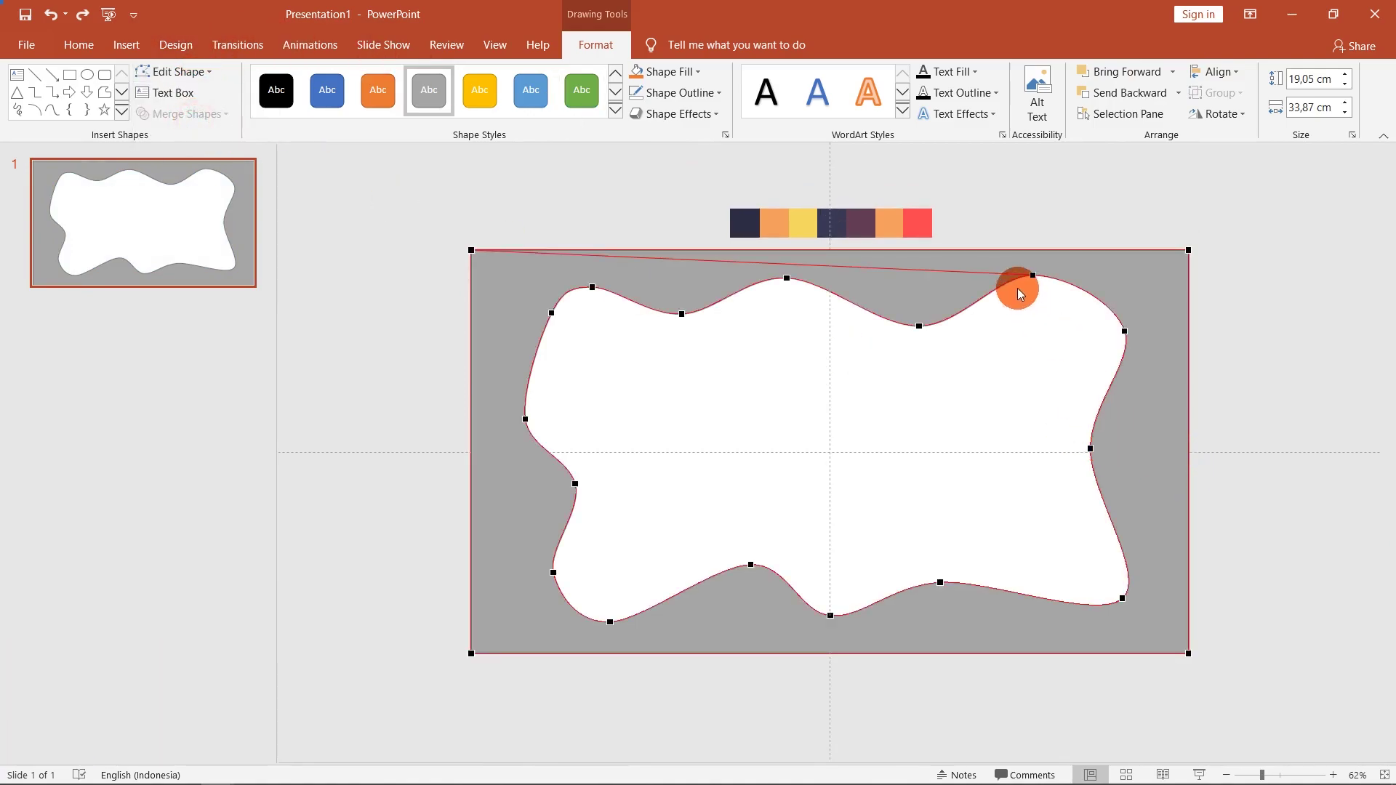
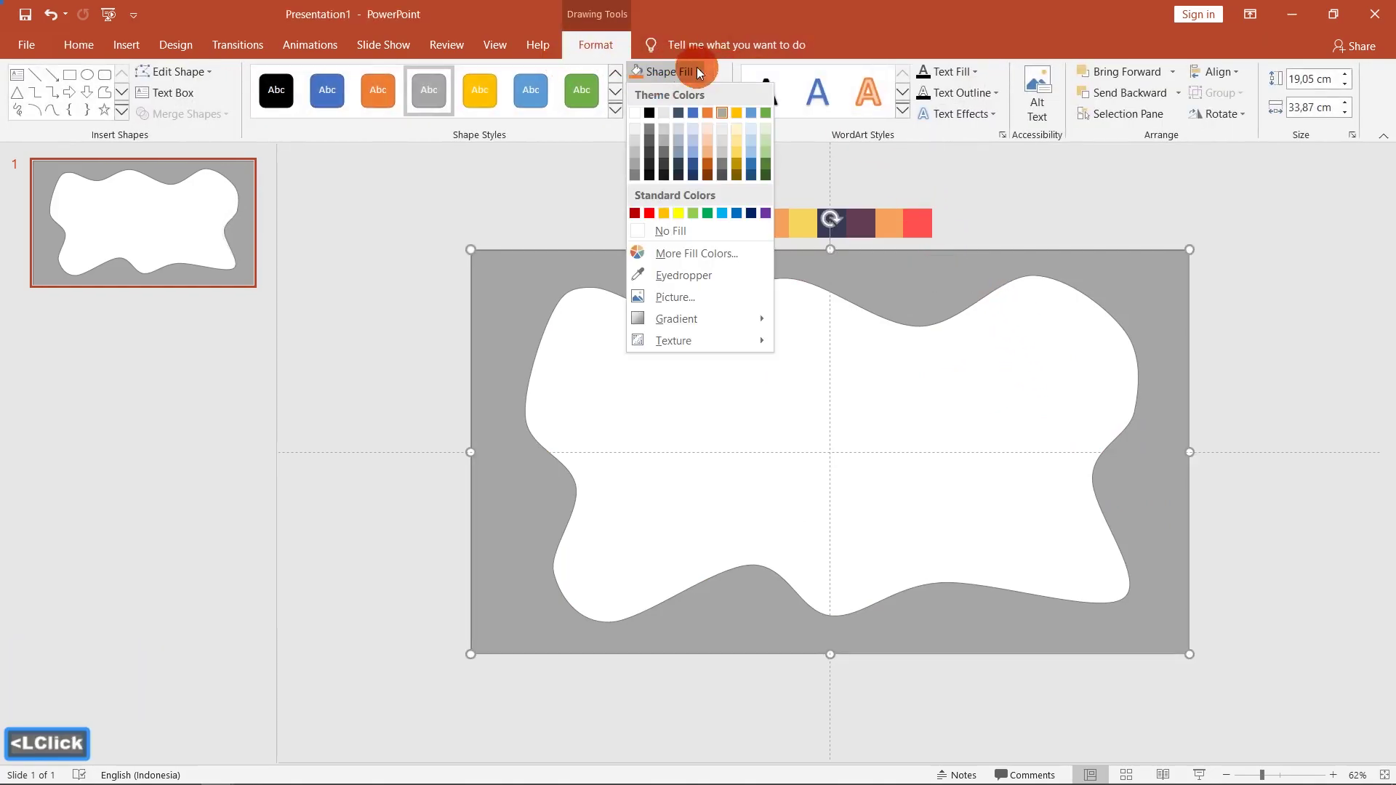
Step: Eyedrop the dark navy swatch onto the frame and send the orange copy behind it
click(684, 282)
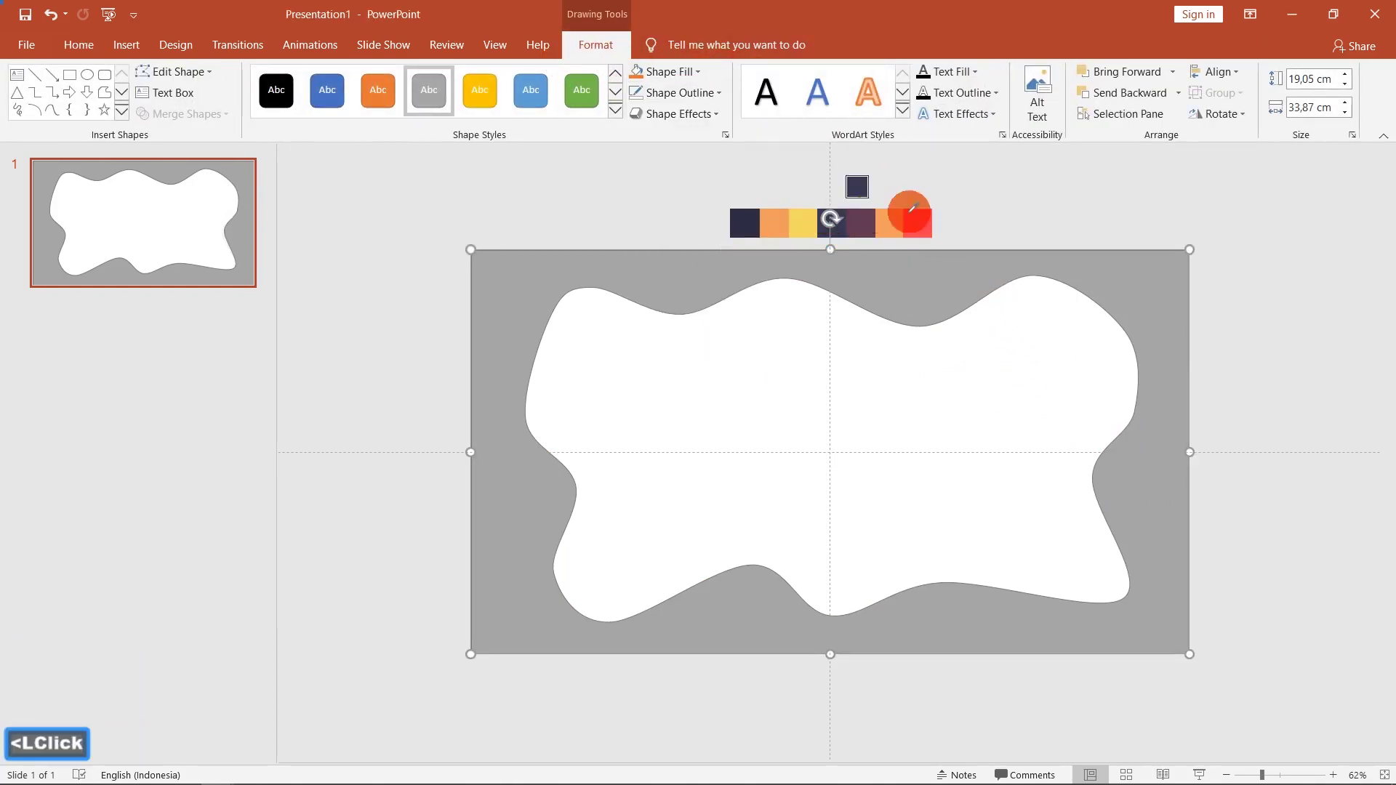
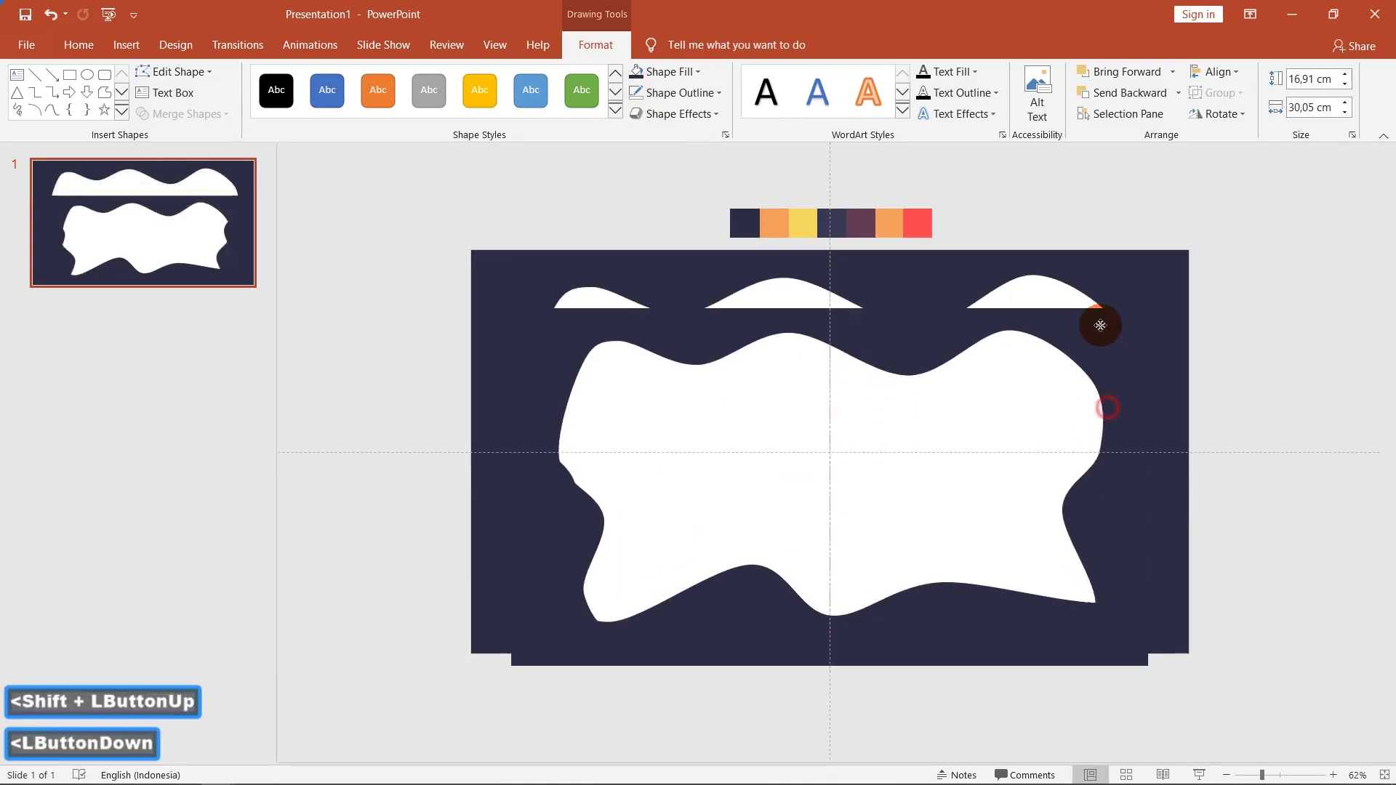
click(679, 68)
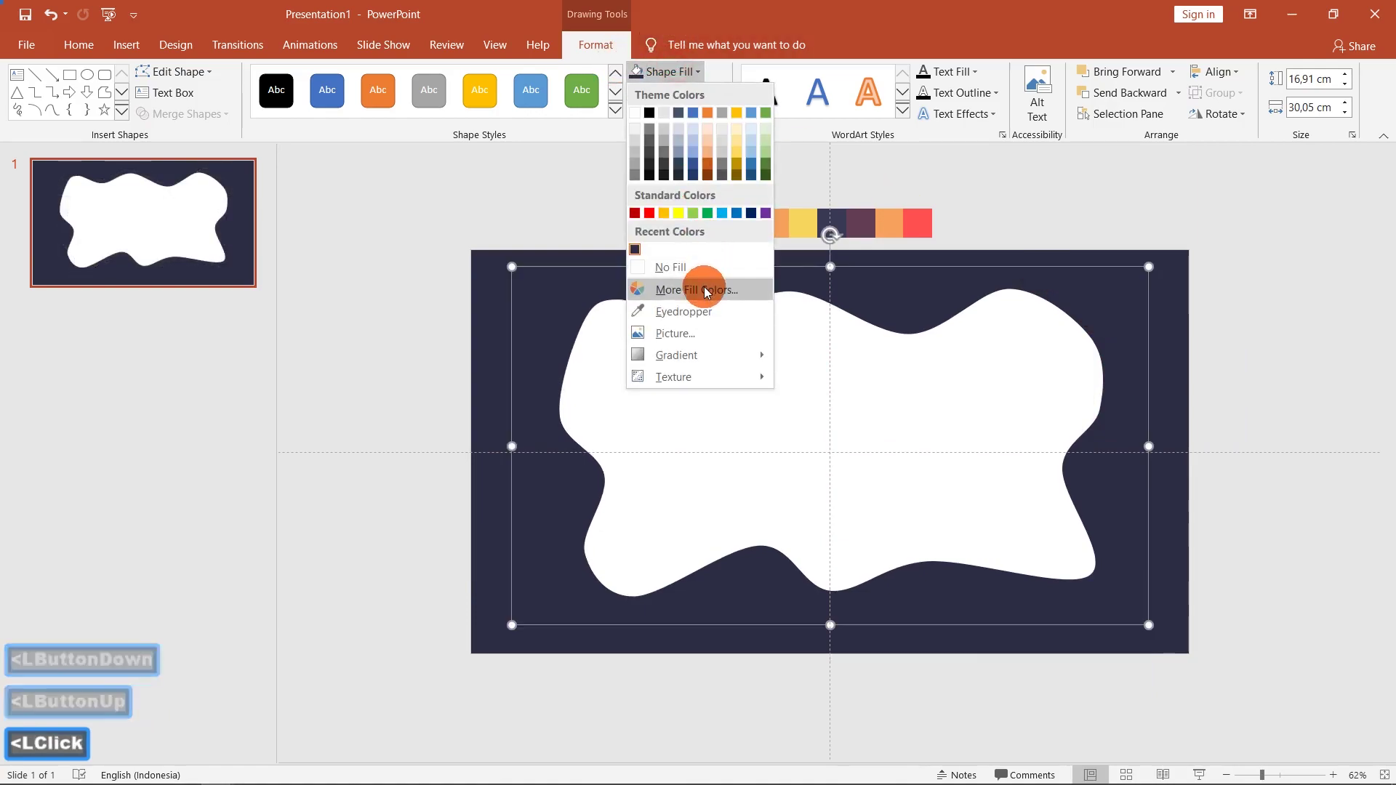
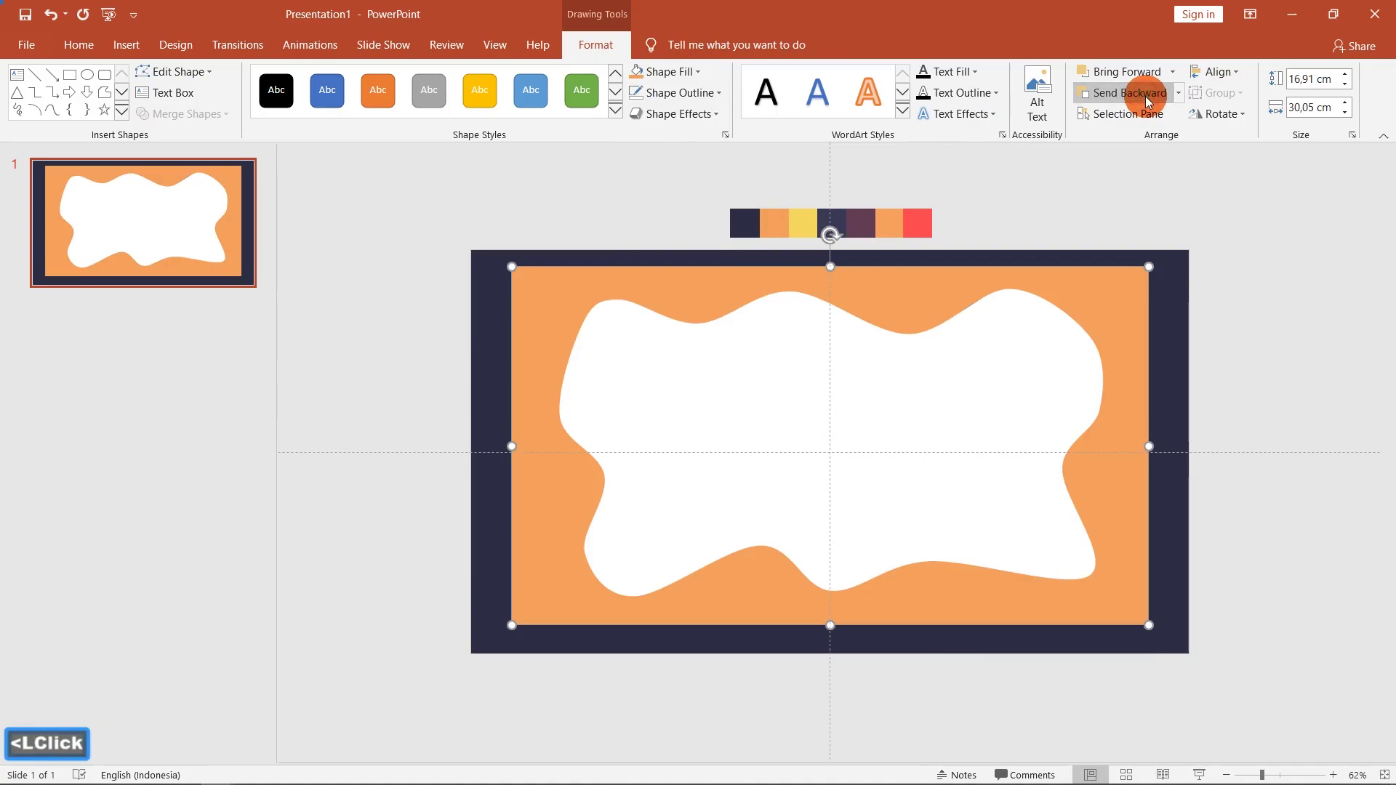
click(1149, 99)
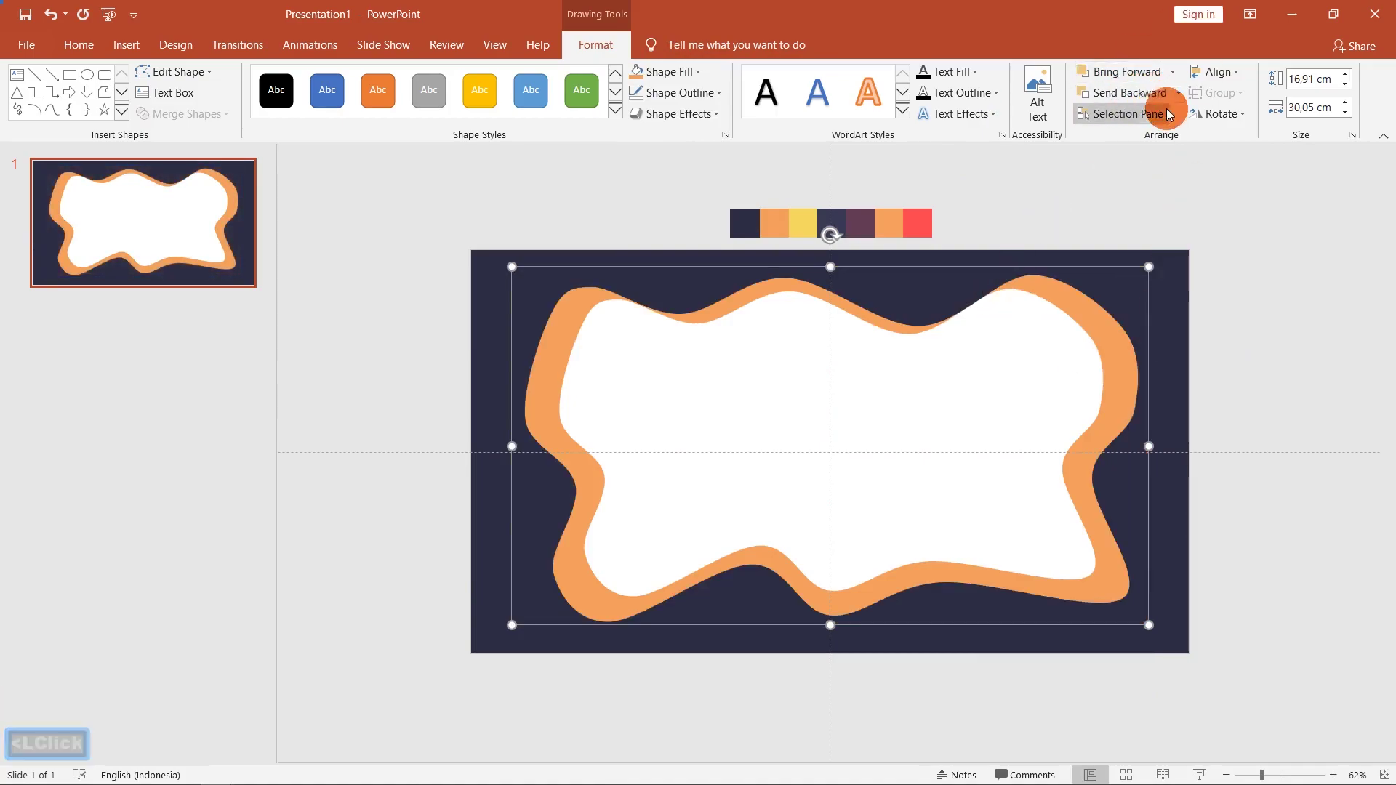
click(1185, 99)
click(1150, 140)
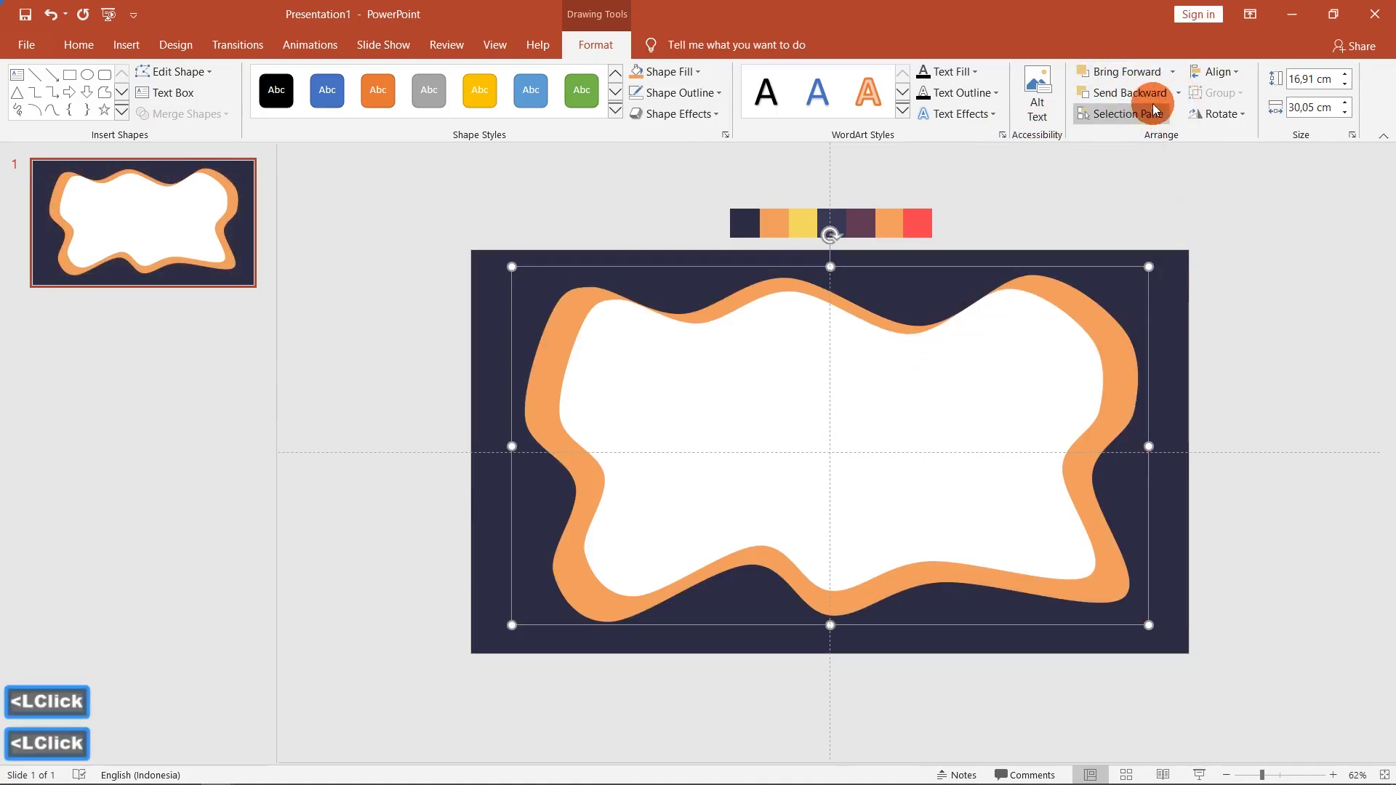
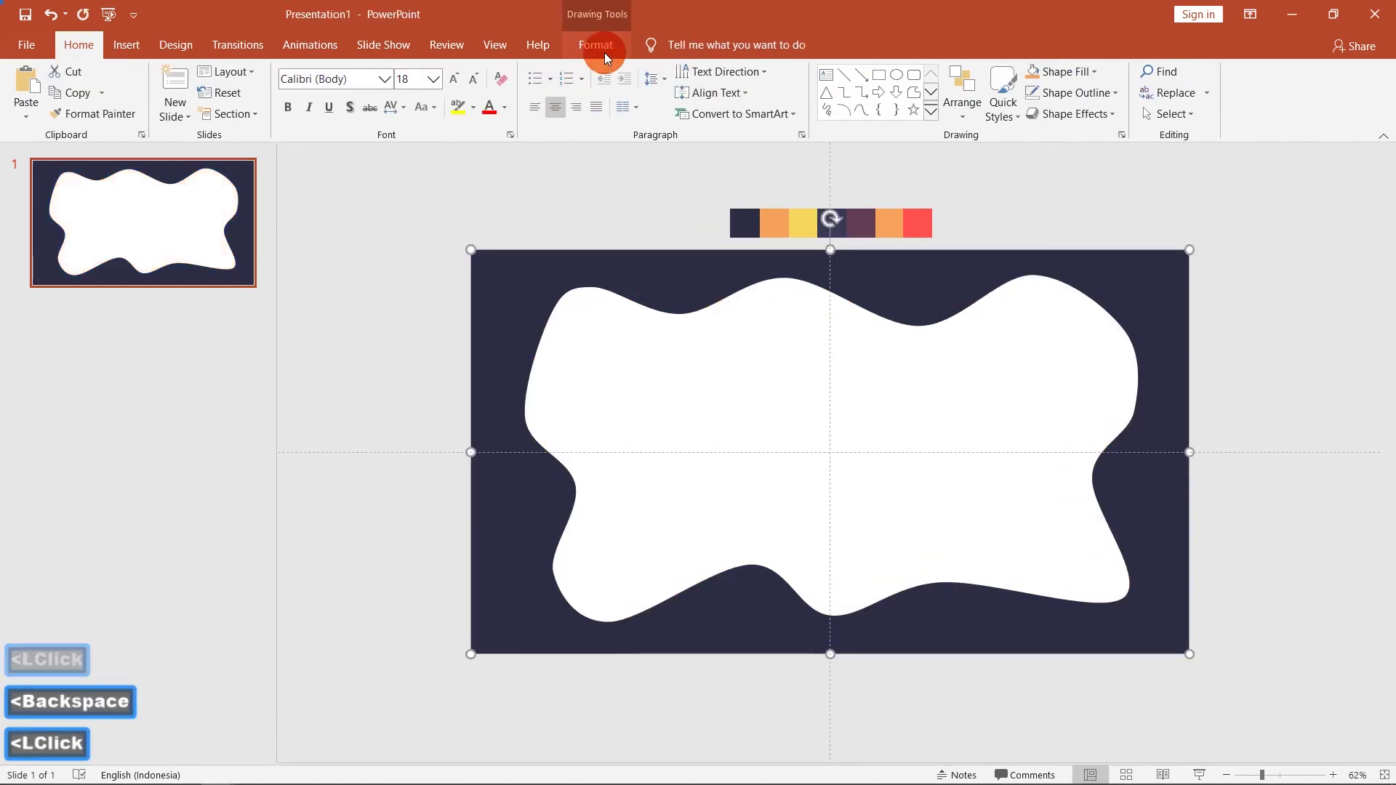
Step: Apply an Offset: Center shadow to the navy frame with 75% transparency, 95% size and 20 pt blur
click(612, 53)
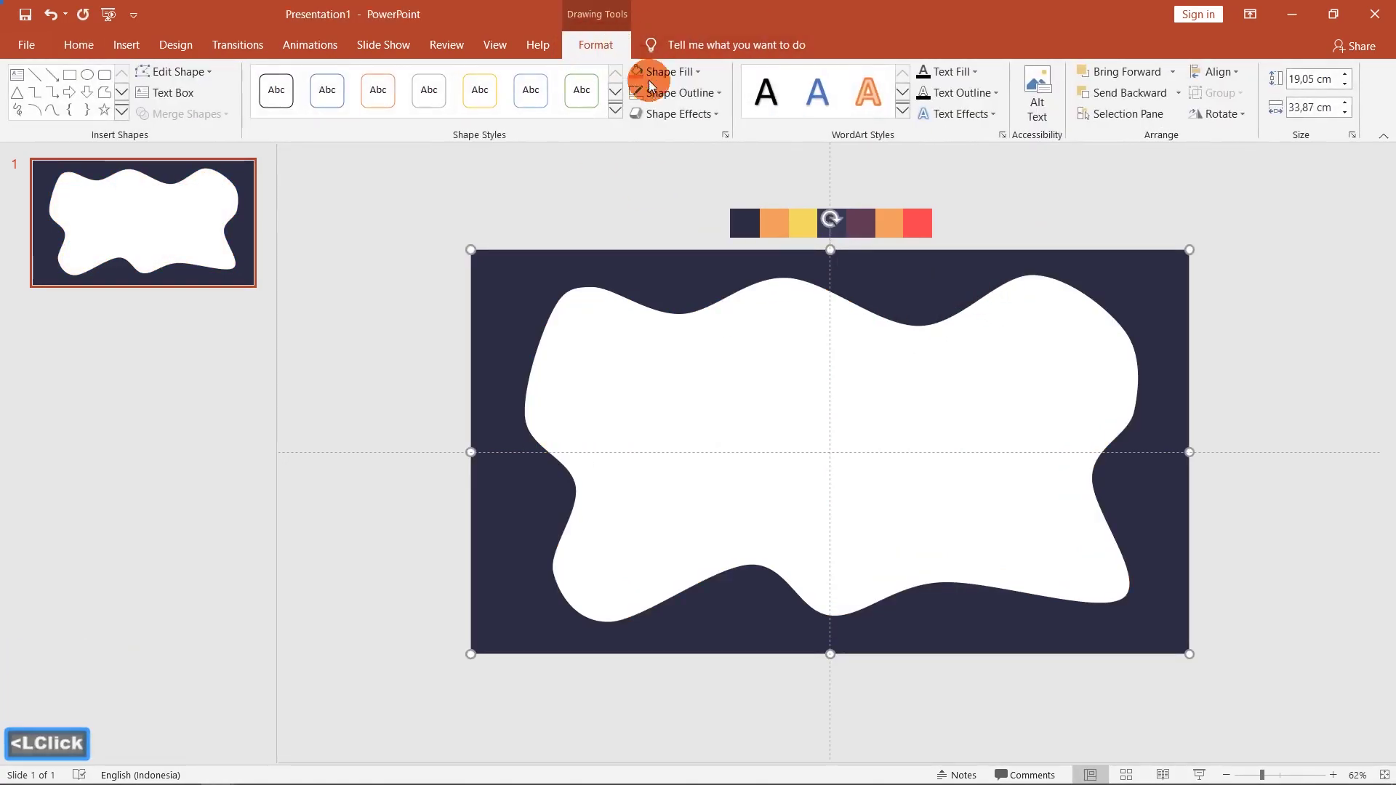
click(669, 111)
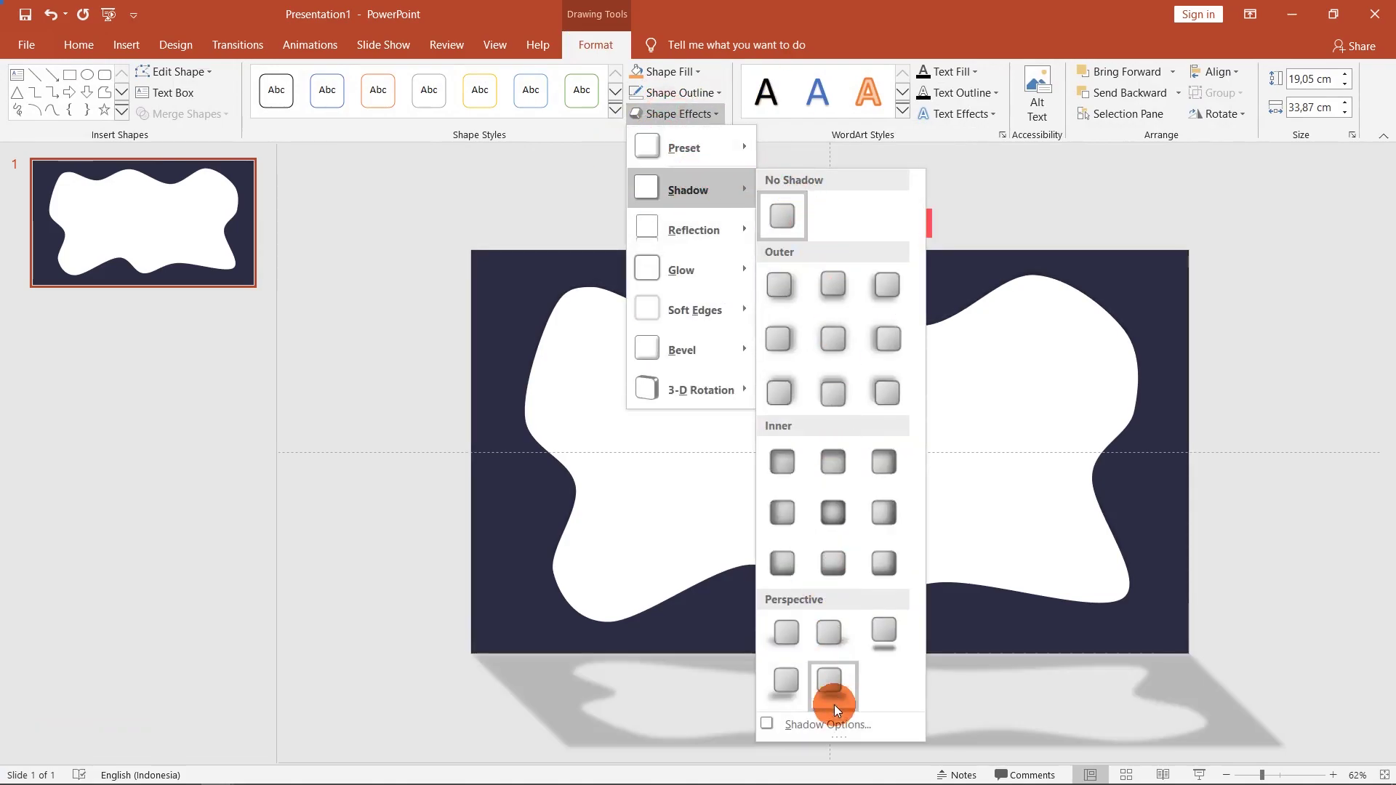
click(842, 728)
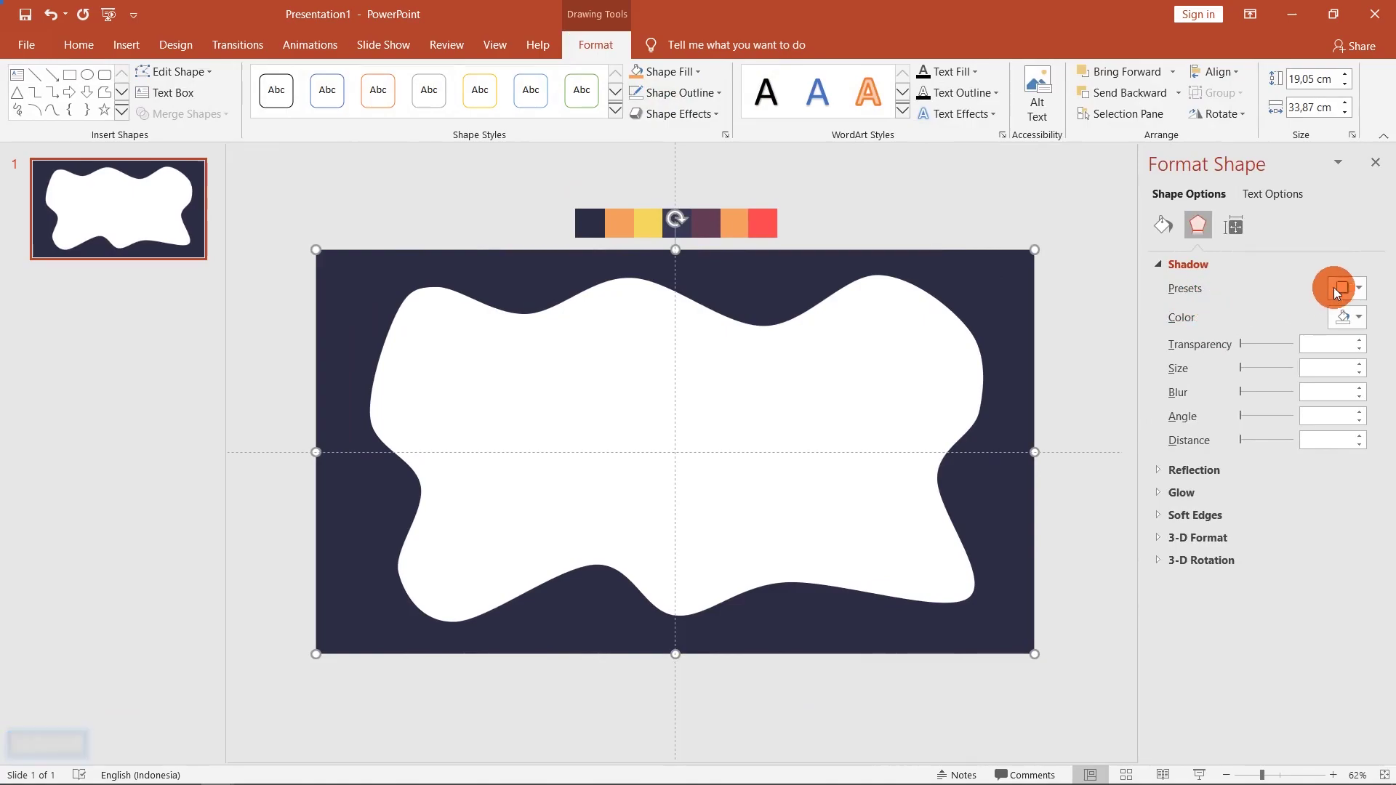
click(1346, 292)
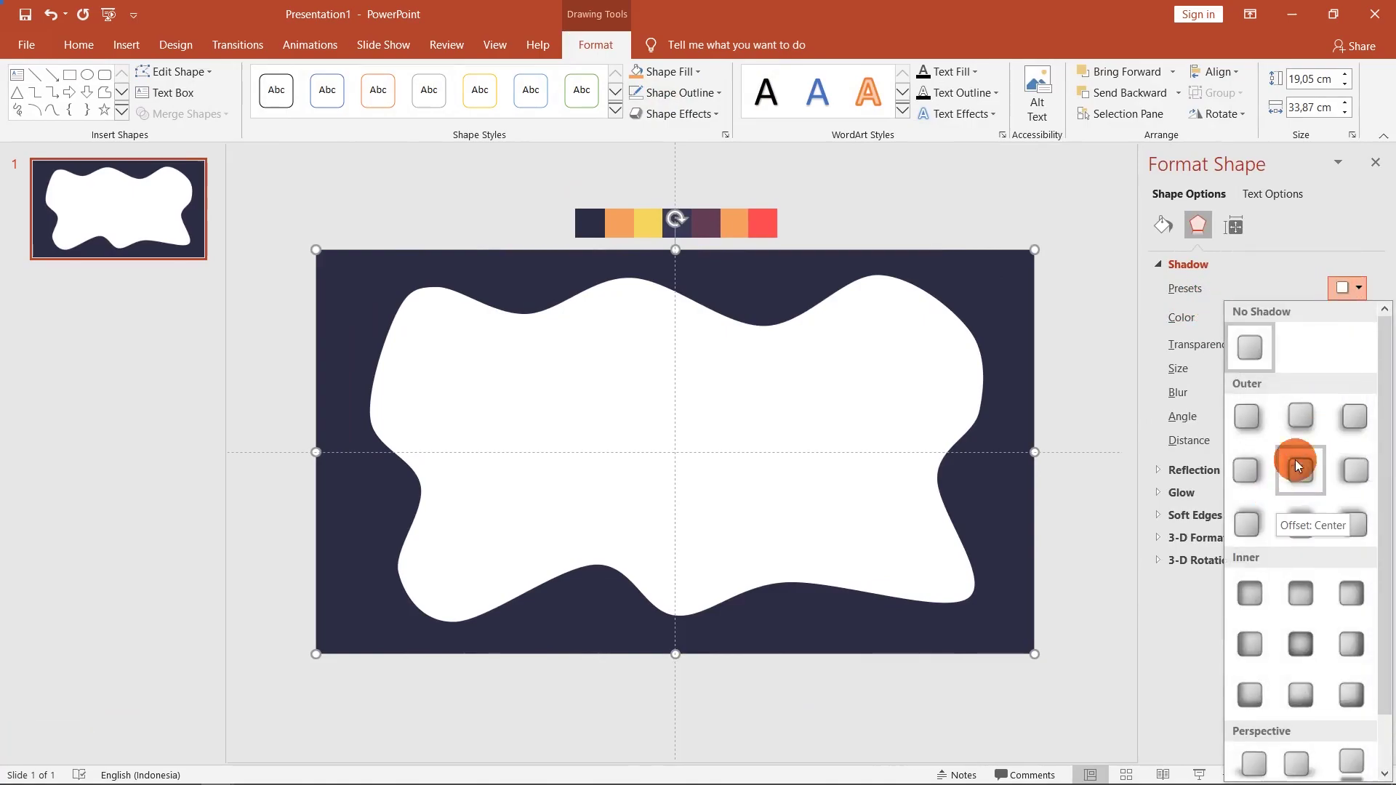
click(1306, 477)
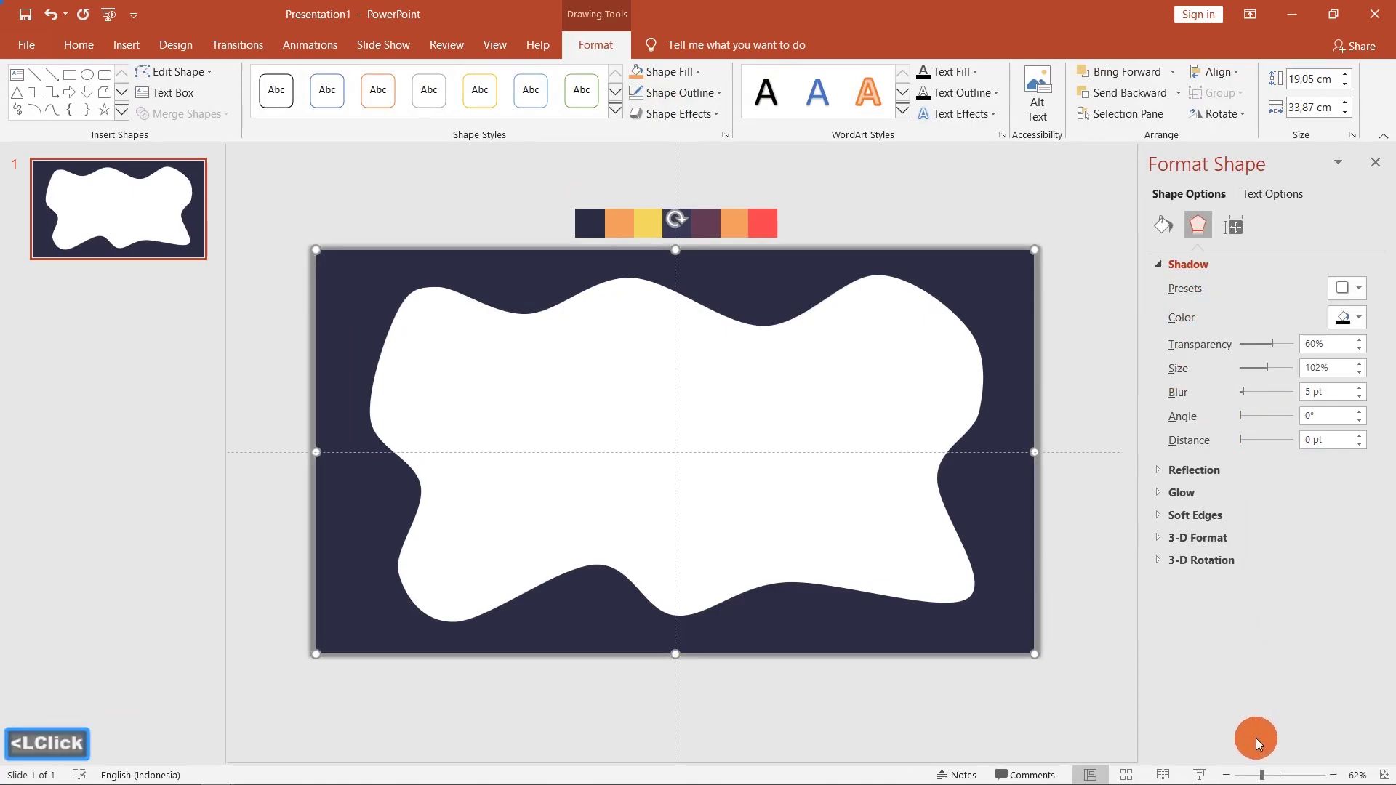
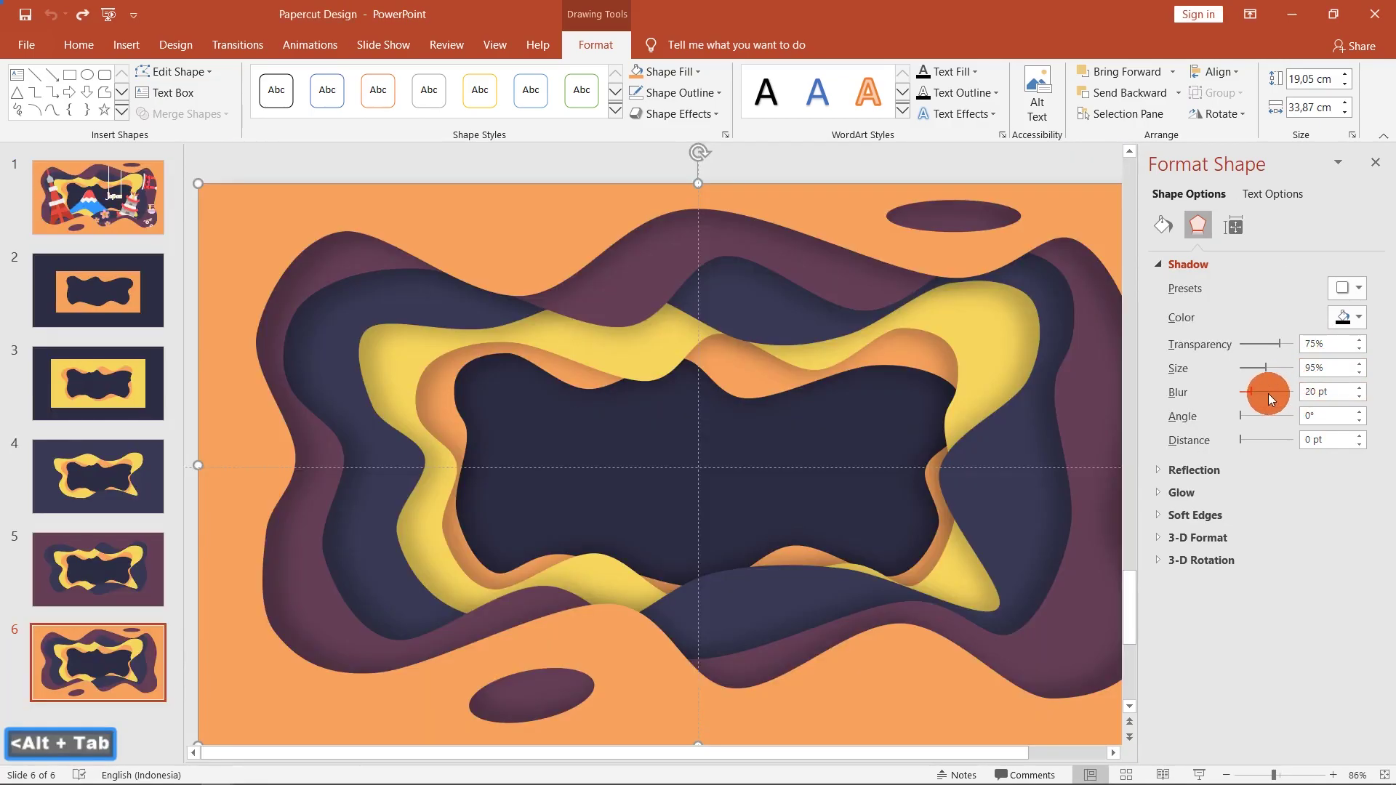
key(alt+Tab)
click(1316, 395)
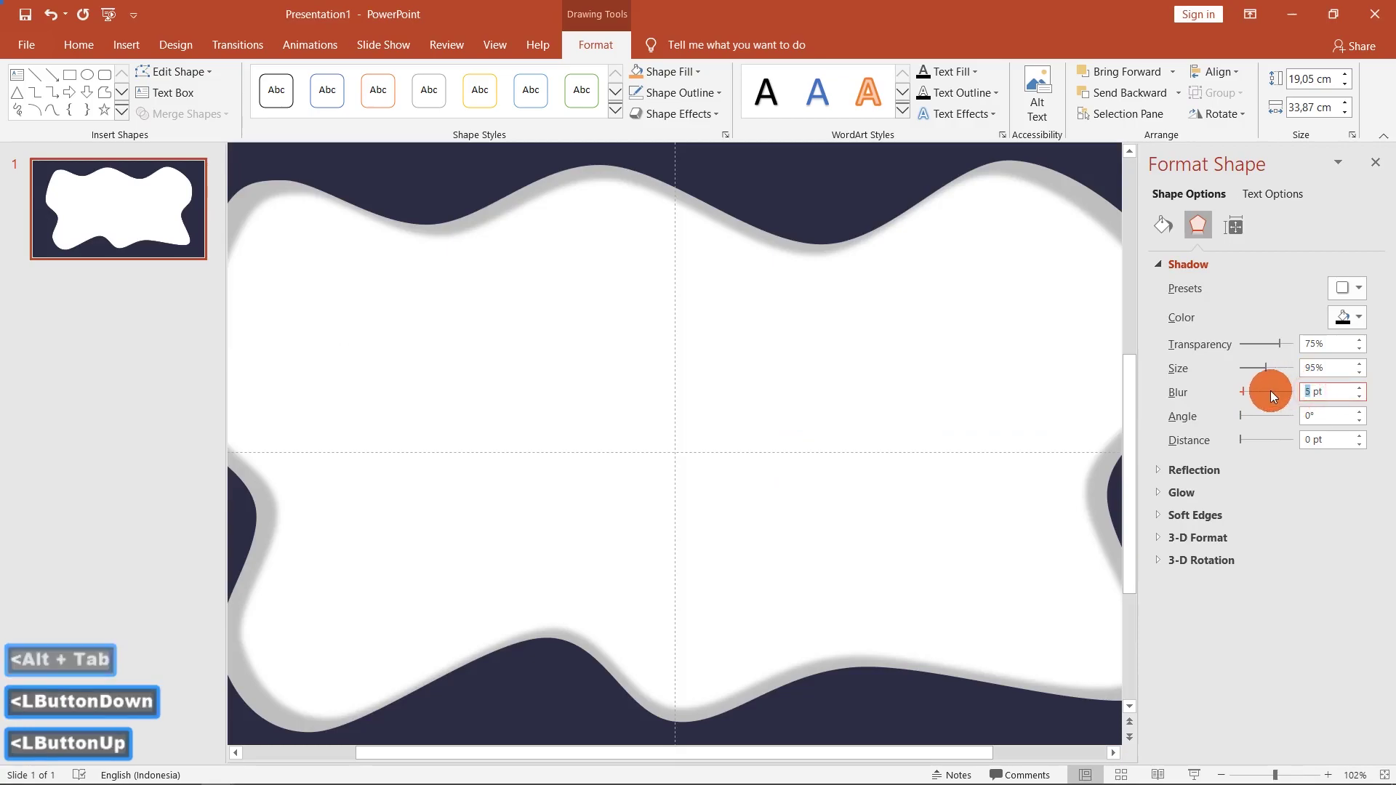
text(20)
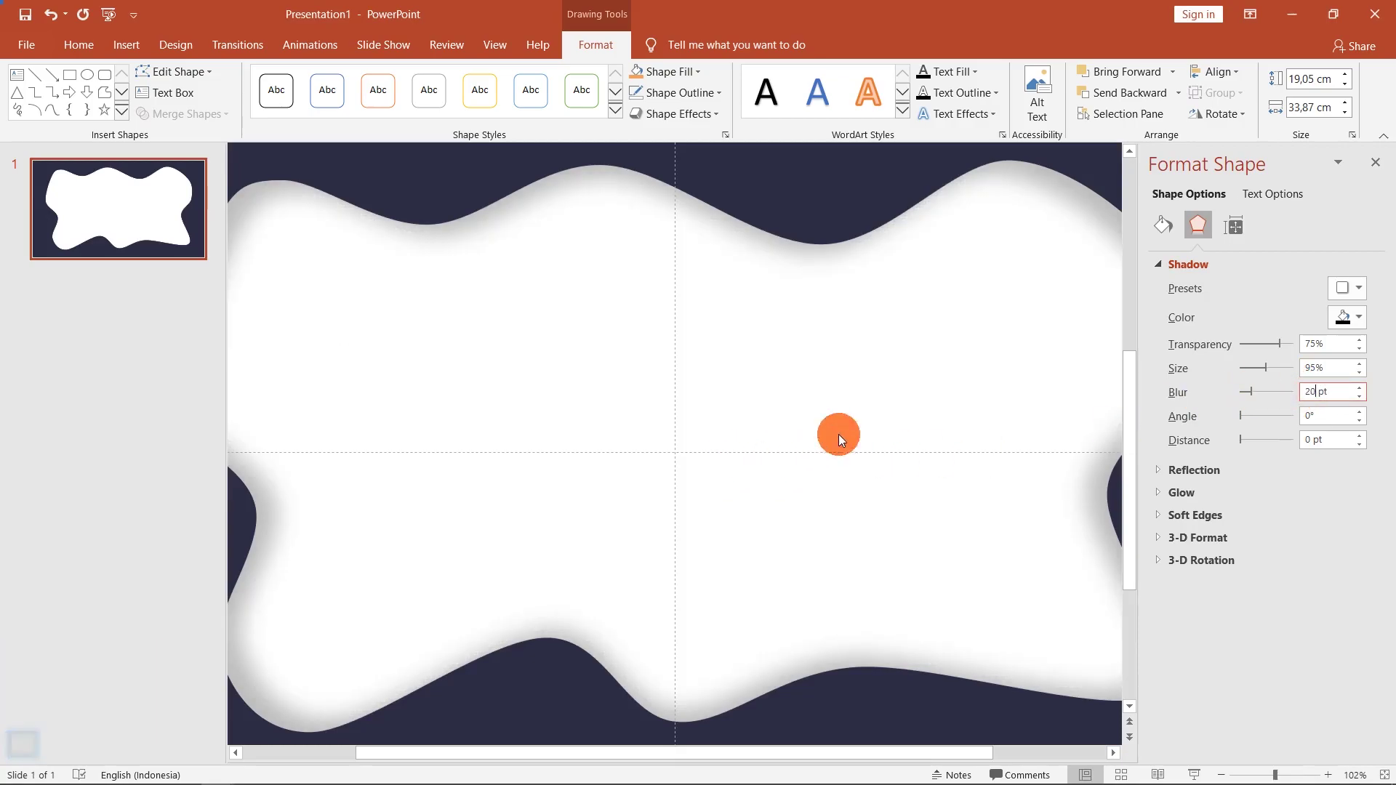
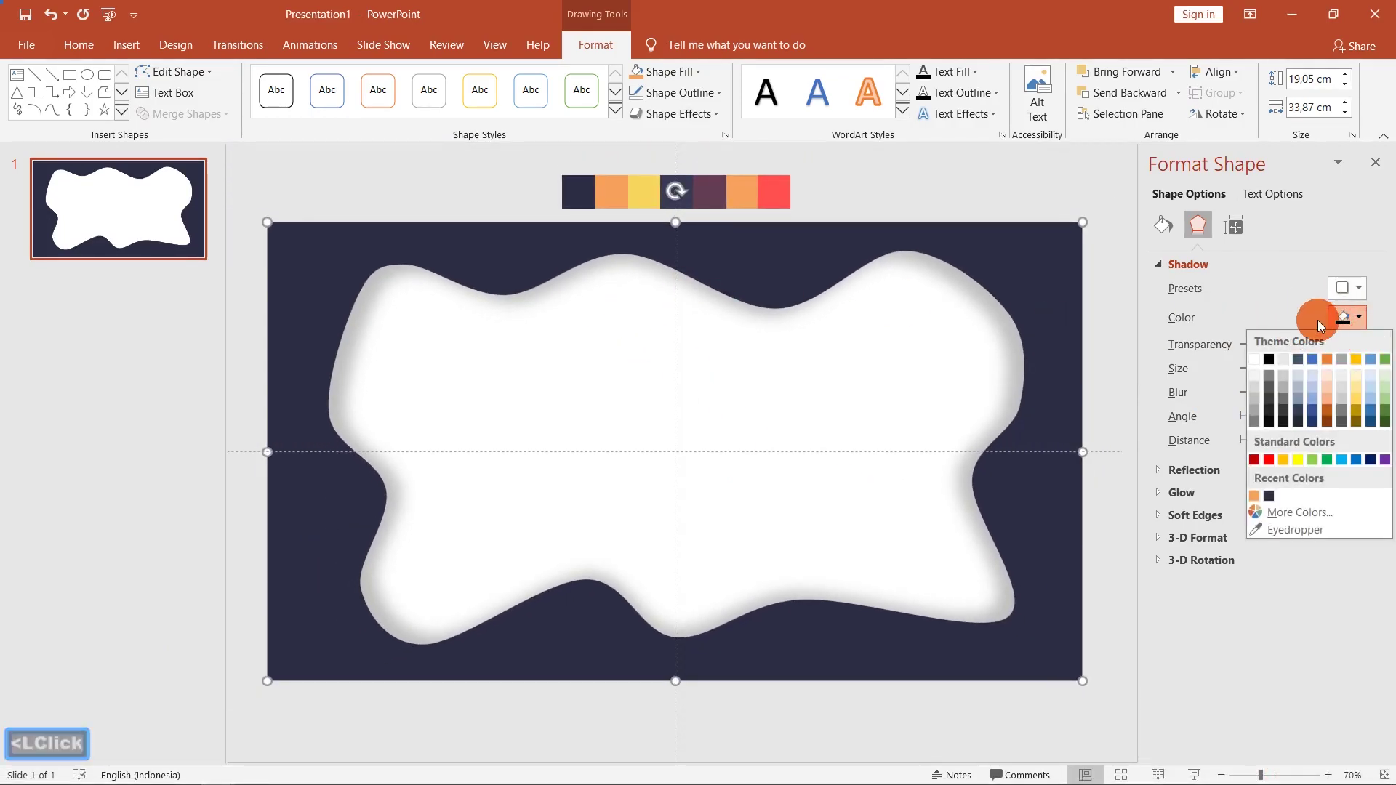
Step: Fill the duplicated blob orange, send it behind the navy frame and adjust its rotation/flip
key(alt+Tab)
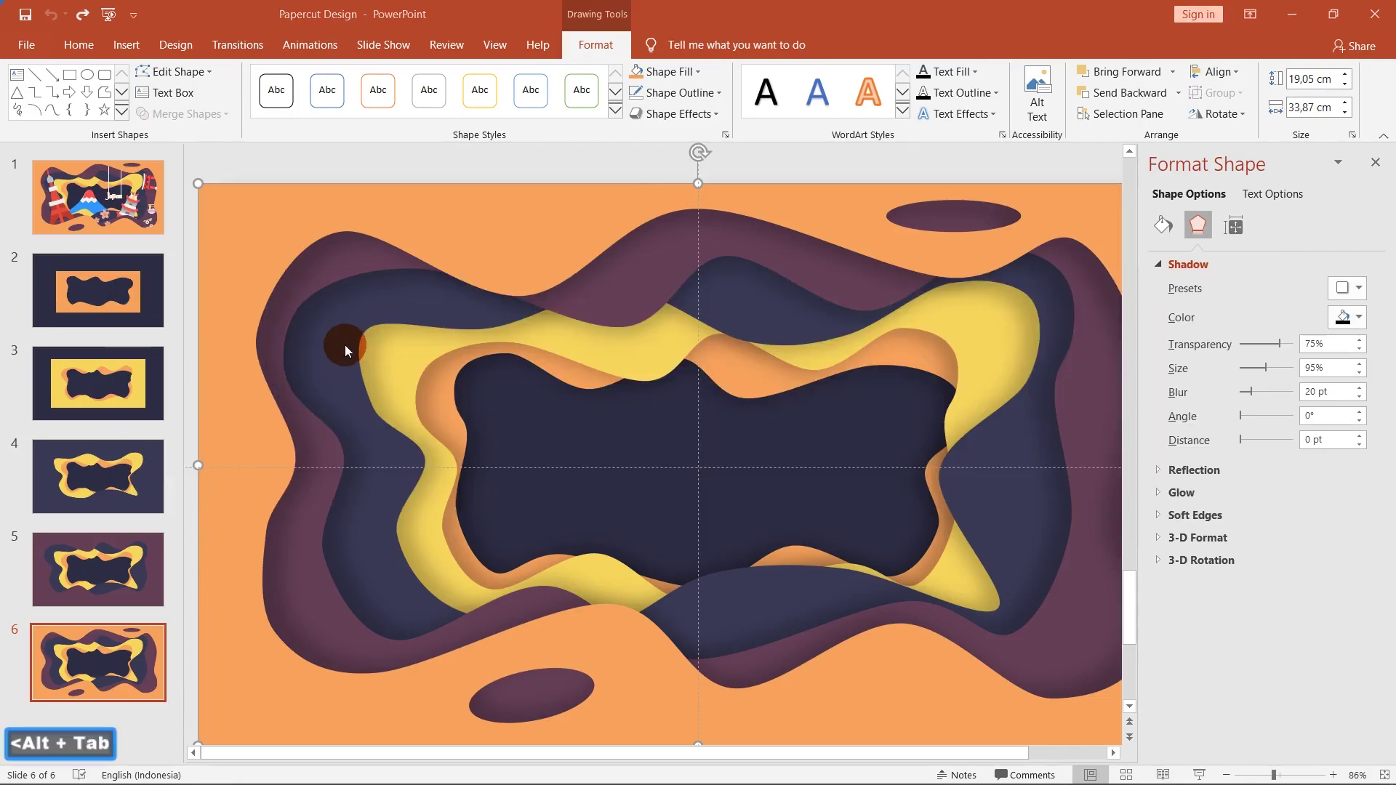
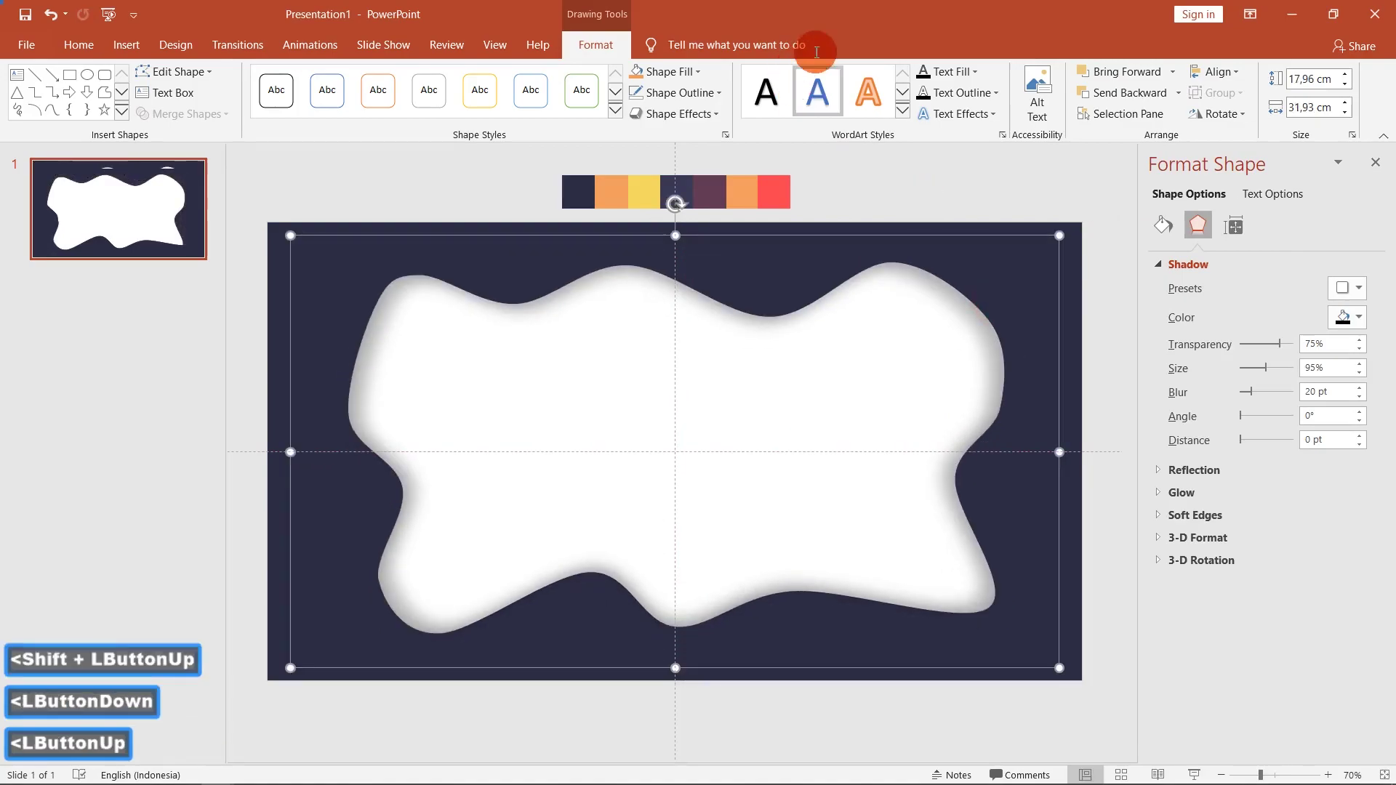
click(675, 81)
click(640, 72)
click(1187, 94)
click(1156, 145)
click(1235, 120)
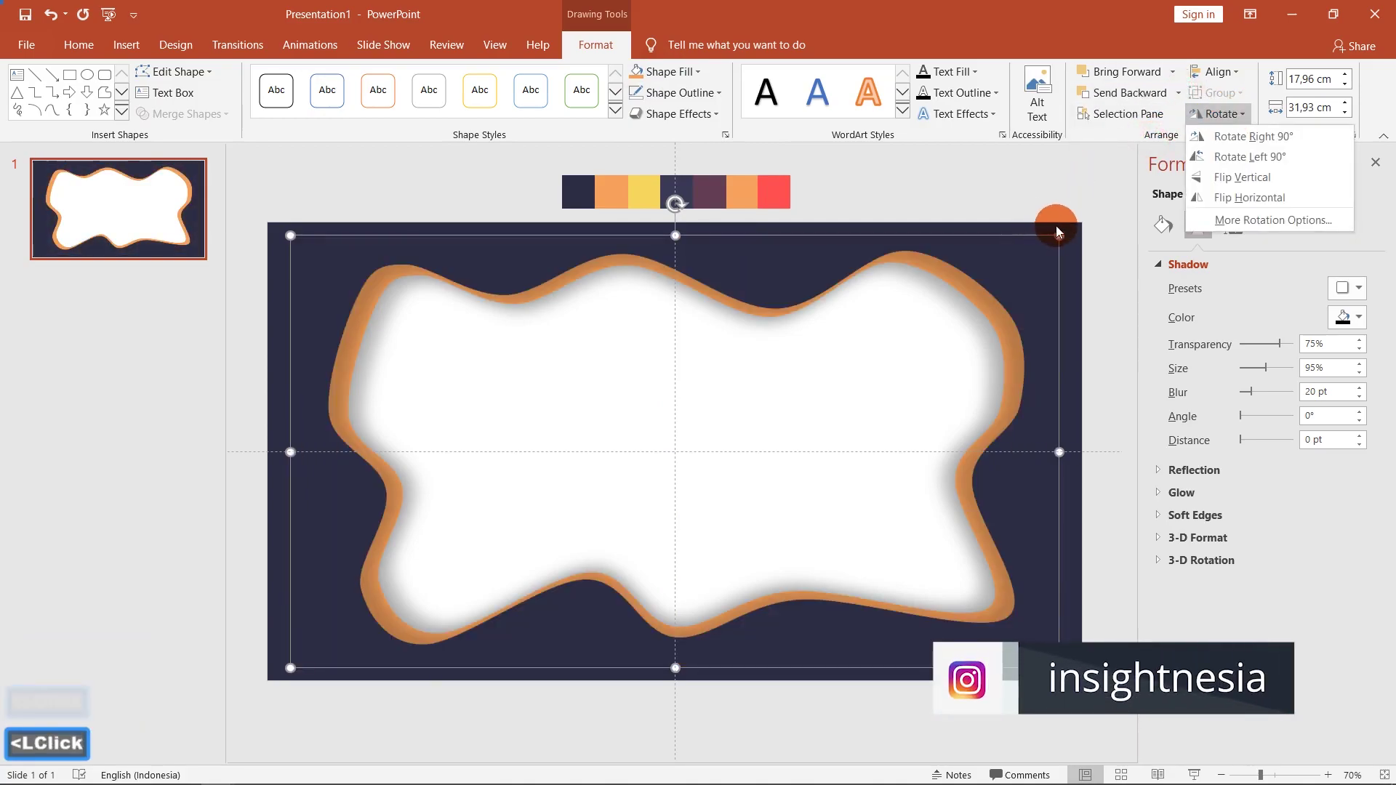
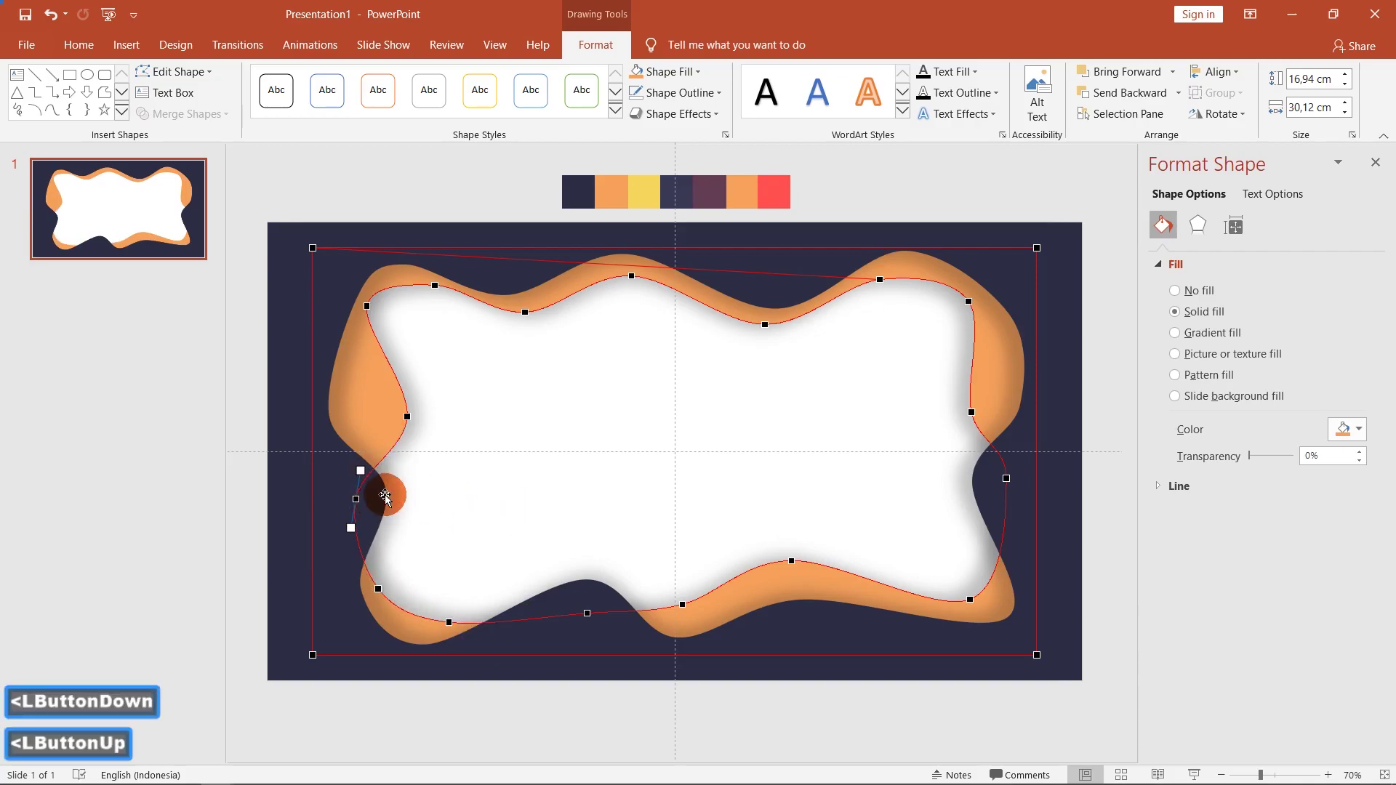
Step: Duplicate the orange frame, shrink the copy slightly and fill it yellow
click(557, 555)
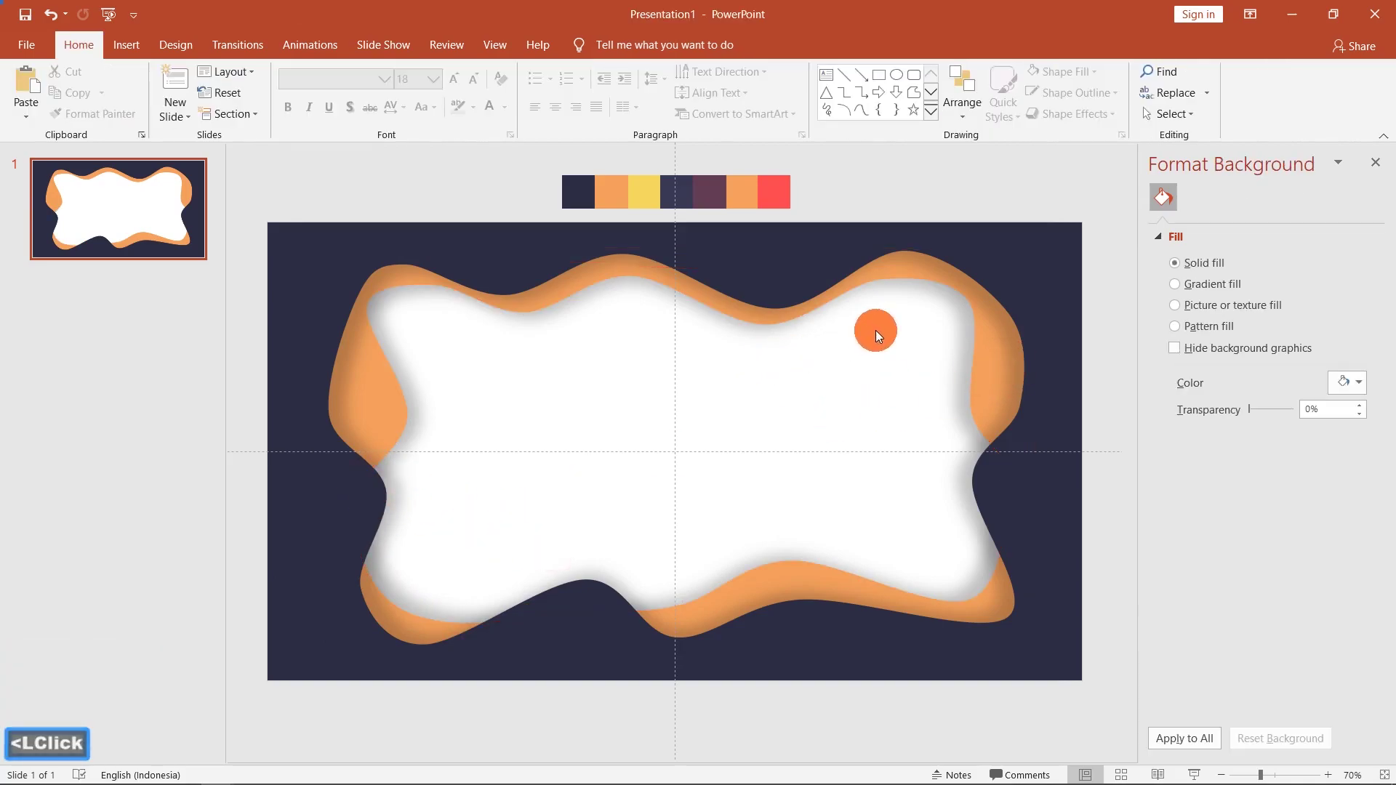
click(990, 363)
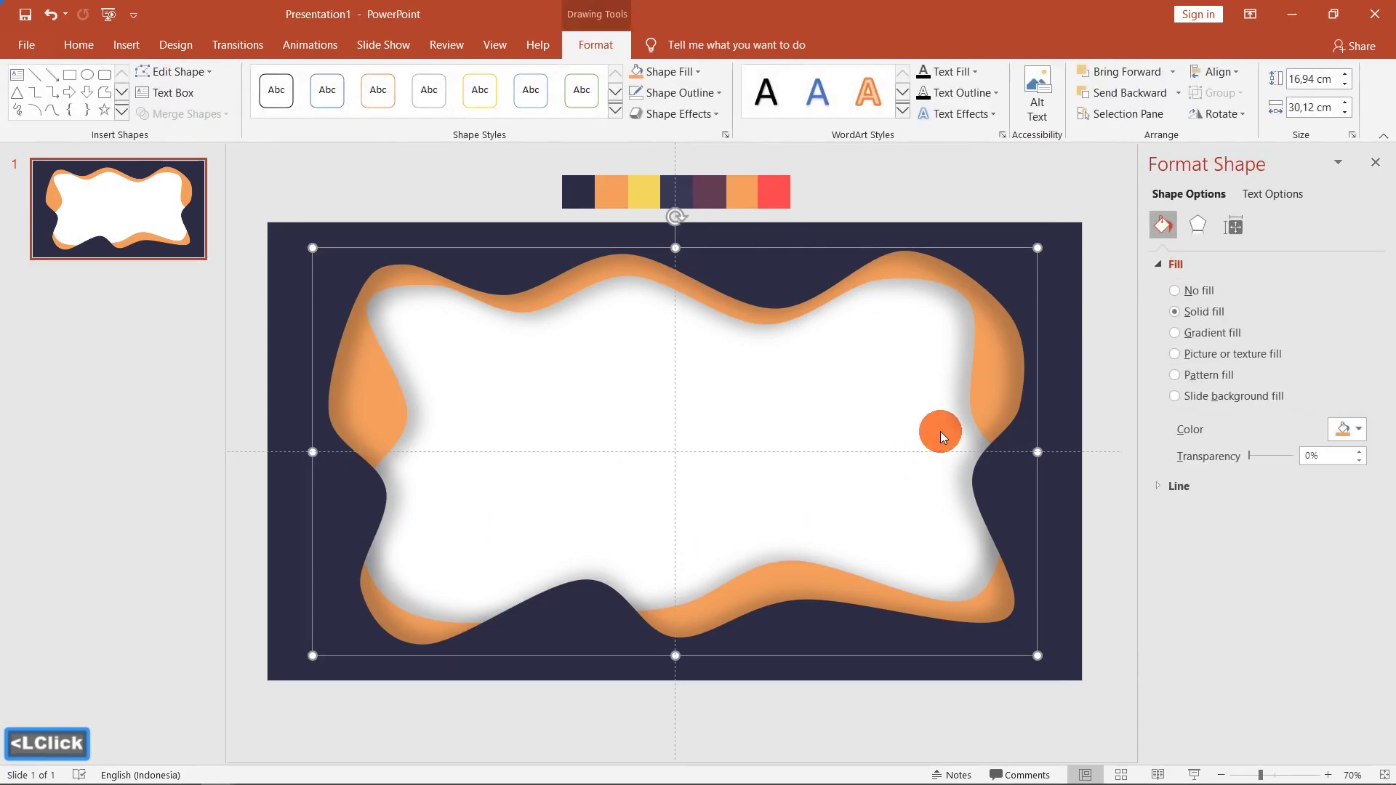
key(ctrl+c)
key(ctrl+v)
click(1016, 370)
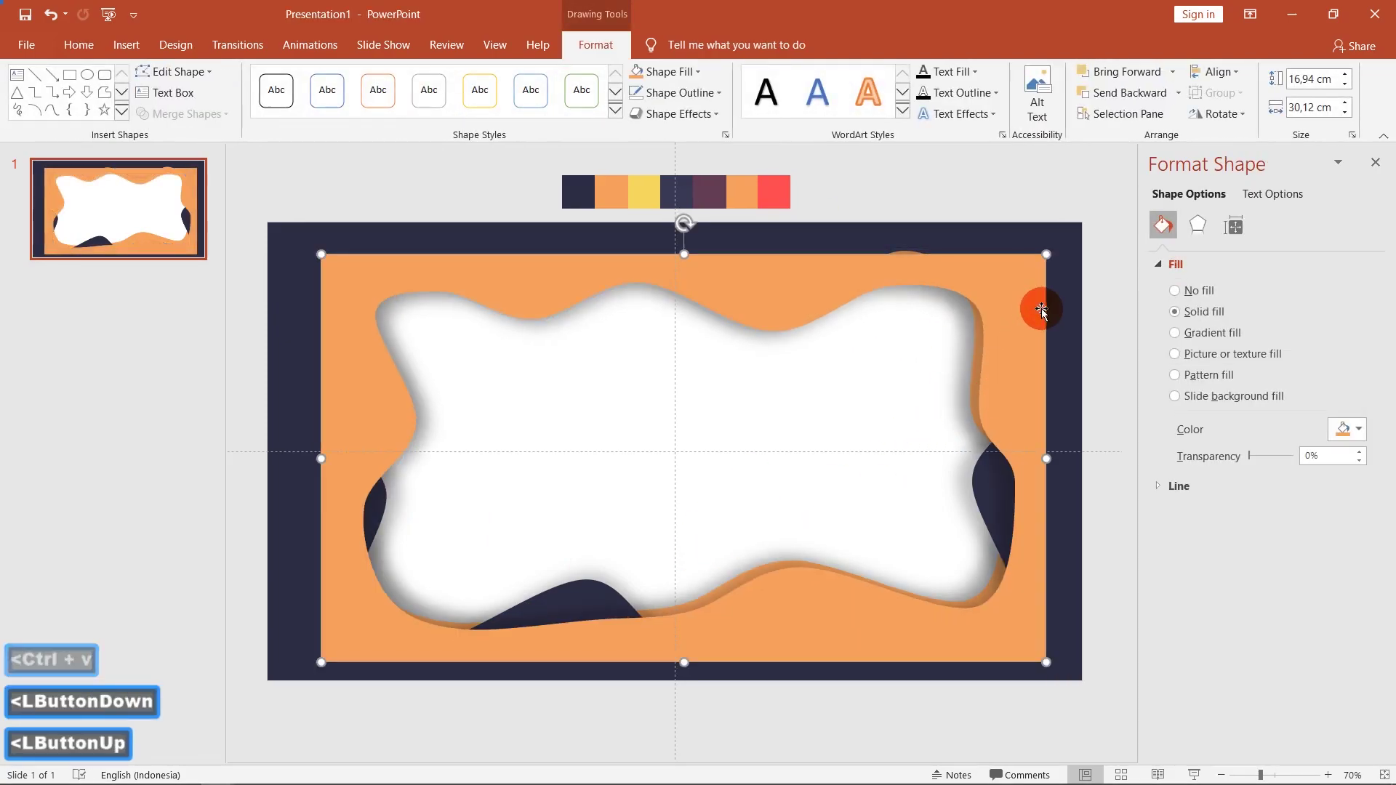
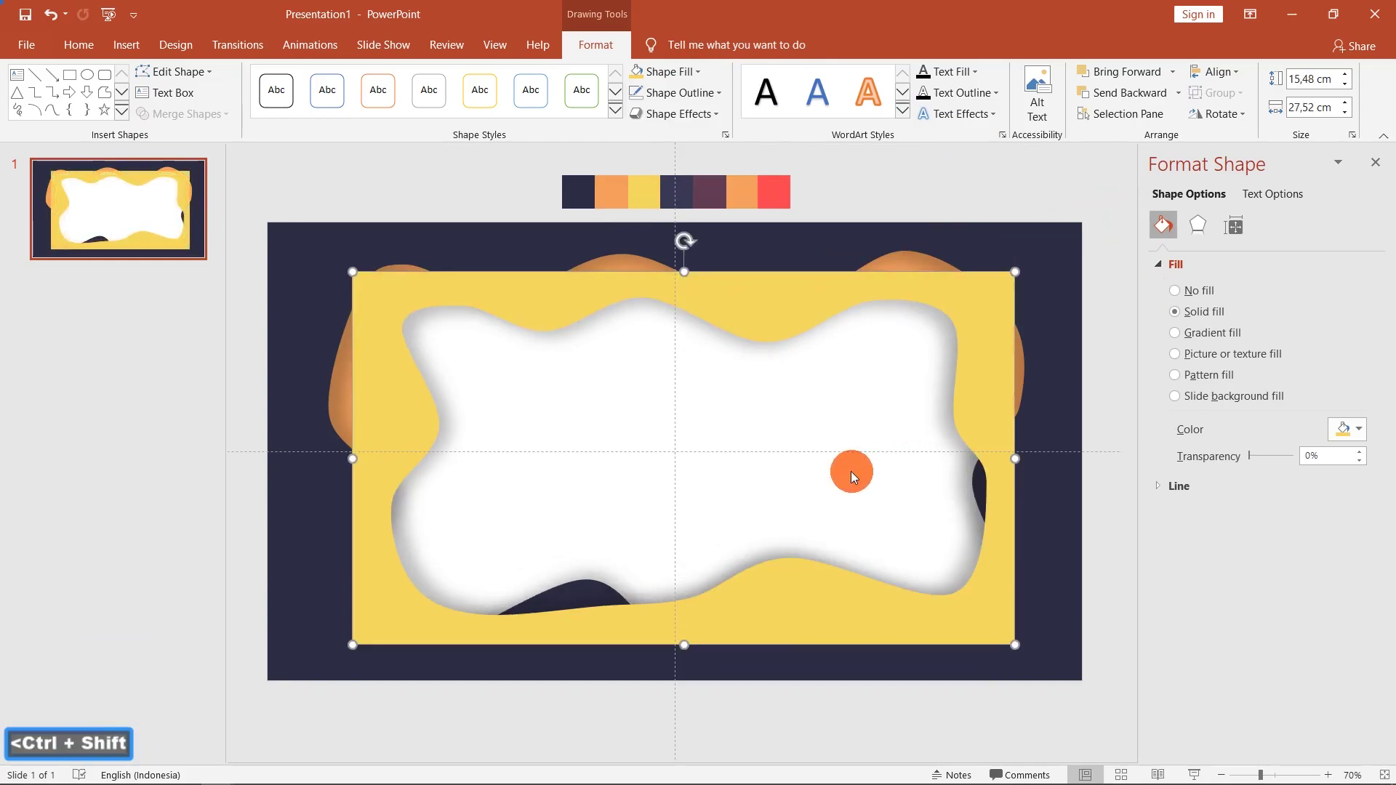
click(1222, 122)
click(1243, 198)
Step: Send the yellow layer behind the orange frame and reshape its inner edge with Edit Points
click(1186, 103)
click(1160, 144)
double_click(1161, 144)
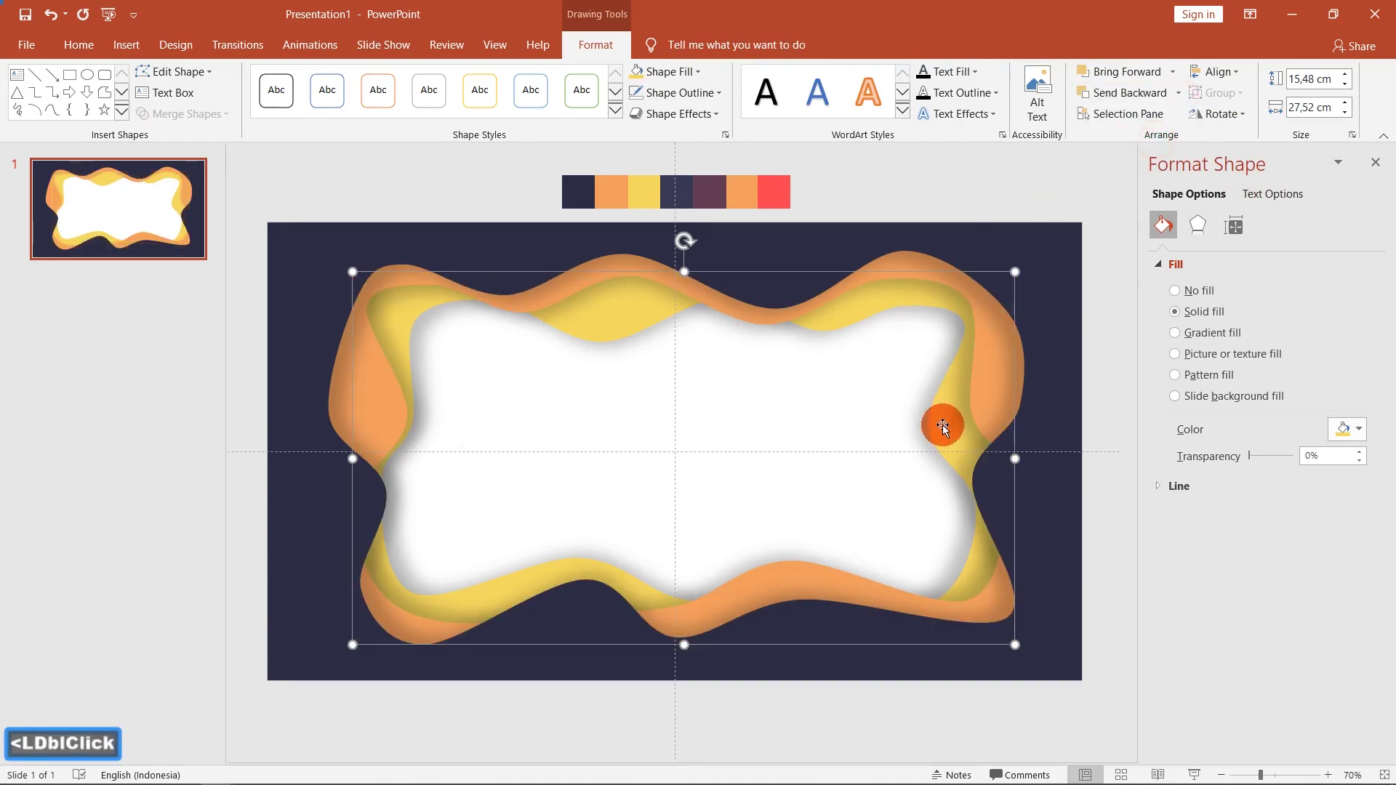
click(200, 71)
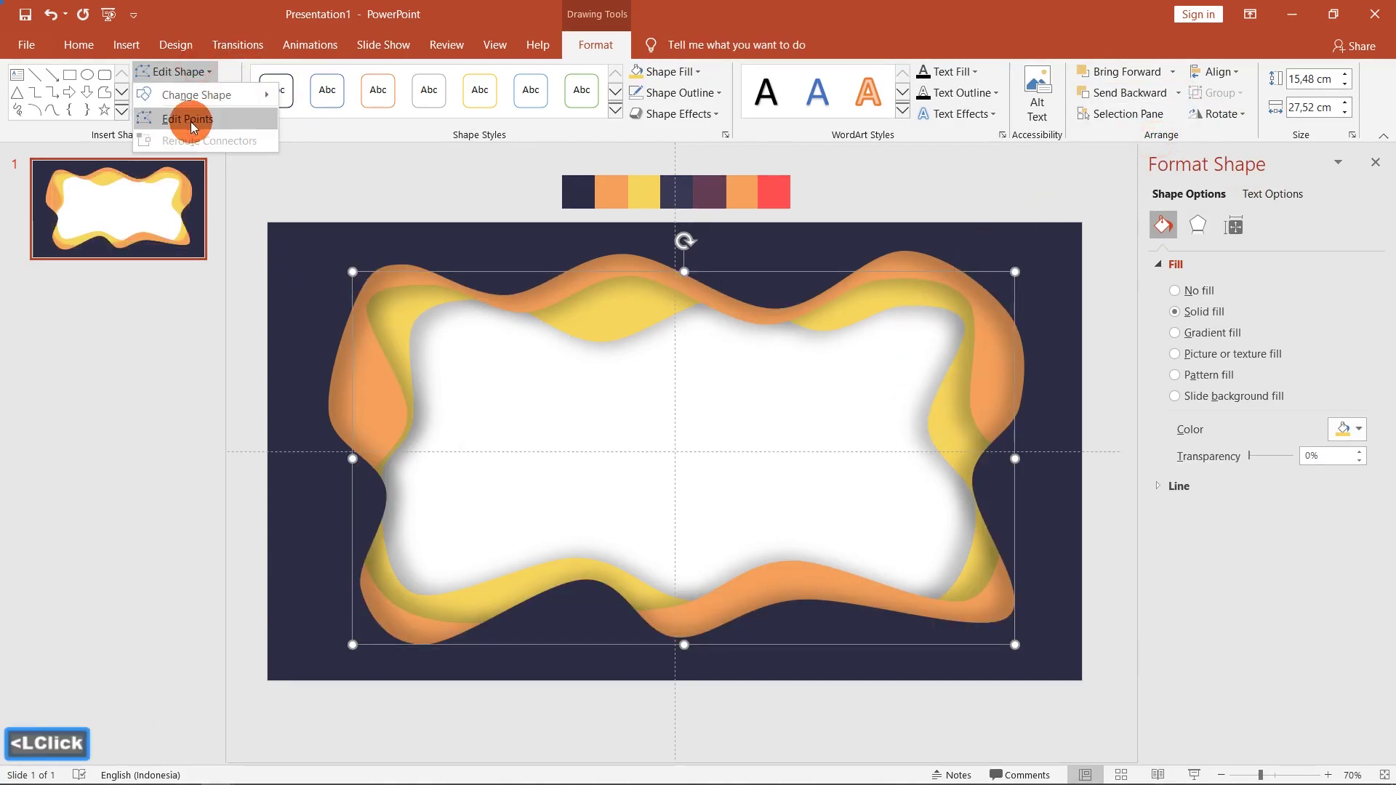
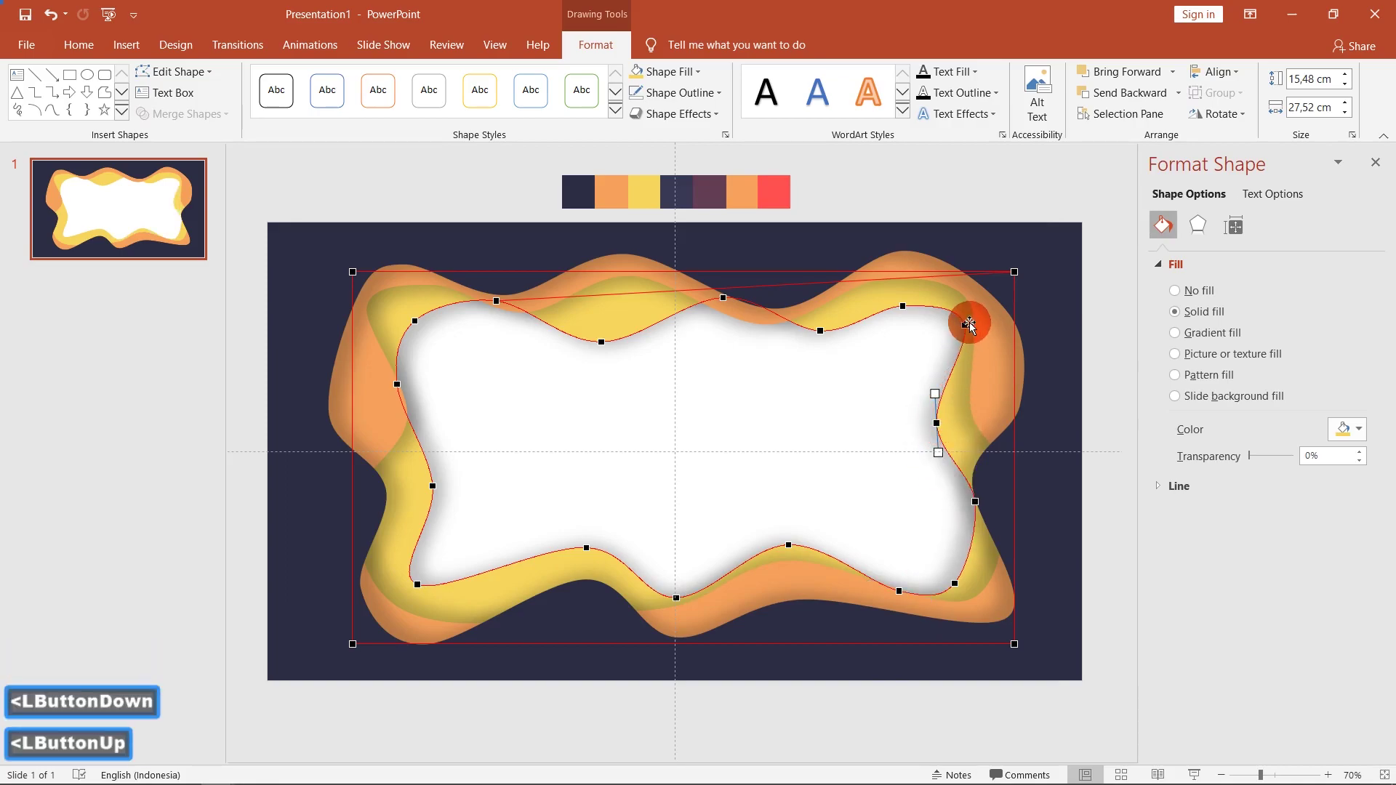
click(882, 385)
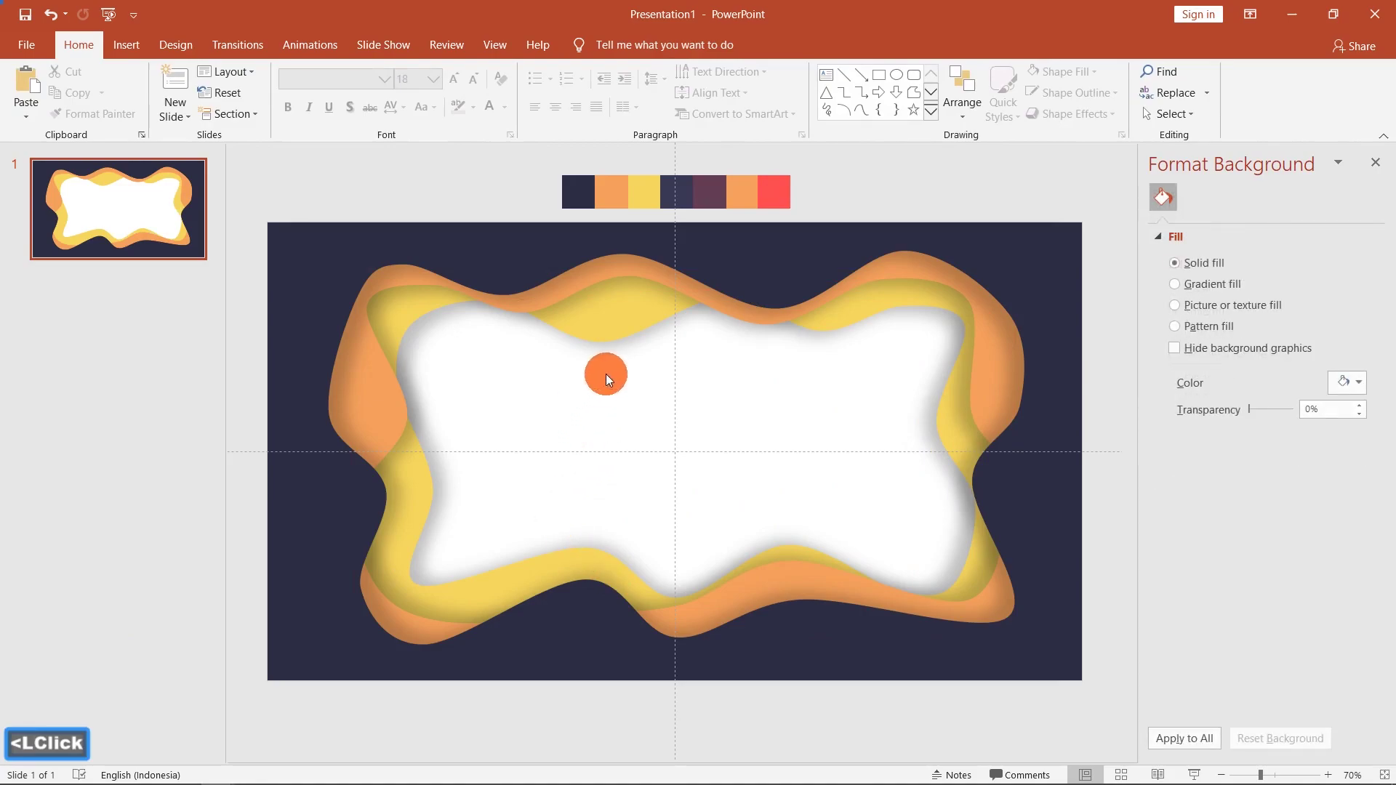
Step: Copy the yellow frame into a smaller inner layer and recolour it dark navy
click(598, 317)
key(ctrl+c)
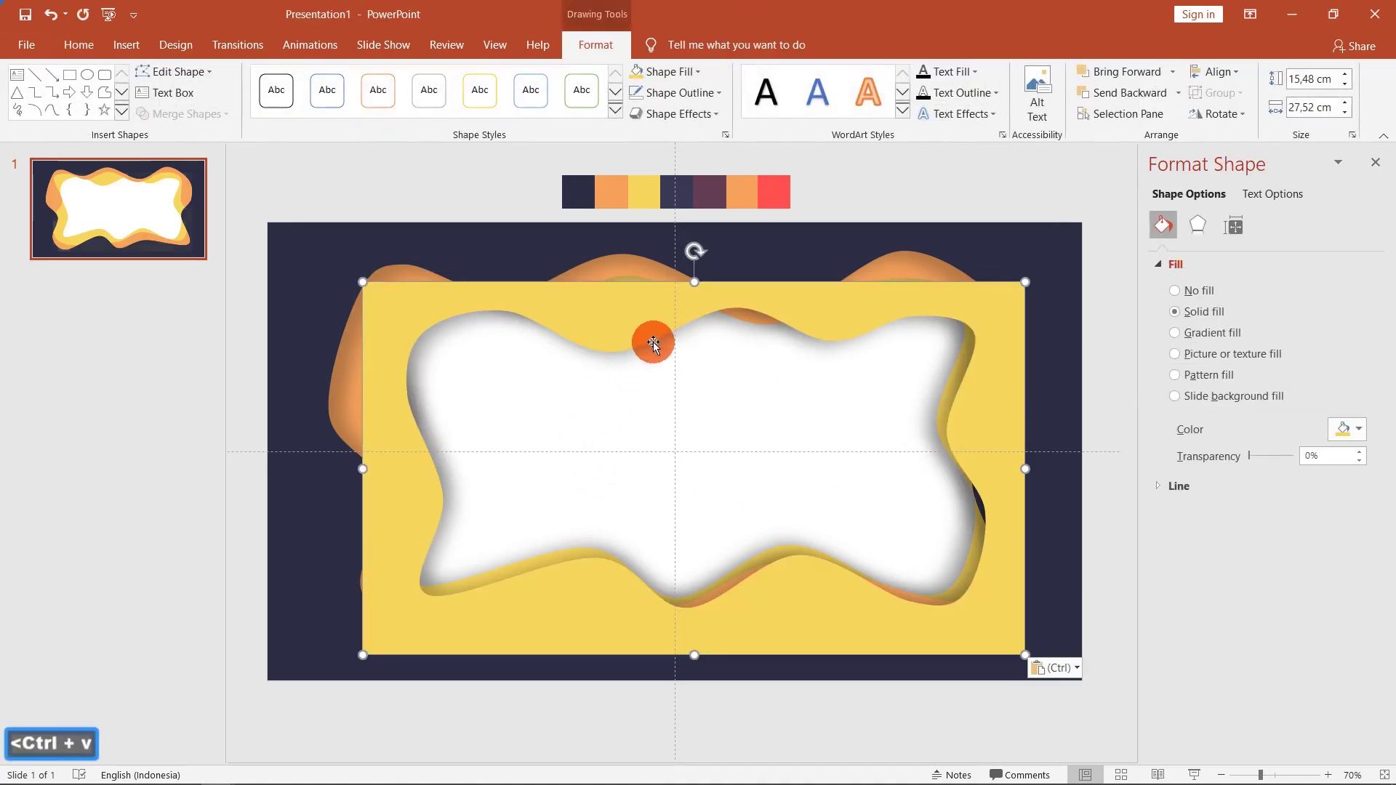
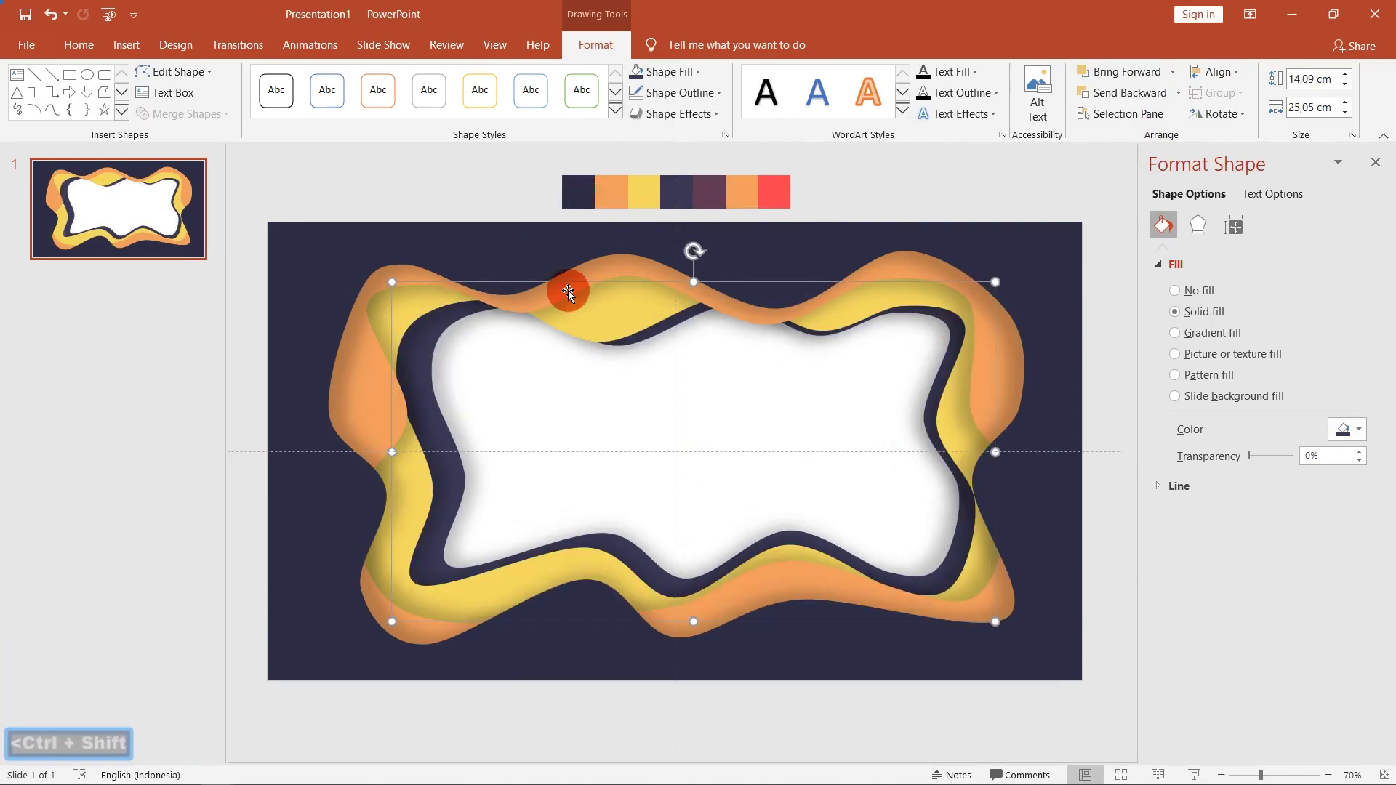
click(1242, 120)
click(1233, 198)
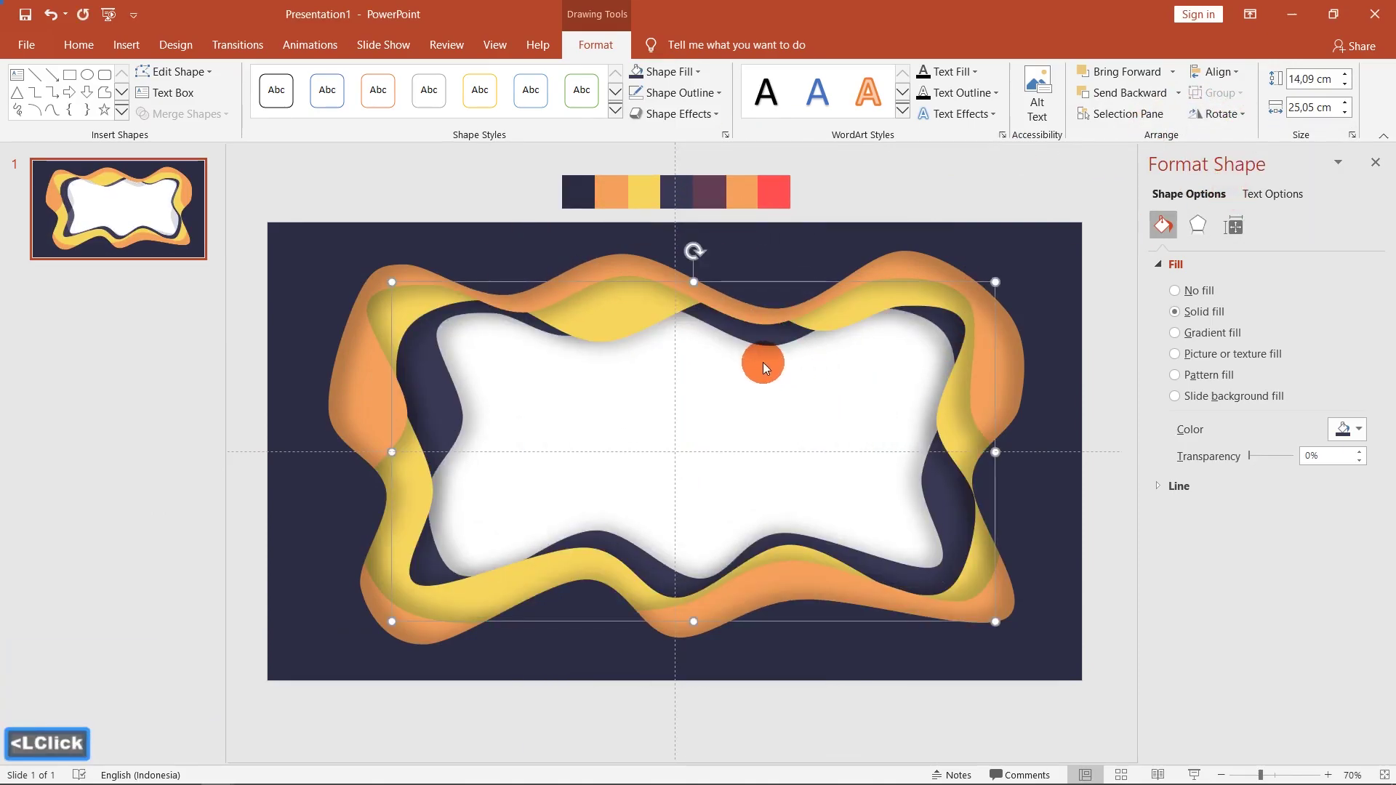
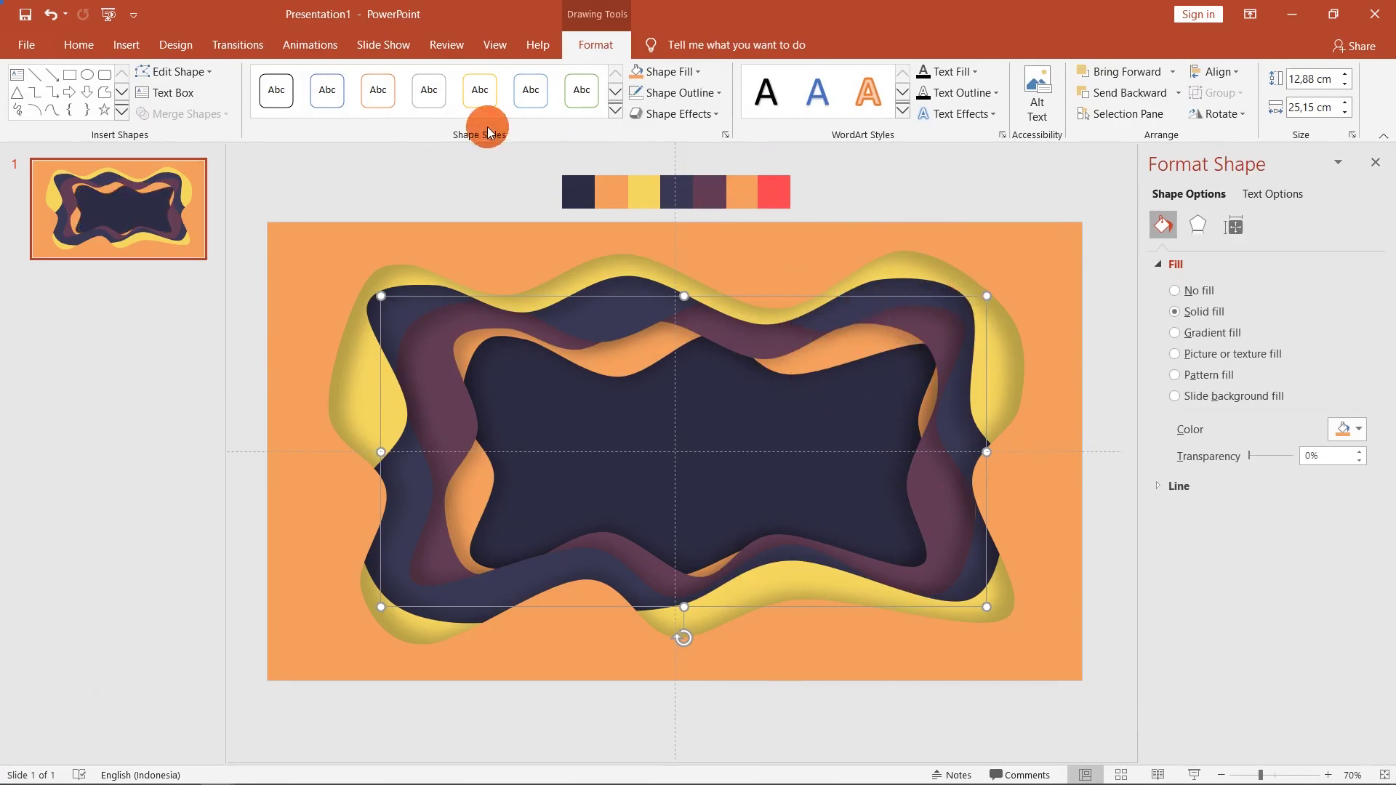
Step: Edit points on the innermost orange layer to even out its wavy inner edge
click(210, 76)
click(211, 127)
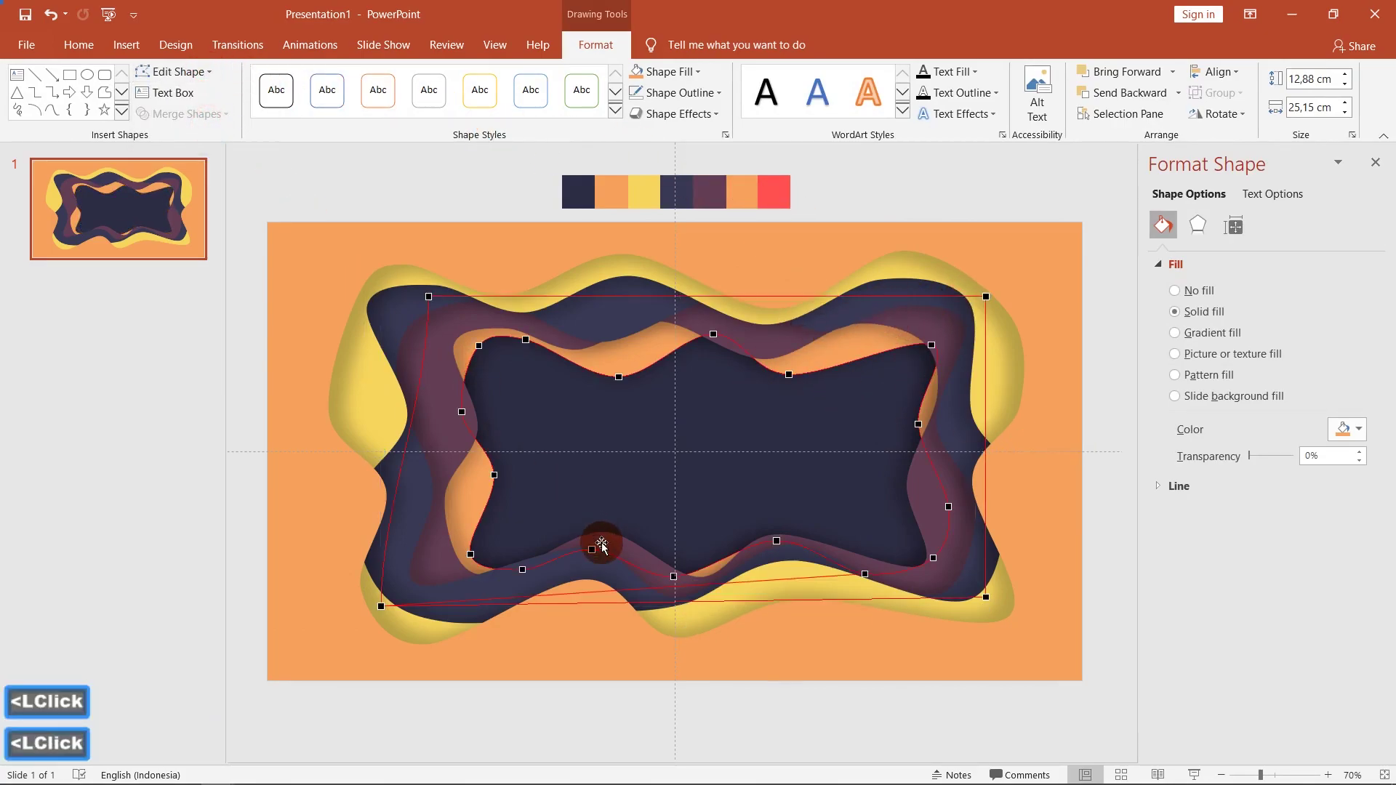
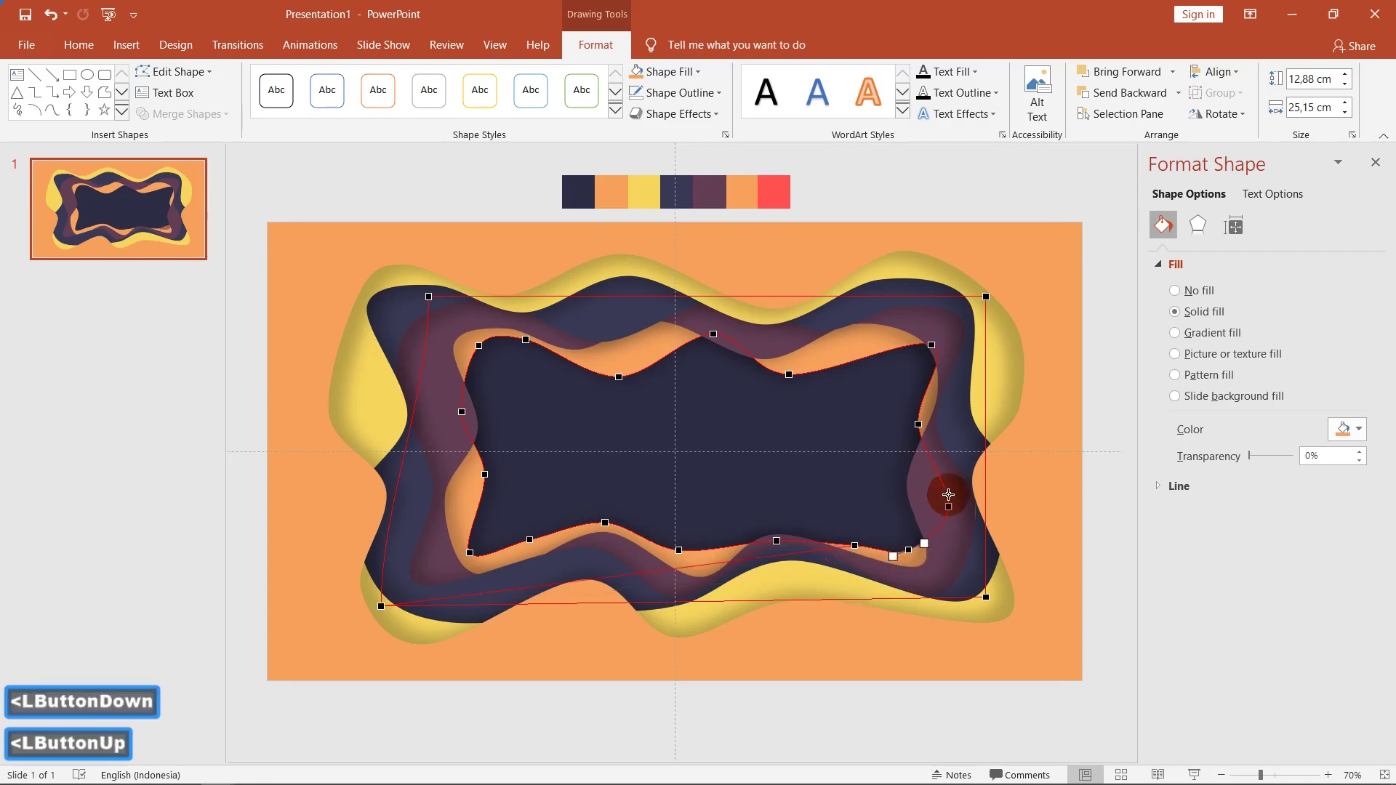
click(770, 419)
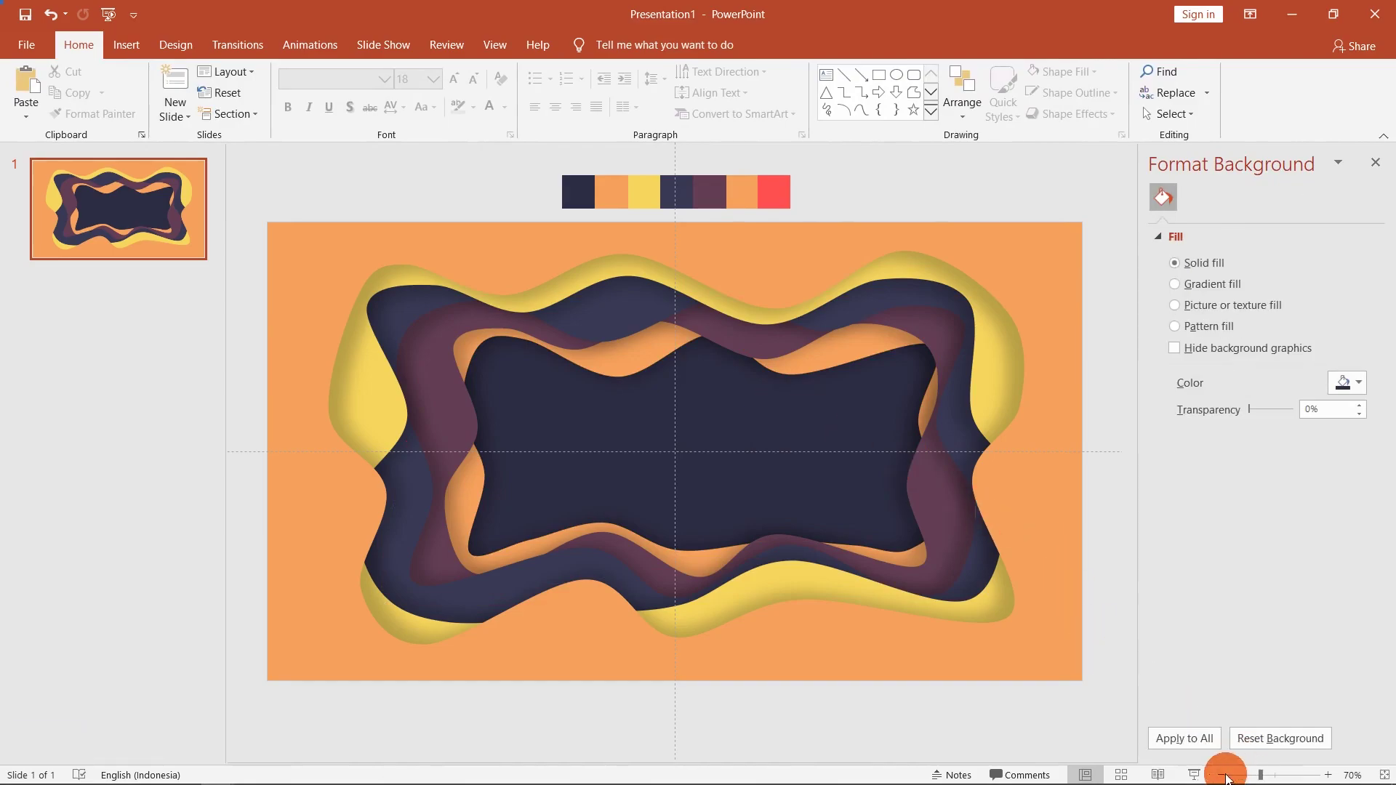
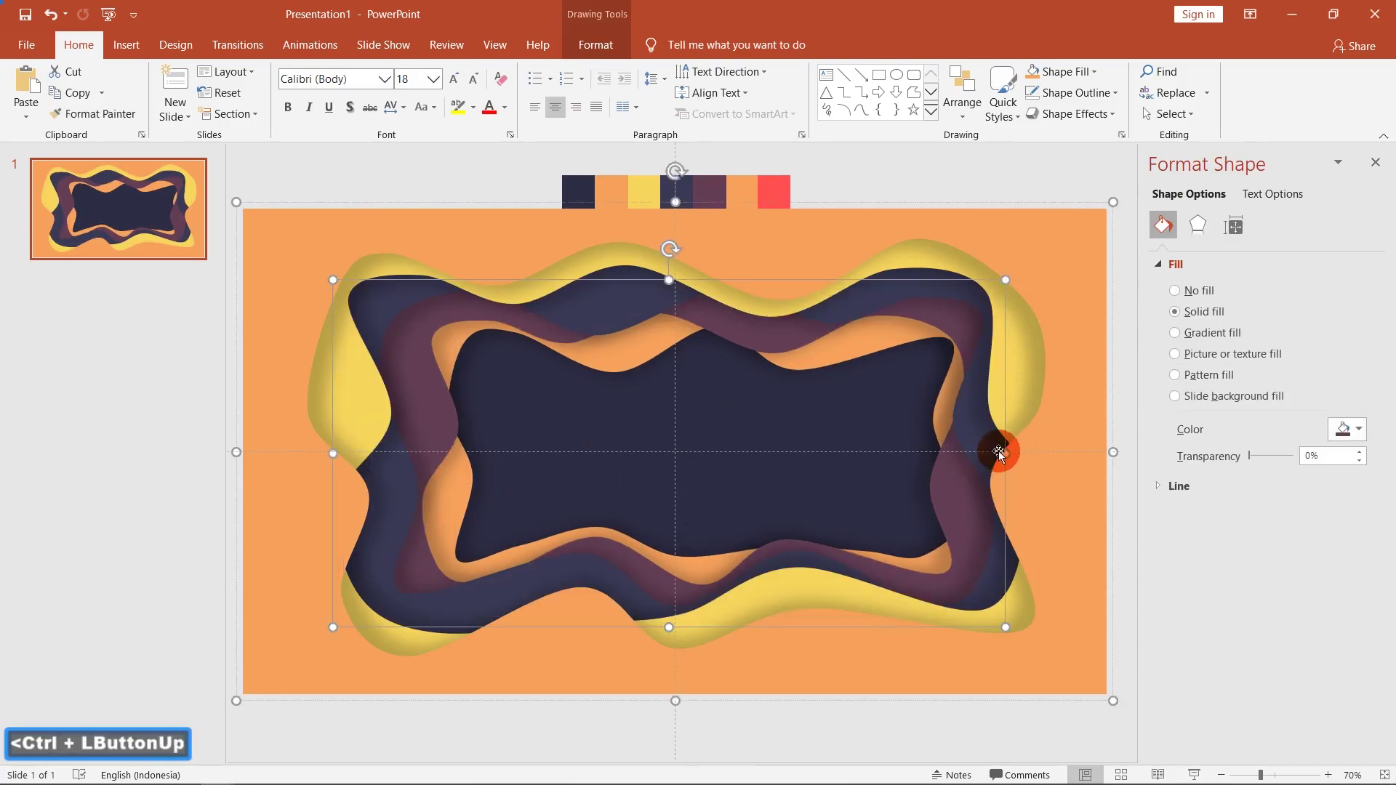
click(459, 510)
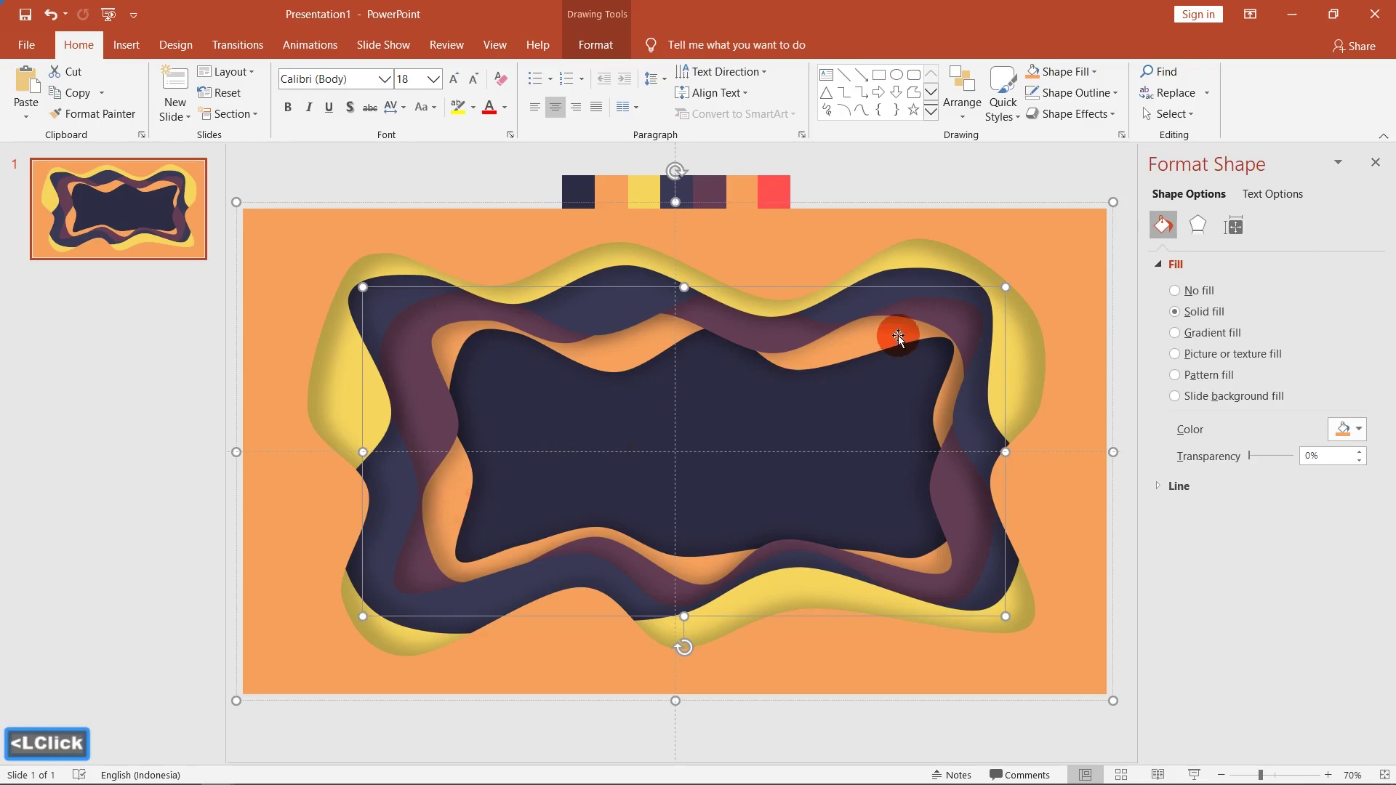
click(761, 435)
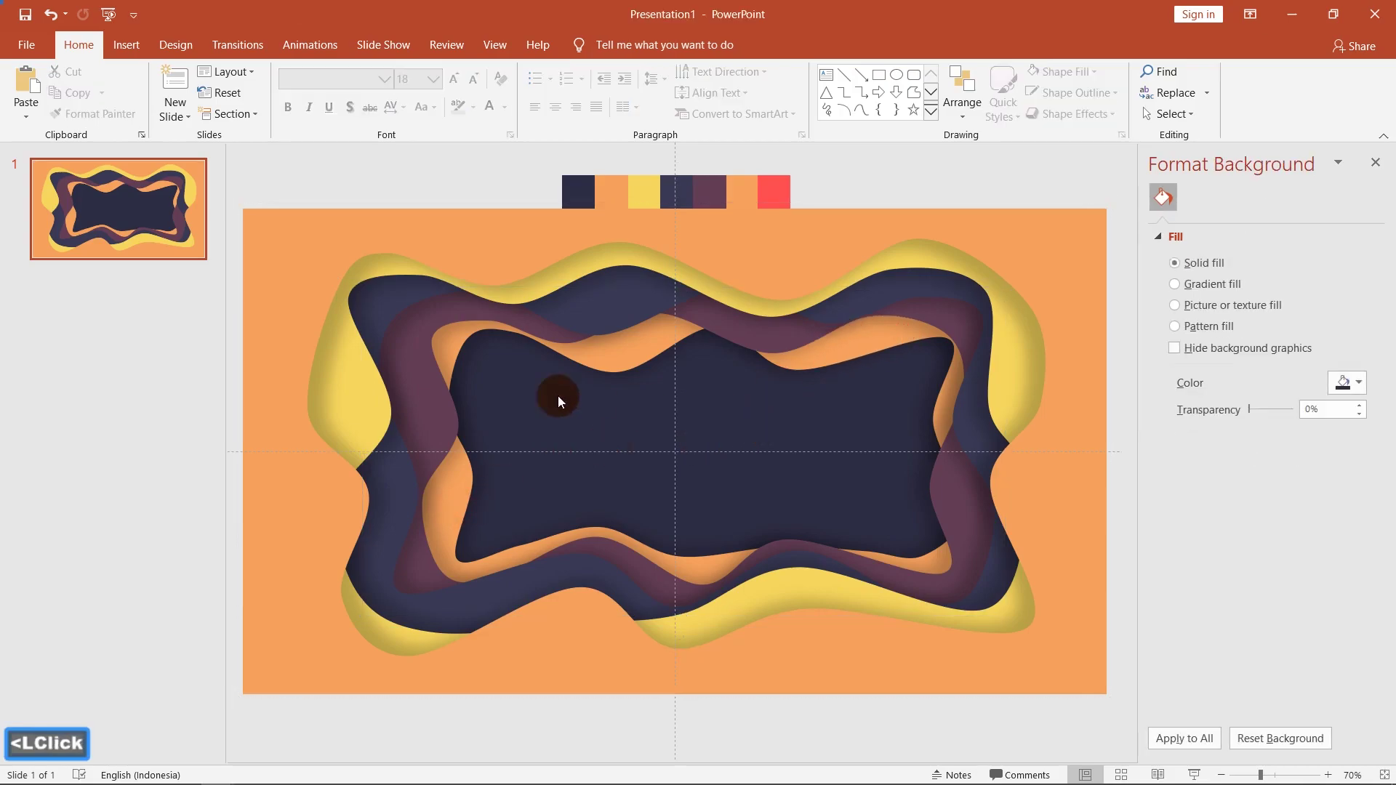
click(827, 416)
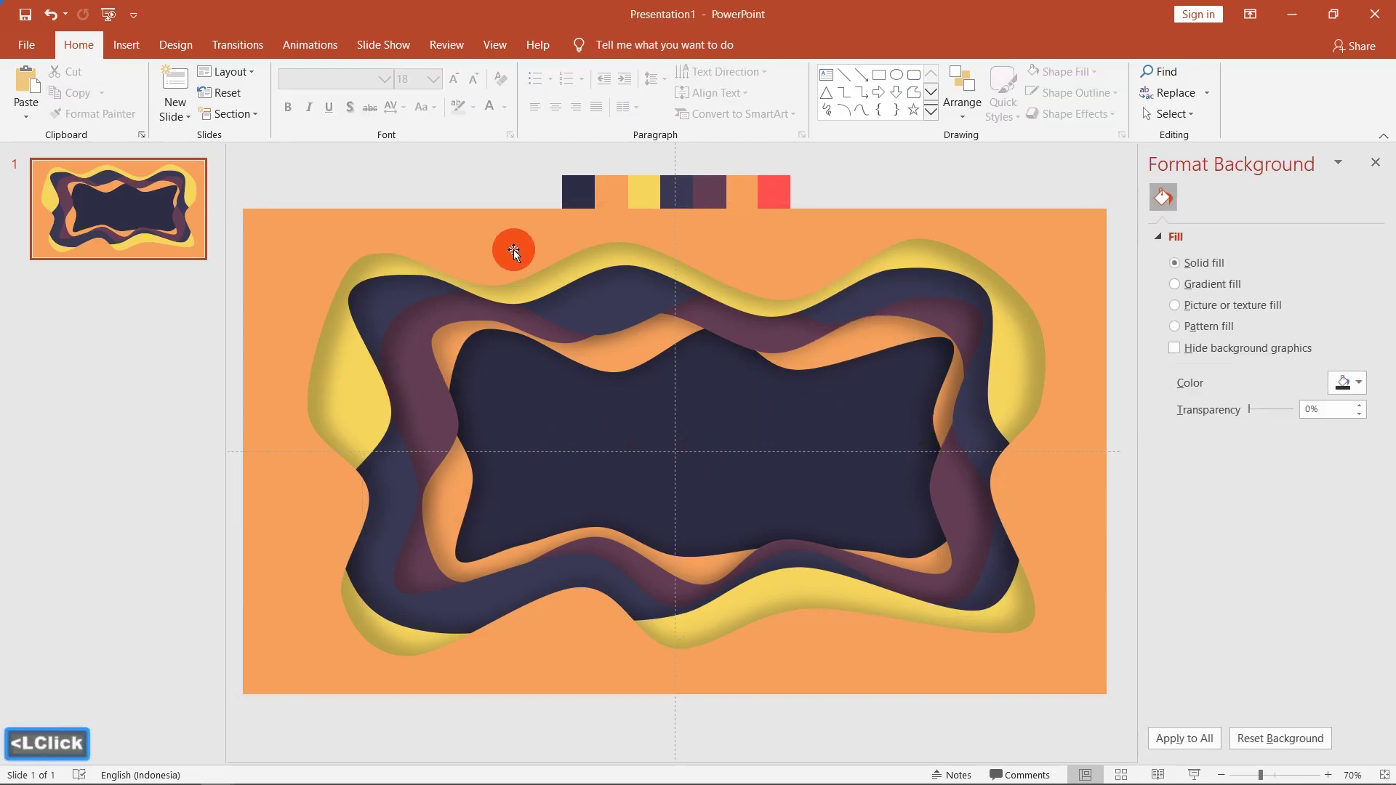
key(alt+Tab)
key(alt+Tab)
click(899, 76)
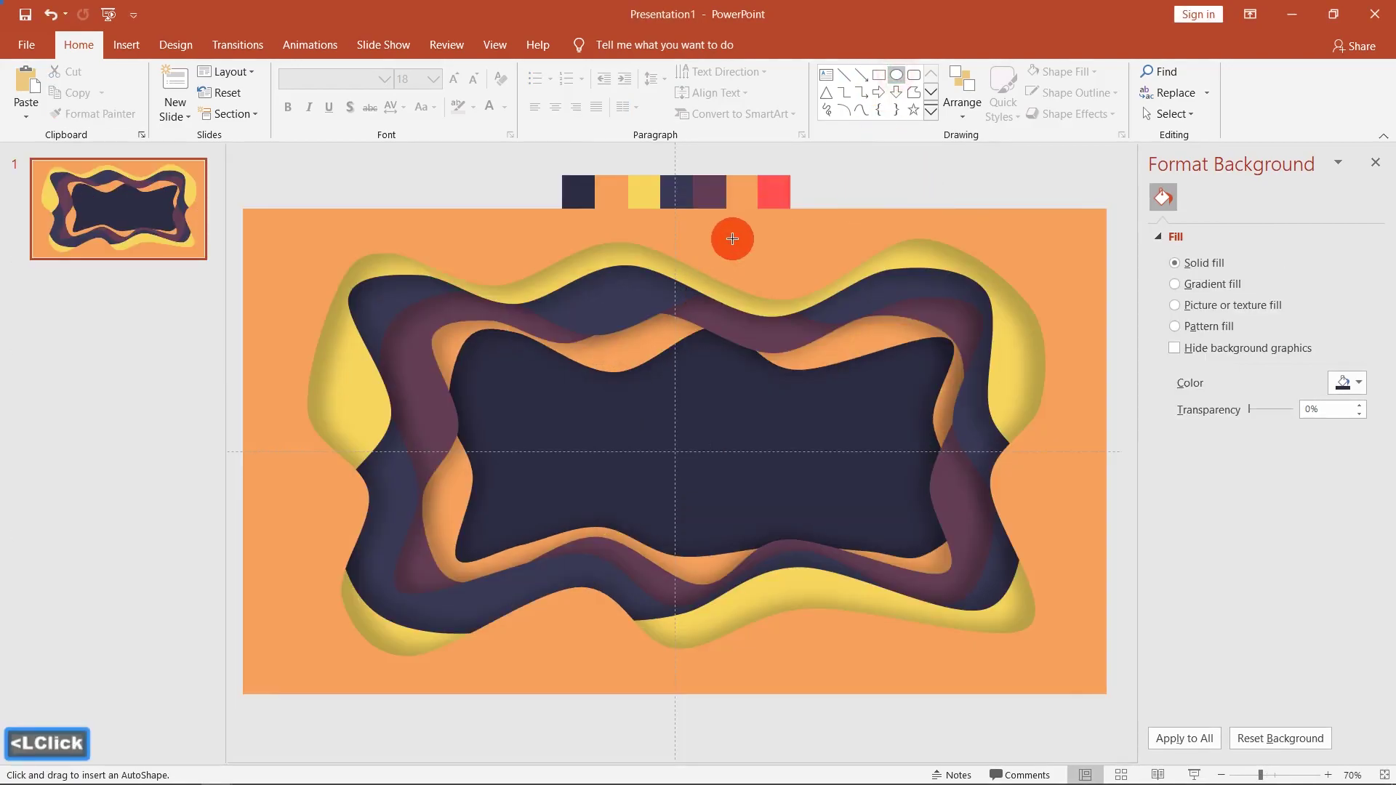
Step: Draw an oval blob near the top of the slide above the wavy frames
click(753, 243)
click(976, 237)
click(1215, 102)
click(1229, 163)
click(961, 179)
click(791, 244)
click(814, 255)
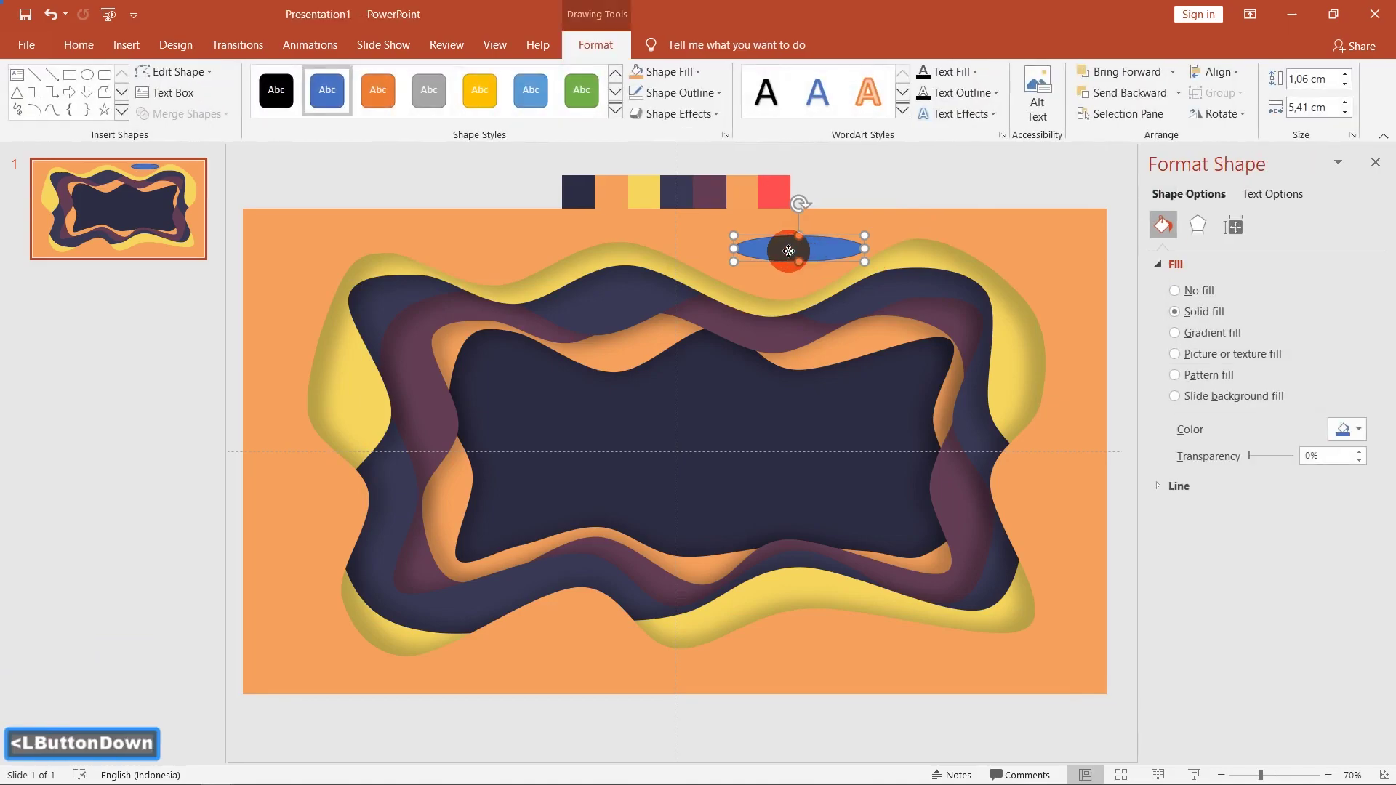
click(939, 253)
click(1040, 238)
double_click(1040, 238)
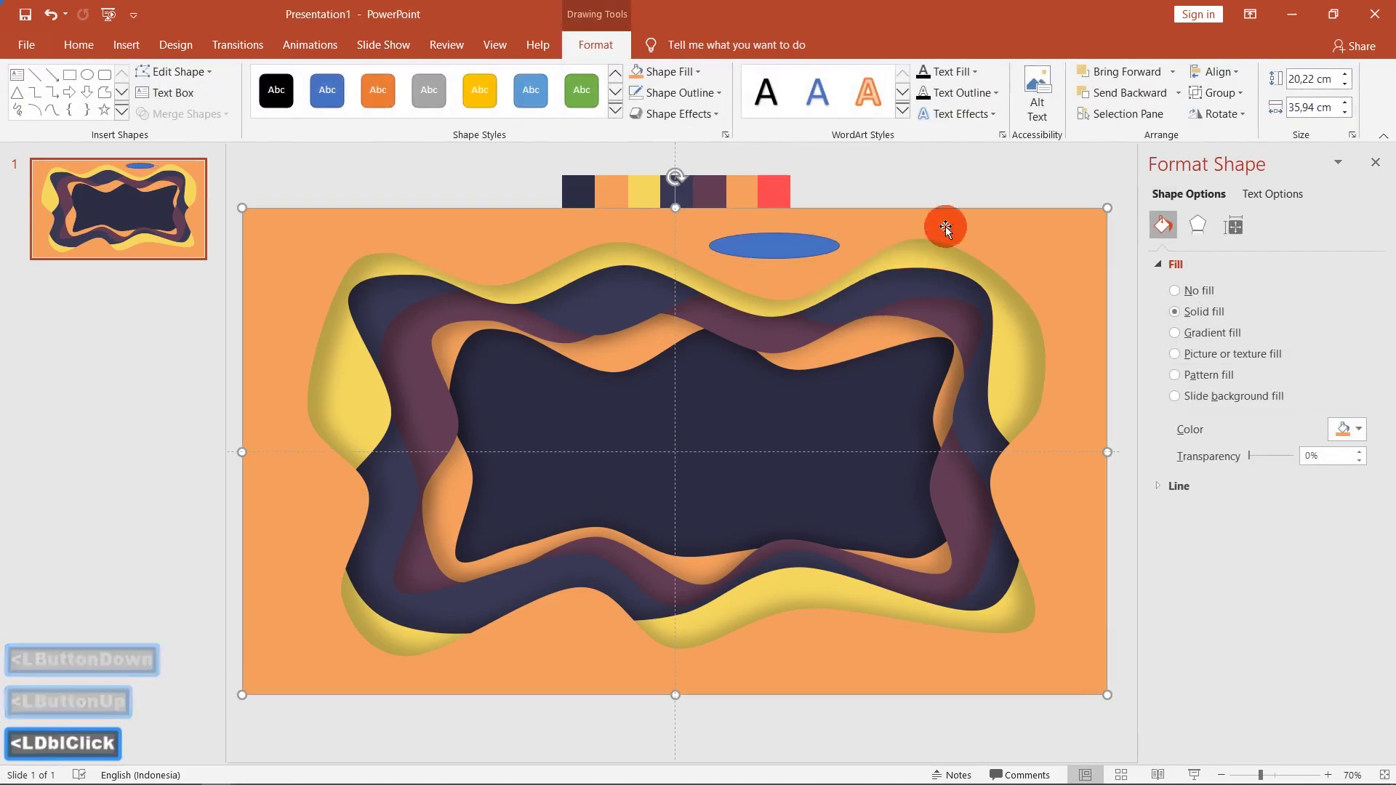
click(1035, 243)
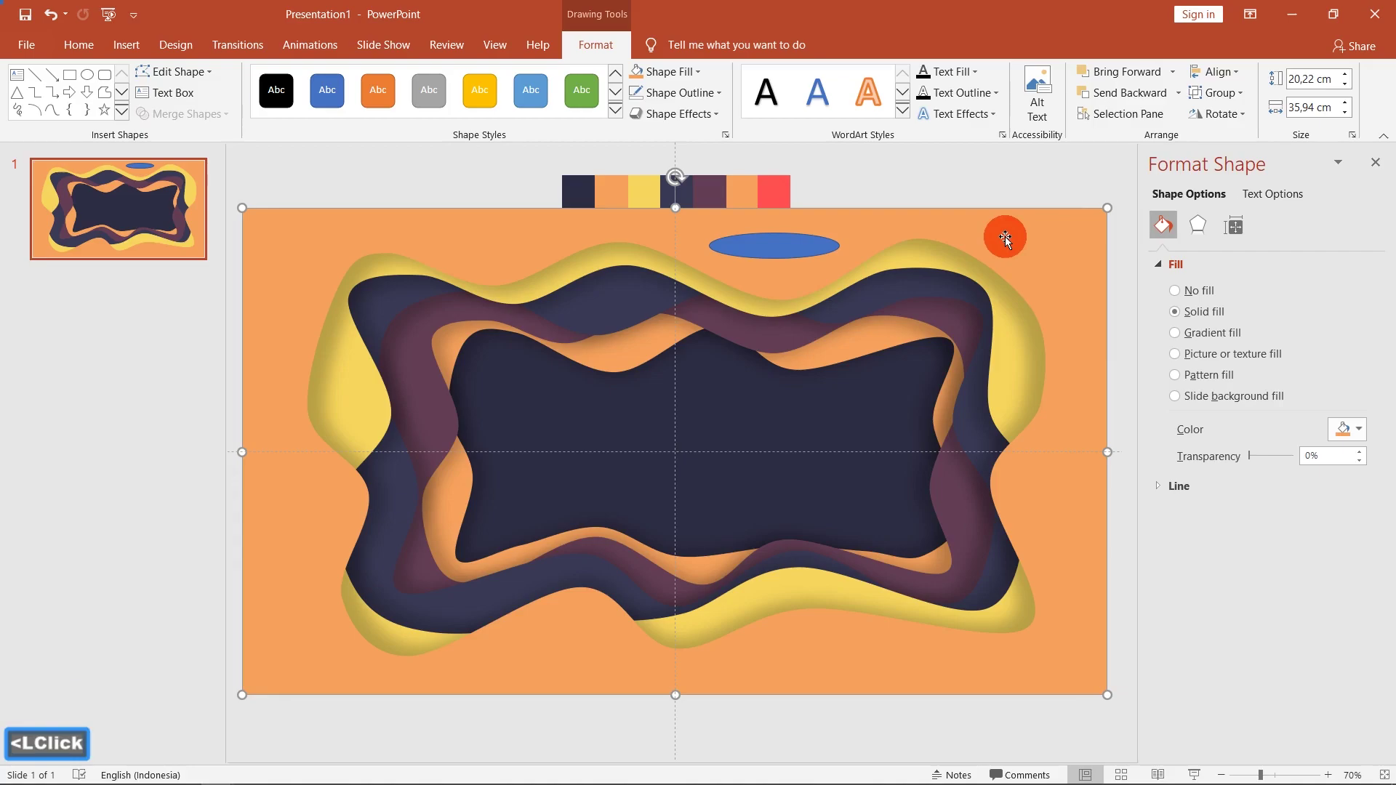
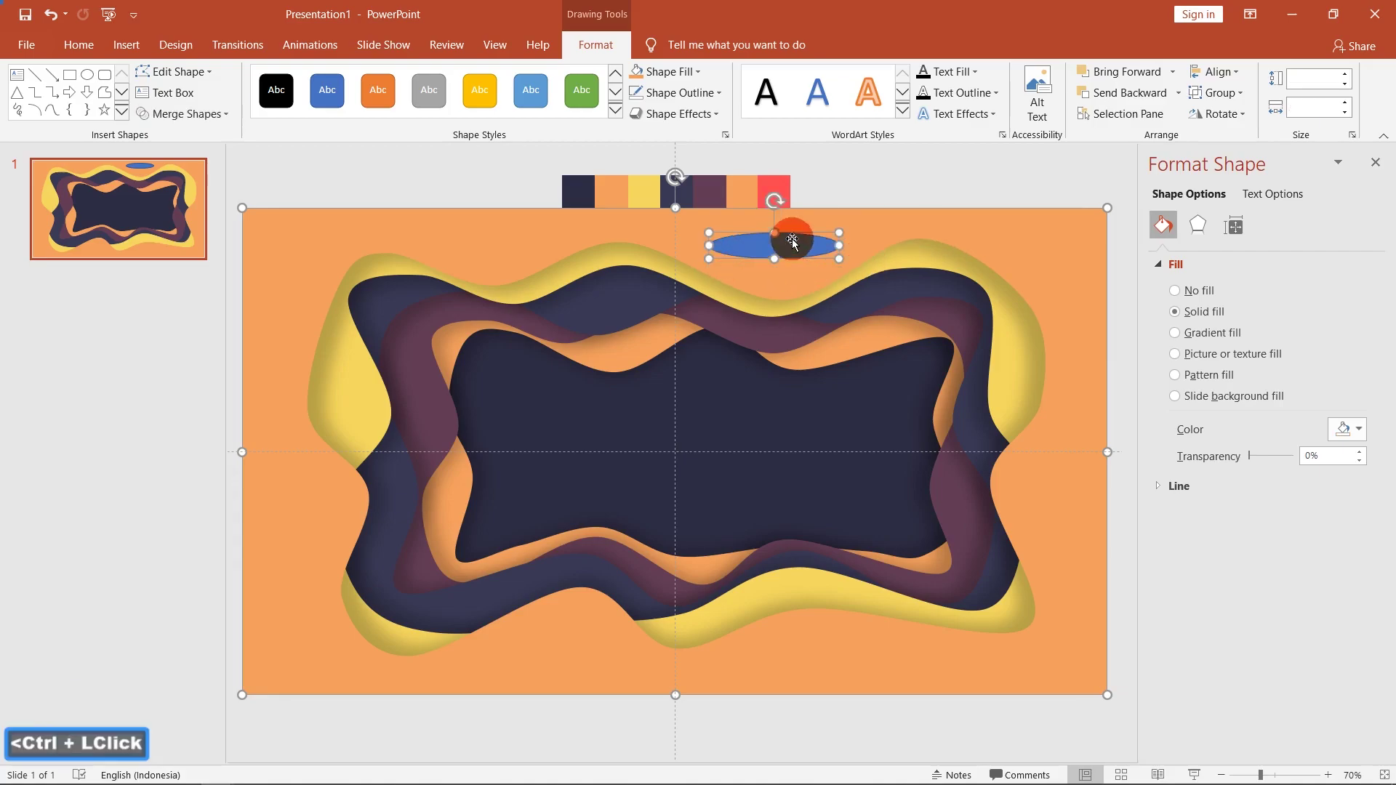
Step: Fill the oval yellow and give it a shadow for a shaded papercut look
click(181, 127)
click(193, 219)
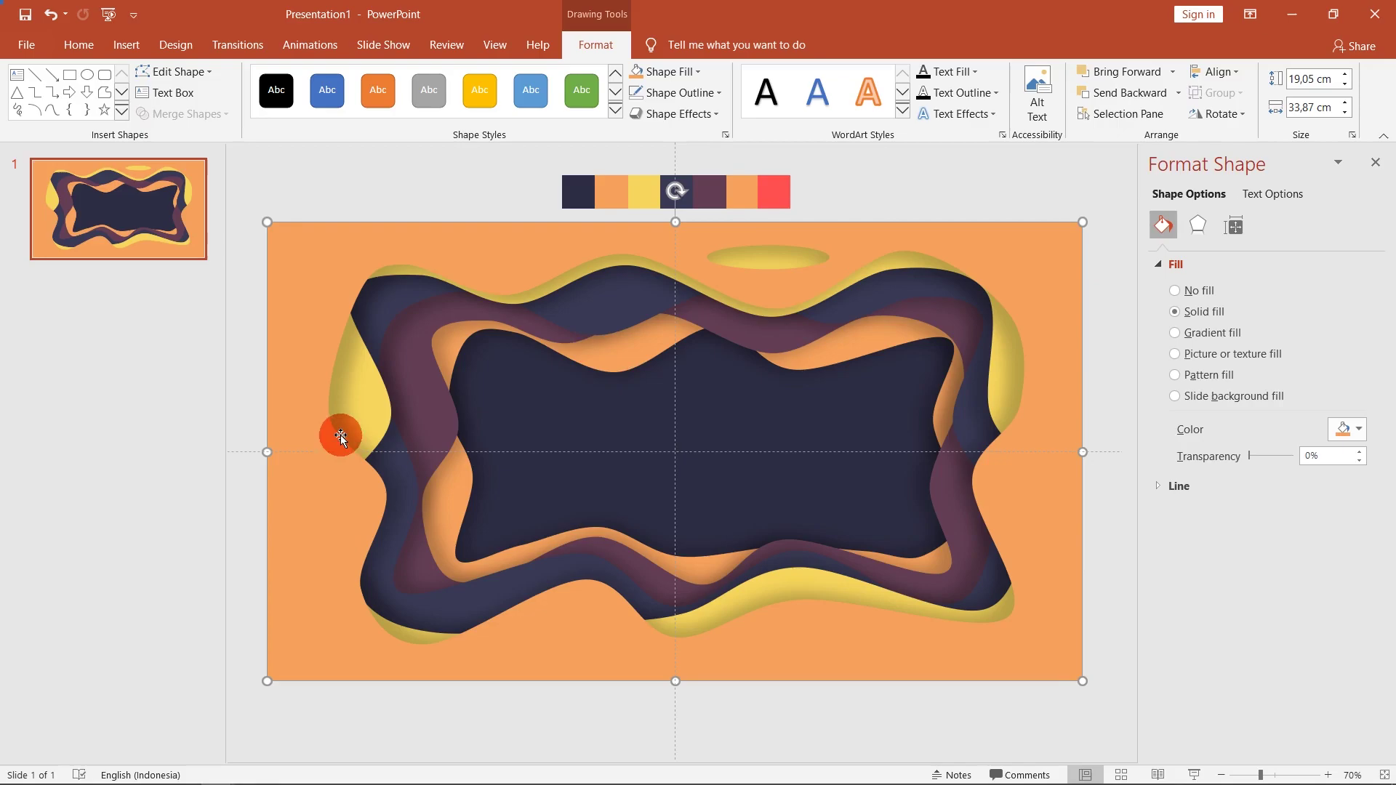
click(365, 424)
click(293, 458)
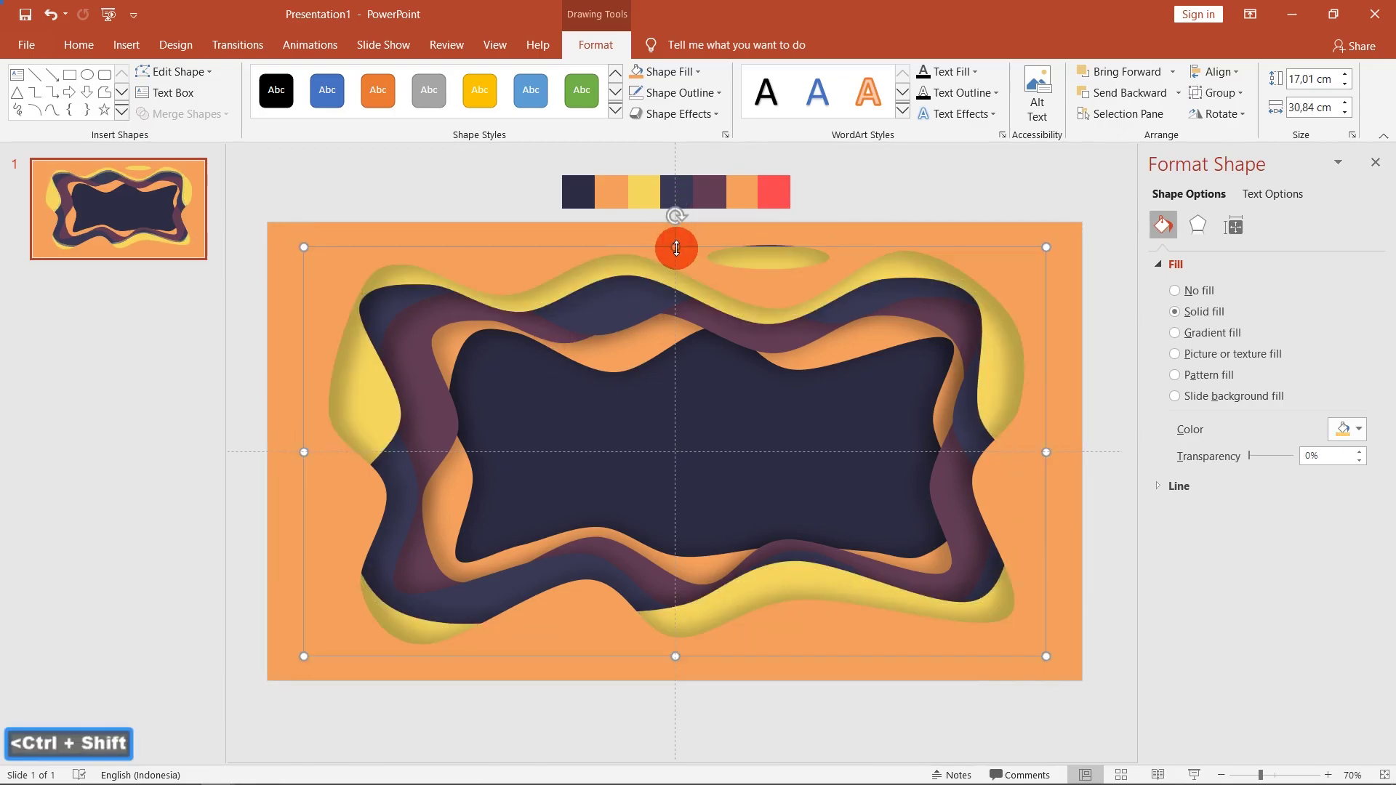
Step: Place a copy of the yellow oval at the bottom left below the frames
click(680, 251)
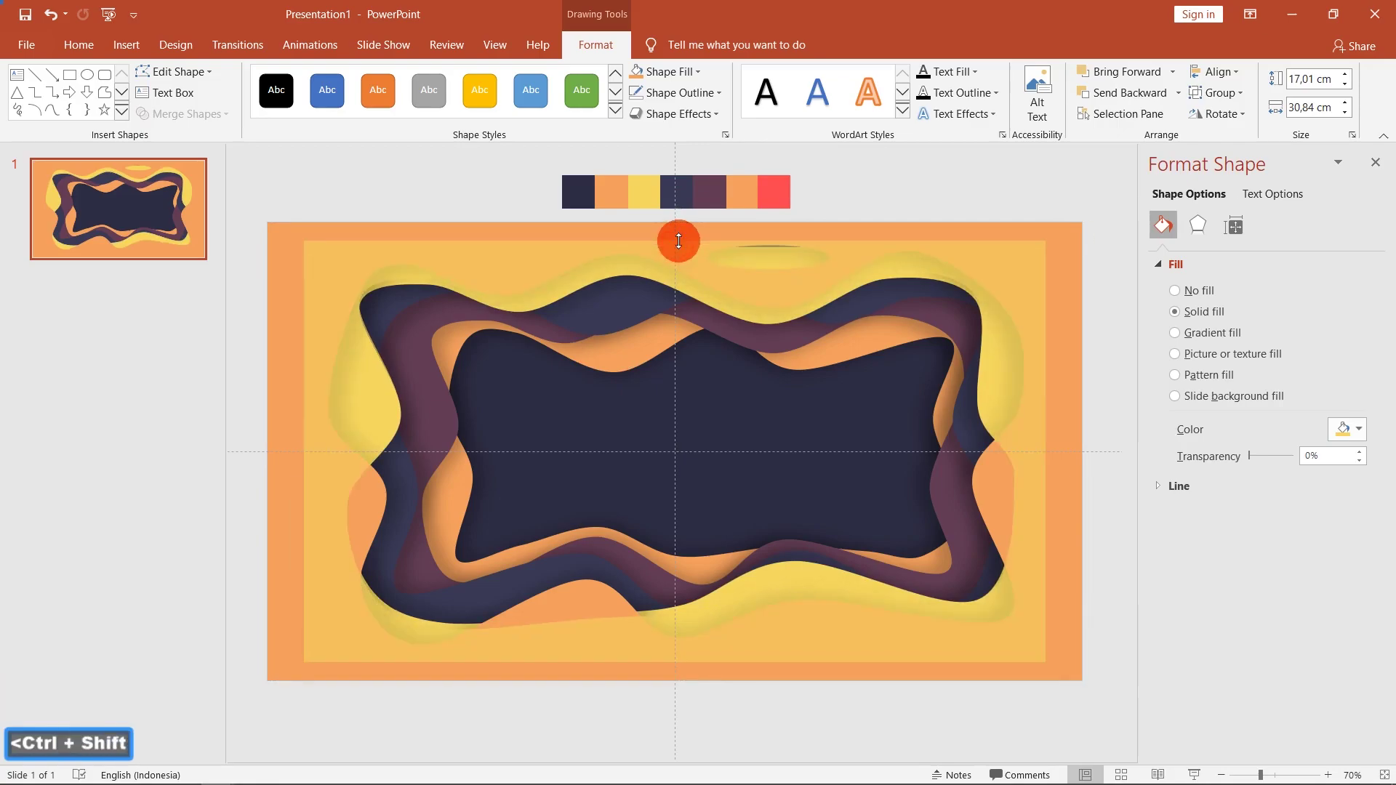
click(792, 416)
double_click(792, 416)
click(893, 78)
click(547, 624)
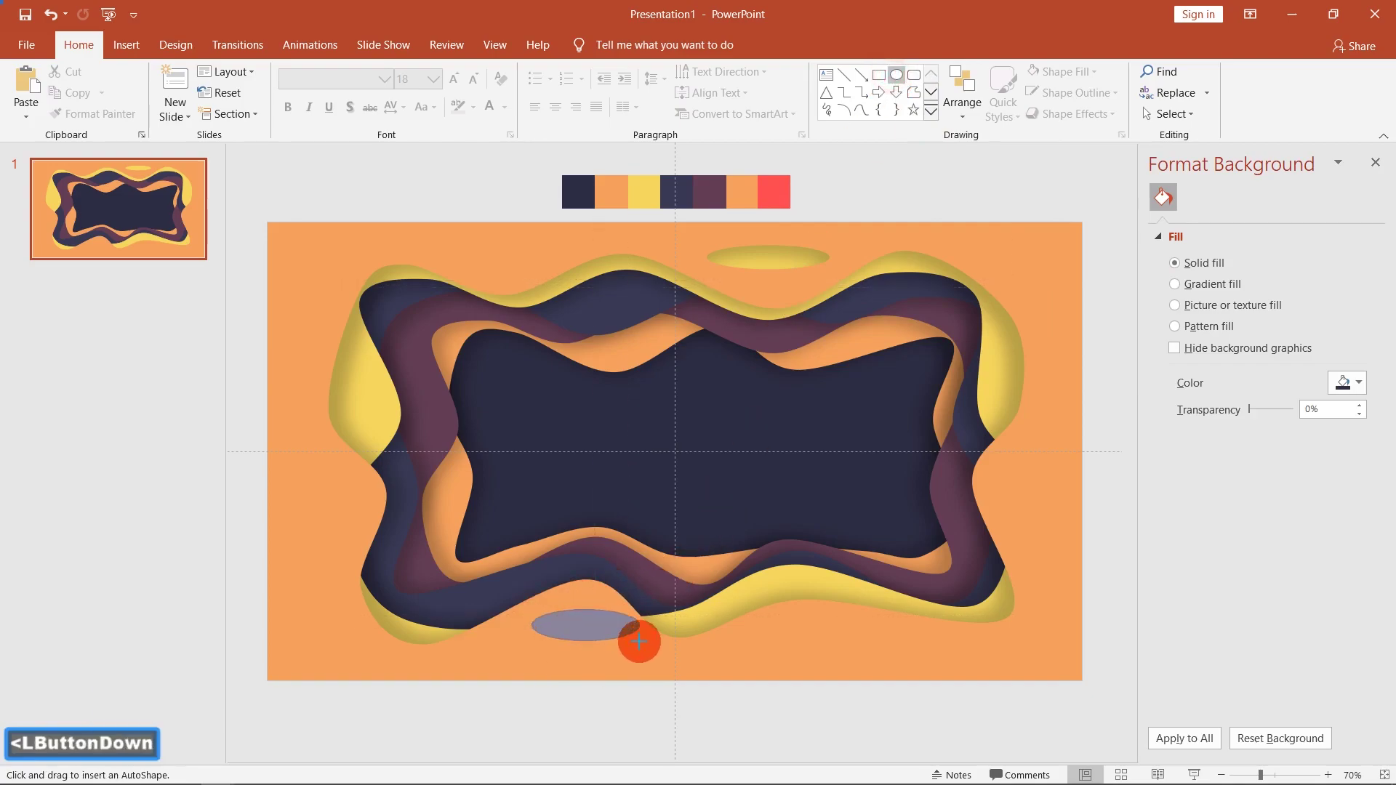
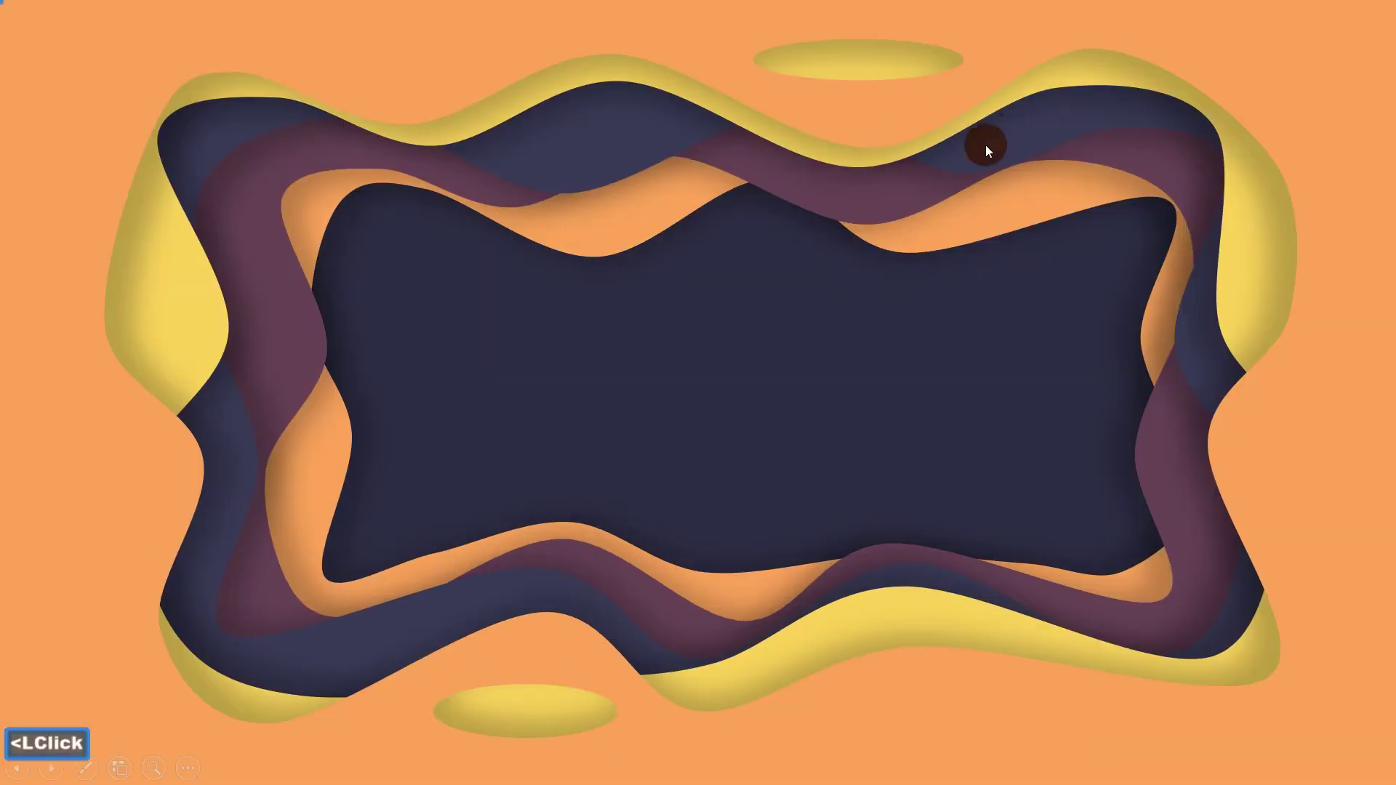
Step: Leave the slide-show preview and switch to the finished Papercut Design presentation
key(Escape)
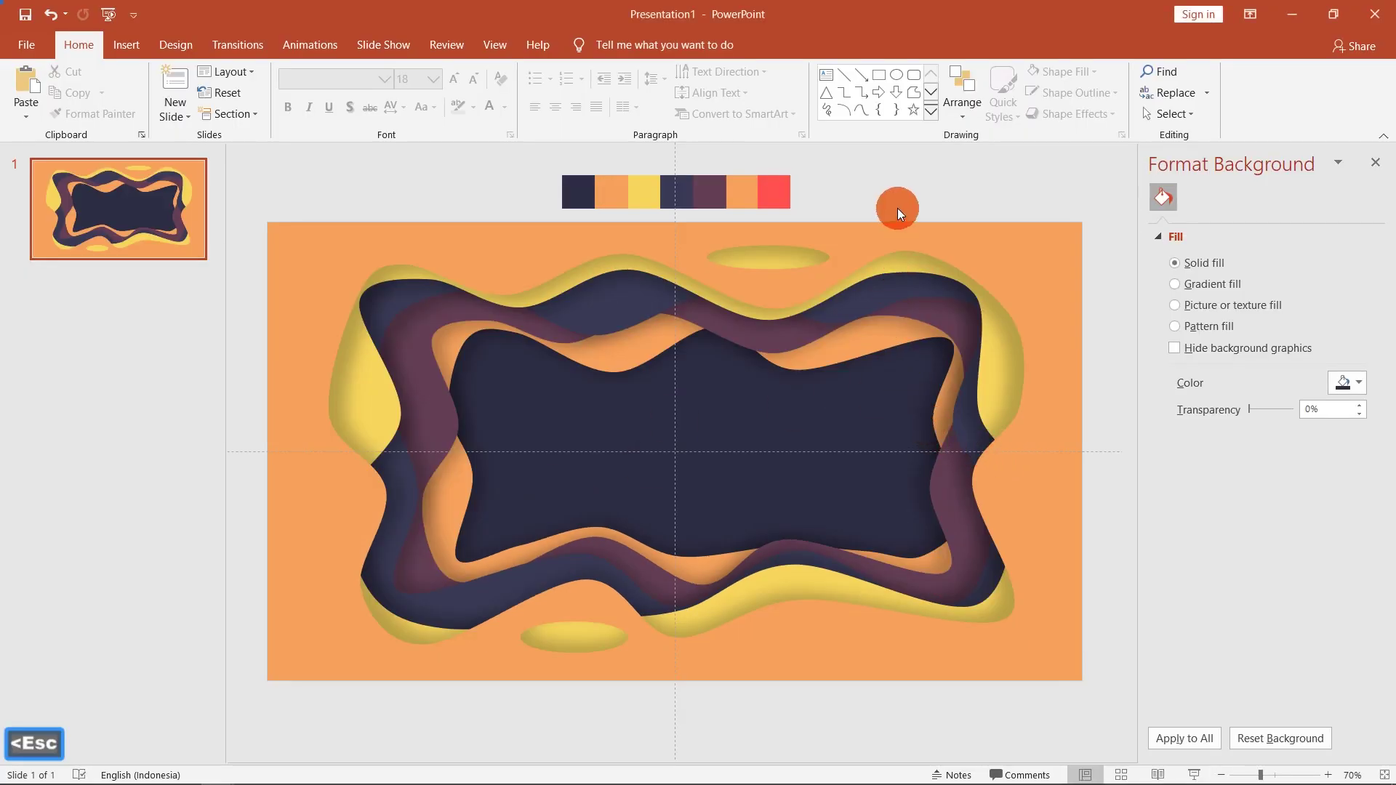
click(906, 201)
key(alt+Tab)
click(88, 208)
Step: Switch from PowerPoint to the Flaticon website in the browser
click(403, 547)
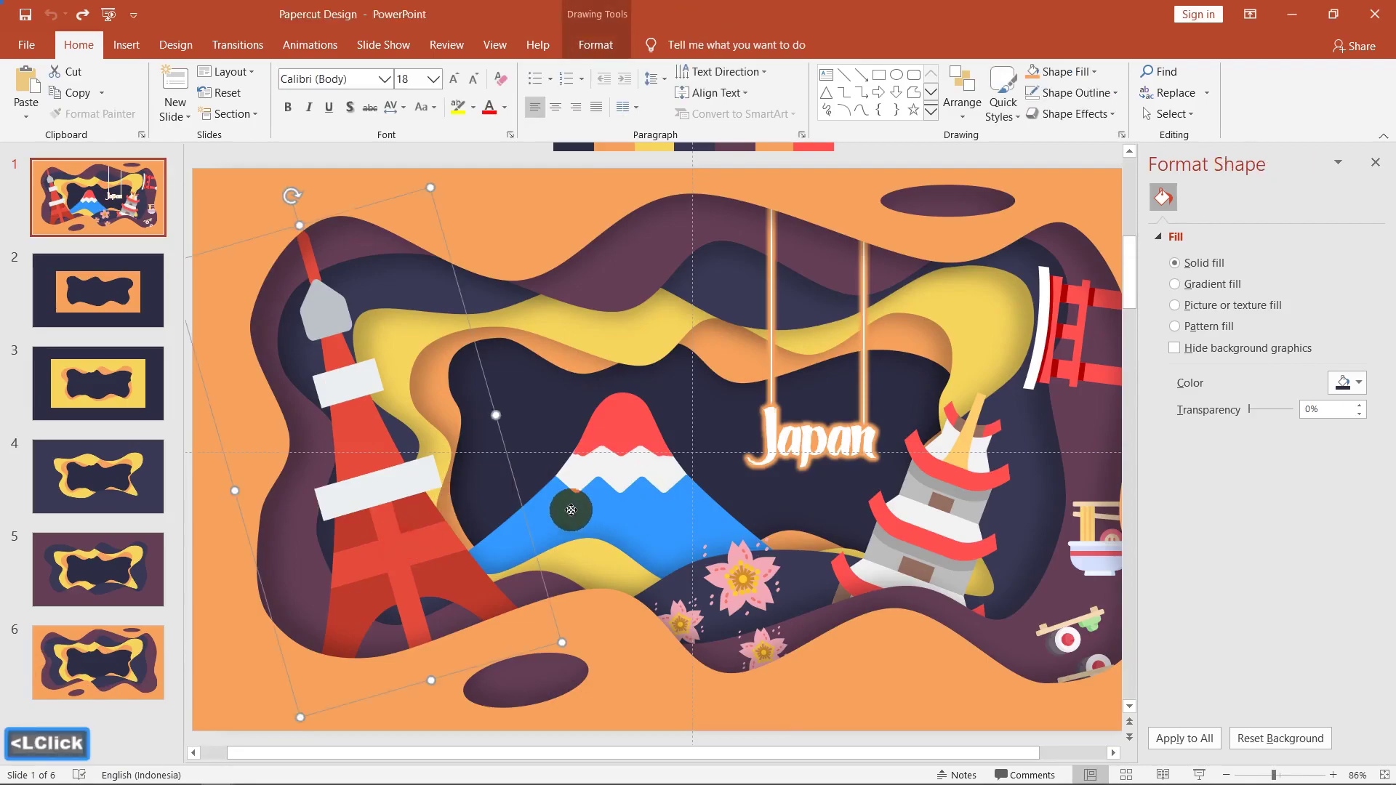
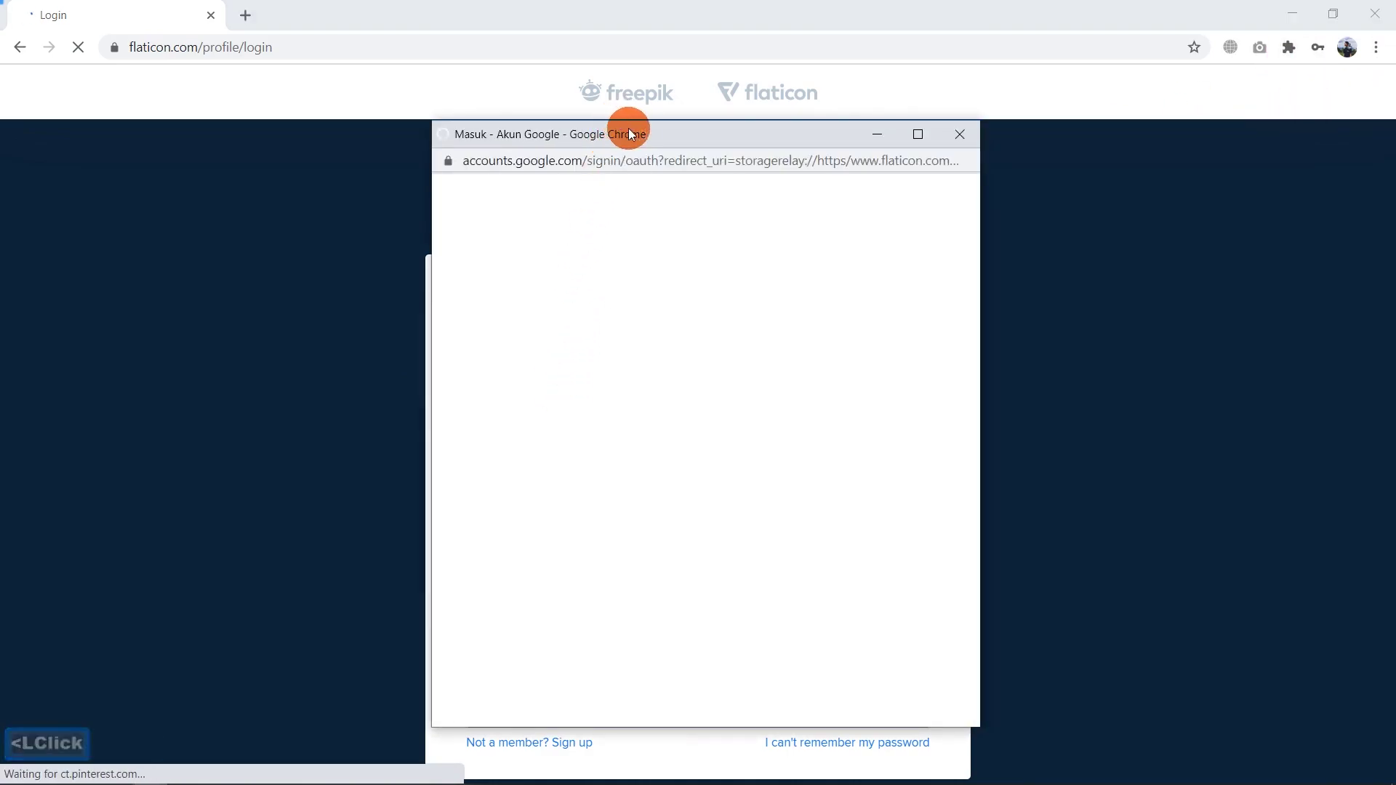
Step: Sign in to Flaticon with a Google account and reach the icon home page
click(721, 136)
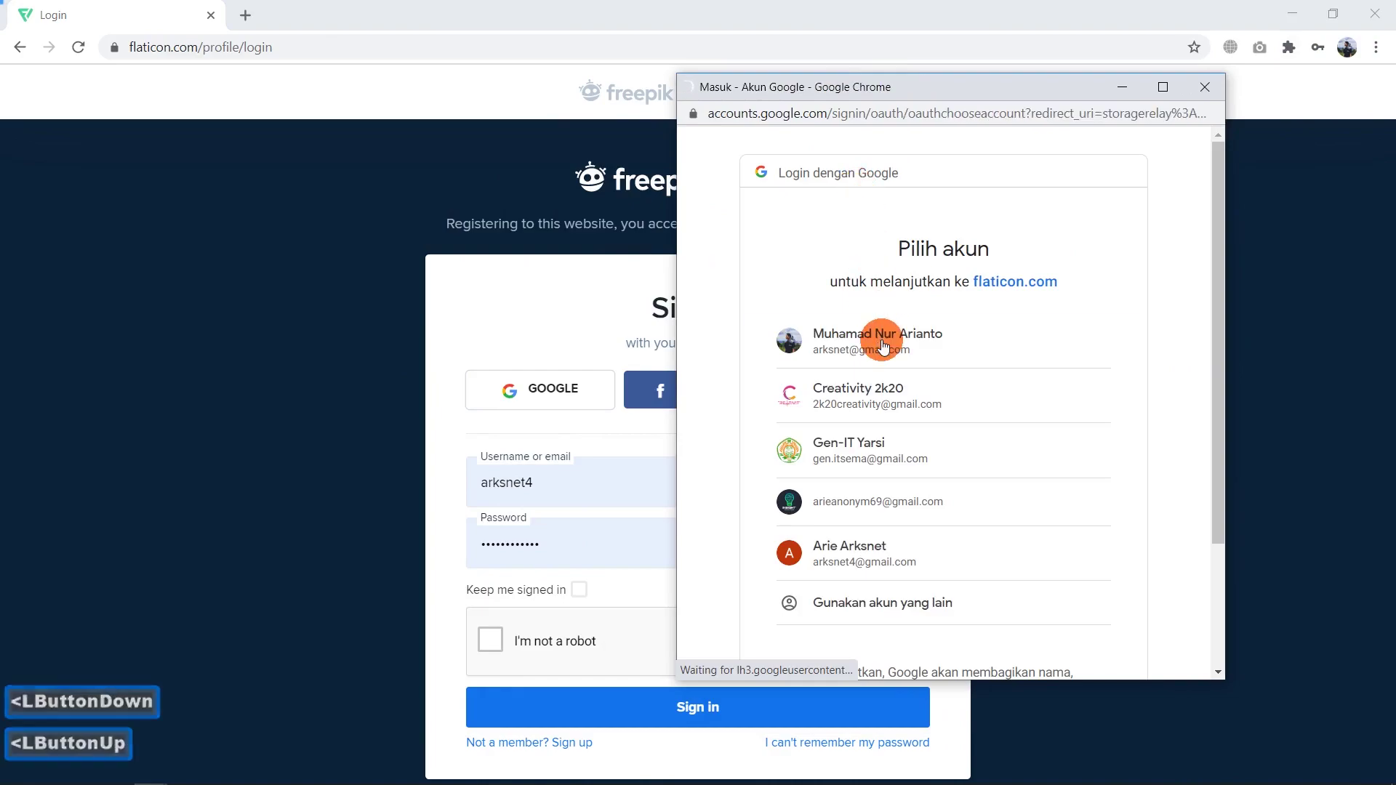
click(874, 350)
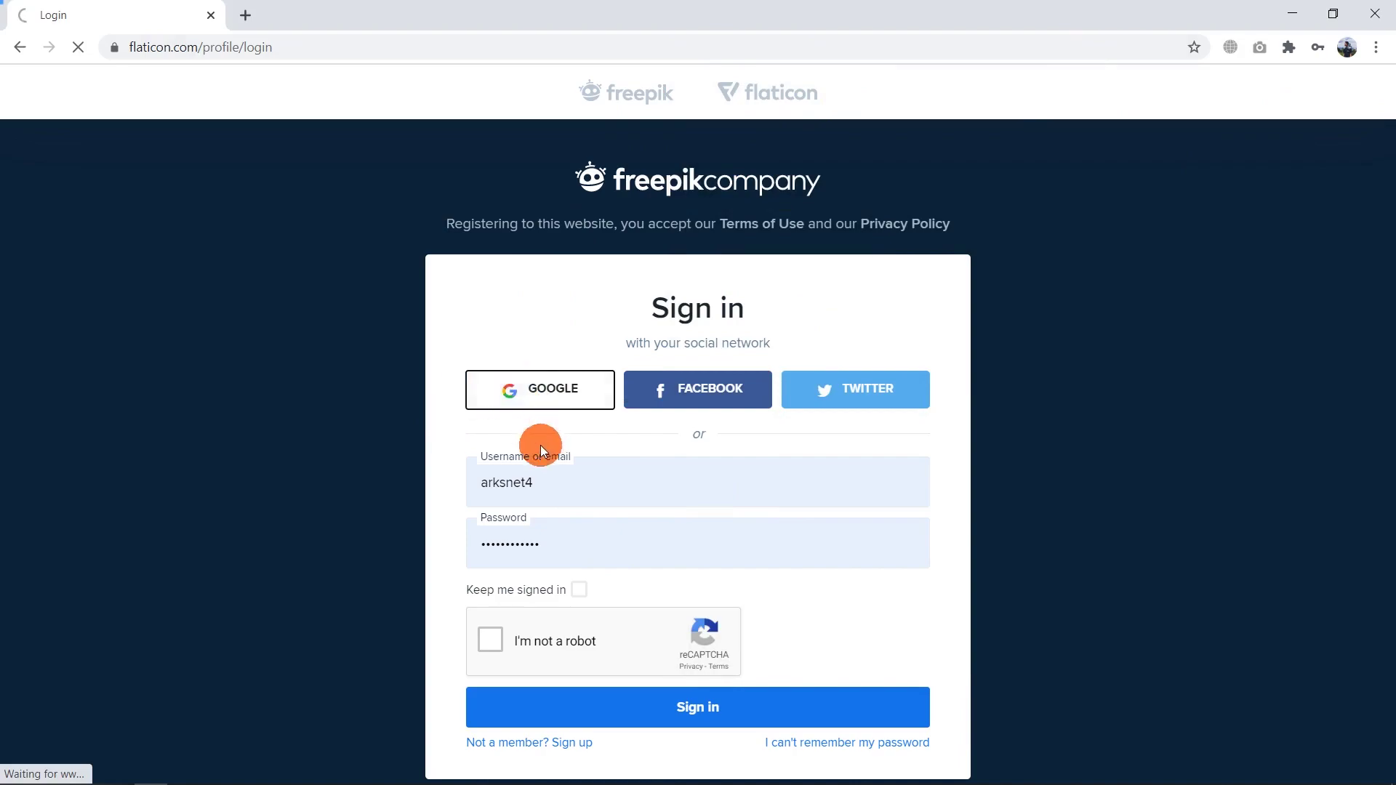
double_click(563, 486)
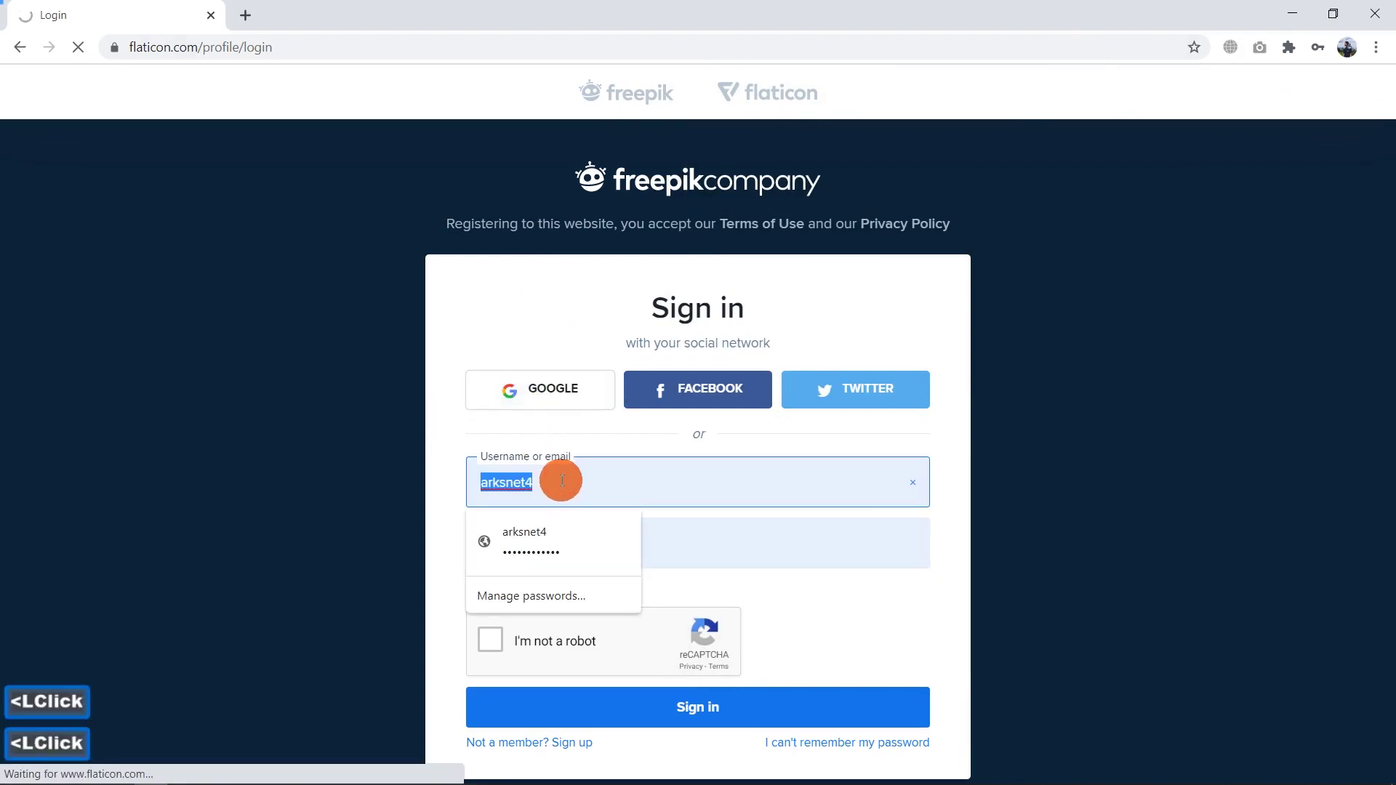
click(571, 483)
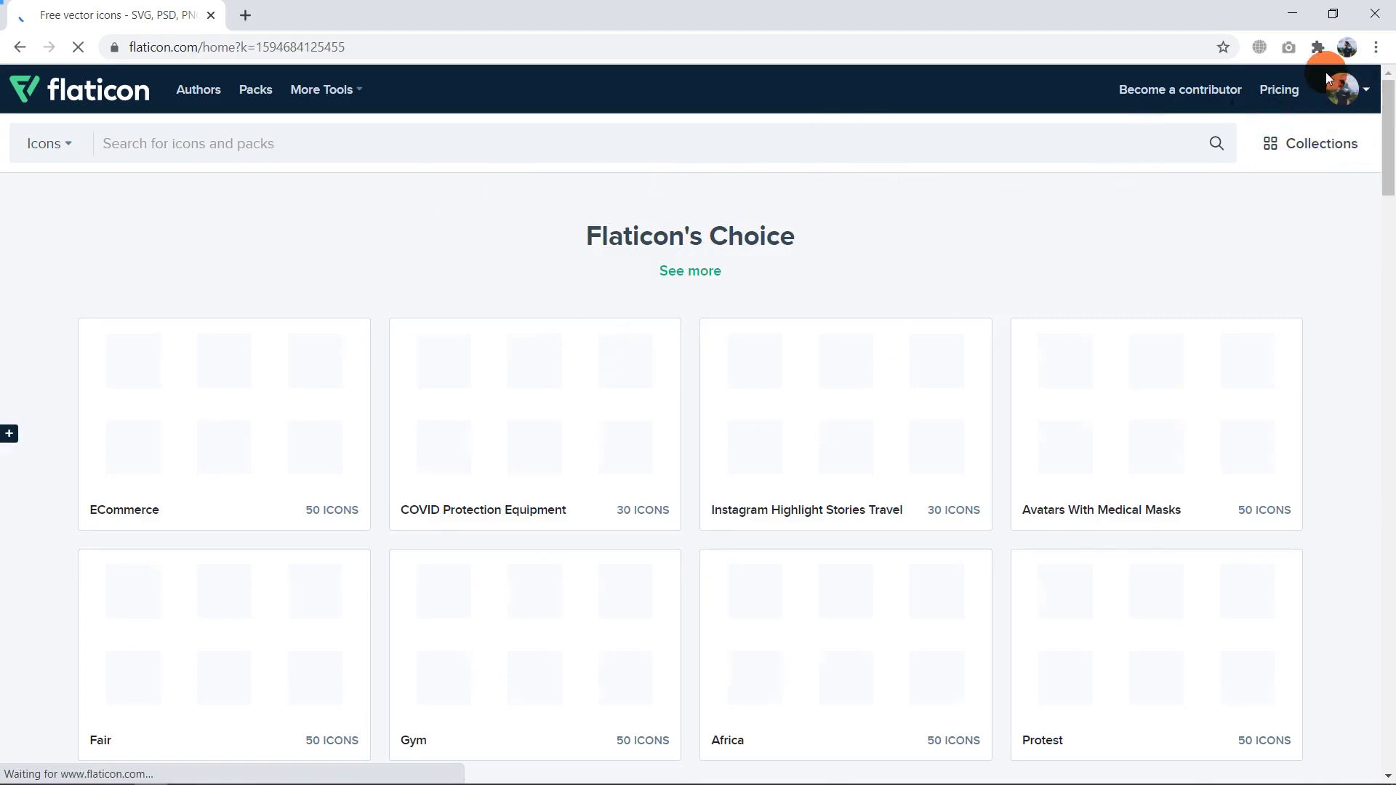
Step: Search Flaticon for 'japan' icons
click(682, 153)
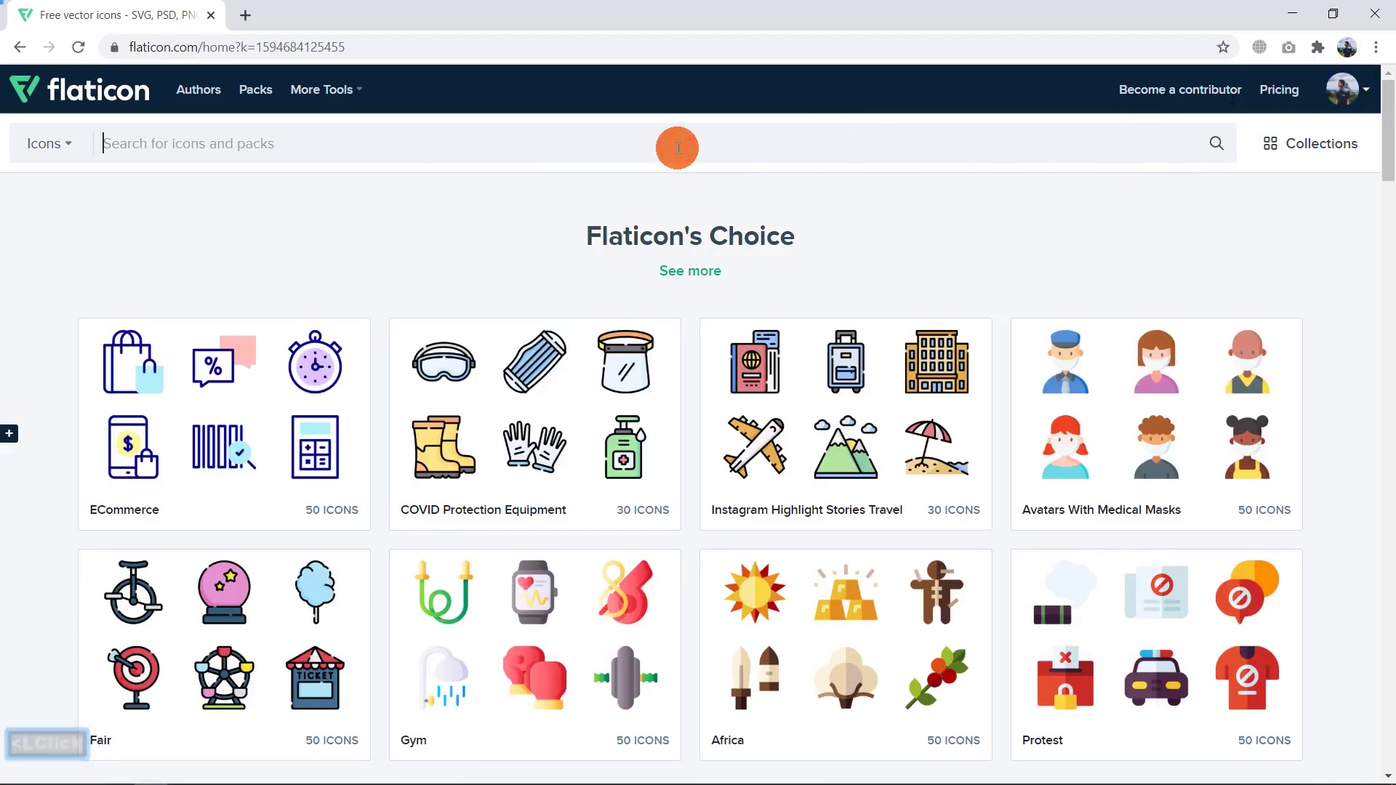
text(japan)
key(Return)
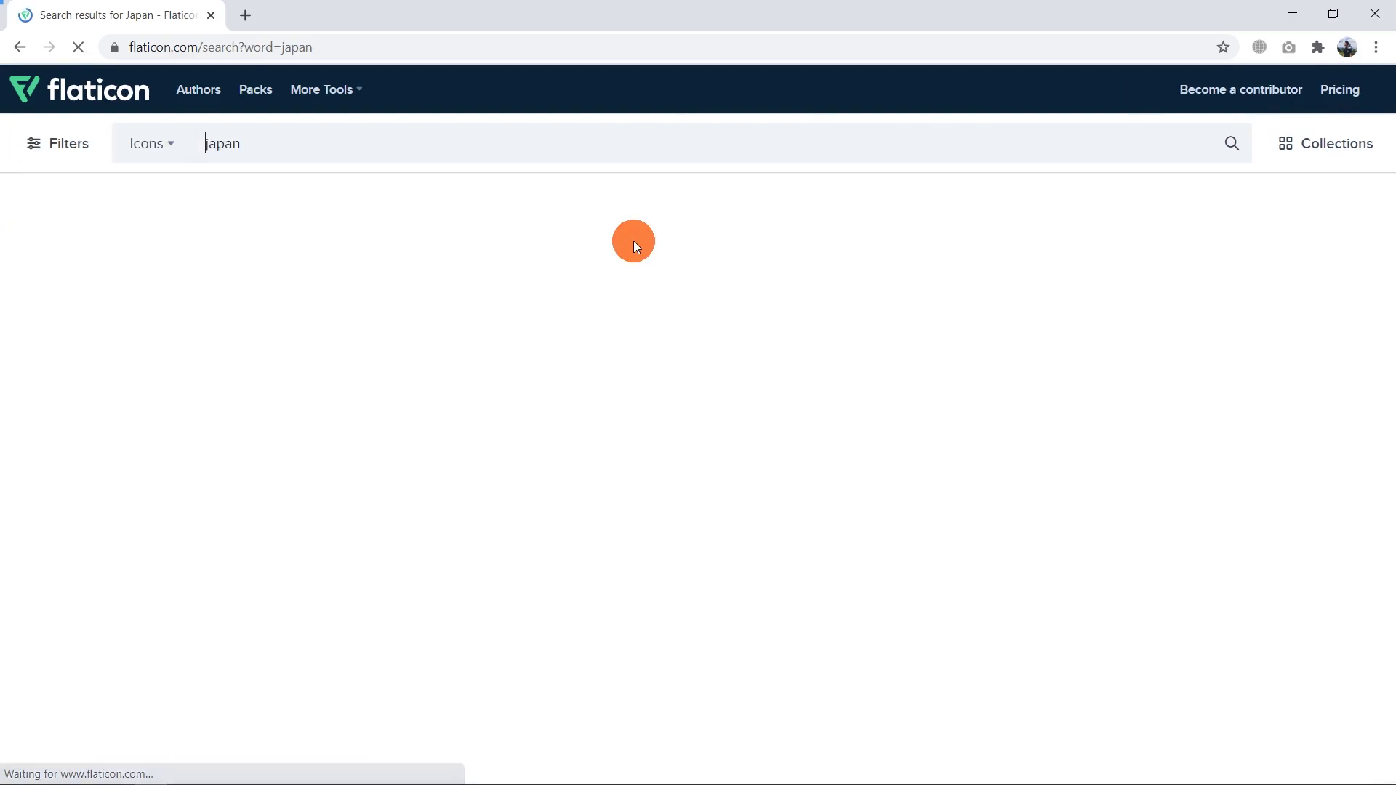
Step: Check the Fuji mountain on the Papercut Design slide, then return to the search results
key(alt+Tab)
click(570, 441)
click(615, 452)
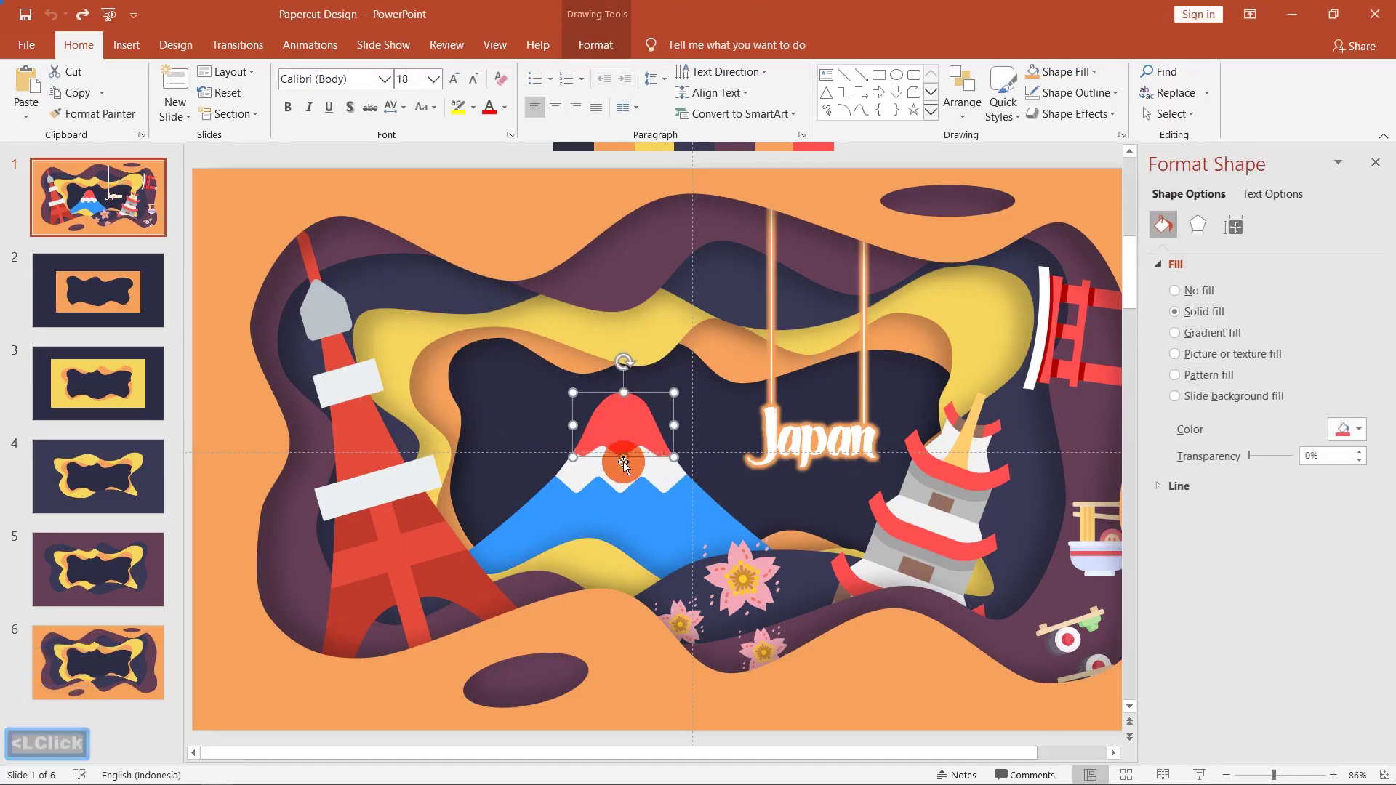
click(627, 484)
key(alt+Tab)
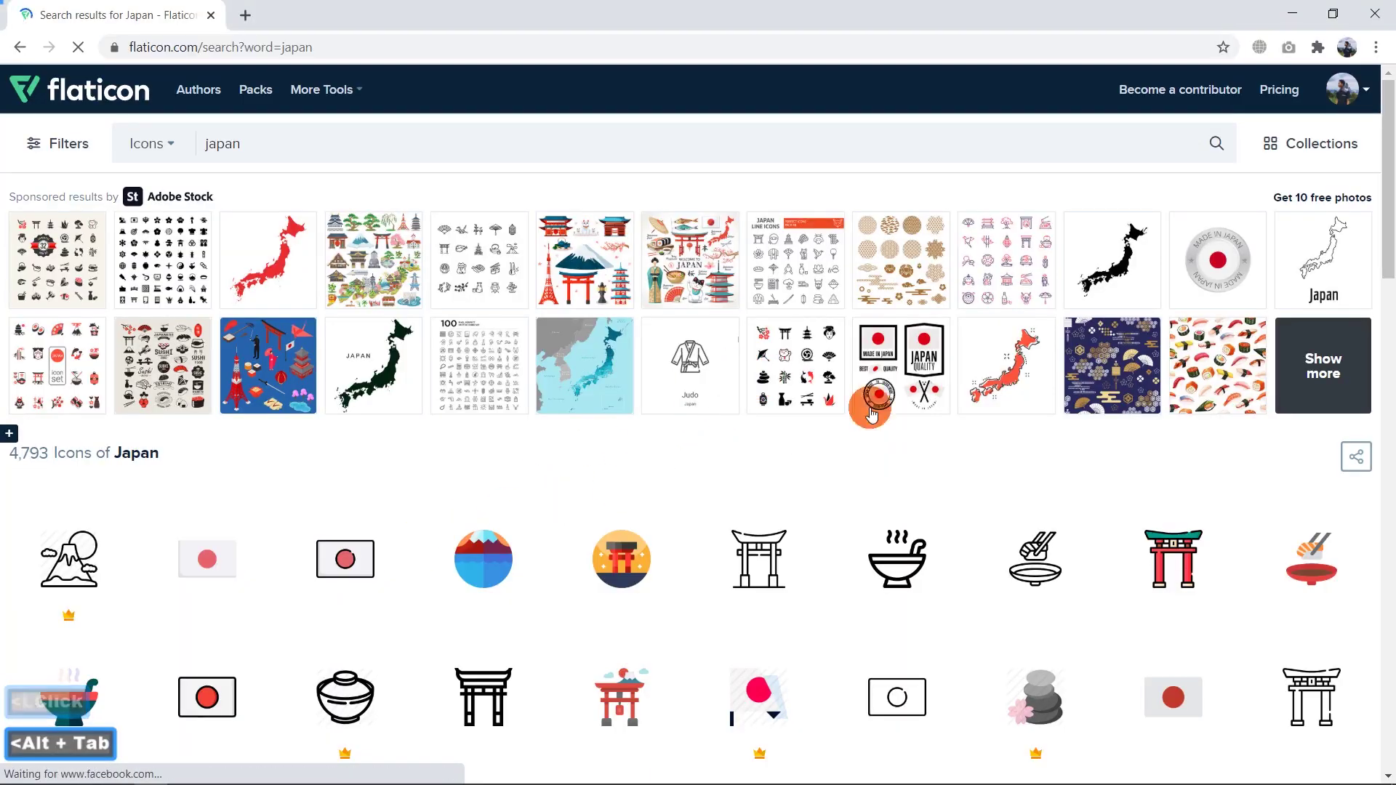
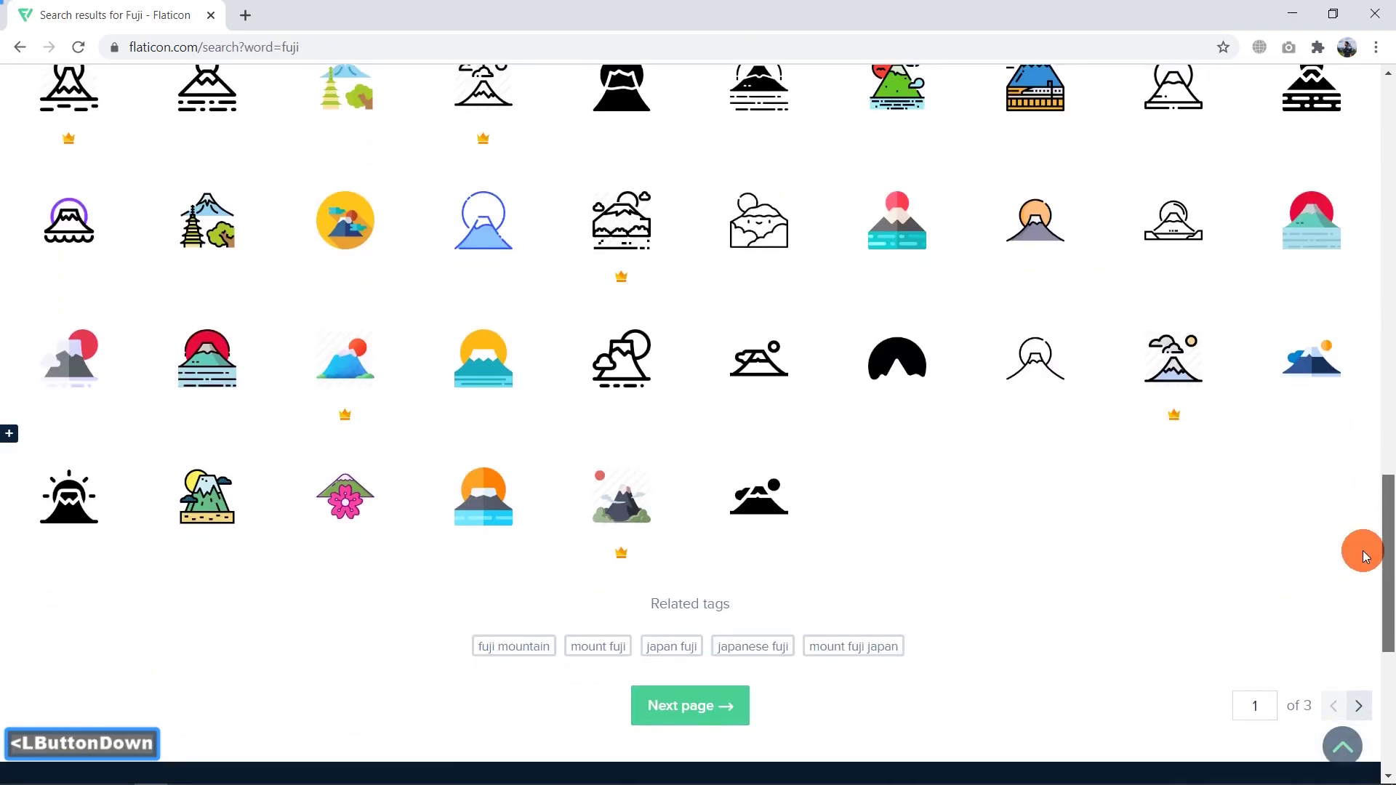
Step: Download a Freepik Fuji mountain icon as SVG and bring up a file browser window
click(1369, 456)
click(205, 365)
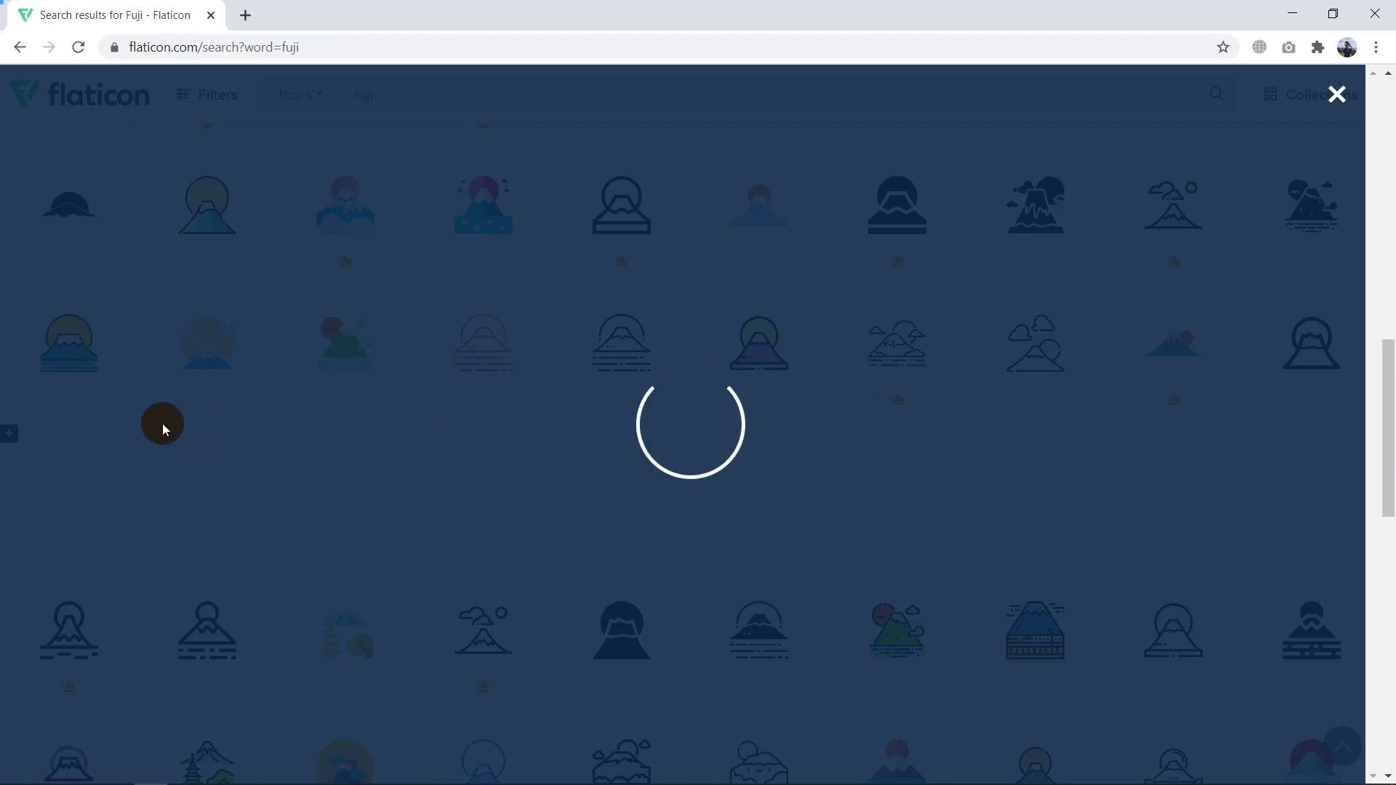
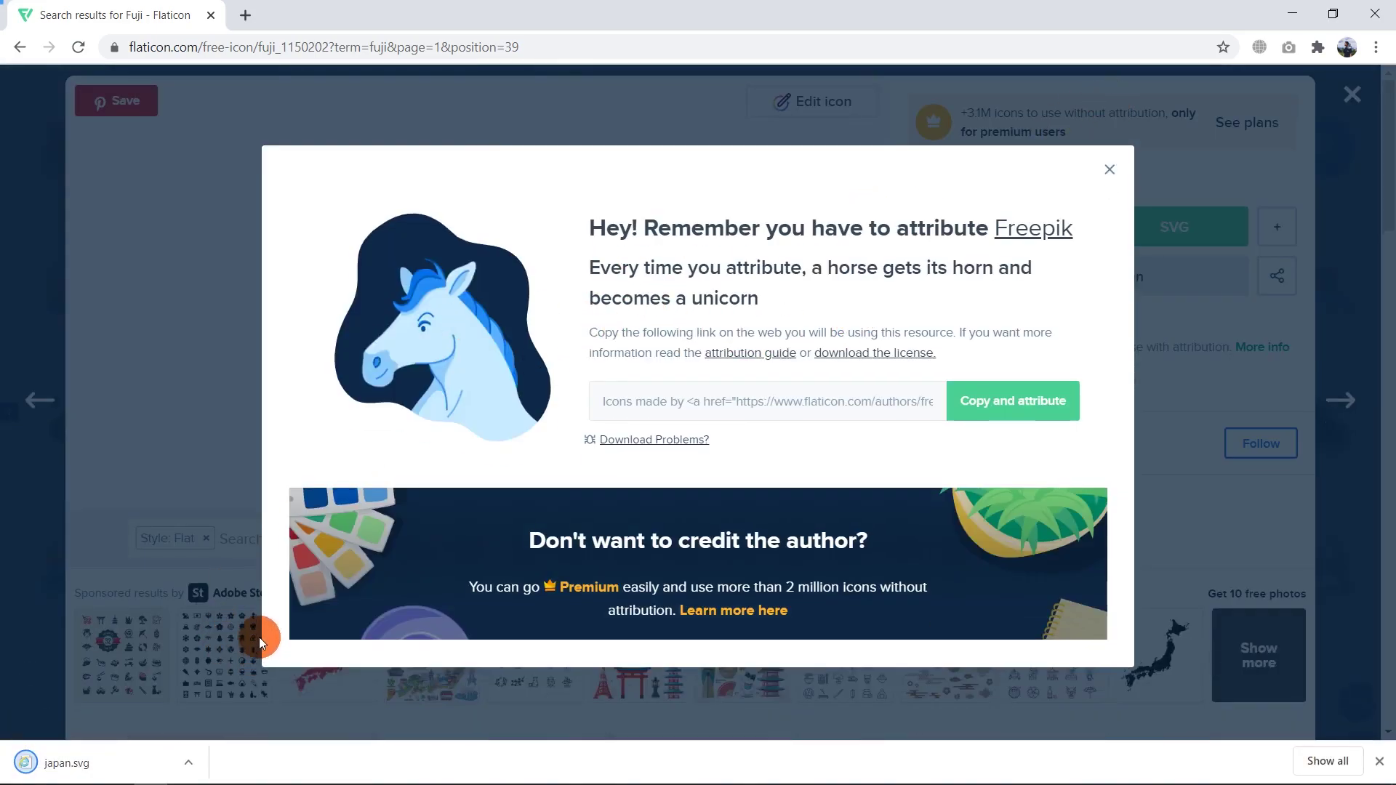
key(alt+Tab)
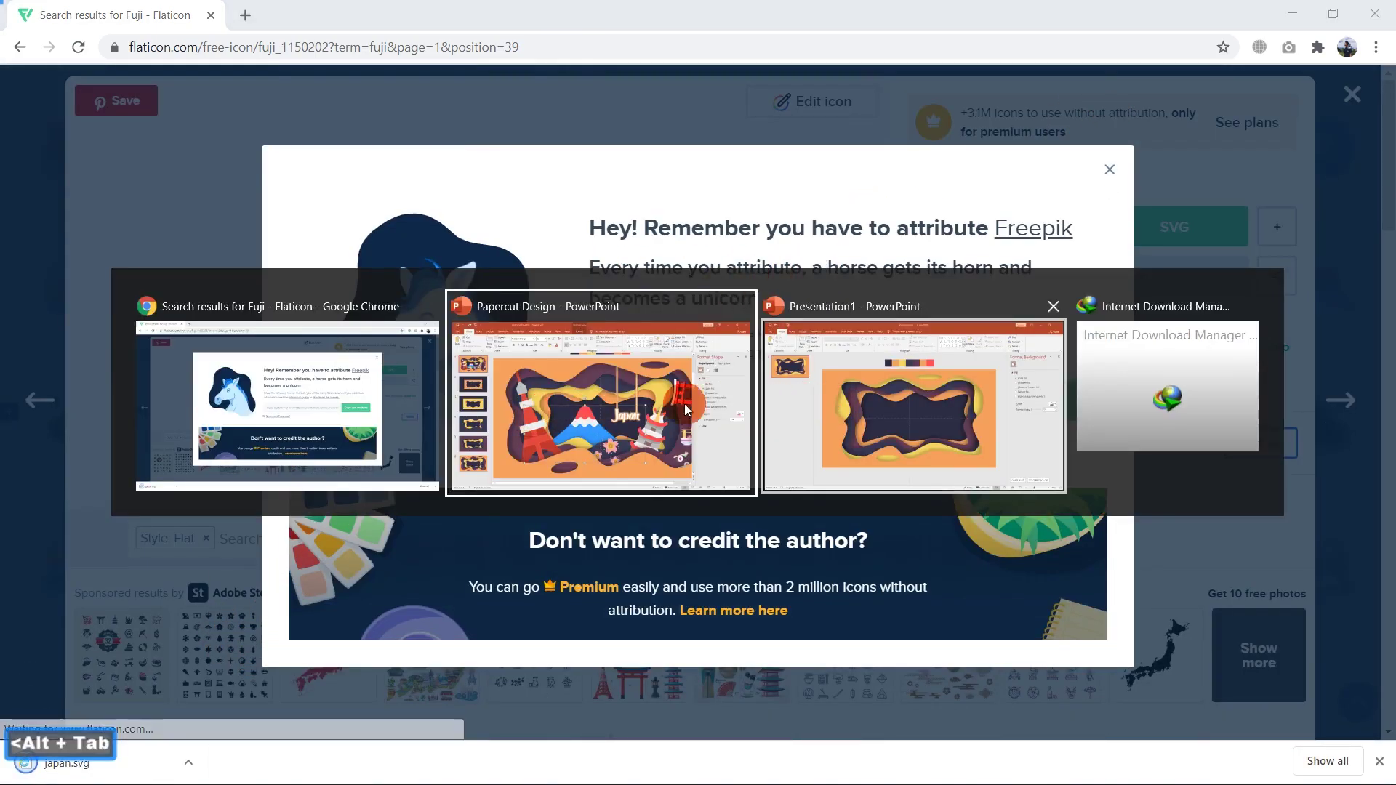
key(alt+Tab)
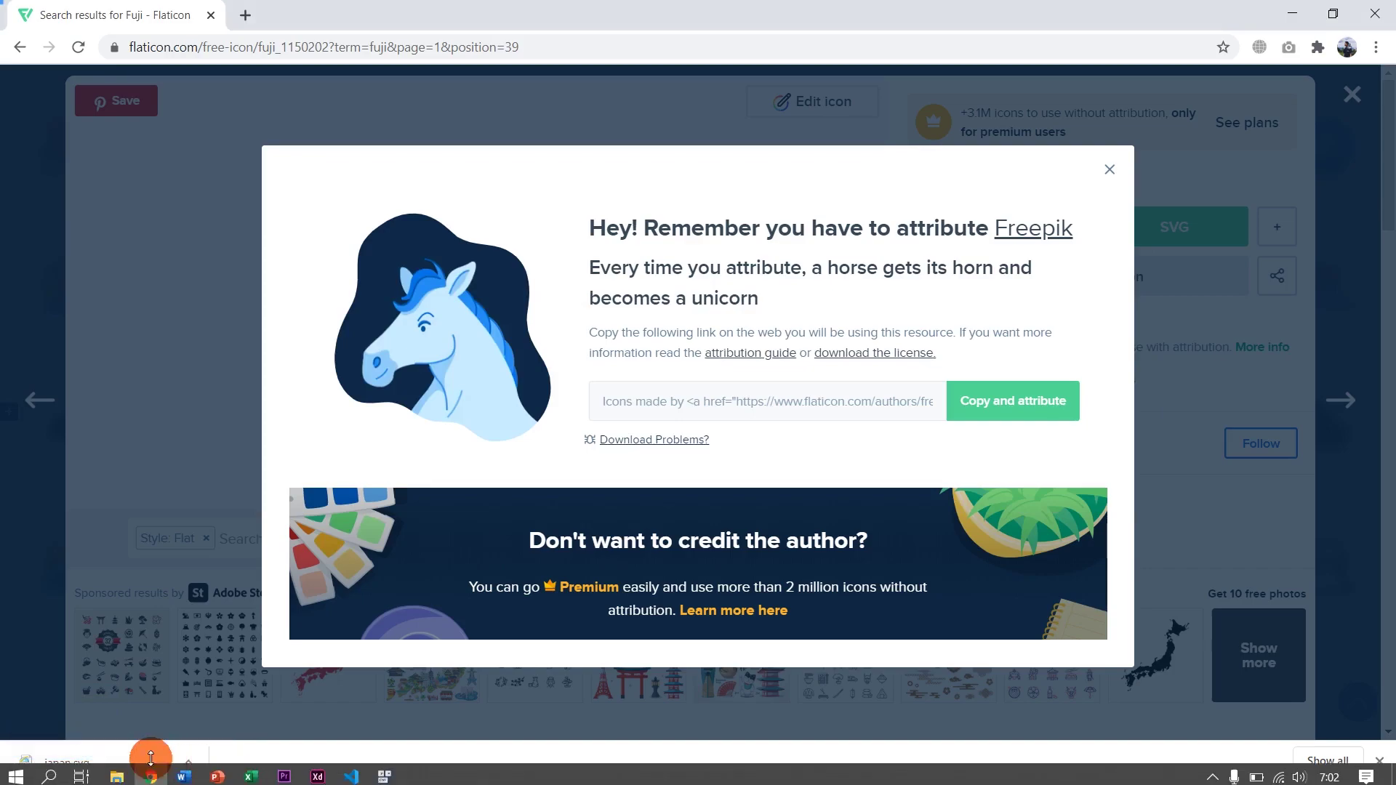
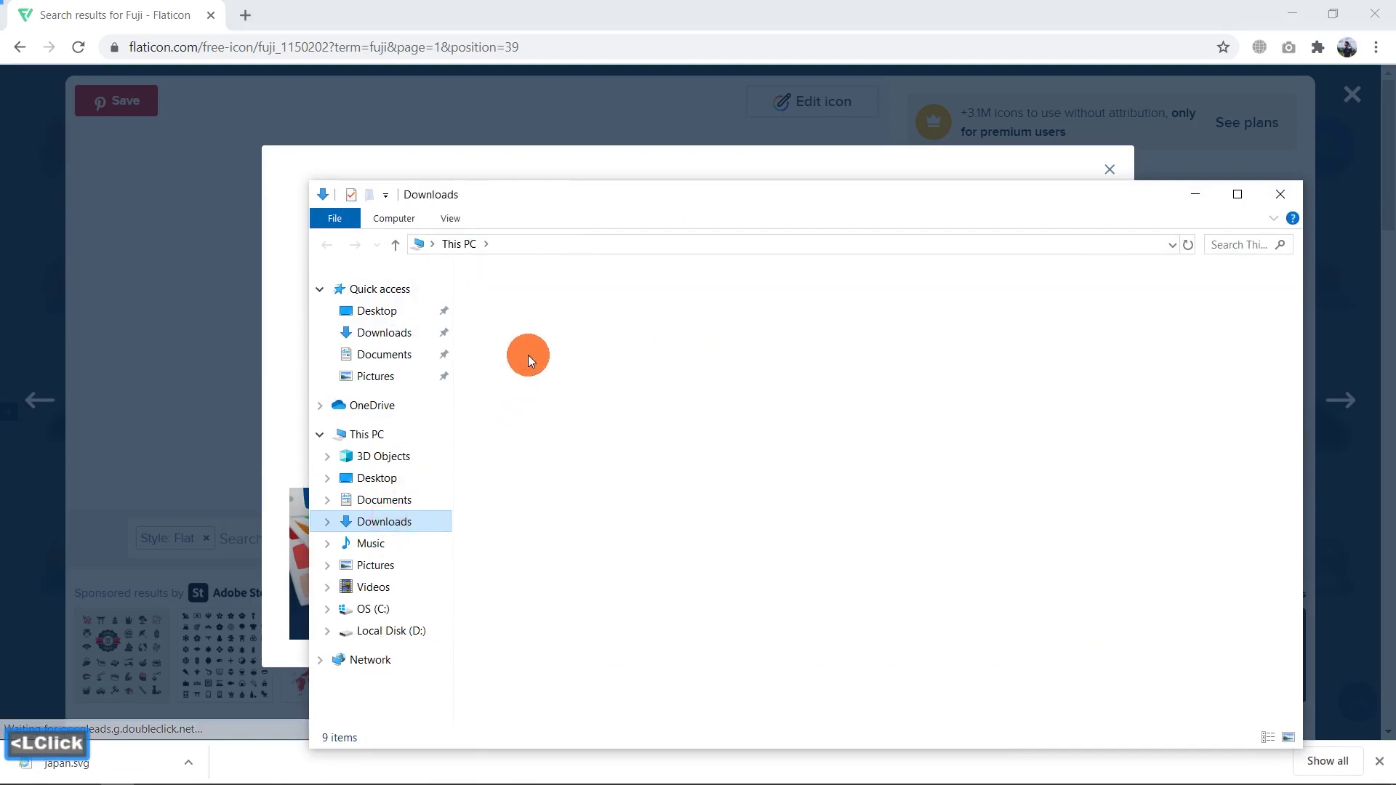
Step: Copy the downloaded japan icon from Downloads onto the Presentation1 slide
click(537, 389)
click(518, 331)
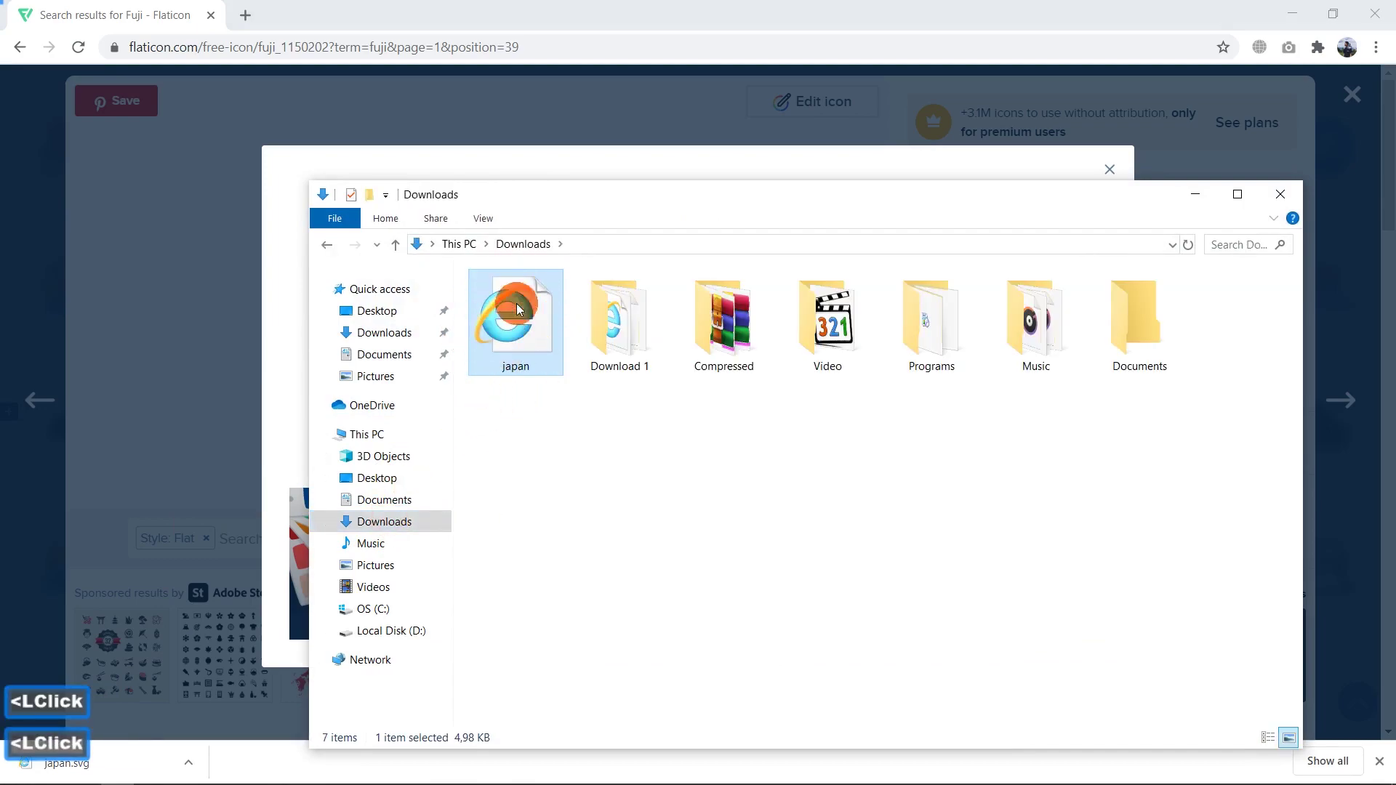
key(alt+Tab)
key(alt+Tab)
click(994, 440)
key(alt+Tab)
click(544, 328)
key(alt+Tab)
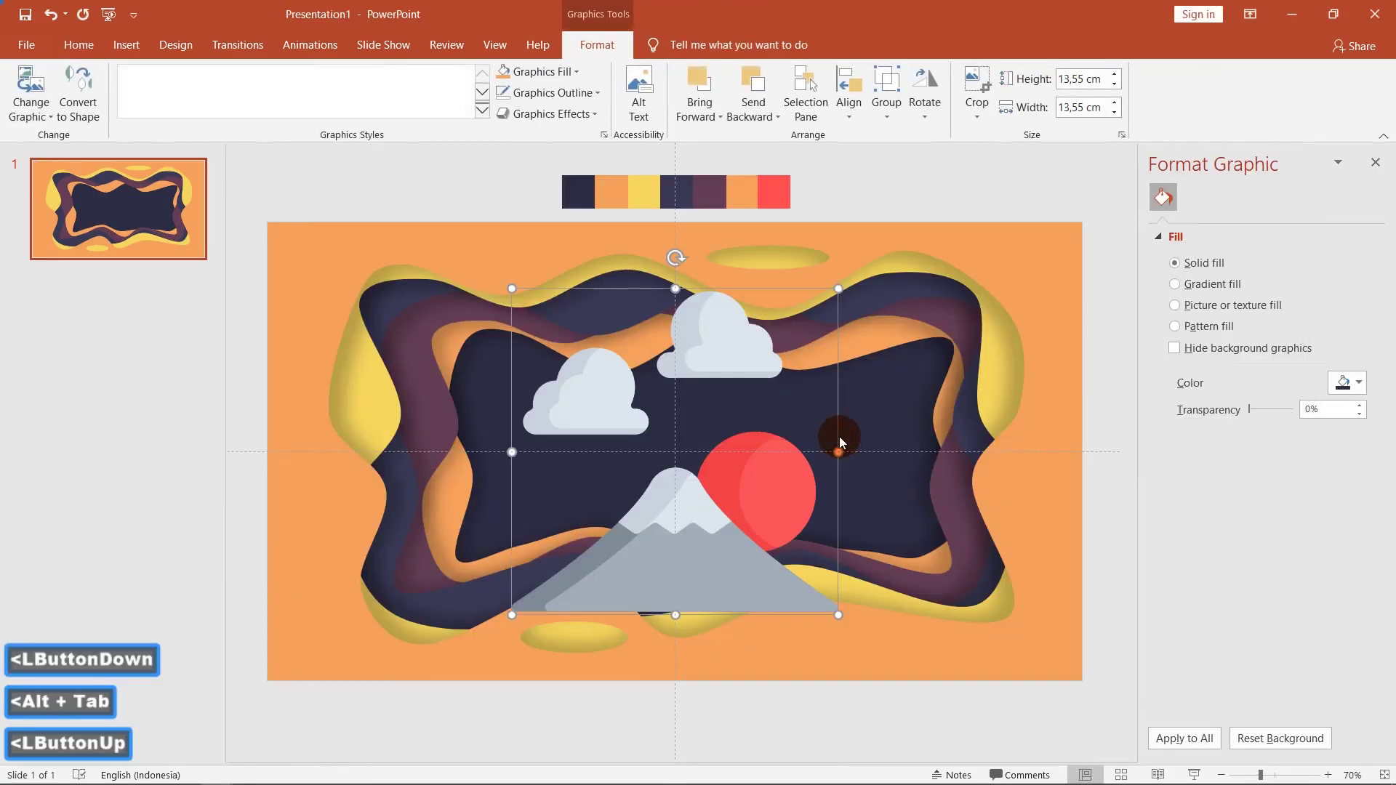
Step: Convert the inserted Fuji graphic into separate editable shapes
click(706, 502)
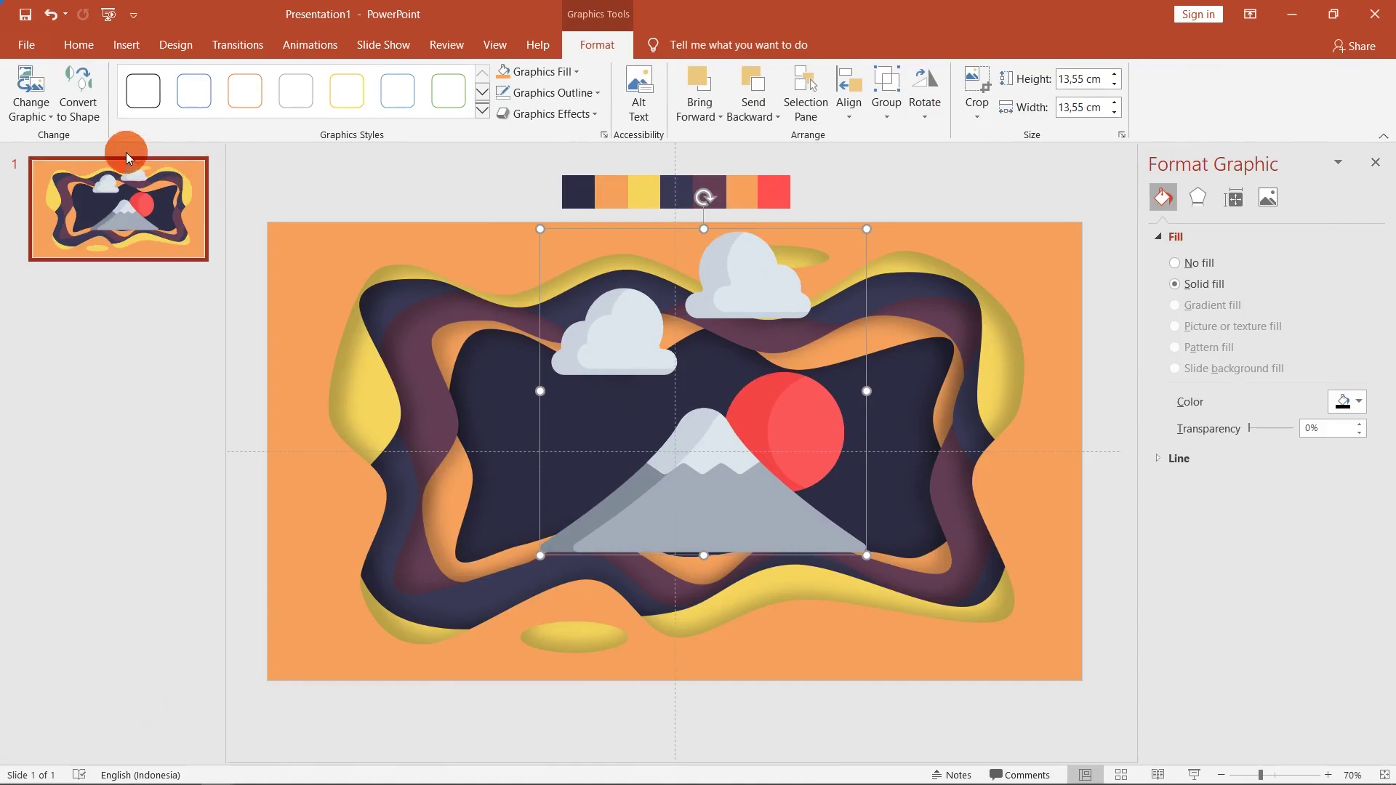
click(81, 90)
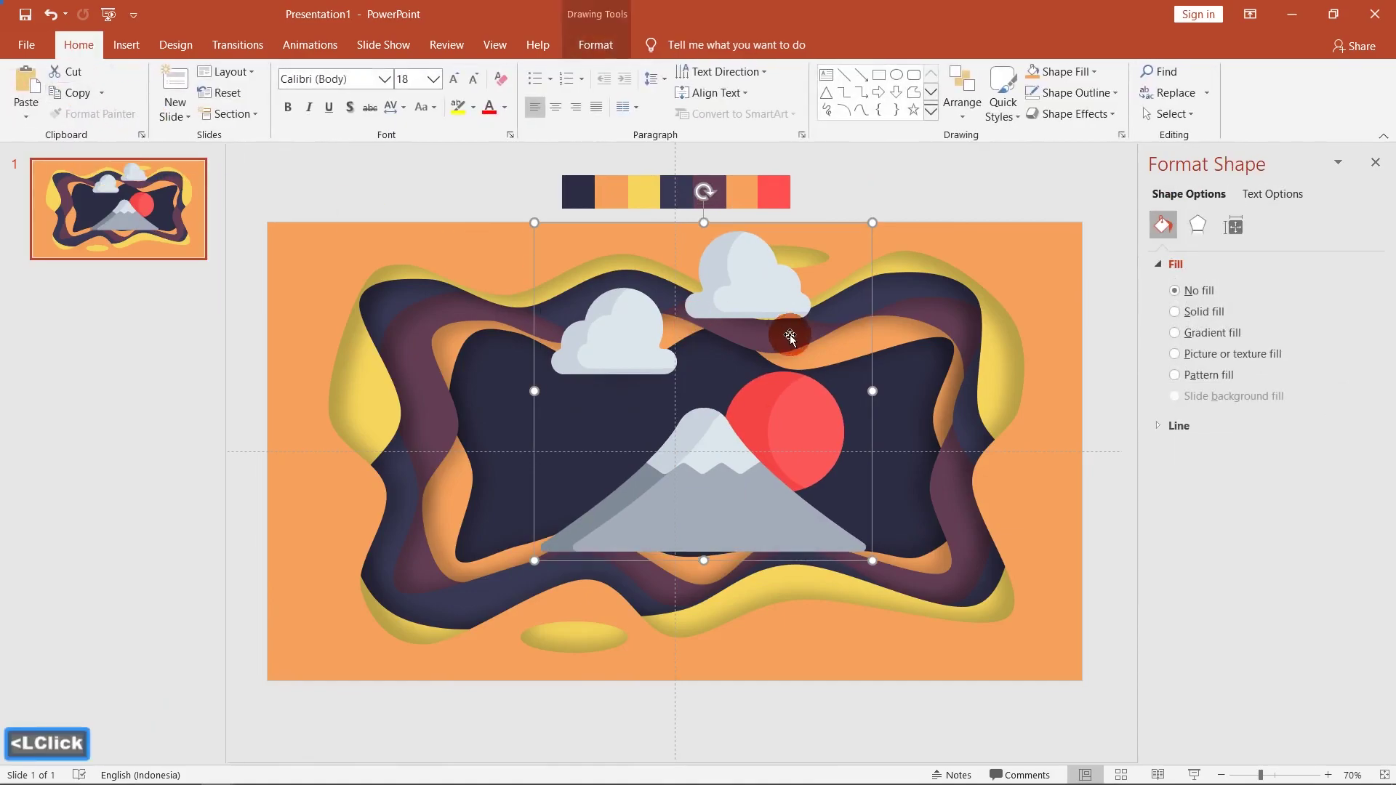
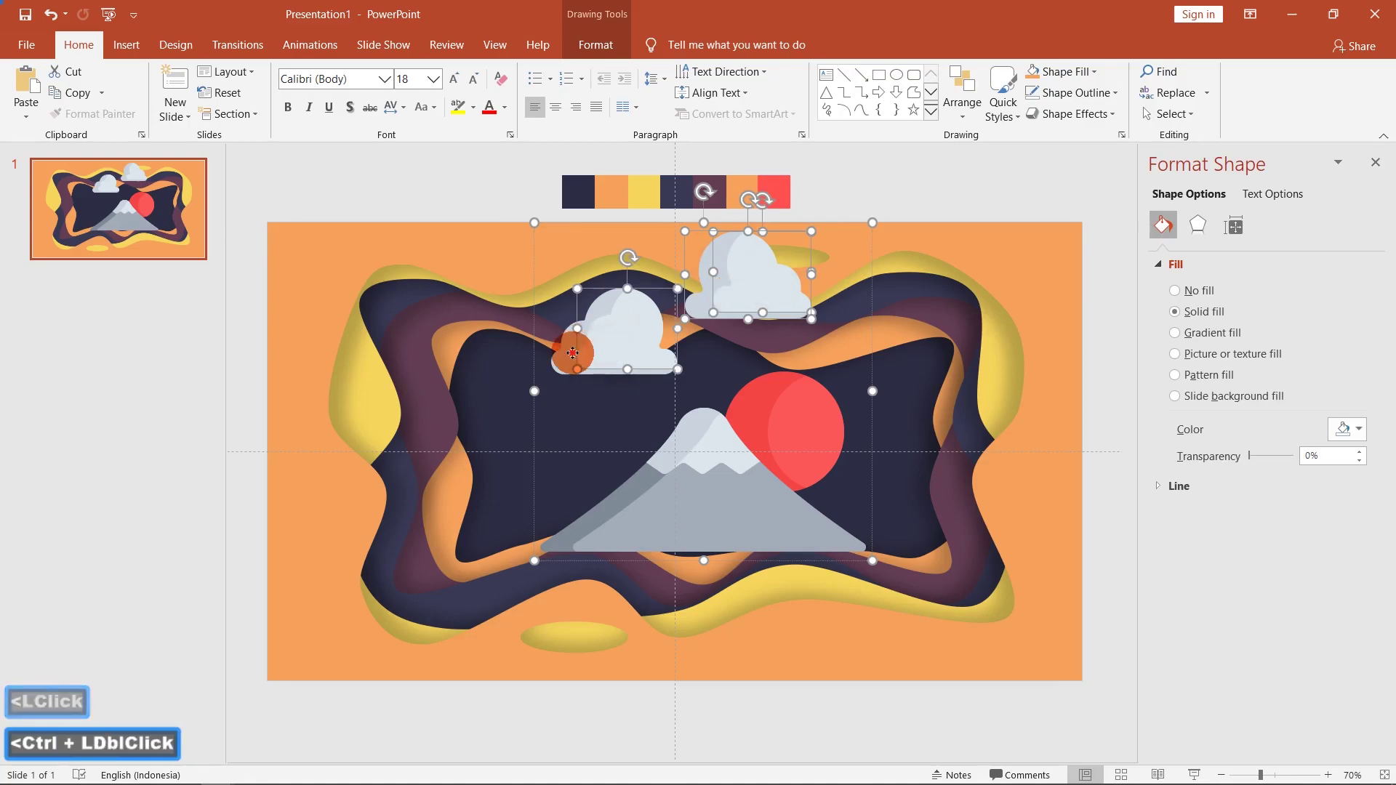
Step: Delete the clouds, red sun and leftover pieces so only the mountain remains
click(577, 358)
key(BackSpace)
click(801, 426)
click(812, 438)
click(759, 425)
key(BackSpace)
click(674, 468)
click(676, 463)
key(BackSpace)
click(639, 491)
click(639, 486)
key(BackSpace)
Step: Select the mountain pieces and zoom in on them
click(714, 457)
click(722, 454)
click(1296, 770)
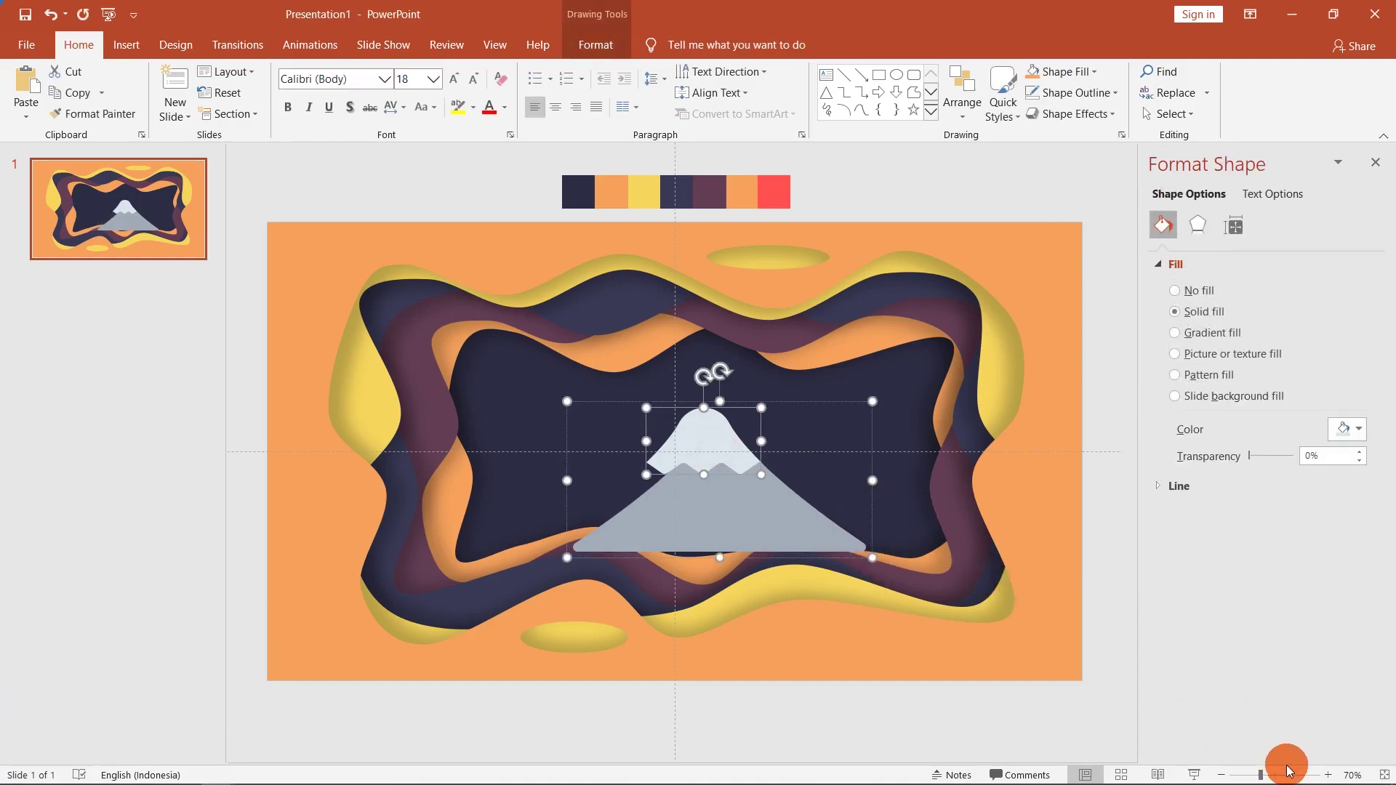
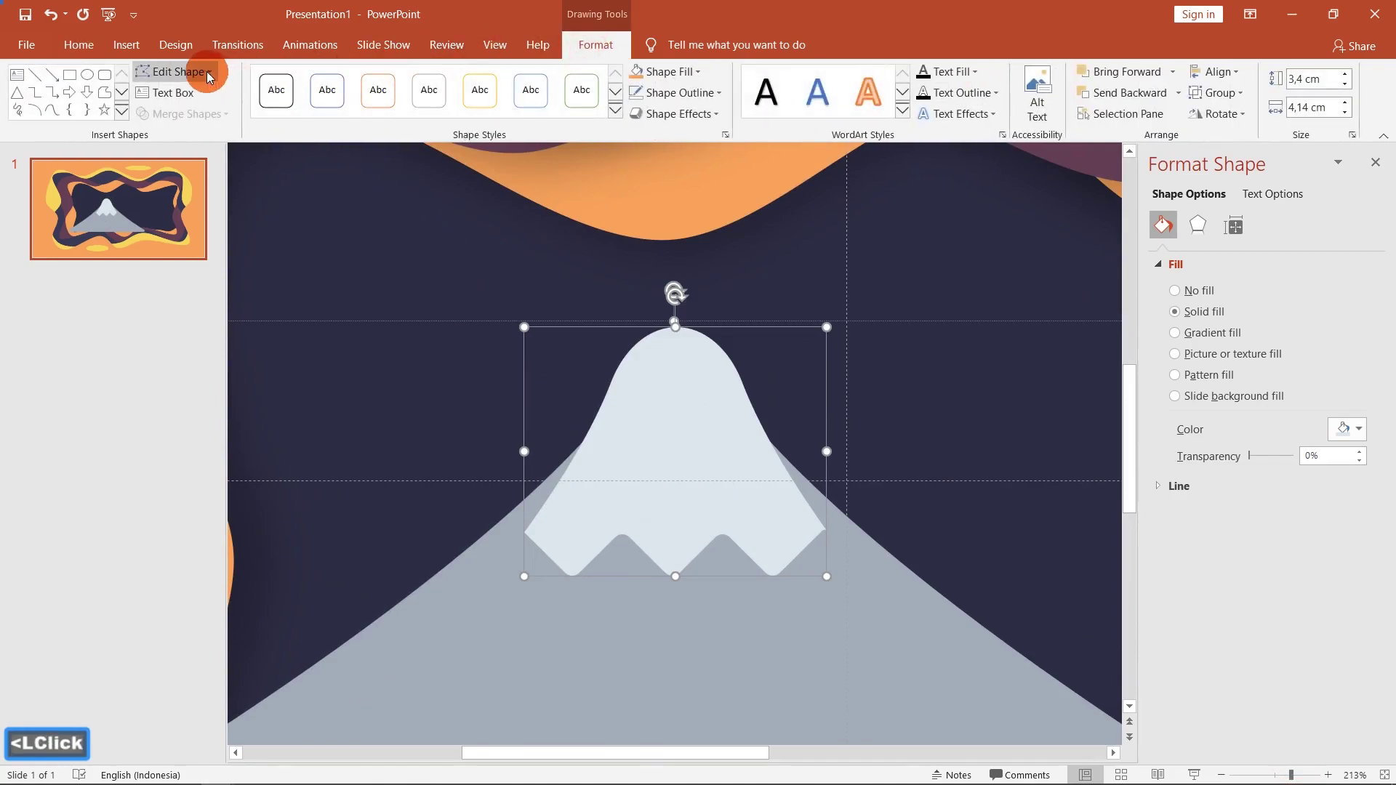
Step: Enter Edit Points on the snow cap's outline to refine its shape
click(204, 73)
click(200, 120)
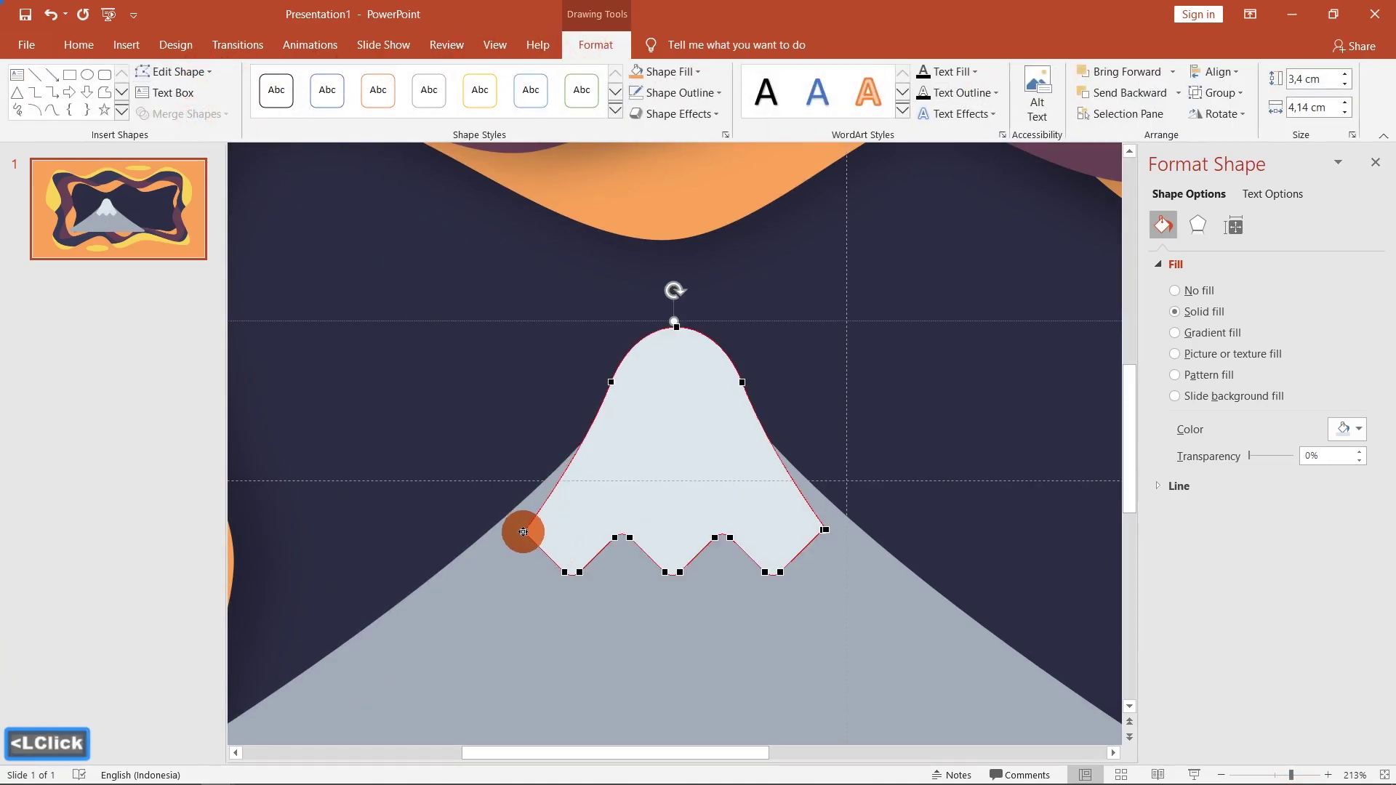
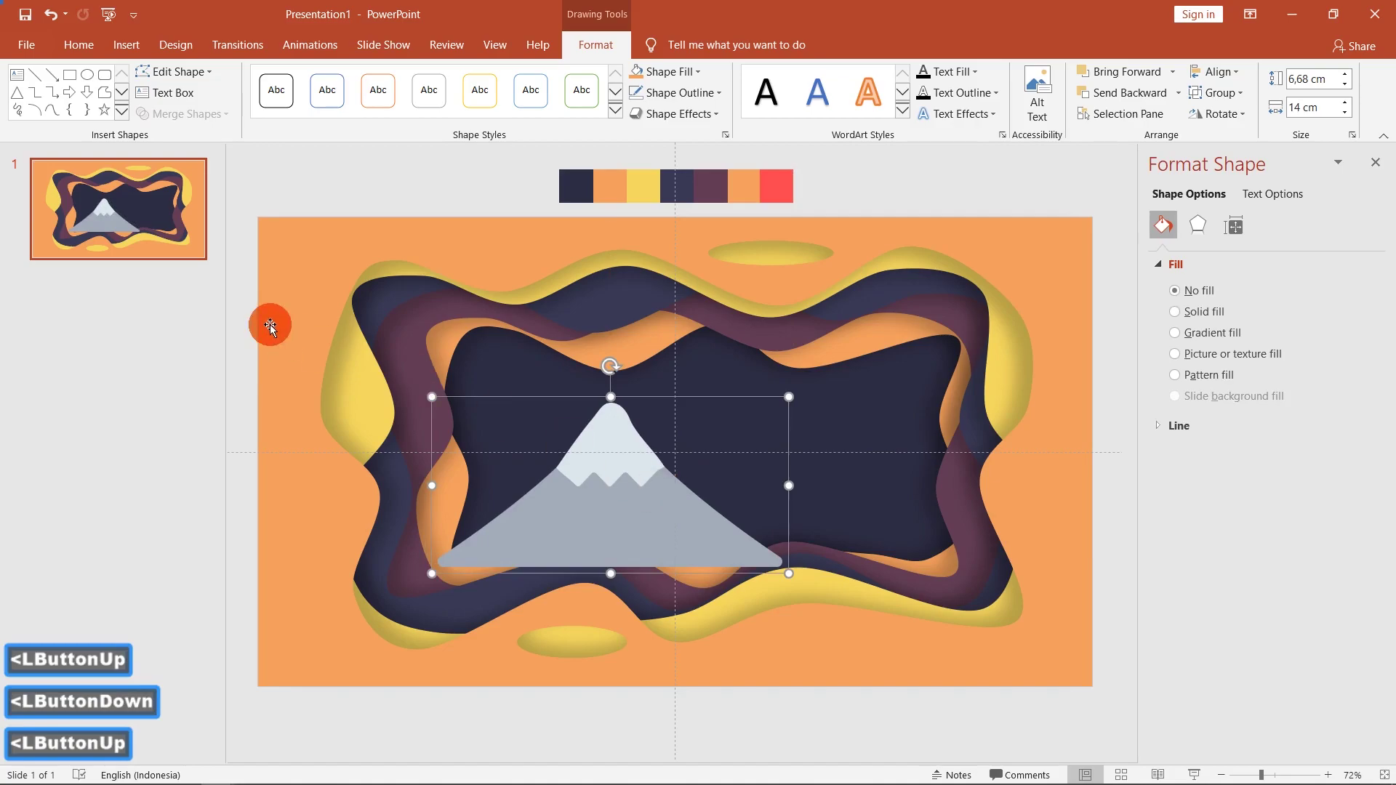
Step: Compare with the reference Fuji and try a light blue fill on the mountain body
key(alt+Tab)
key(alt+Tab)
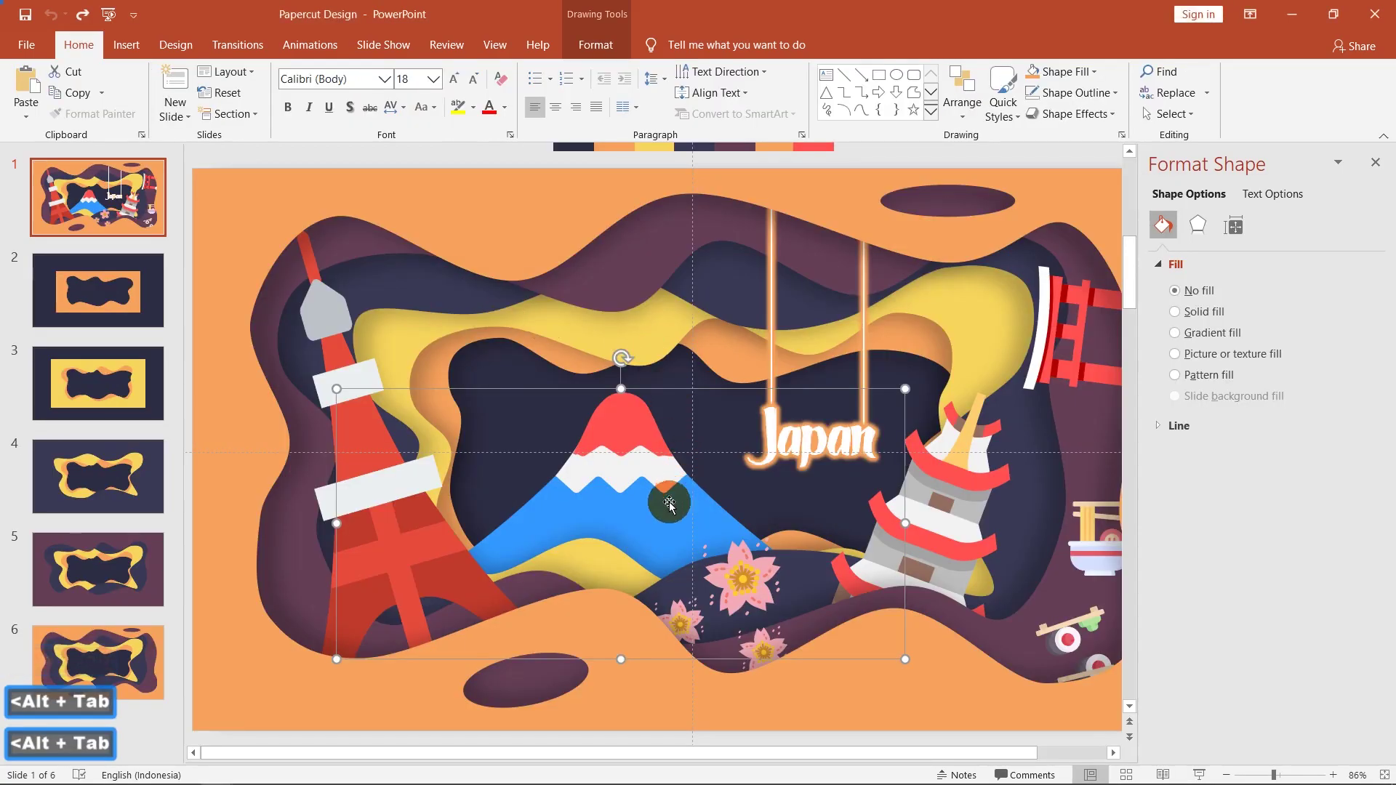
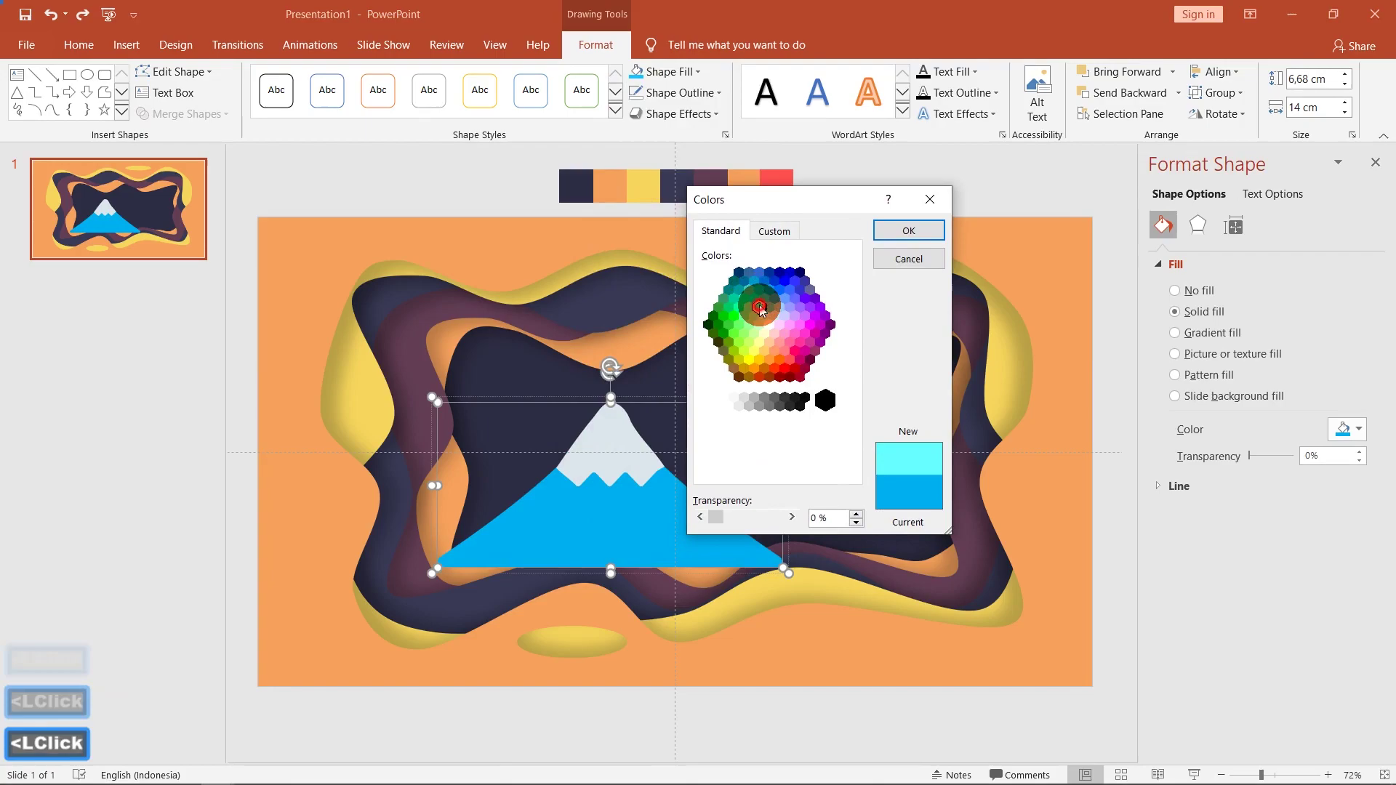
click(760, 310)
double_click(759, 311)
key(ctrl+z)
Step: Revisit the fill colours and undo back to the bright blue mountain body
click(683, 79)
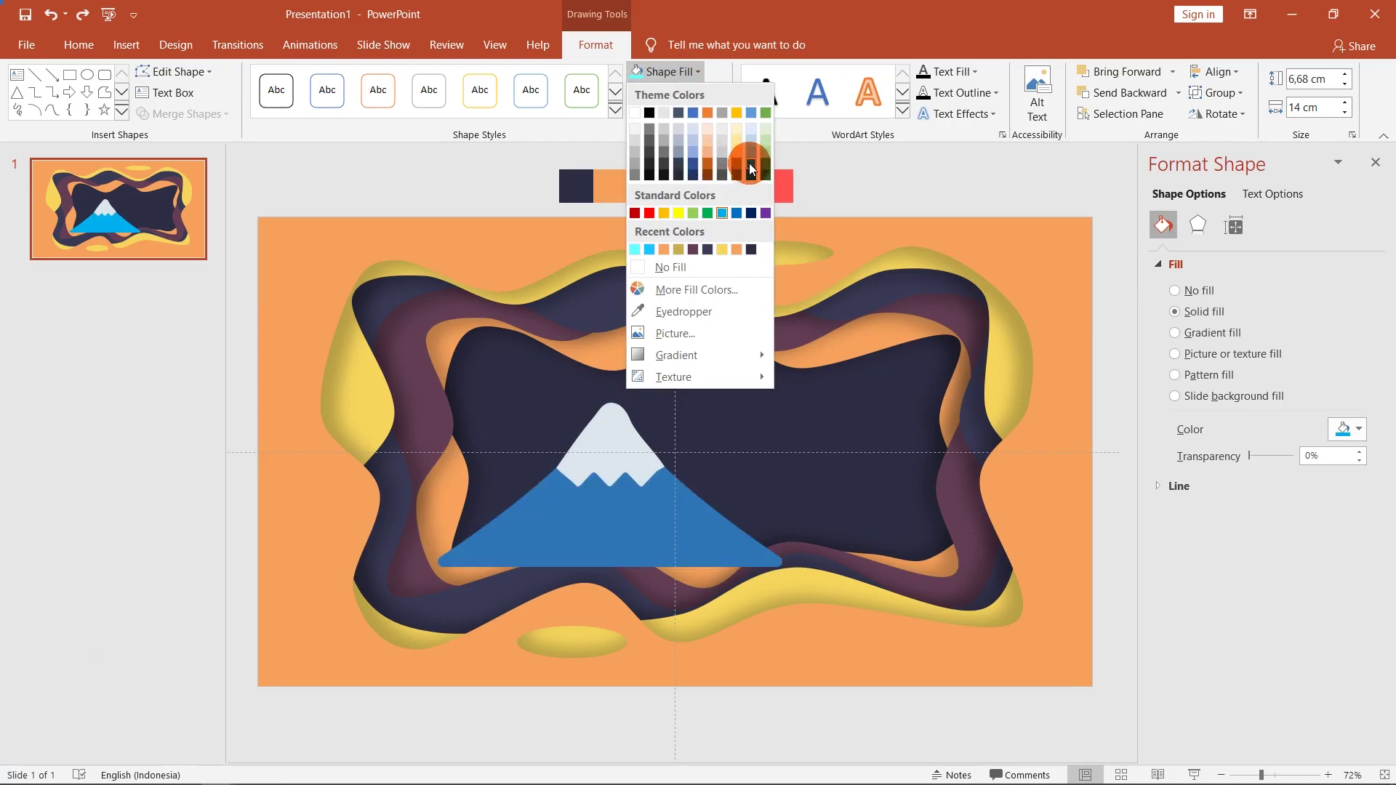
click(754, 153)
key(ctrl+z)
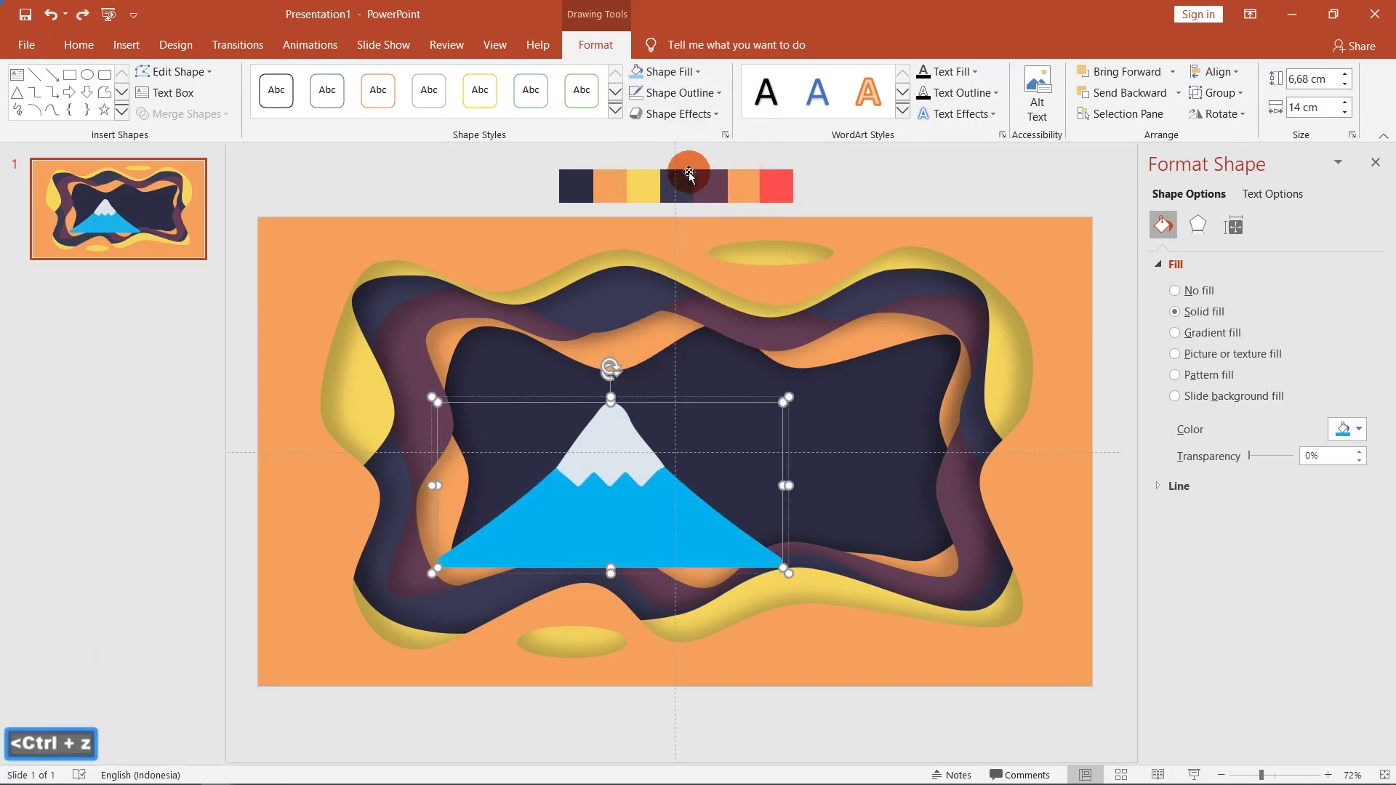
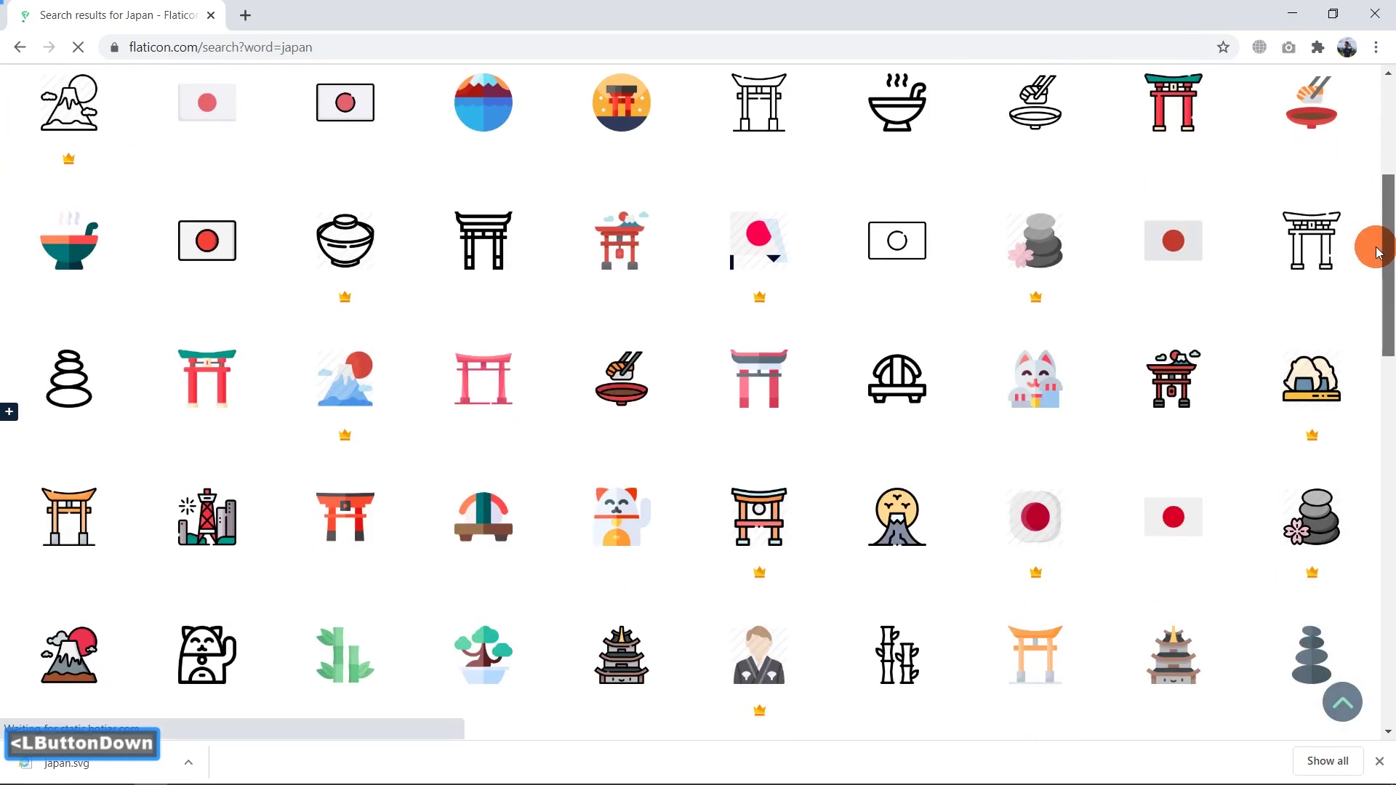
Step: Switch to Flaticon and bring up the red Shinto torii gate icon from the Japan results
key(alt+Tab)
key(alt+Tab)
key(alt+Tab)
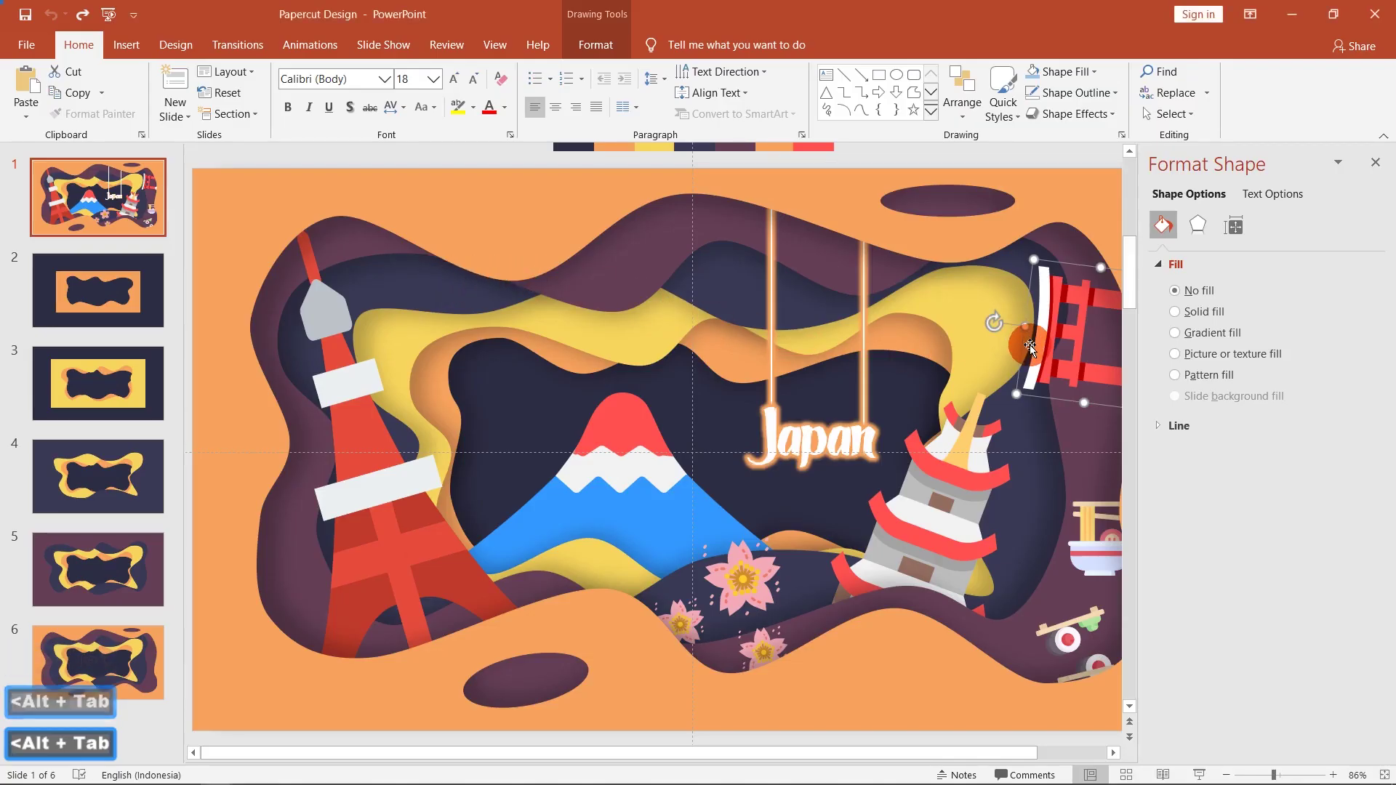
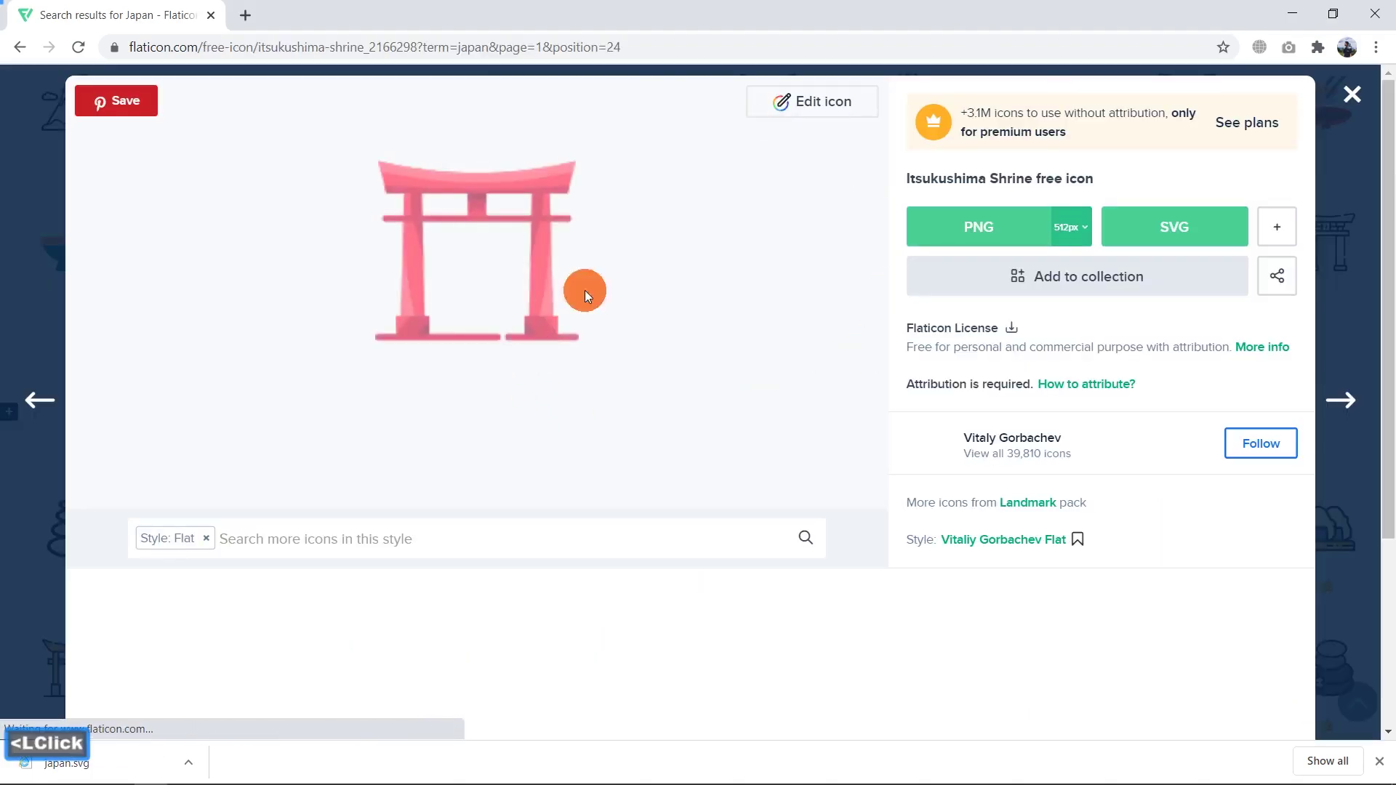
key(Escape)
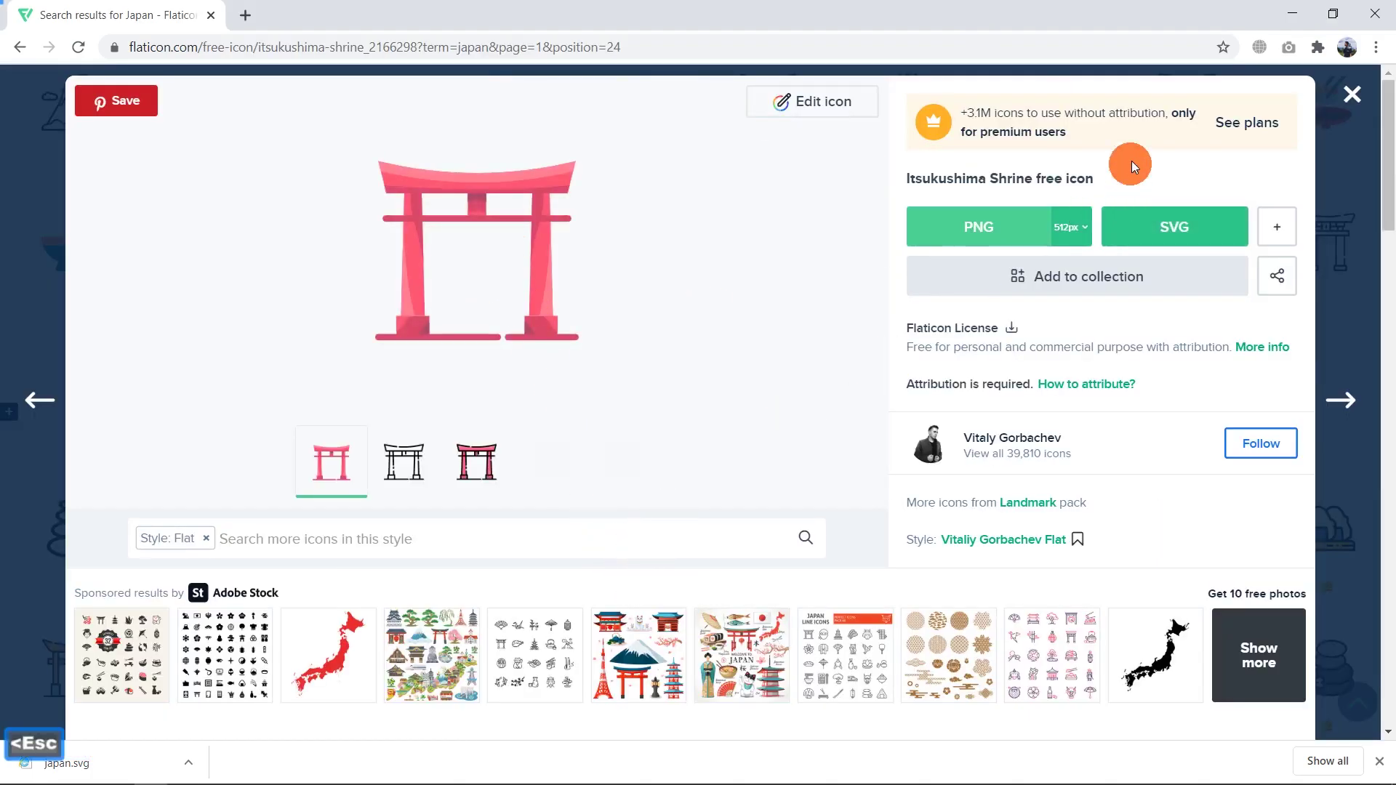
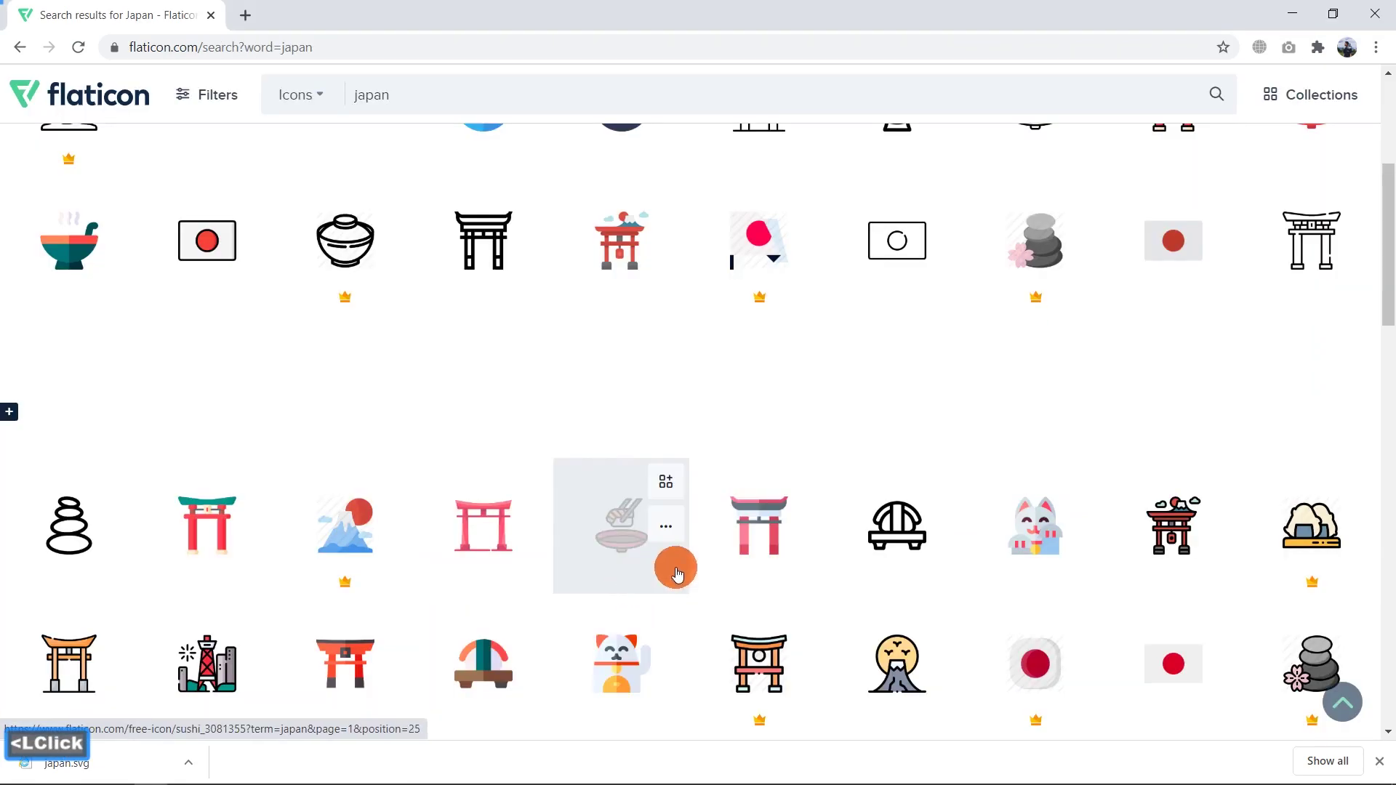
double_click(743, 514)
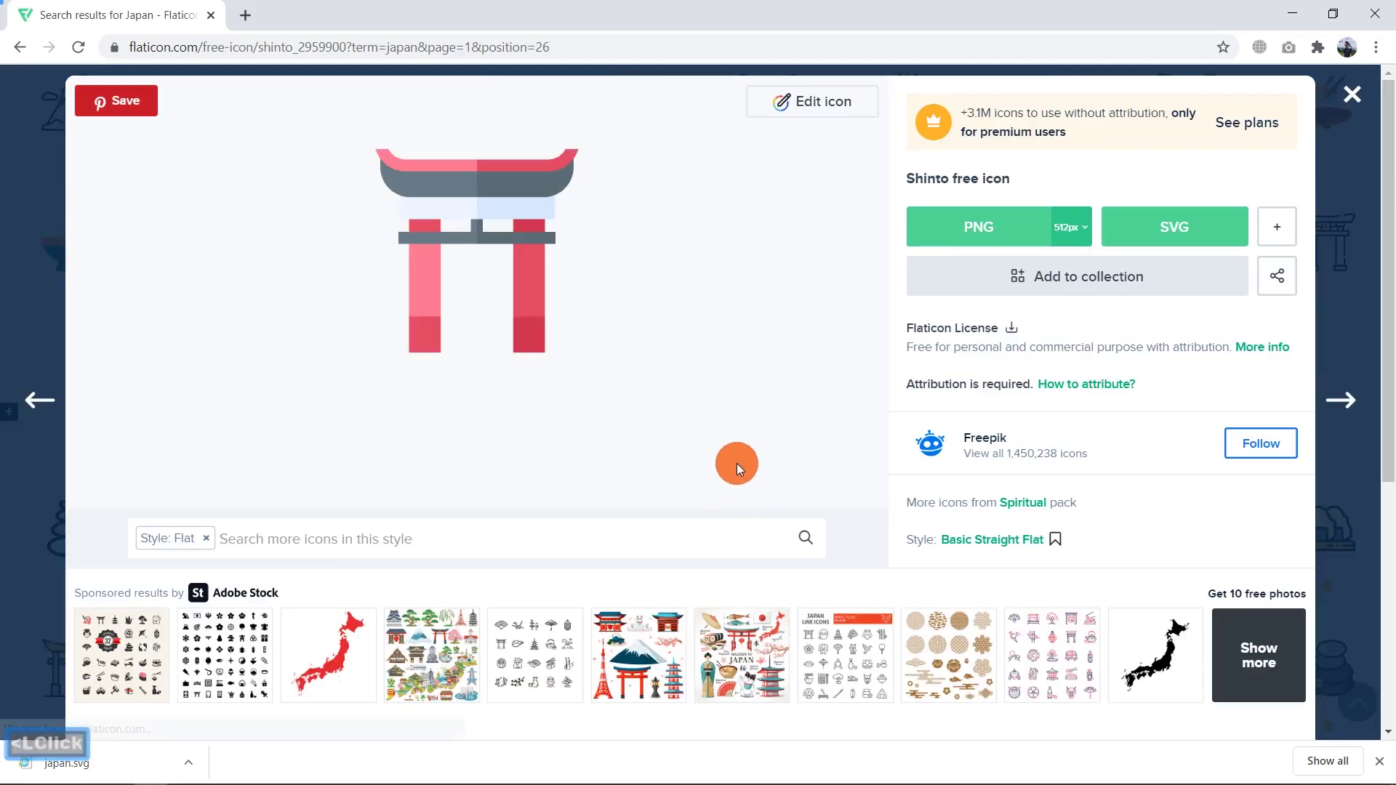
key(Escape)
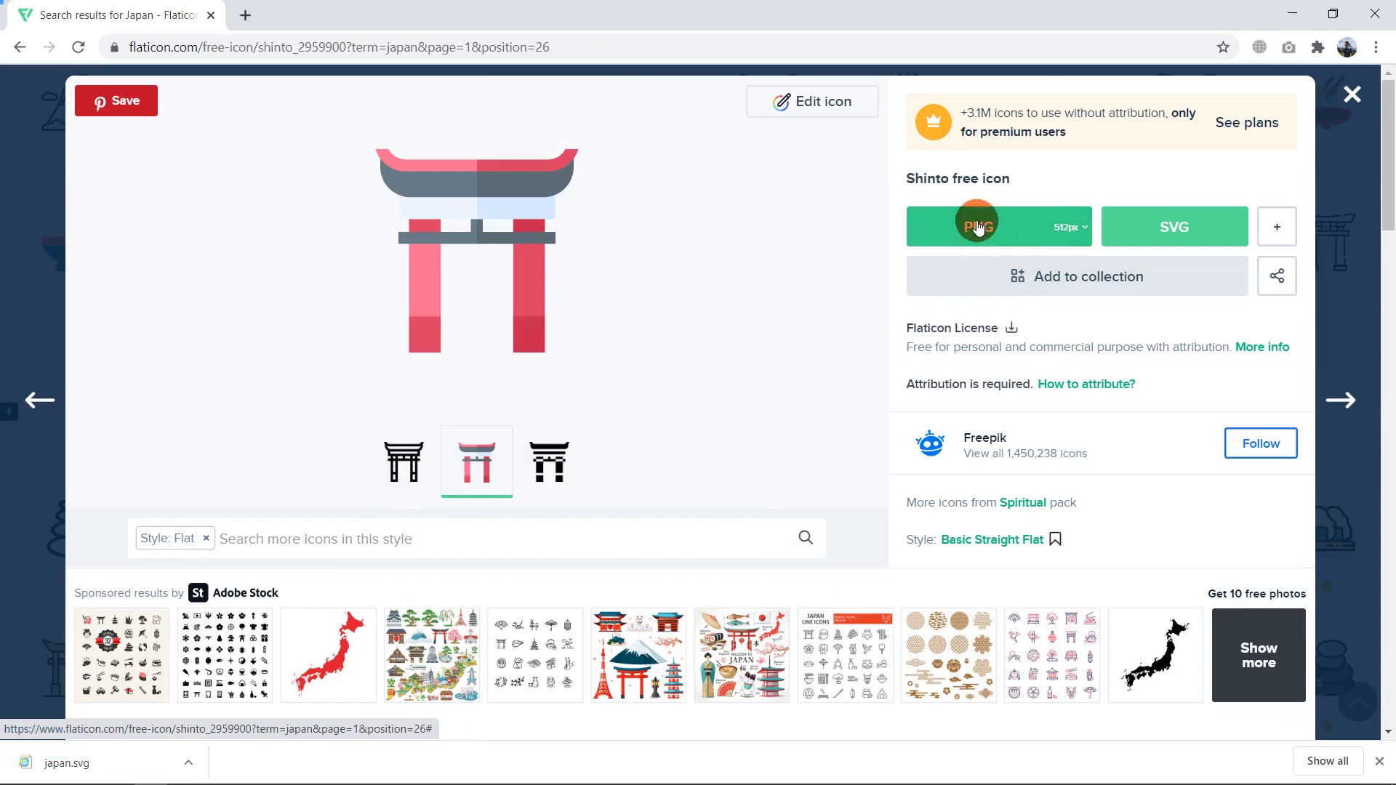
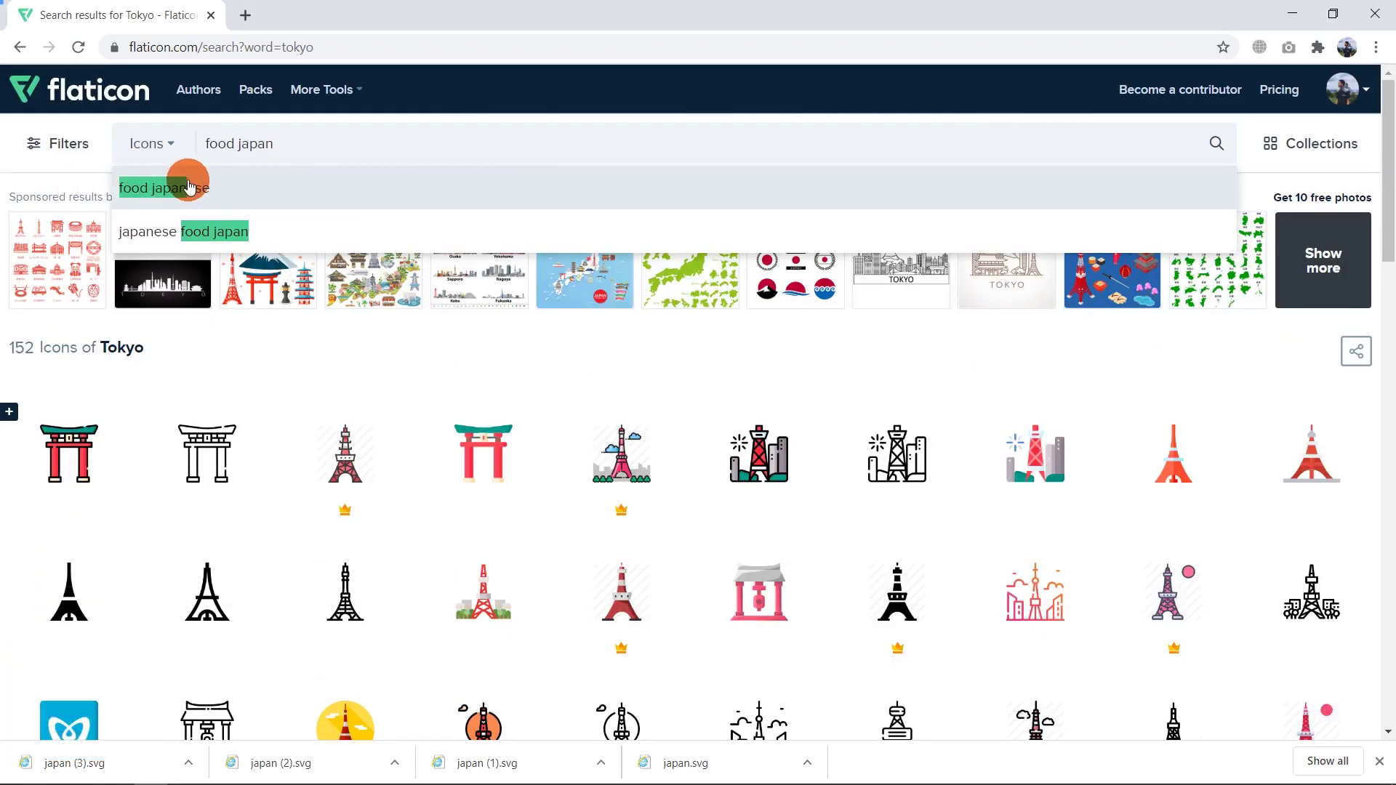
Step: Search 'food japanese' and download the Ramen bowl icon as an SVG file
double_click(208, 185)
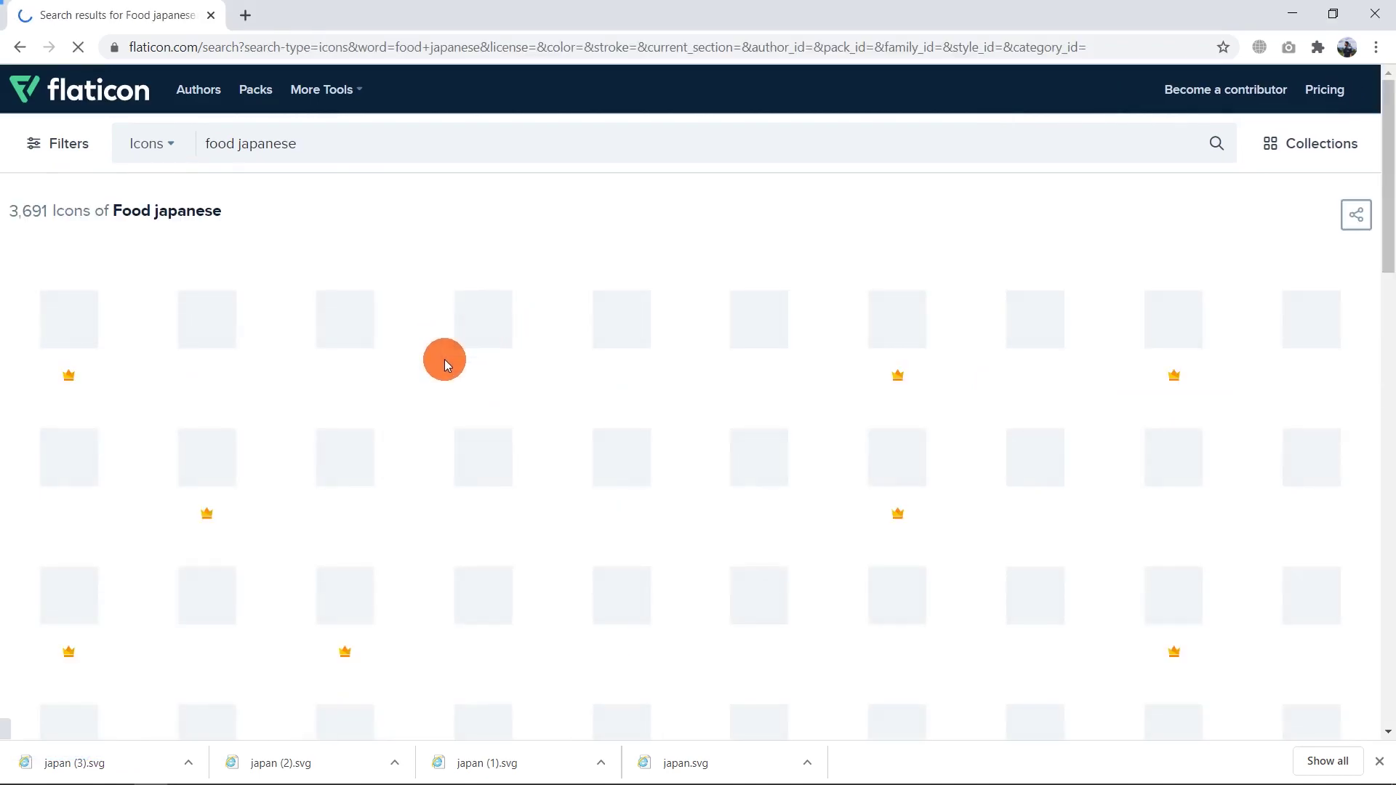
key(alt+Tab)
key(alt+Tab)
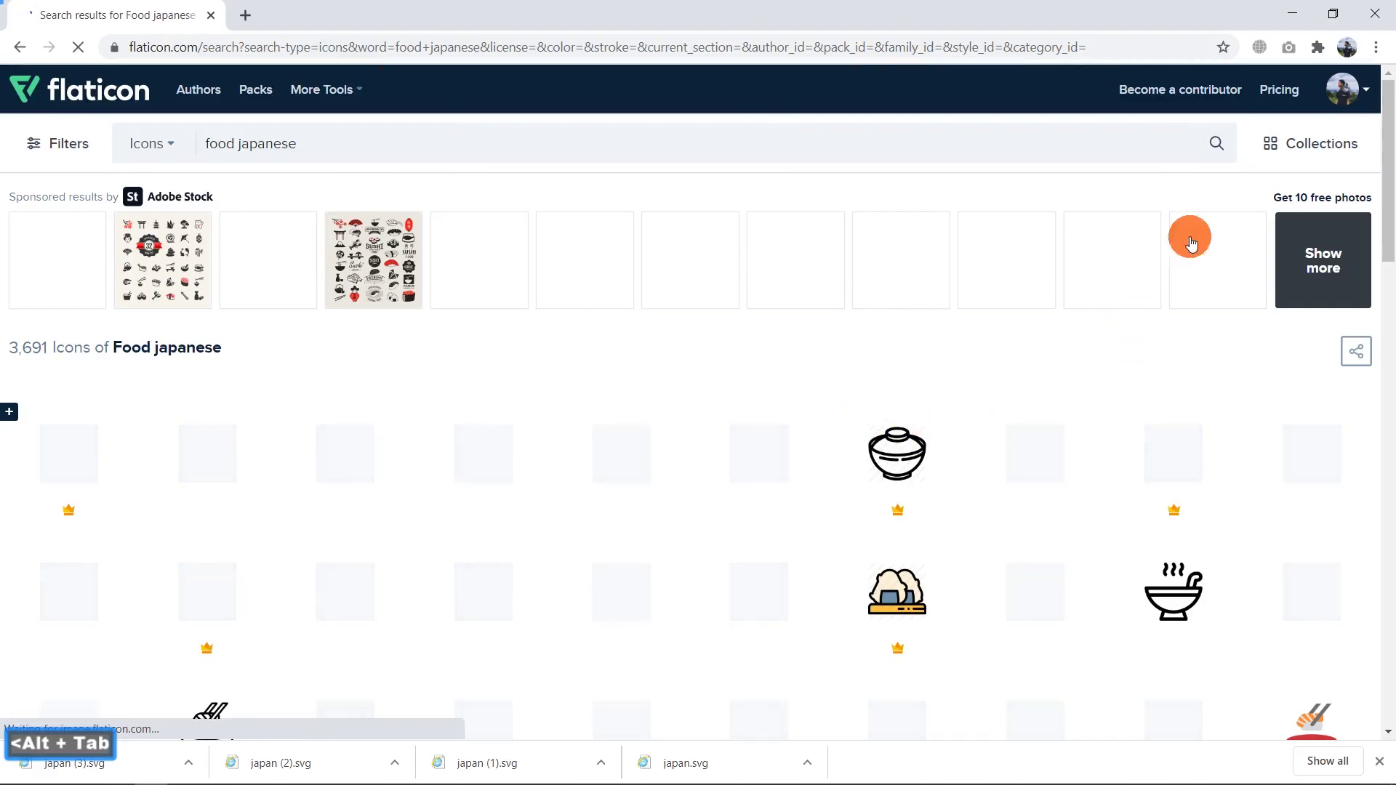
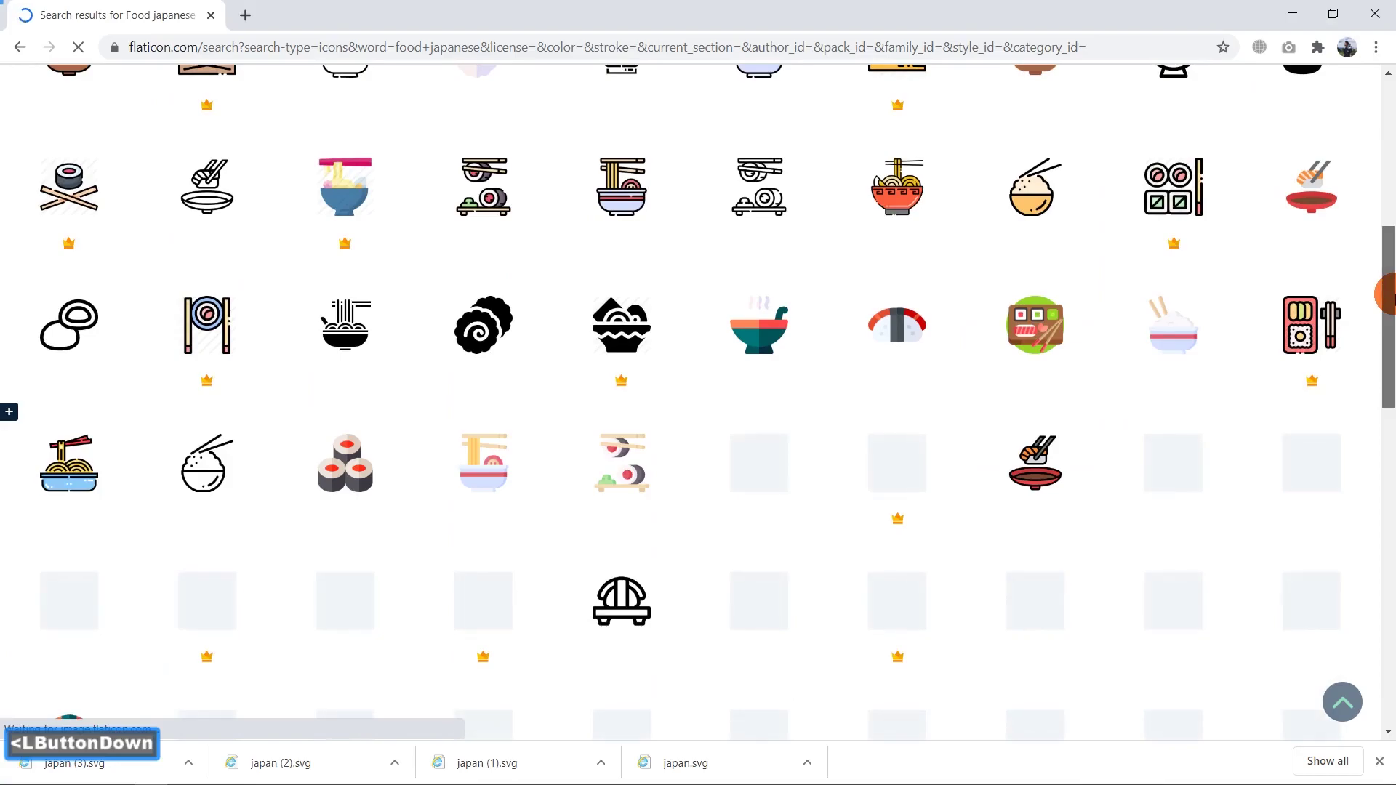
double_click(463, 474)
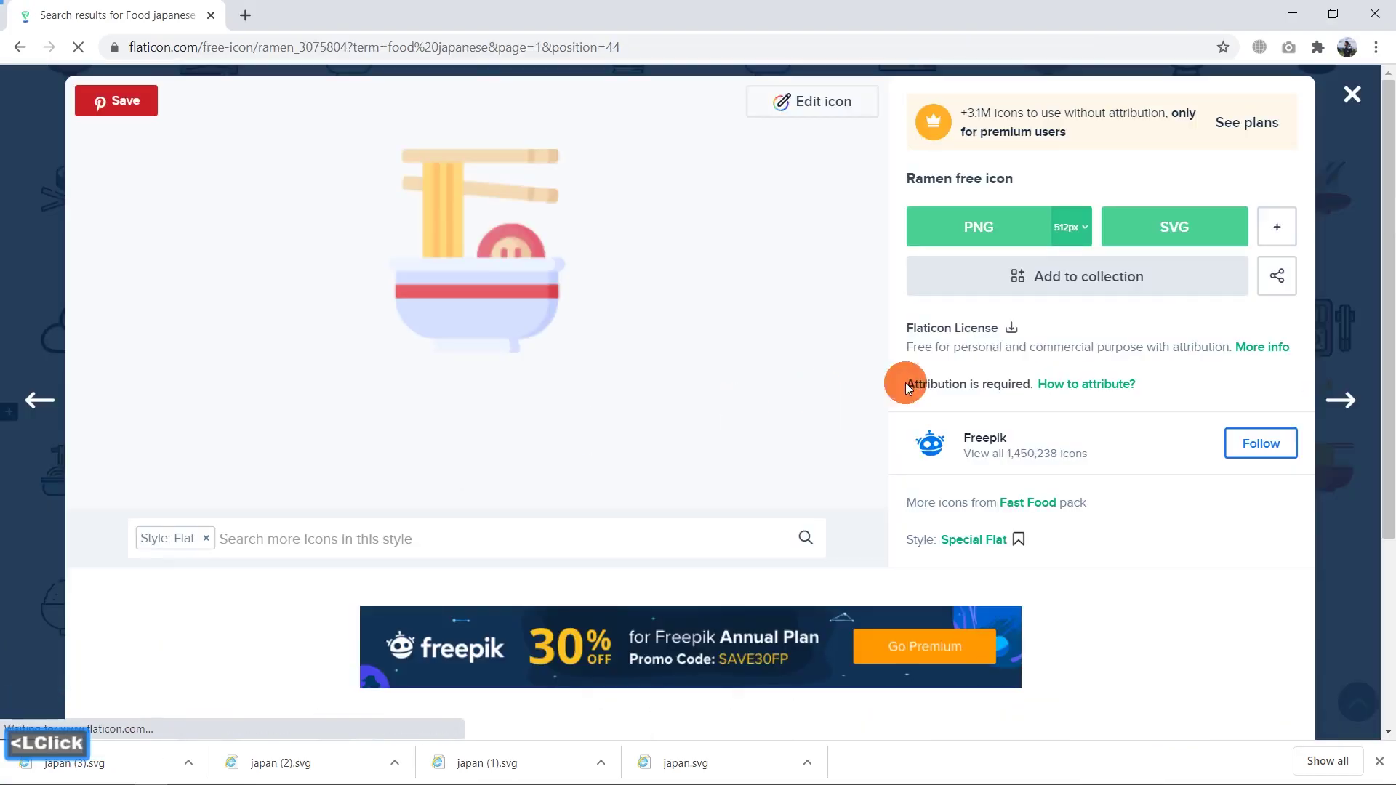
double_click(1203, 250)
double_click(1204, 237)
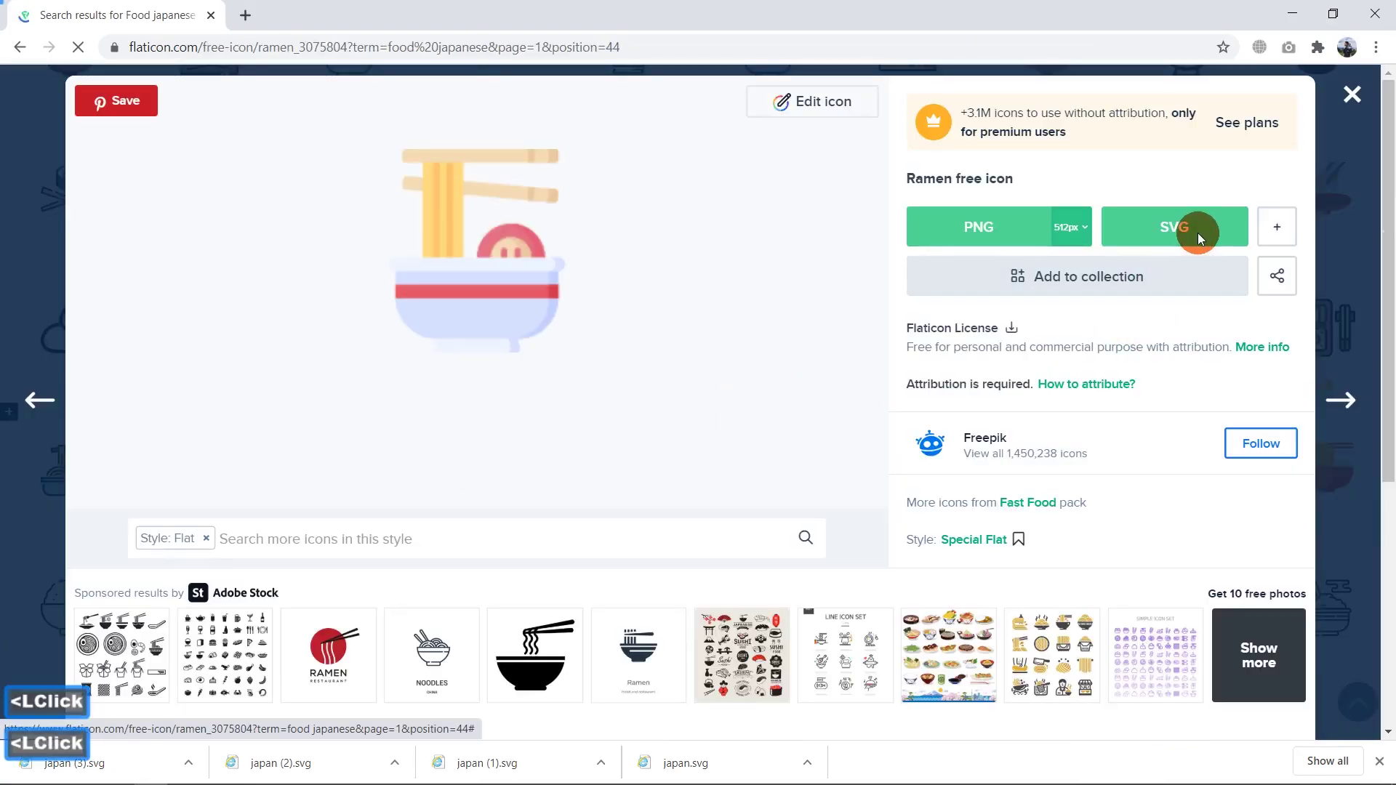
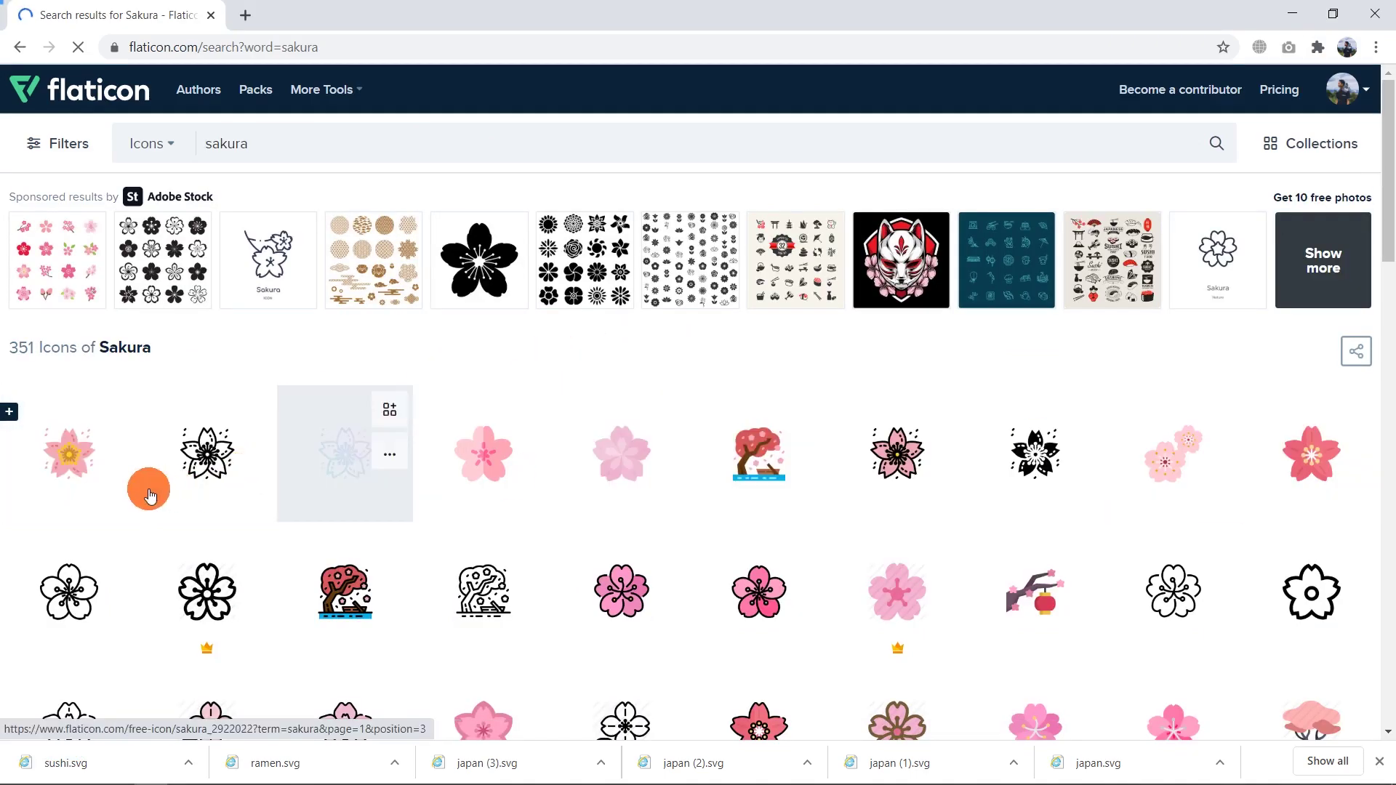
Step: Bring up the pink Sakura blossom icon's download page from the sakura results
double_click(61, 485)
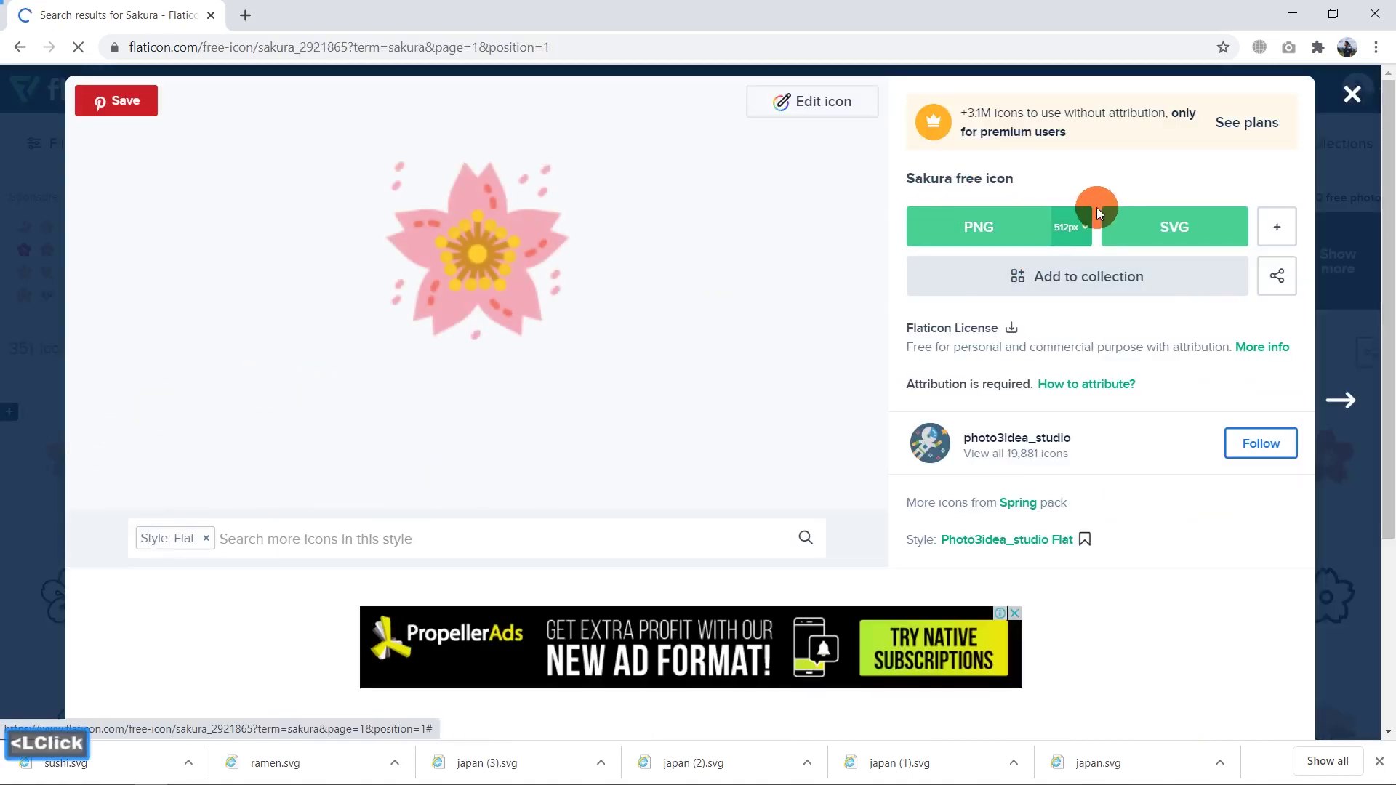
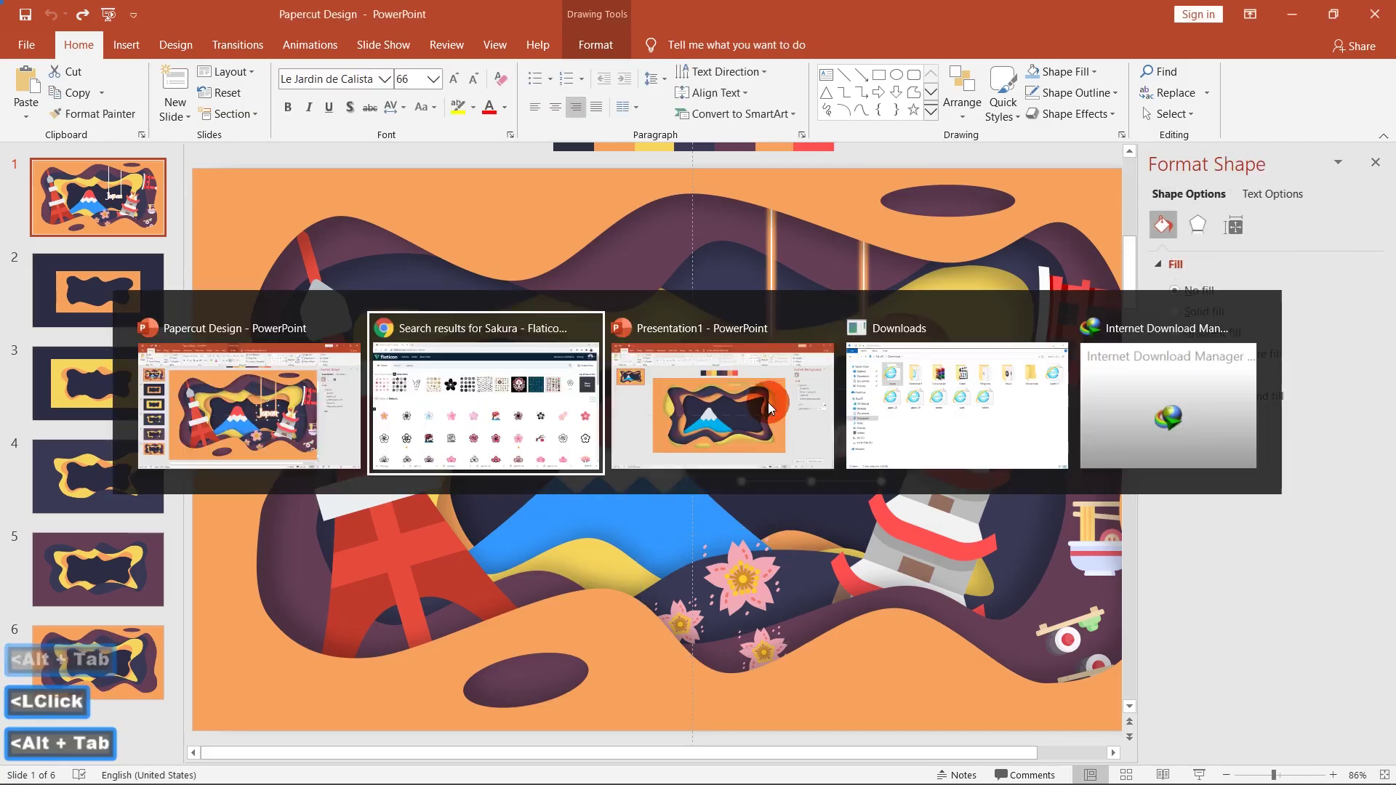
Step: Insert the downloaded torii gate SVG onto the Fuji slide from the Downloads folder
click(734, 415)
click(779, 420)
key(alt+Tab)
click(918, 425)
click(828, 609)
right_click(826, 609)
click(902, 415)
click(689, 562)
double_click(523, 354)
click(634, 356)
Step: Move the torii right and convert the graphic into separate editable shapes
double_click(634, 356)
double_click(1041, 351)
double_click(1038, 351)
double_click(822, 349)
double_click(819, 349)
double_click(1004, 343)
double_click(1004, 344)
click(1034, 352)
key(alt+Tab)
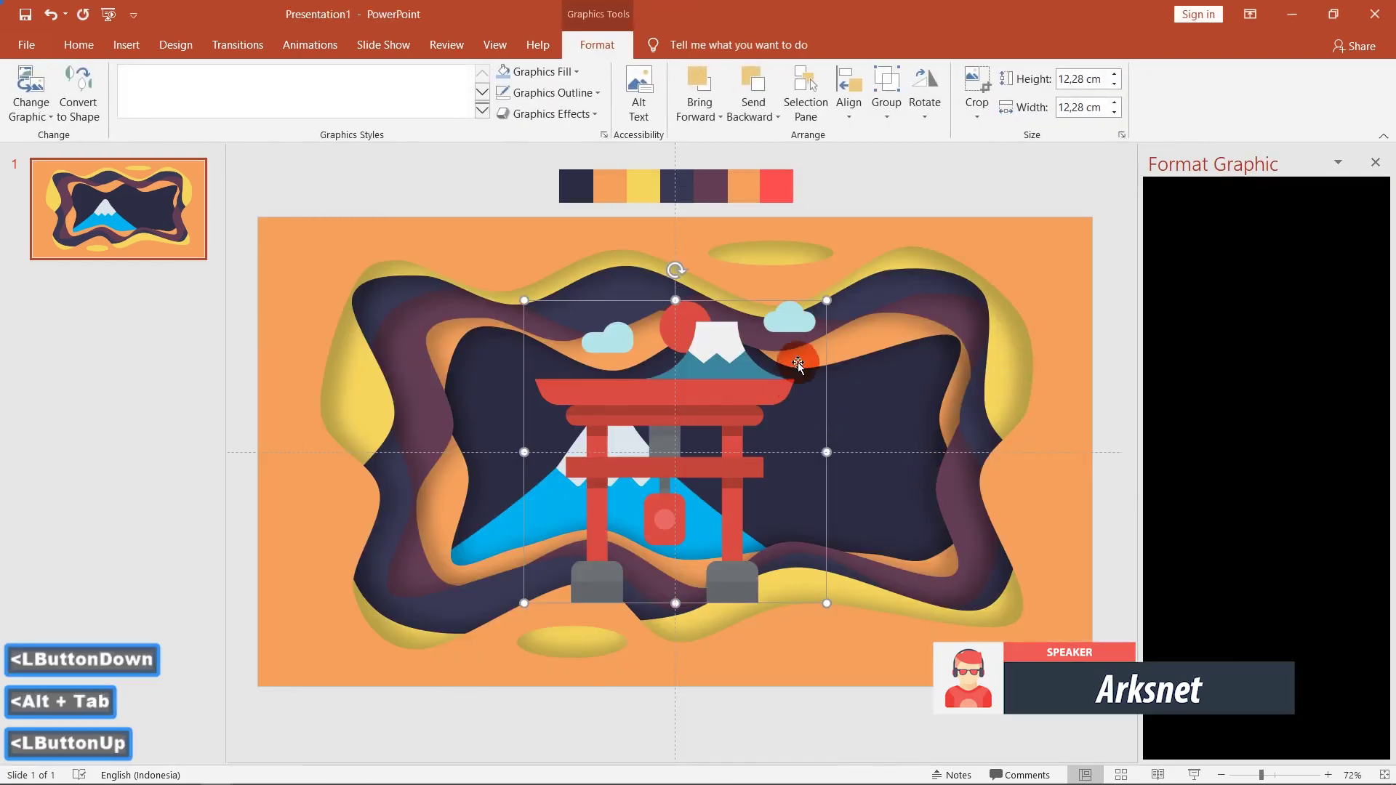
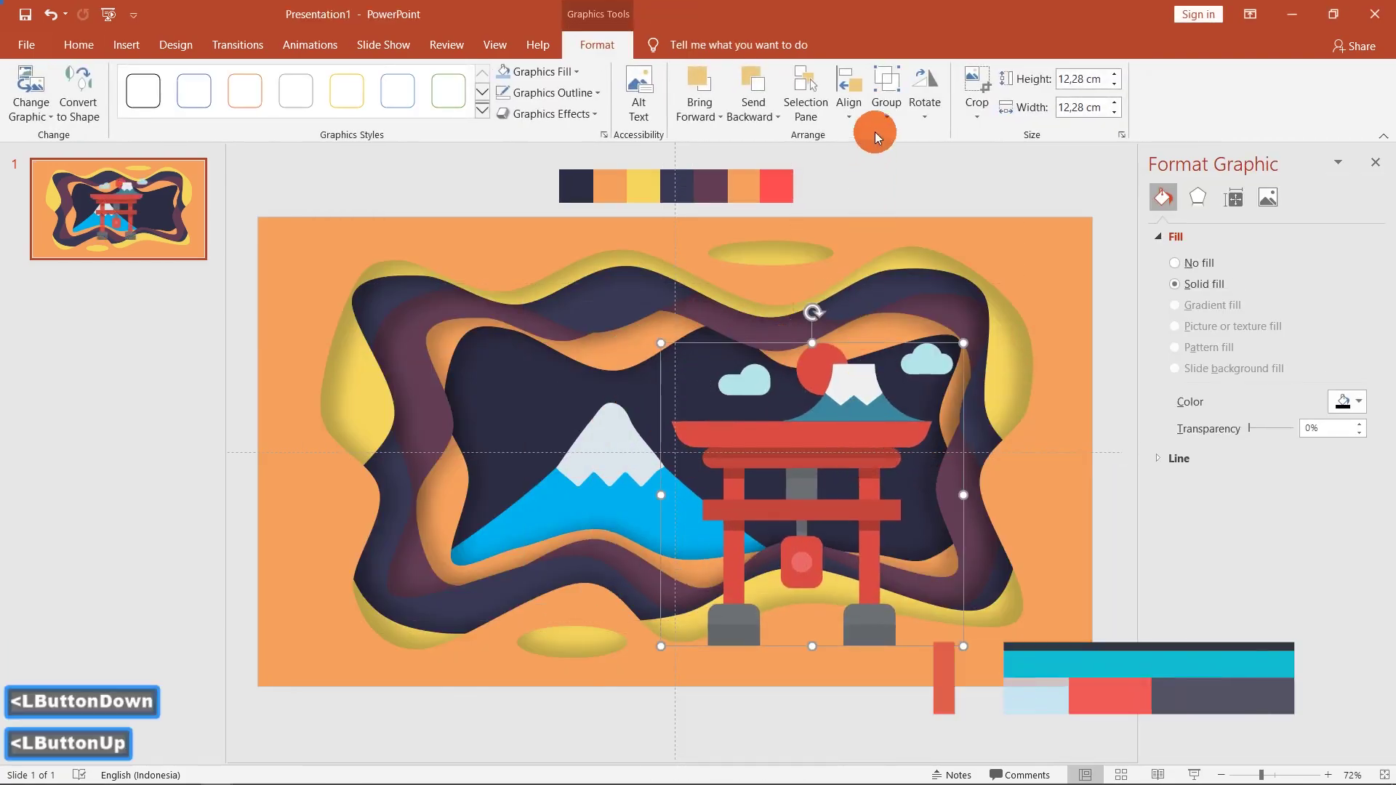
double_click(89, 100)
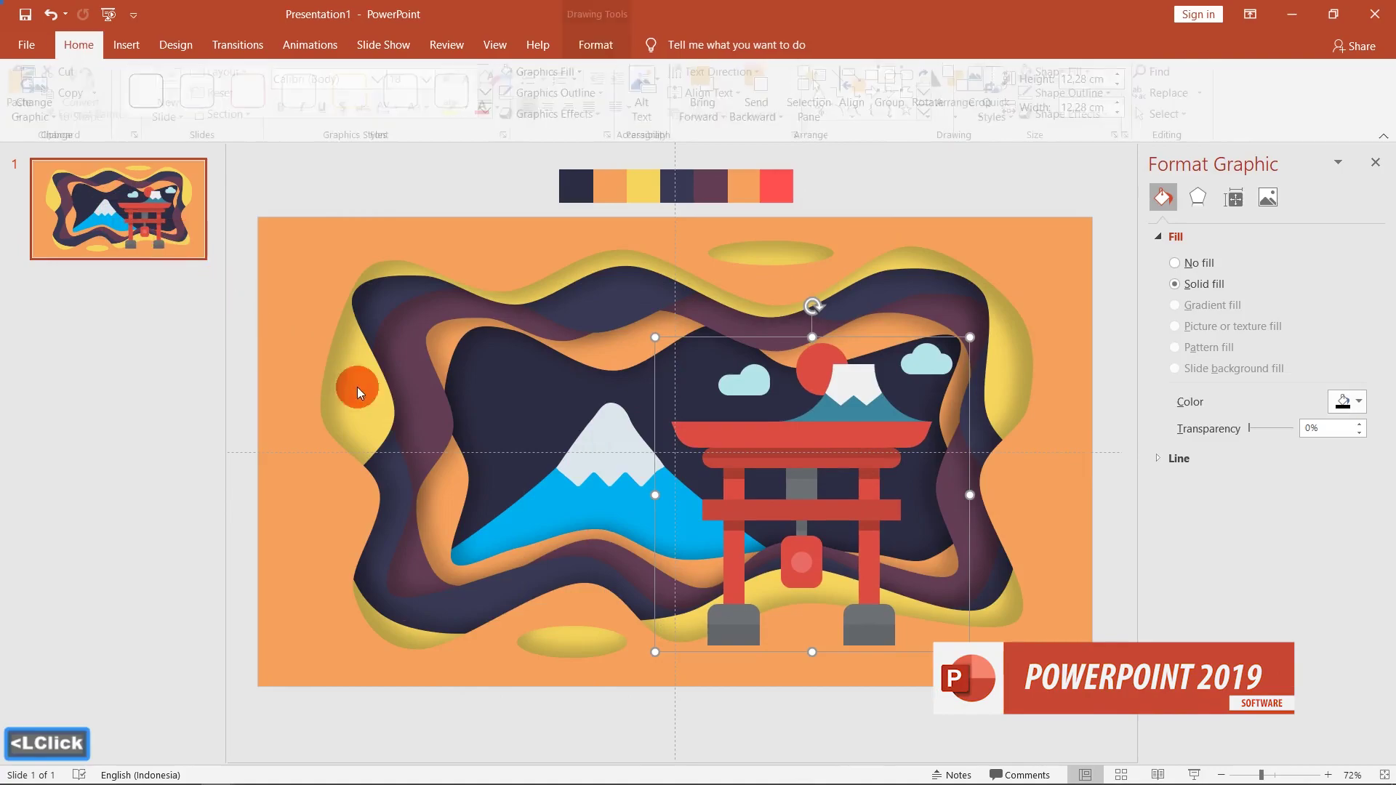
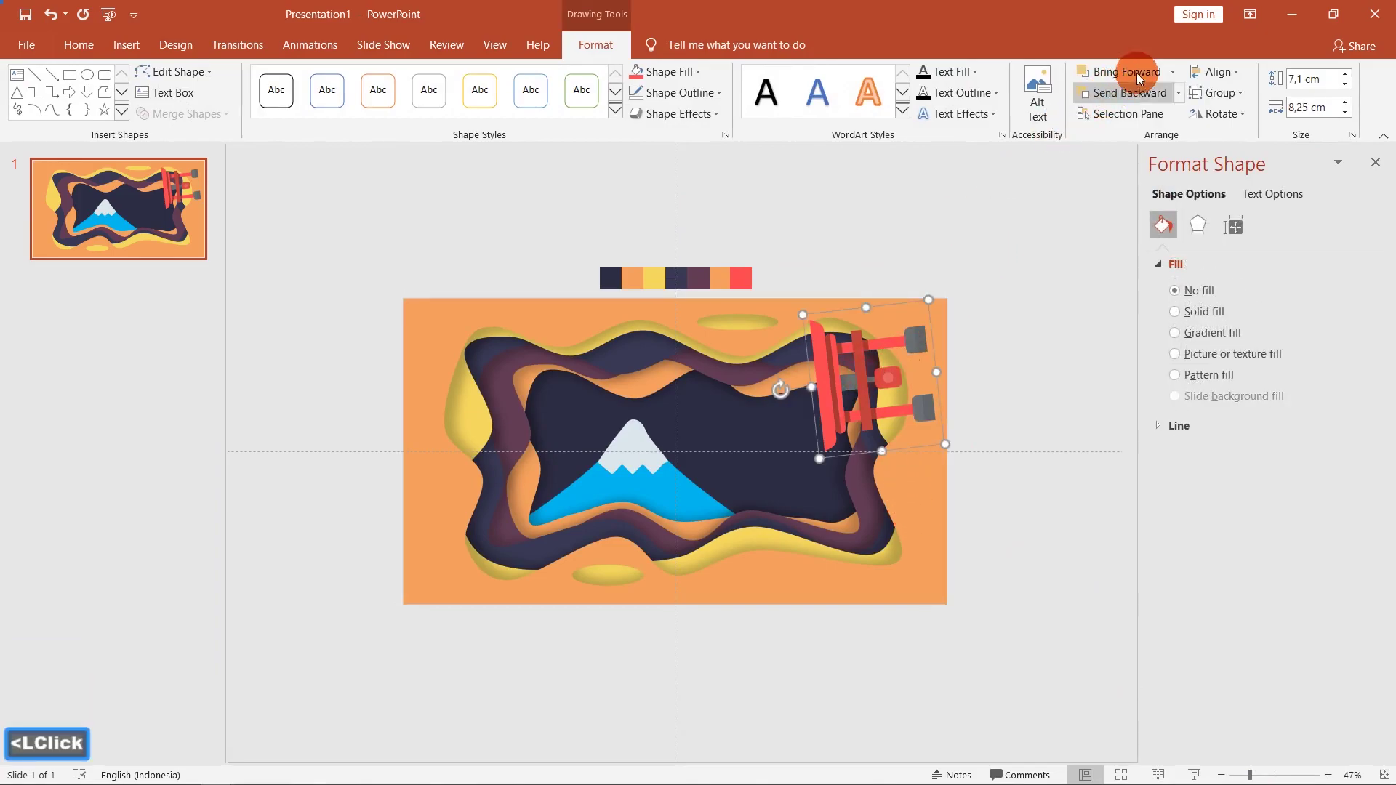
Step: Send the tilted torii backward so it sits behind the wavy frame layers at top right
click(1187, 101)
double_click(1149, 147)
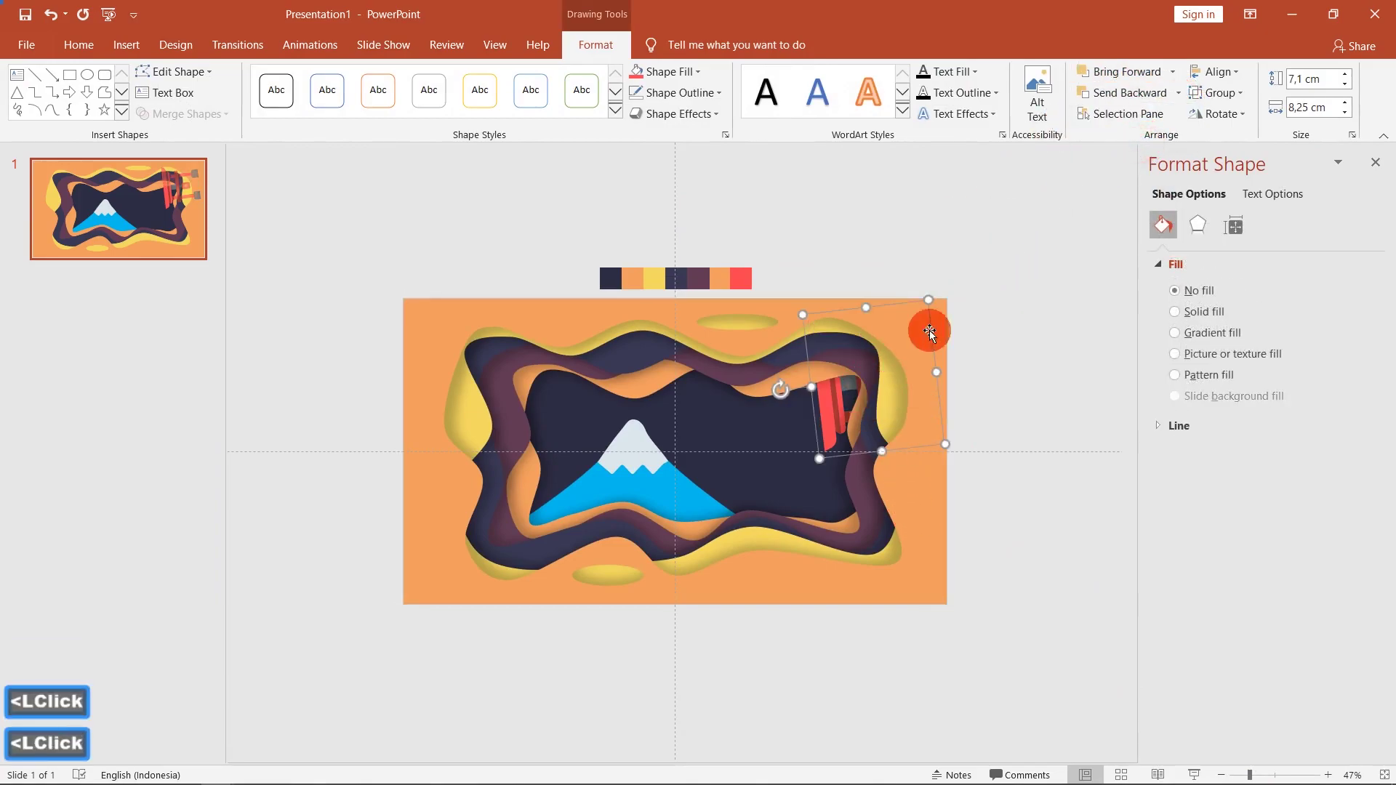
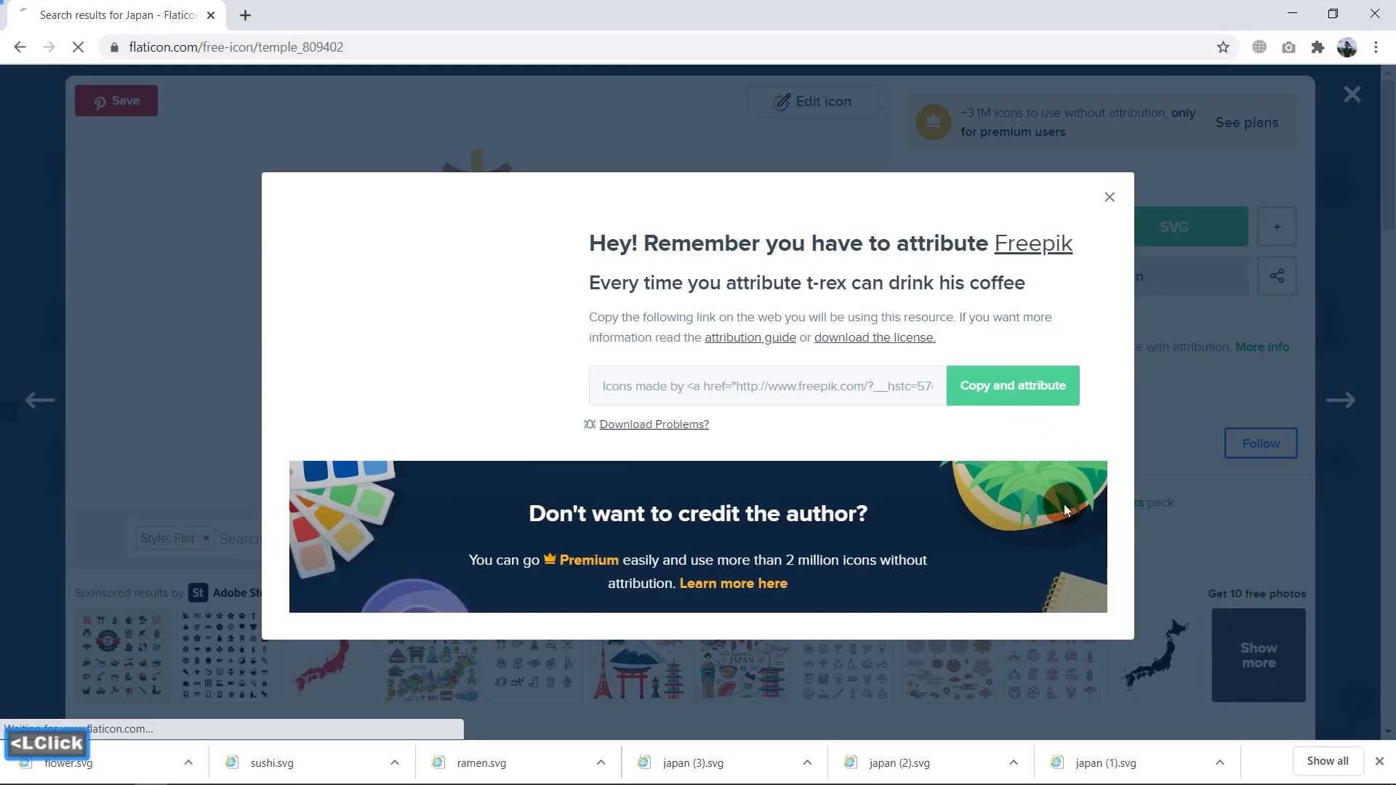
Step: Dismiss the attribution popup and insert the pagoda temple SVG centred on the Fuji slide
key(alt+Tab)
key(alt+Tab)
click(740, 412)
click(632, 578)
click(1031, 446)
key(alt+Tab)
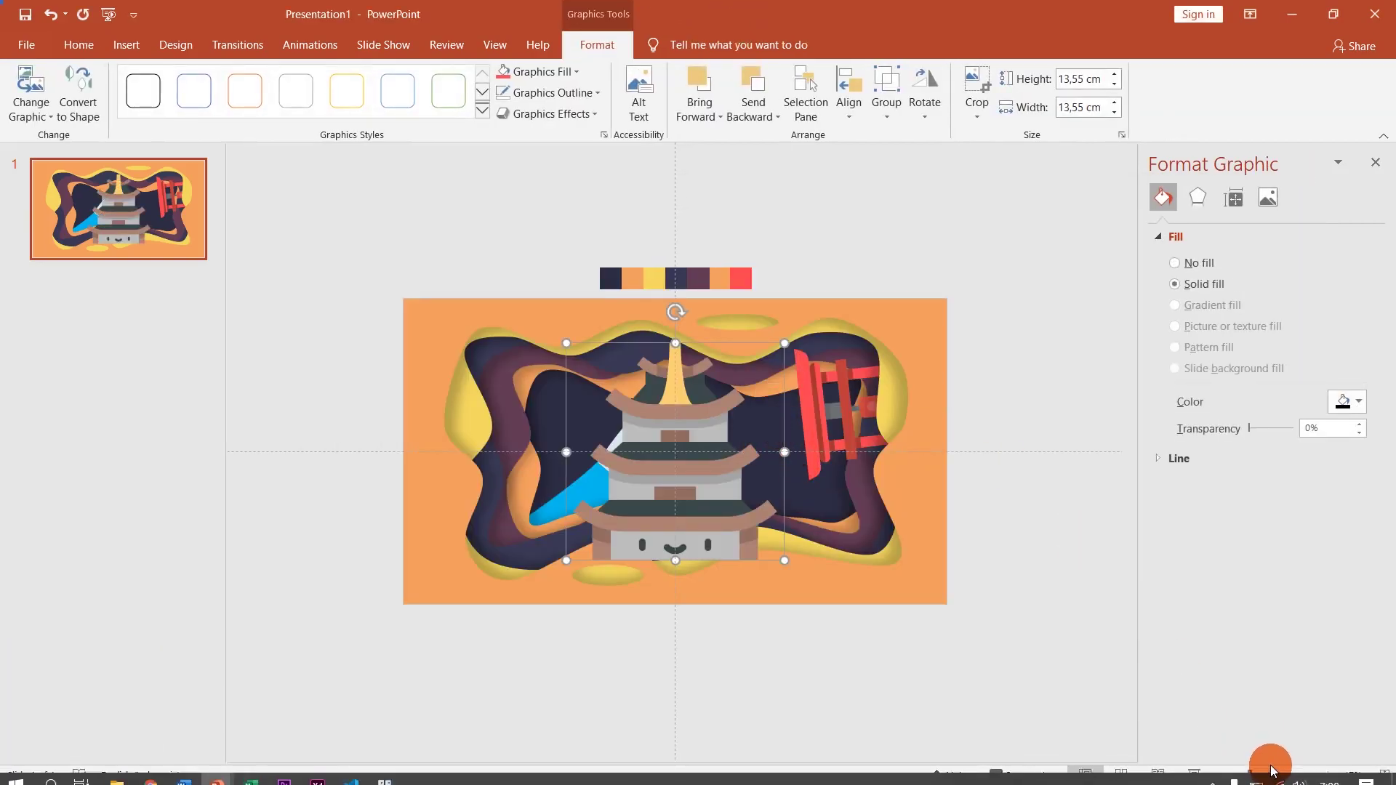
Step: Zoom in, select the pagoda's four roof tiers and fill them red
double_click(1277, 781)
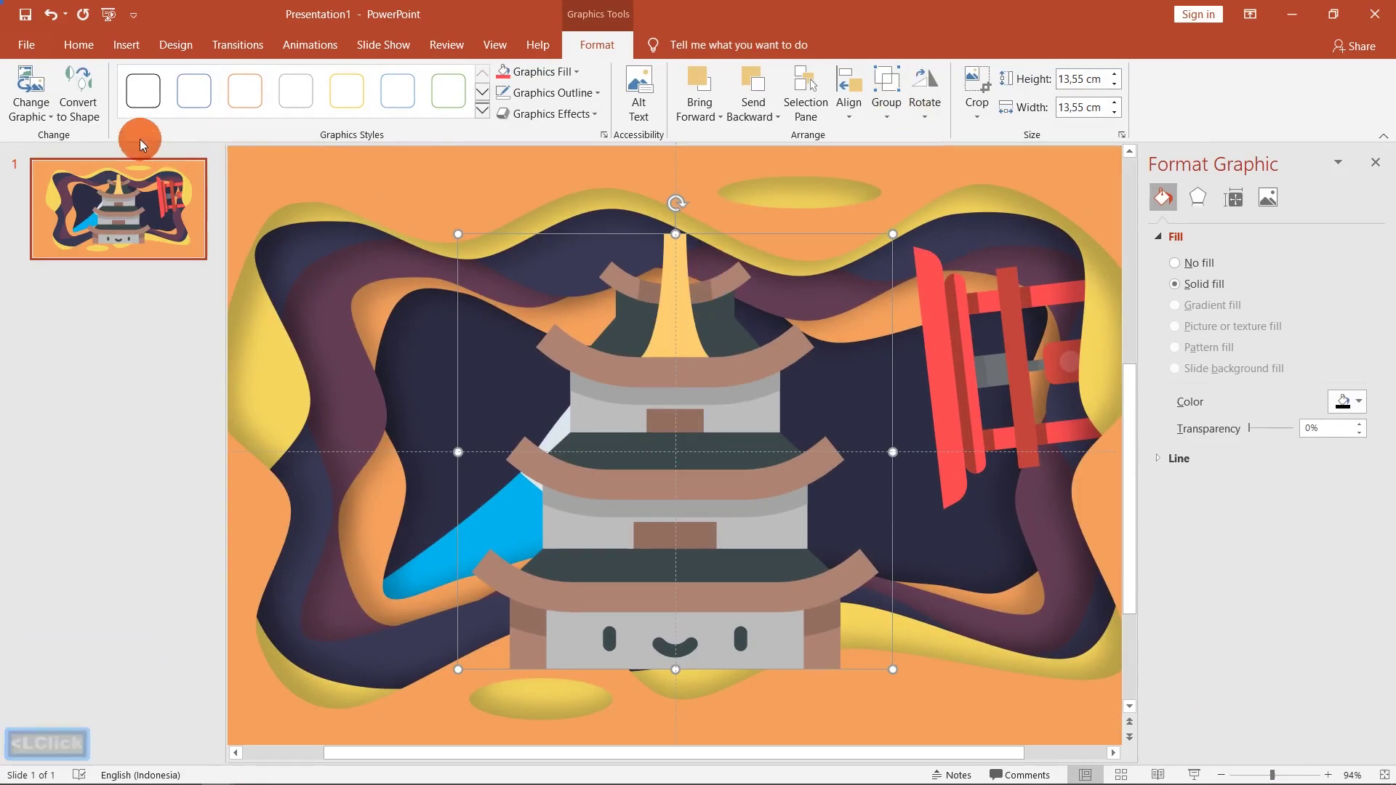
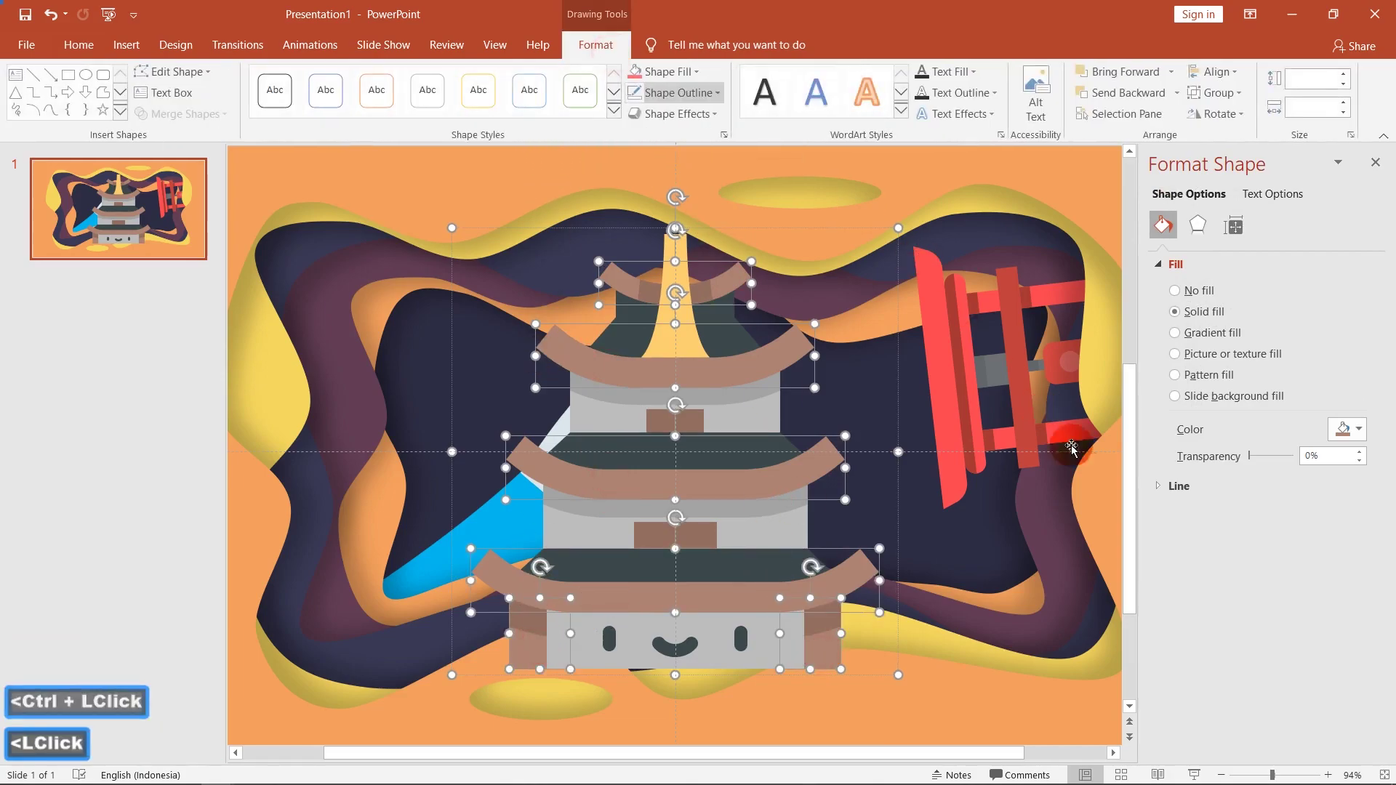
click(685, 77)
click(669, 76)
double_click(635, 75)
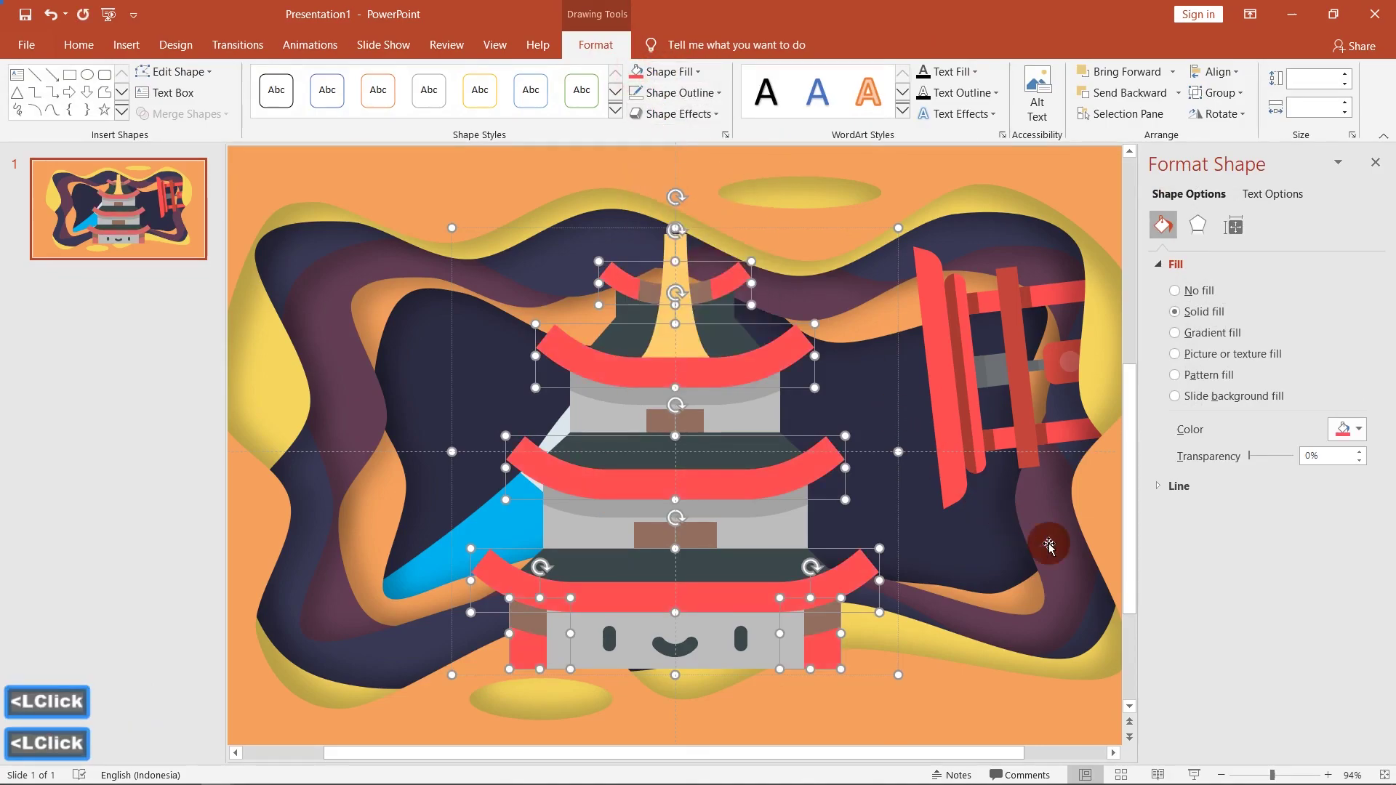
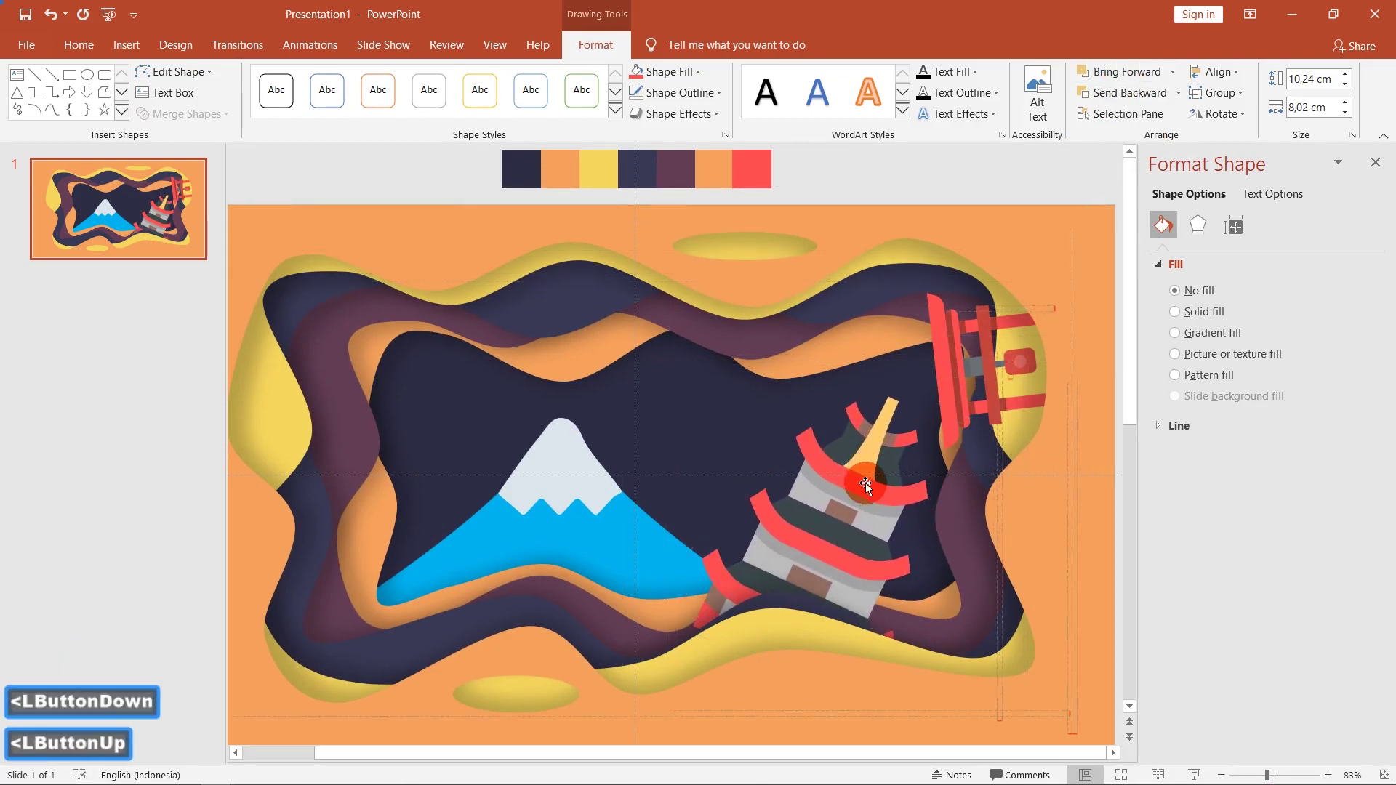
Step: Insert the Tokyo tower SVG from Downloads onto the slide over Fuji
double_click(699, 440)
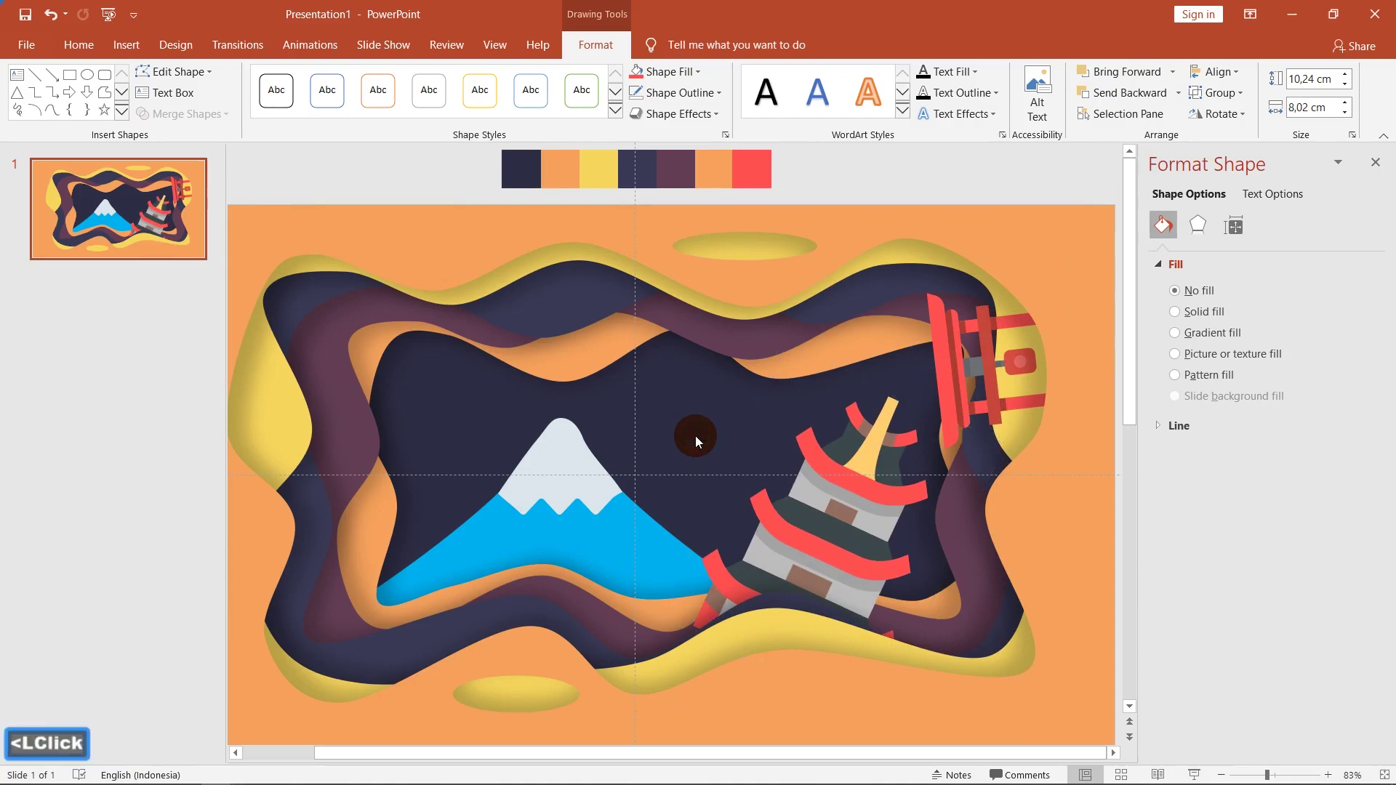
key(alt+Tab)
key(alt+Tab)
double_click(950, 325)
click(995, 336)
key(alt+Tab)
key(BackSpace)
key(alt+Tab)
click(878, 358)
key(alt+Tab)
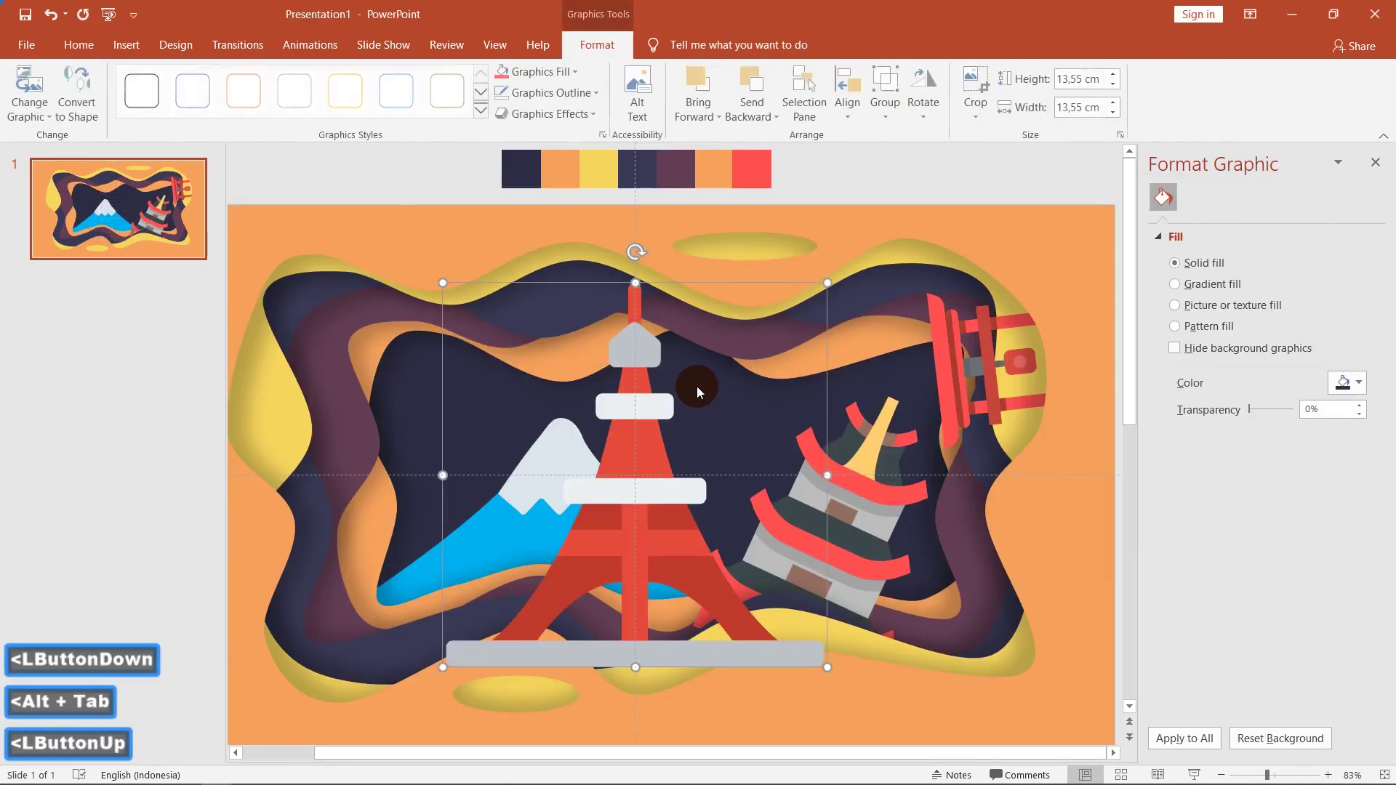
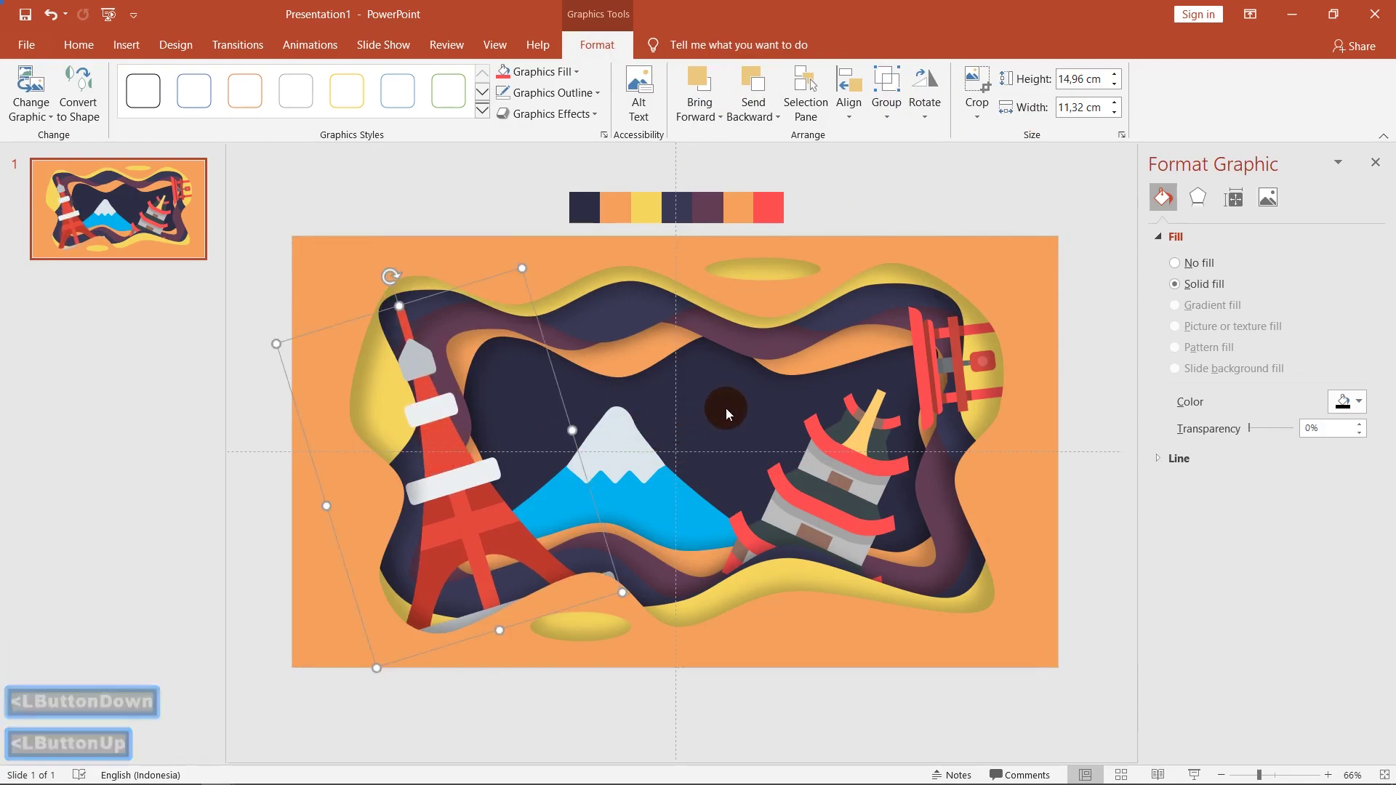
Step: Send the ramen bowl backward repeatedly until it sits behind the yellow wave at lower right
key(alt+Tab)
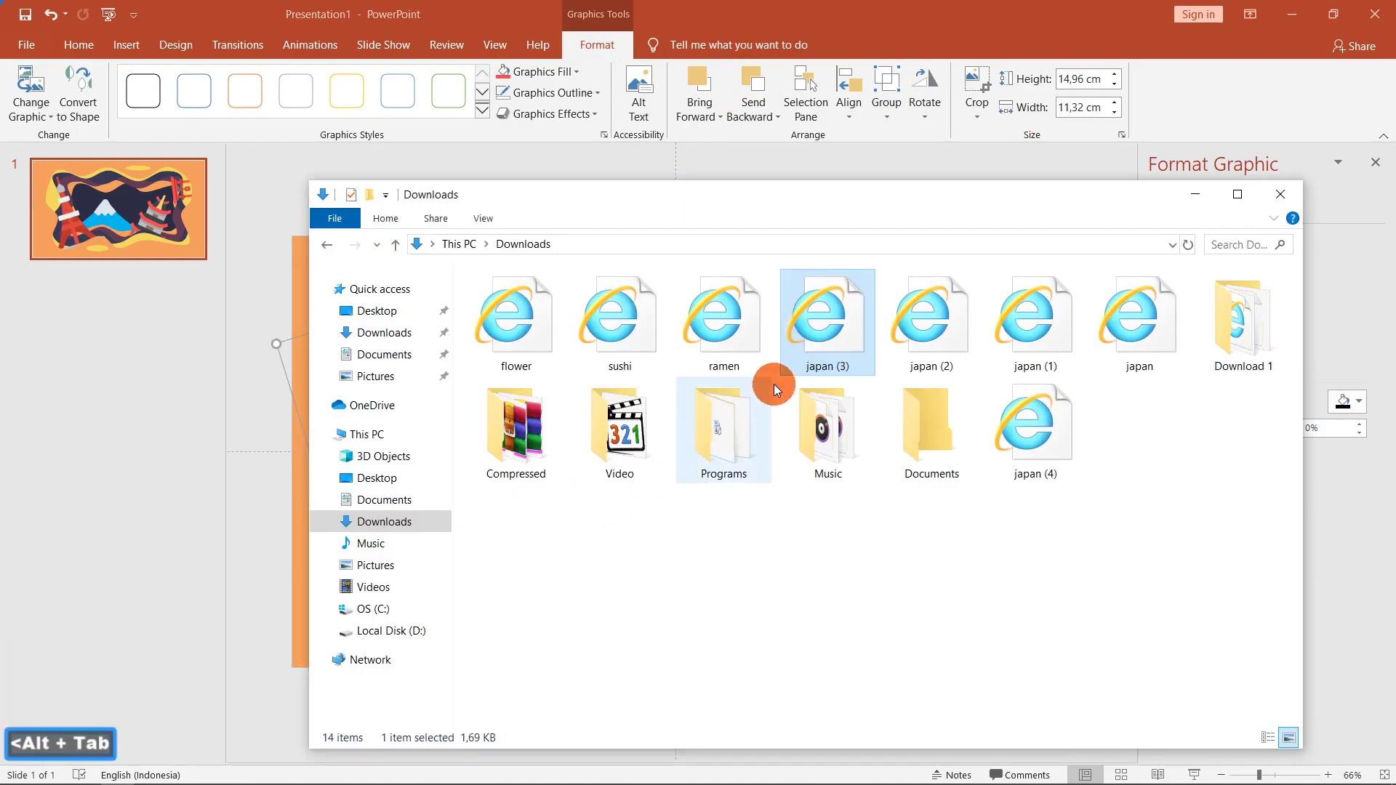
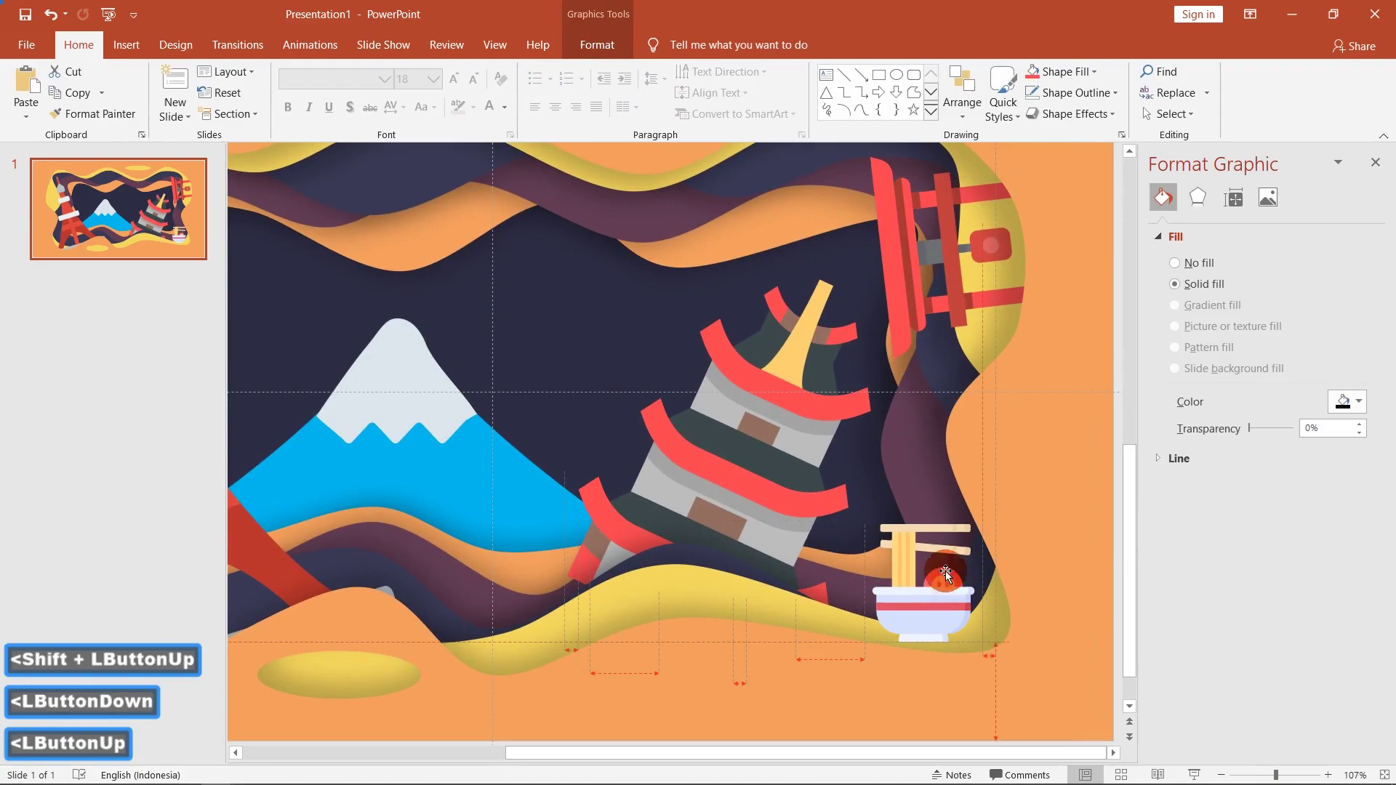
double_click(615, 62)
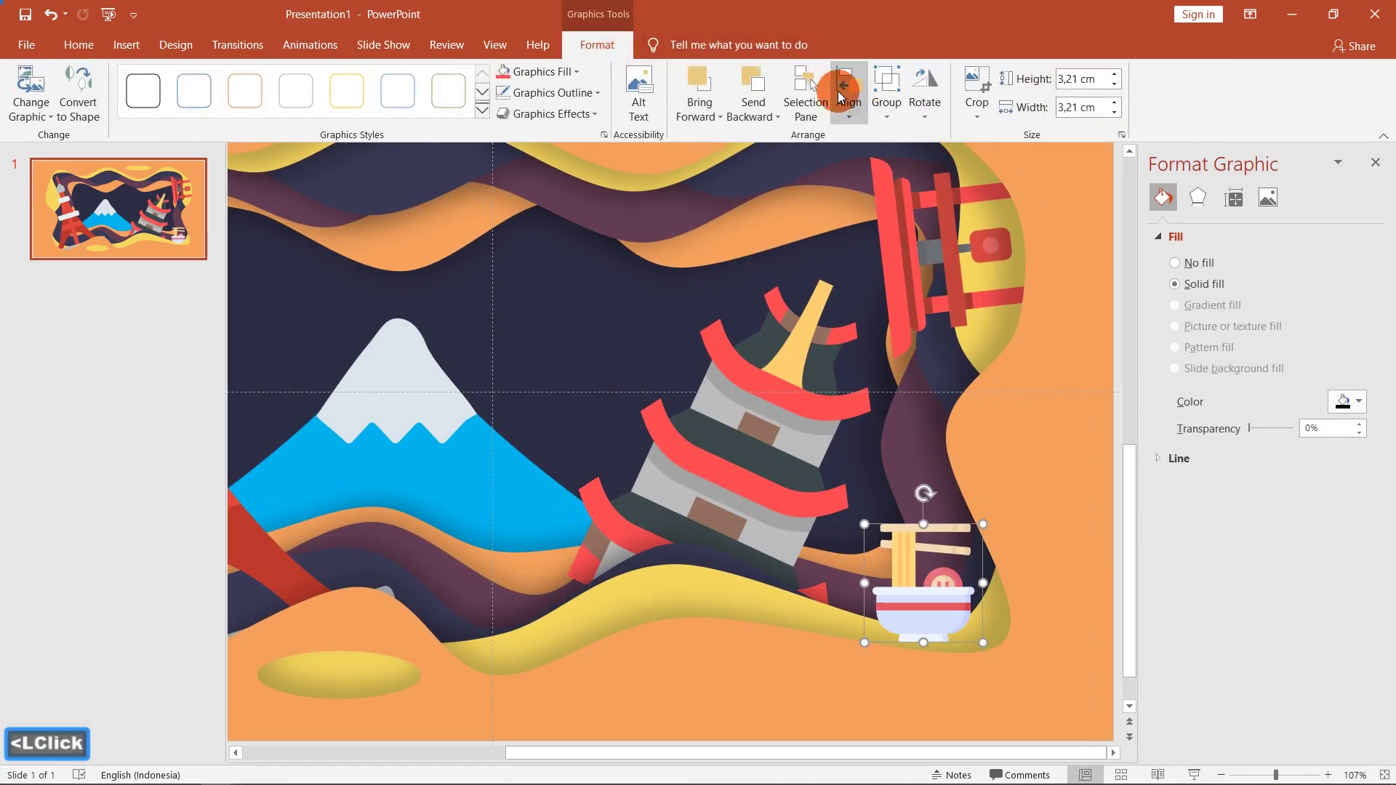
click(773, 83)
click(774, 85)
click(774, 84)
click(774, 84)
double_click(773, 84)
double_click(774, 84)
click(774, 84)
double_click(774, 85)
double_click(774, 84)
double_click(774, 85)
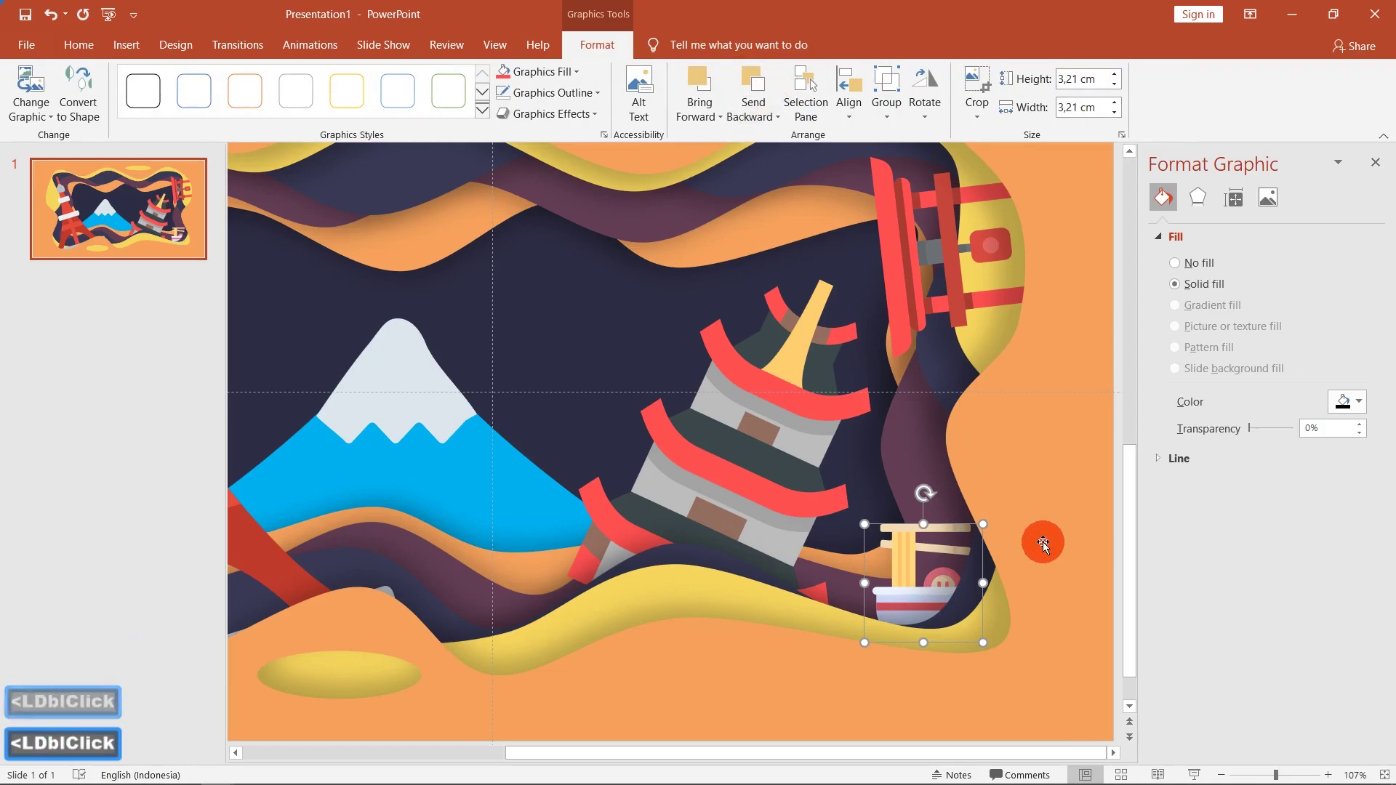
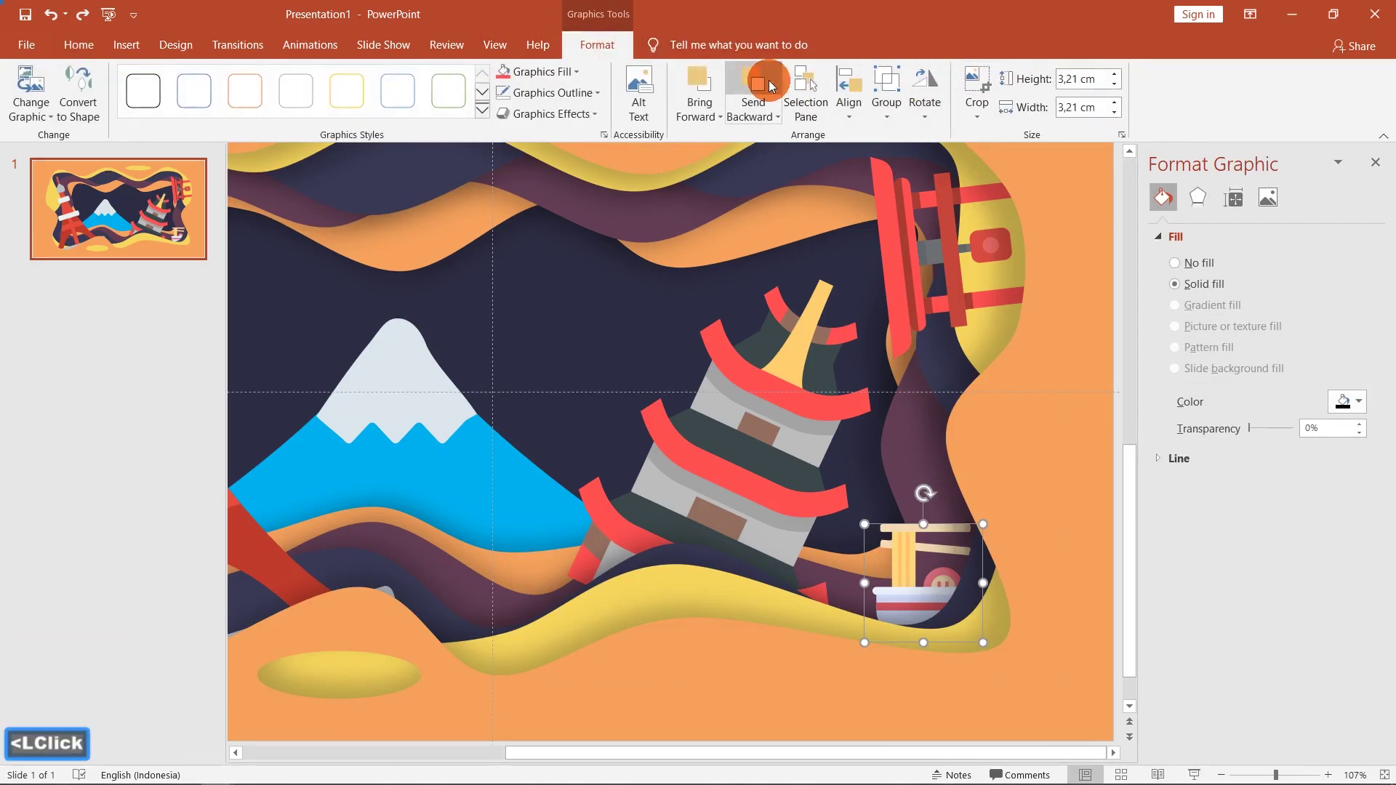
Step: Fine-tune the ramen bowl's stacking order within the frame layers beside the pagoda
double_click(700, 86)
click(699, 85)
double_click(700, 86)
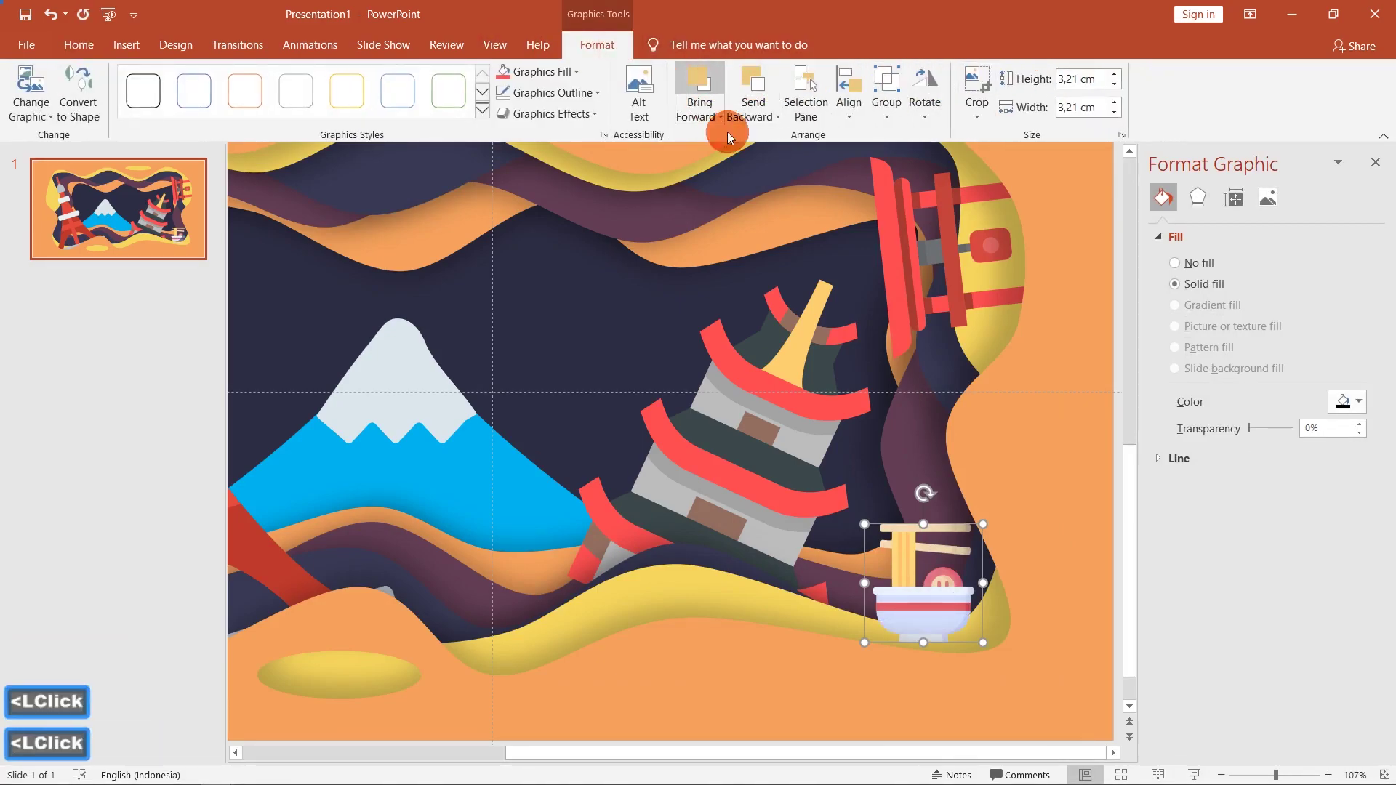
double_click(761, 87)
click(919, 594)
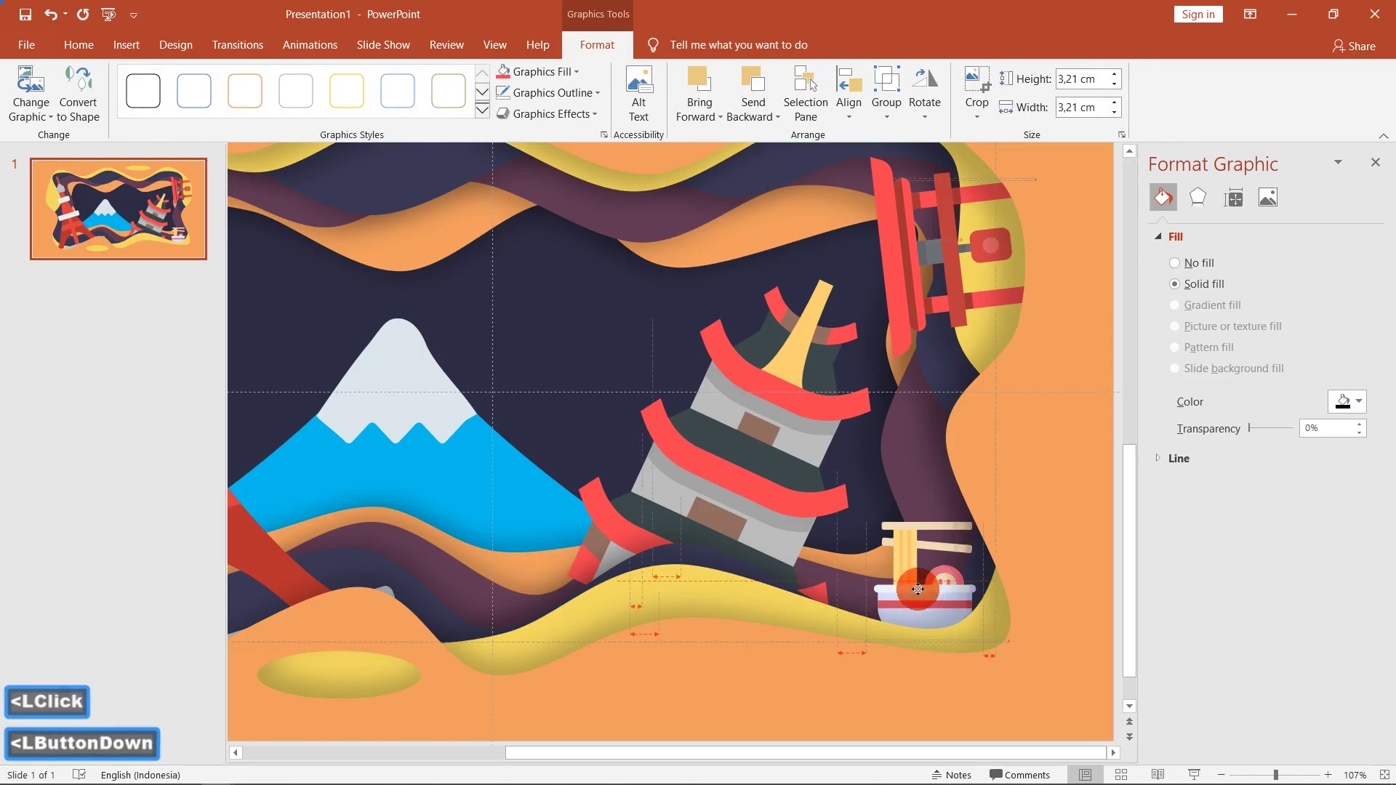
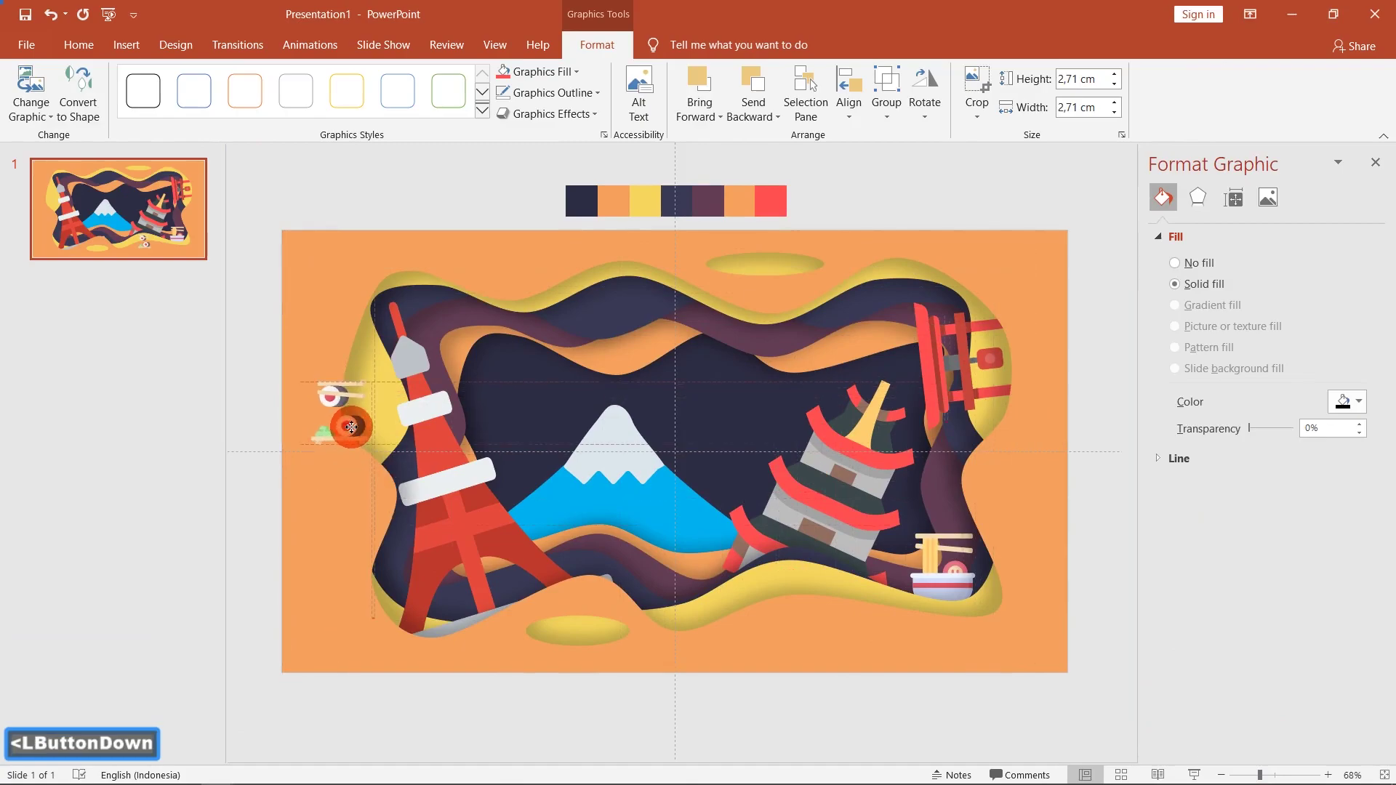
Step: Select the sushi graphic and layer it behind the left side of the frame
double_click(764, 83)
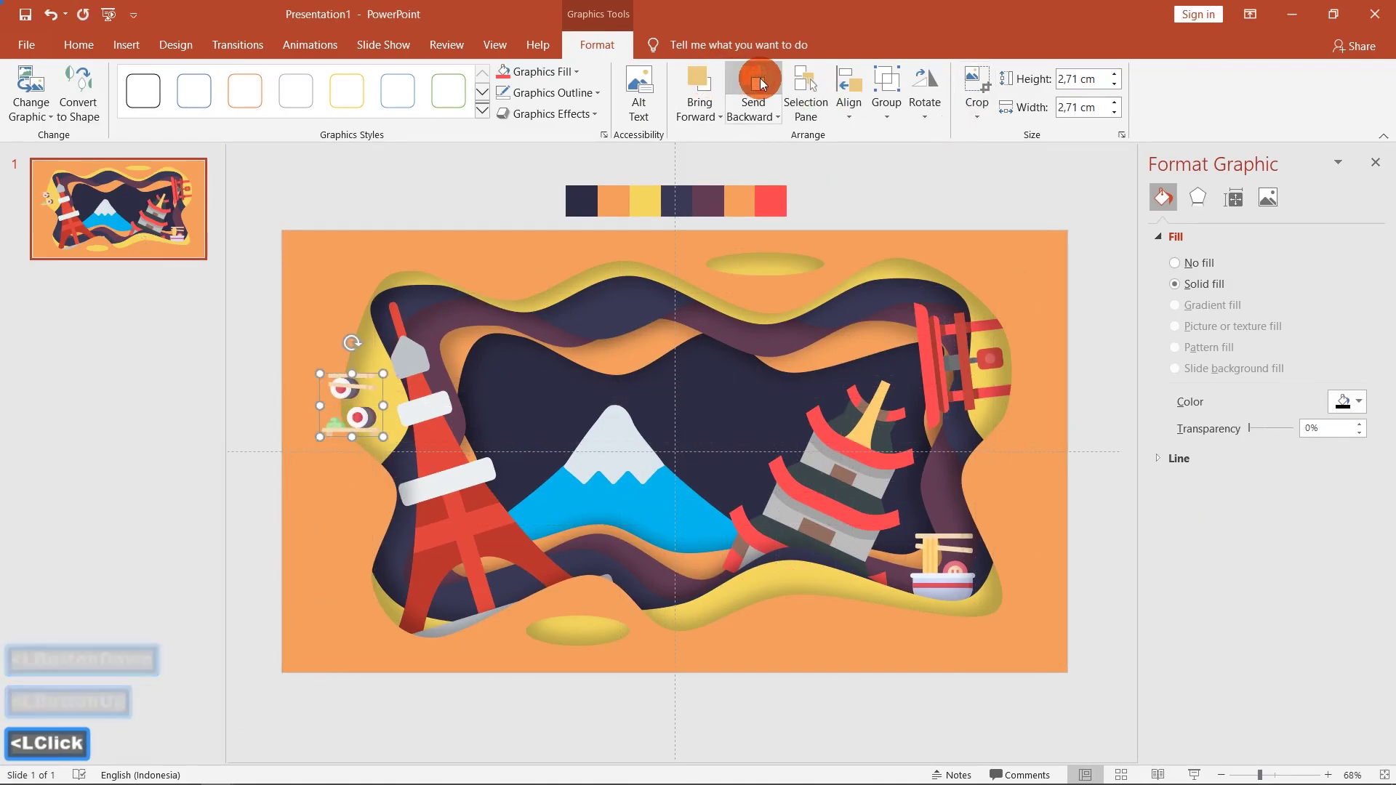
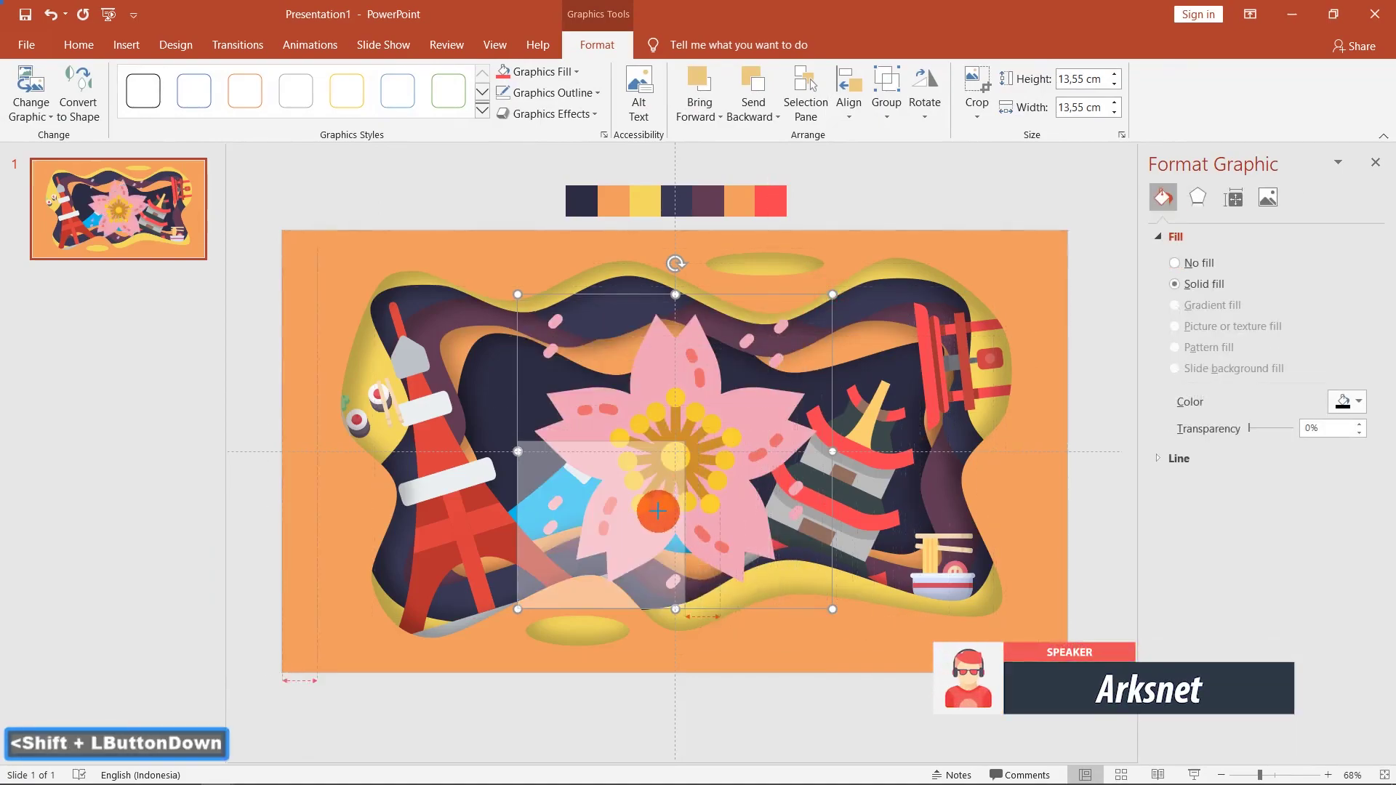
click(587, 560)
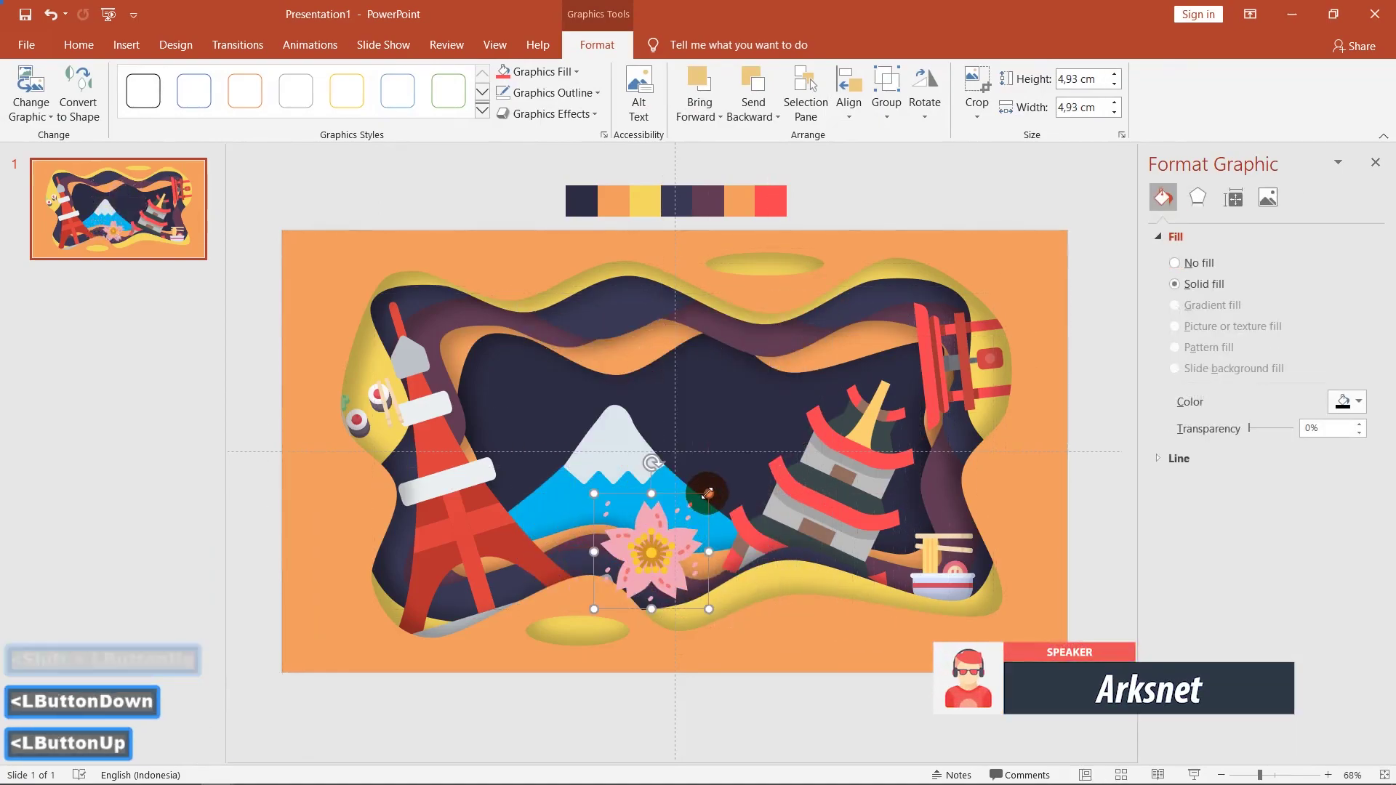
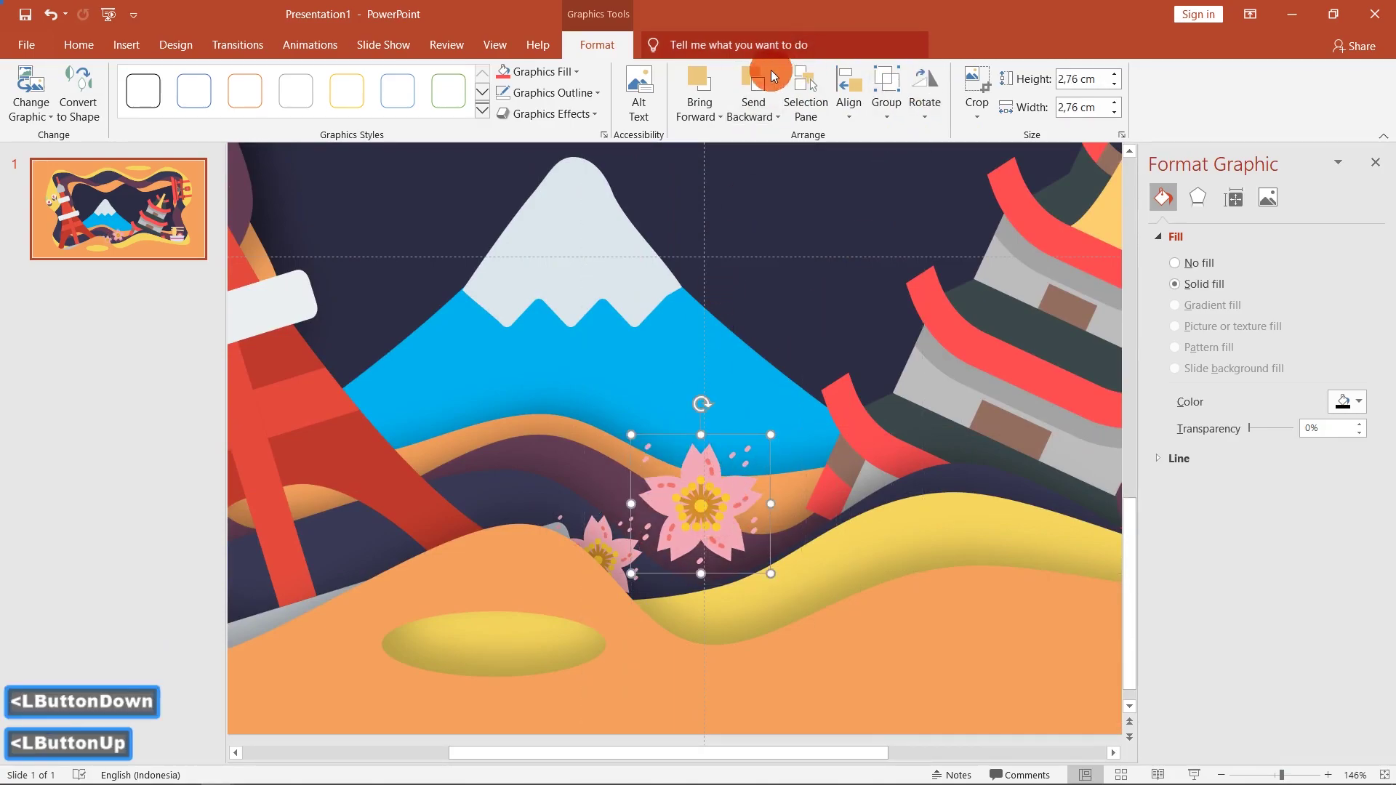
Step: Send the small sakura blossom backward step by step to tuck it among the waves below Fuji
click(755, 88)
click(756, 89)
click(755, 89)
double_click(755, 89)
double_click(755, 88)
double_click(755, 86)
double_click(755, 87)
double_click(755, 87)
double_click(755, 86)
double_click(755, 87)
double_click(755, 86)
double_click(755, 87)
double_click(755, 86)
double_click(754, 87)
double_click(755, 87)
double_click(755, 86)
double_click(754, 87)
double_click(755, 85)
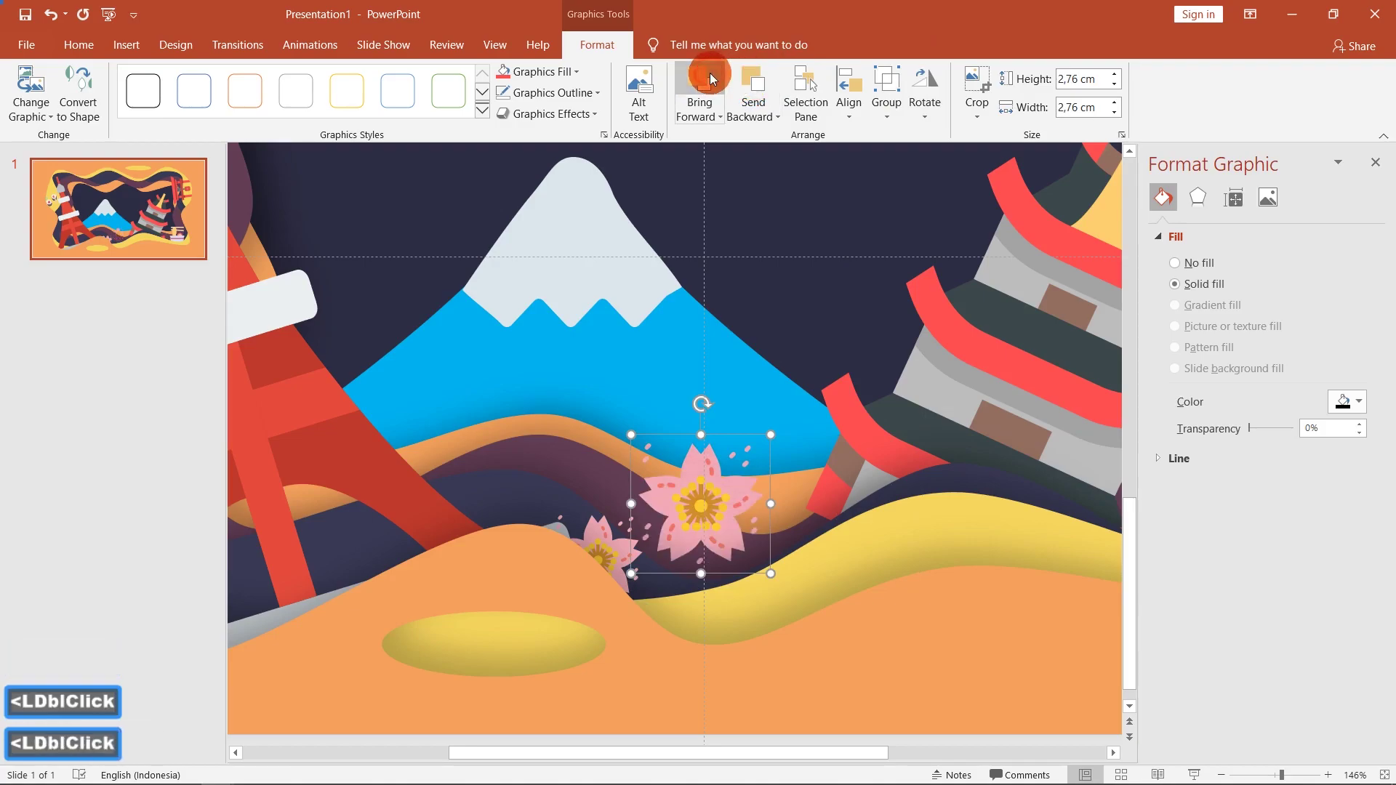
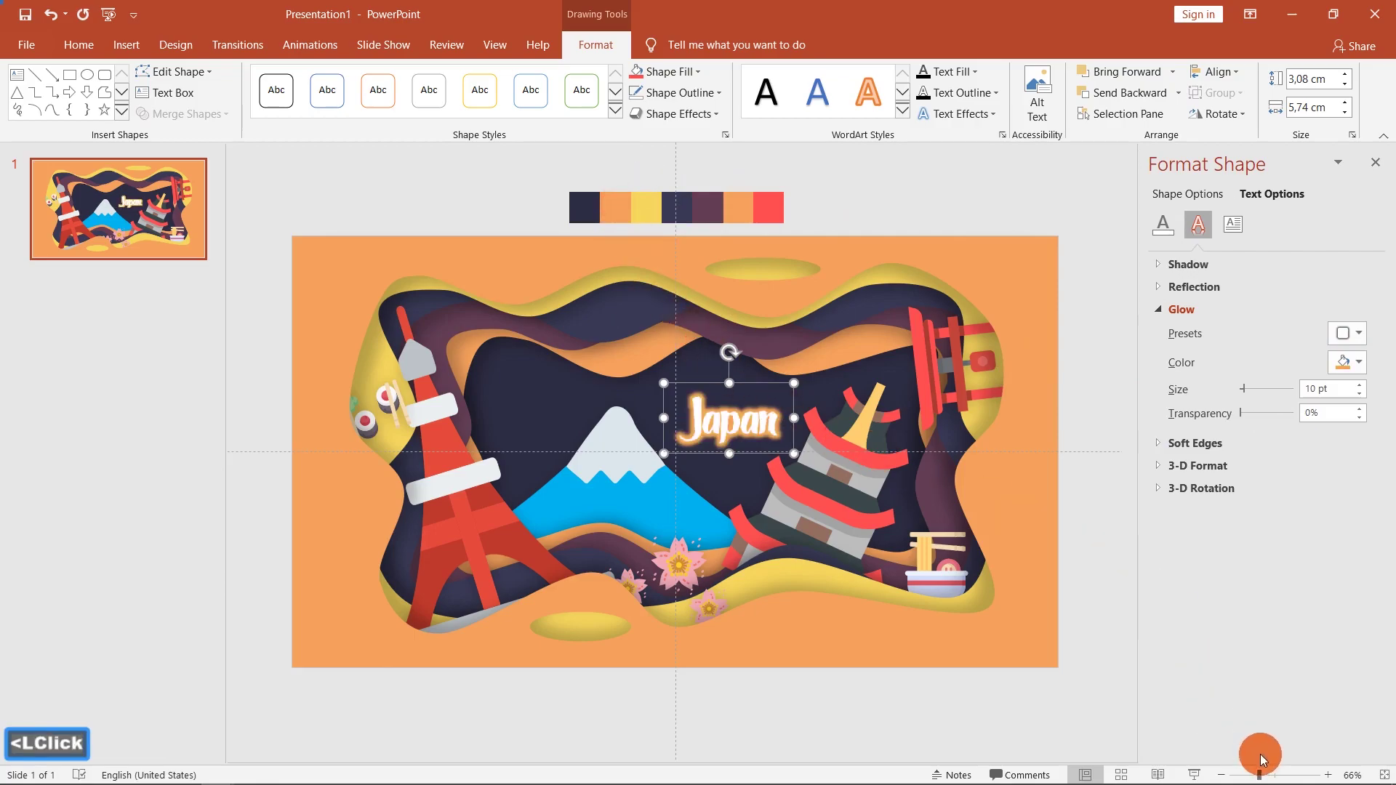
Step: Soften the orange glow around the white 'Japan' title down to about 7 pt
double_click(1287, 773)
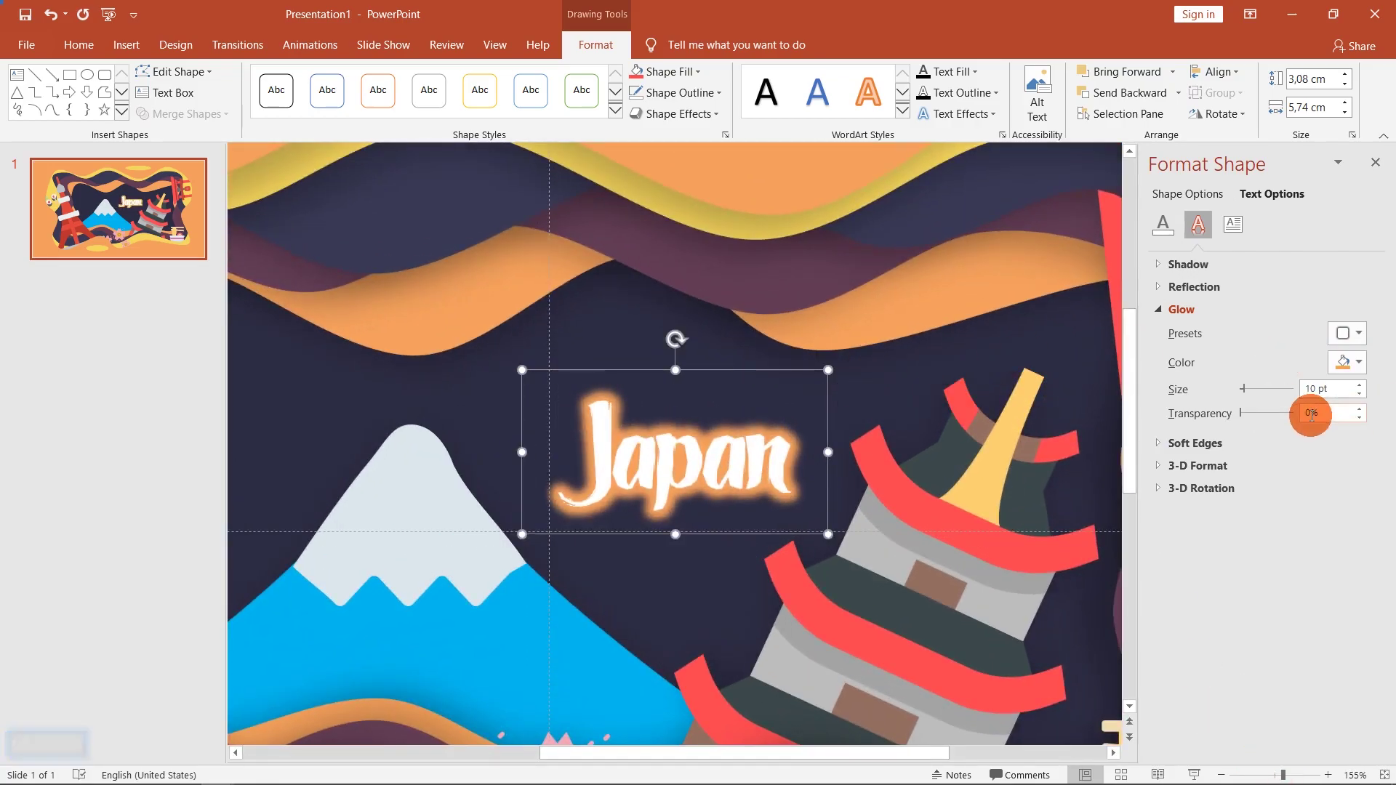
click(1363, 400)
click(1364, 400)
double_click(1363, 400)
double_click(1364, 400)
double_click(1364, 400)
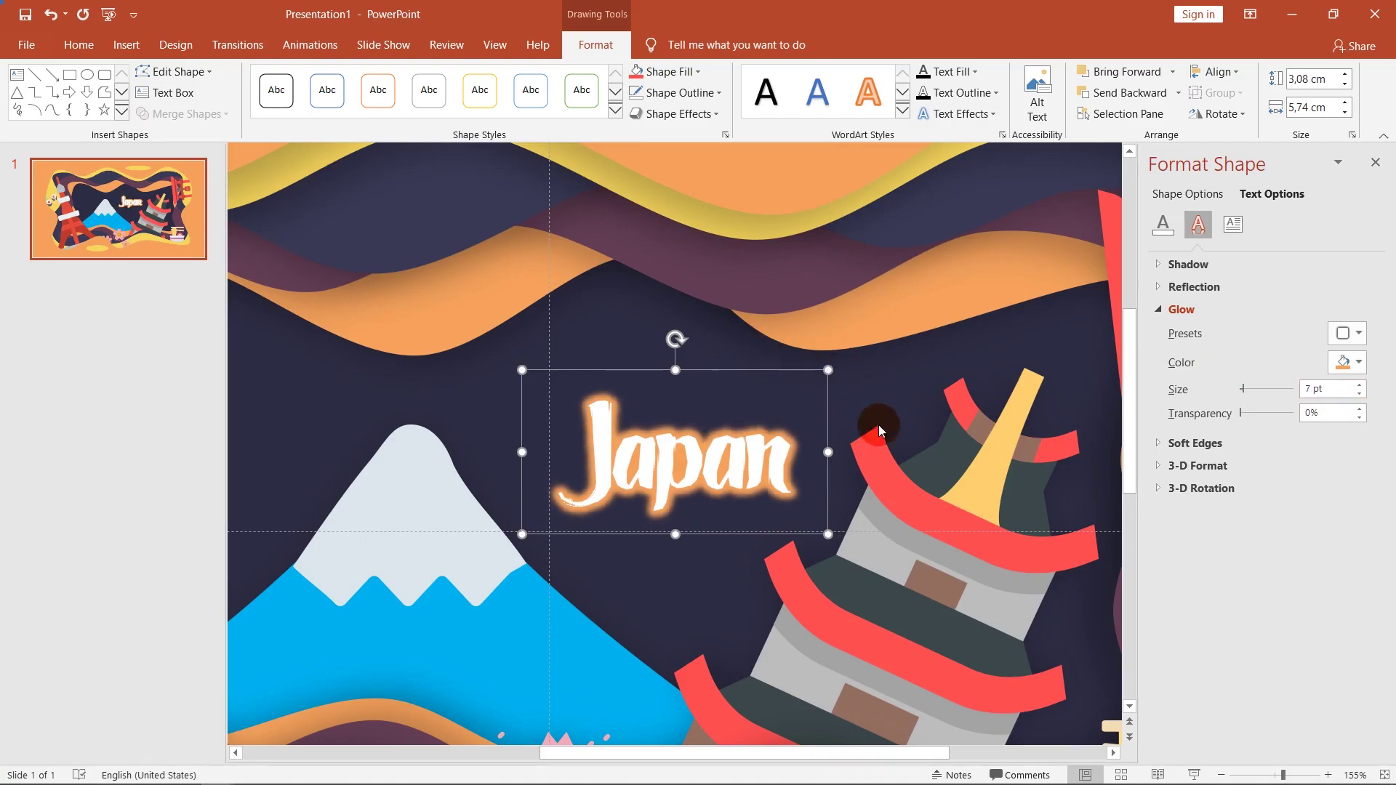
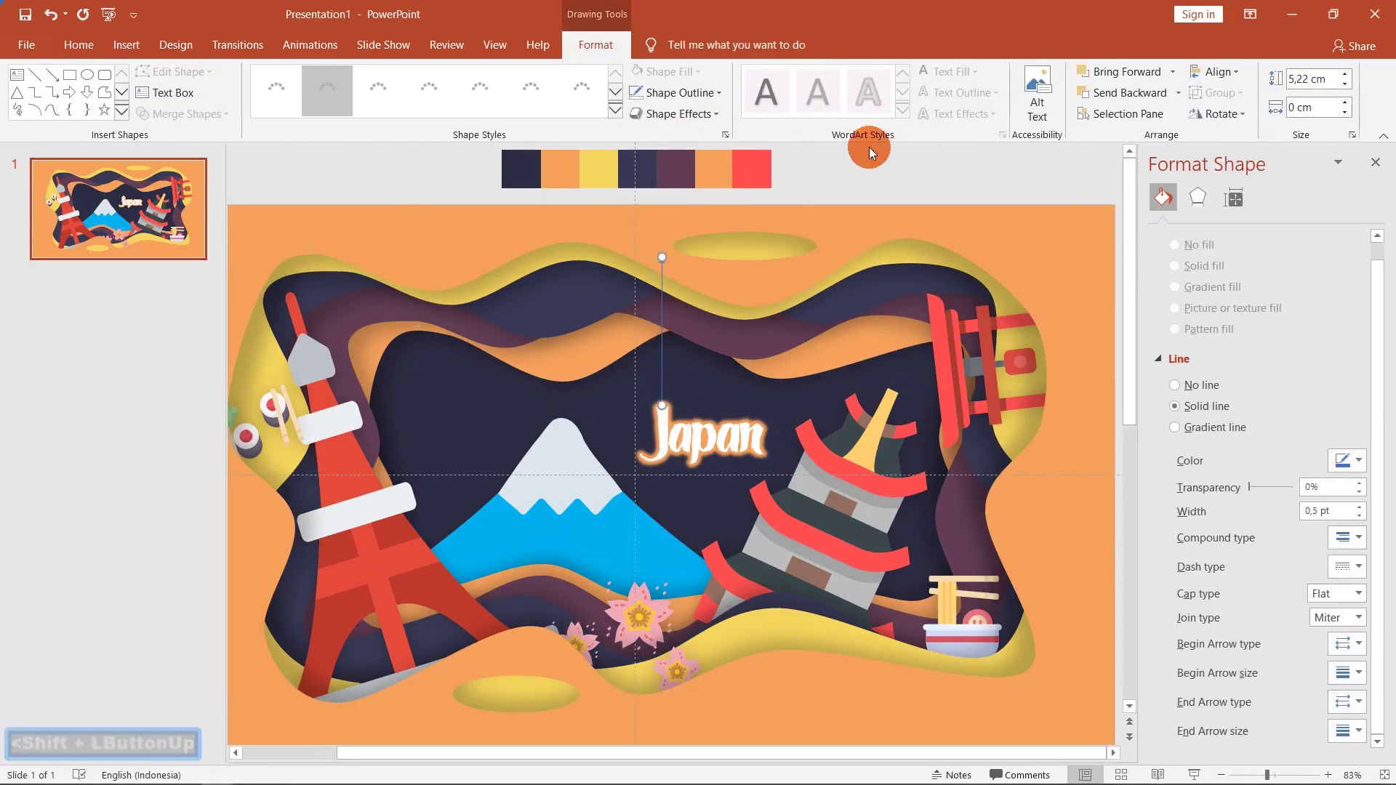
Step: Give the thin hanging line an orange glow colour in Format Shape effects
double_click(1350, 472)
key(alt+Tab)
key(alt+Tab)
double_click(1358, 467)
double_click(1257, 504)
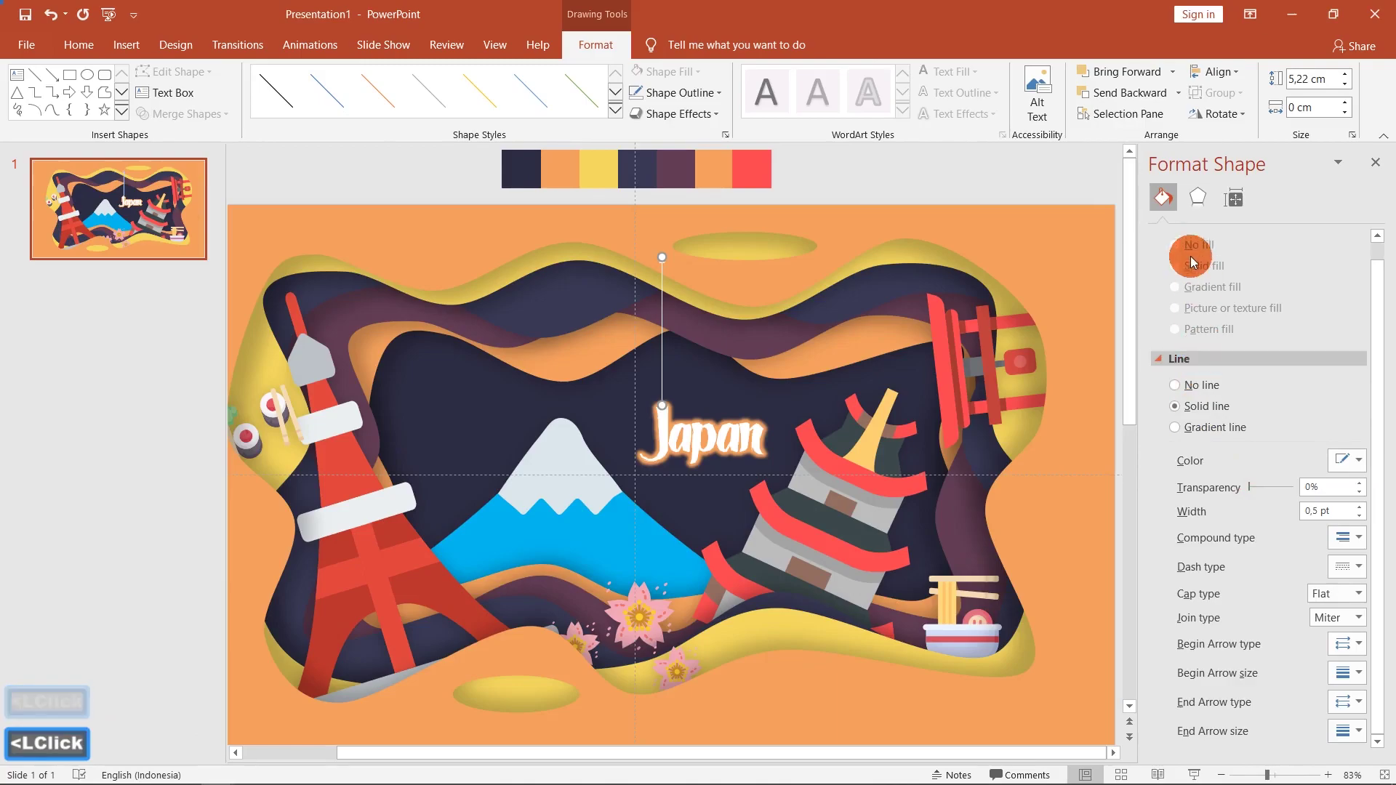
double_click(1210, 203)
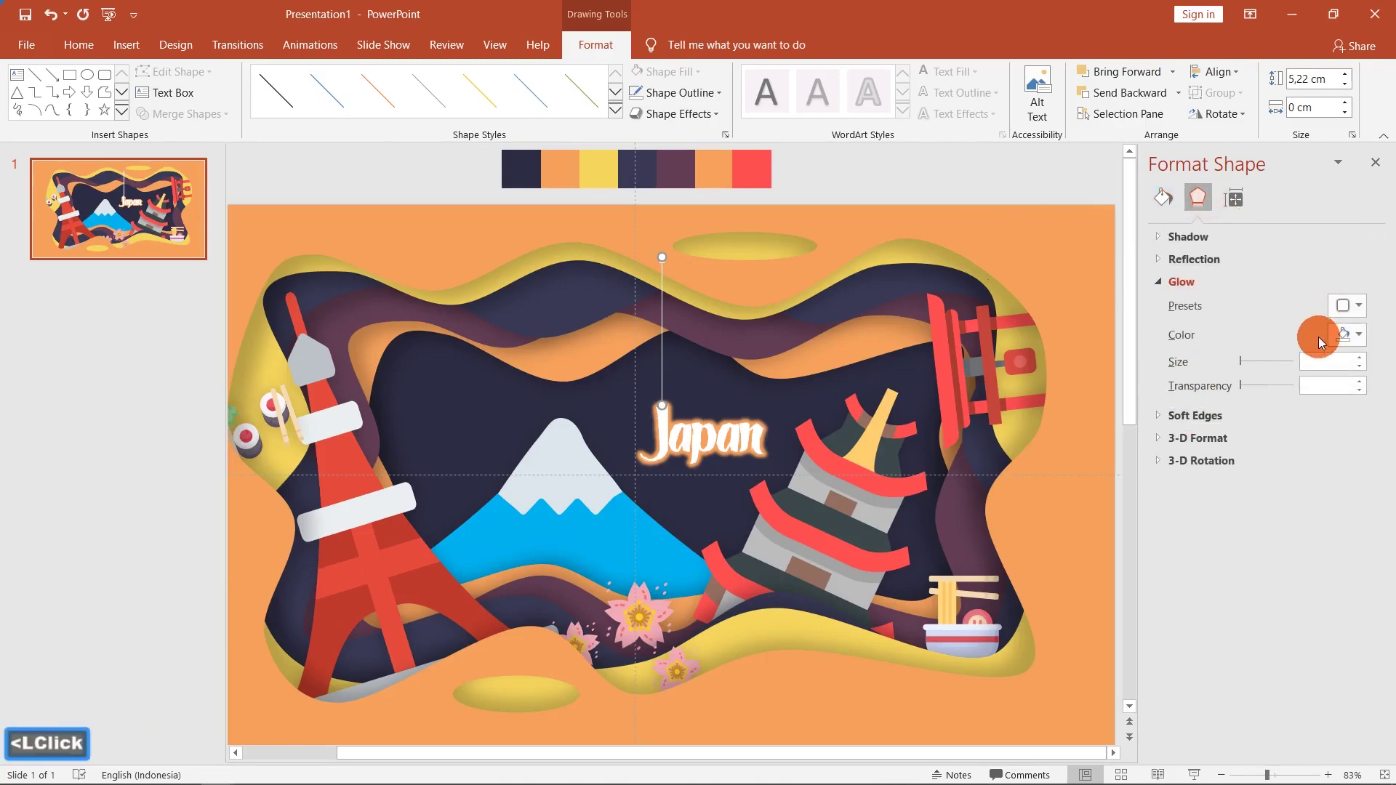
click(1358, 334)
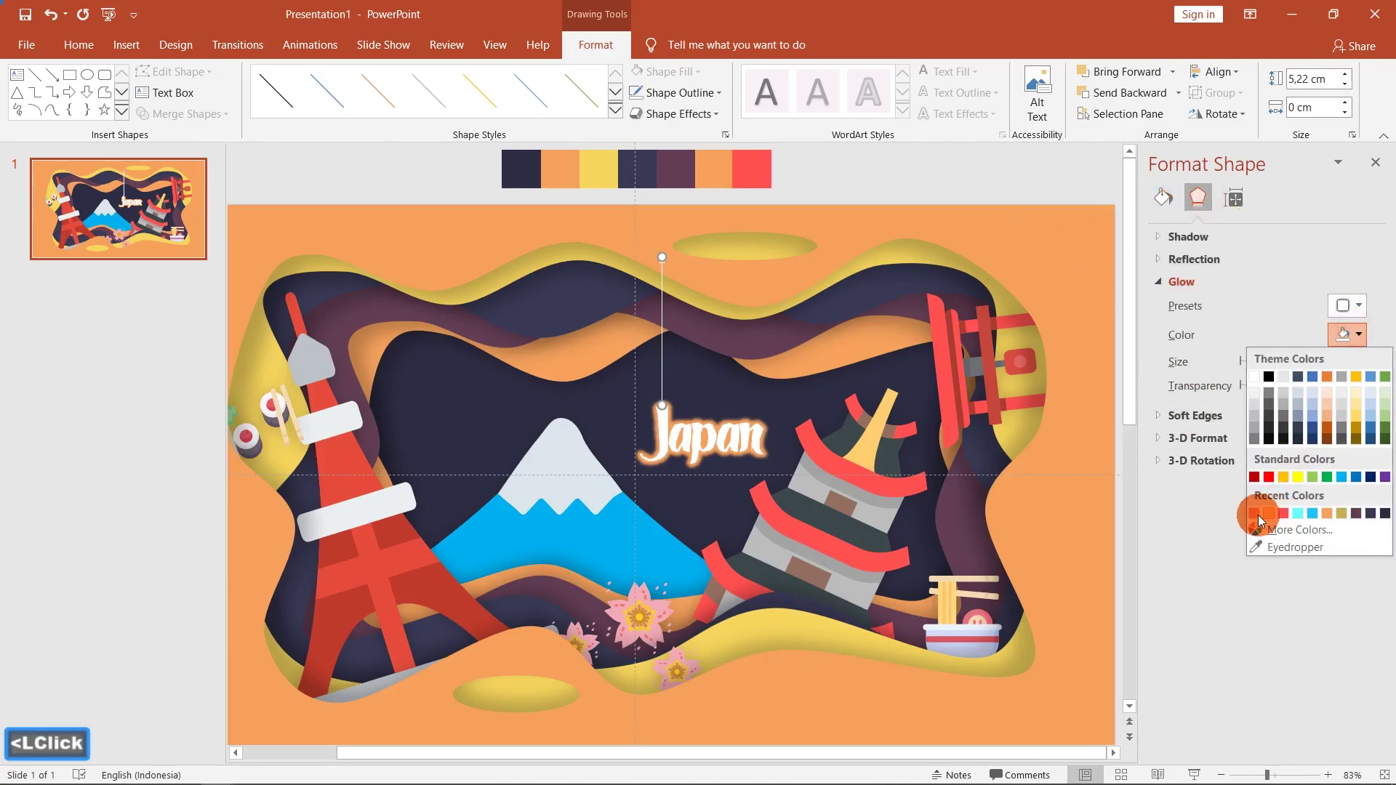
click(1260, 519)
Step: Set the line's glow size to 6 pt and adjust its outline settings
click(1364, 373)
click(1364, 373)
double_click(1364, 373)
double_click(1364, 373)
double_click(1364, 373)
double_click(1362, 360)
double_click(1362, 371)
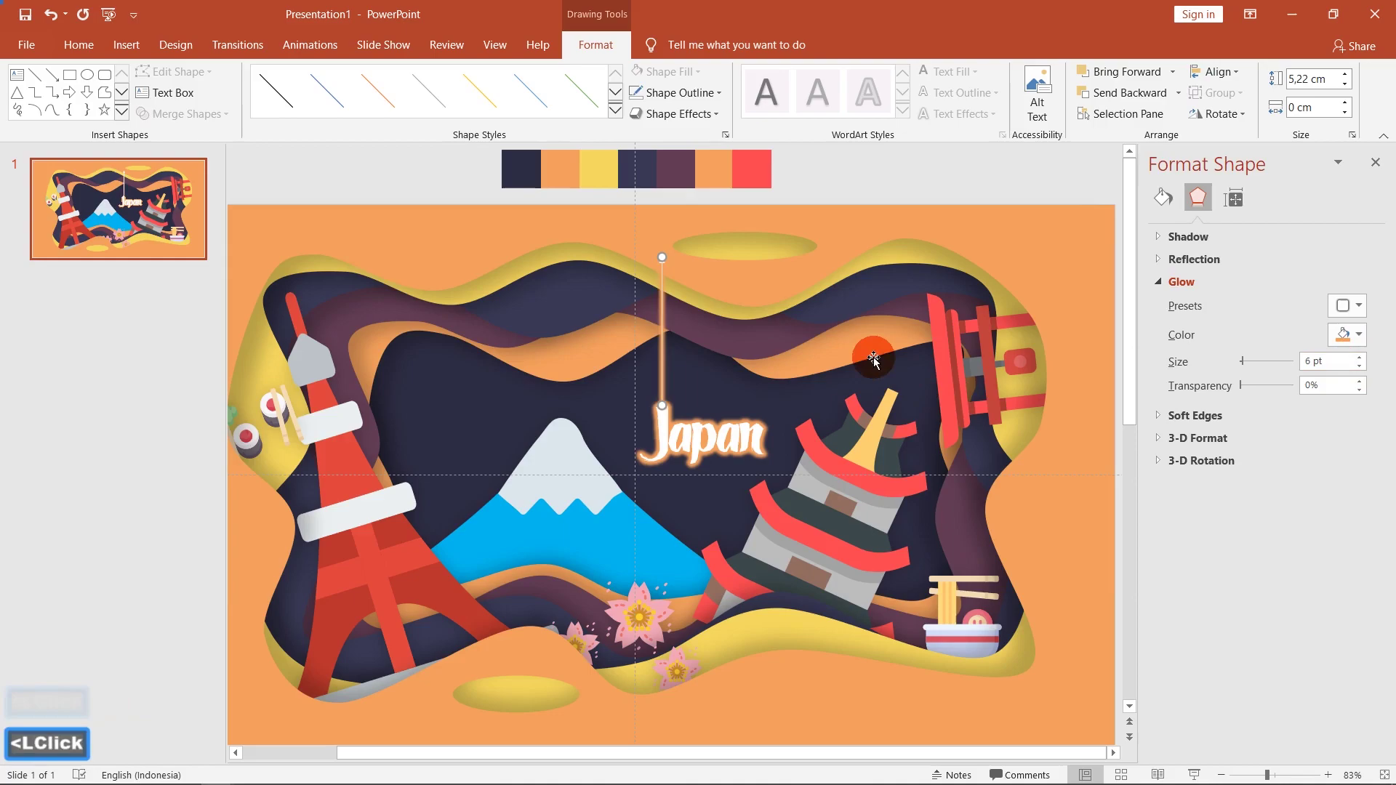
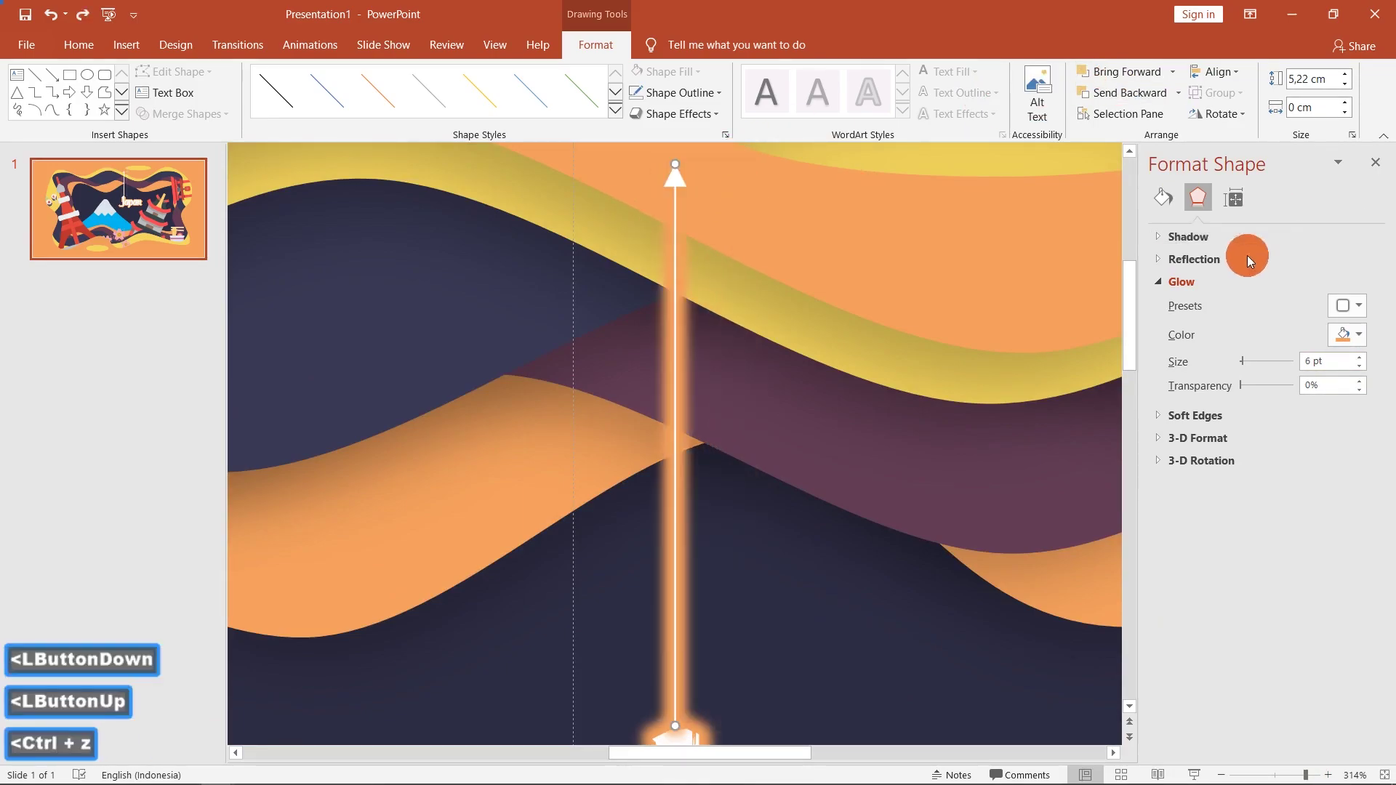
double_click(1156, 202)
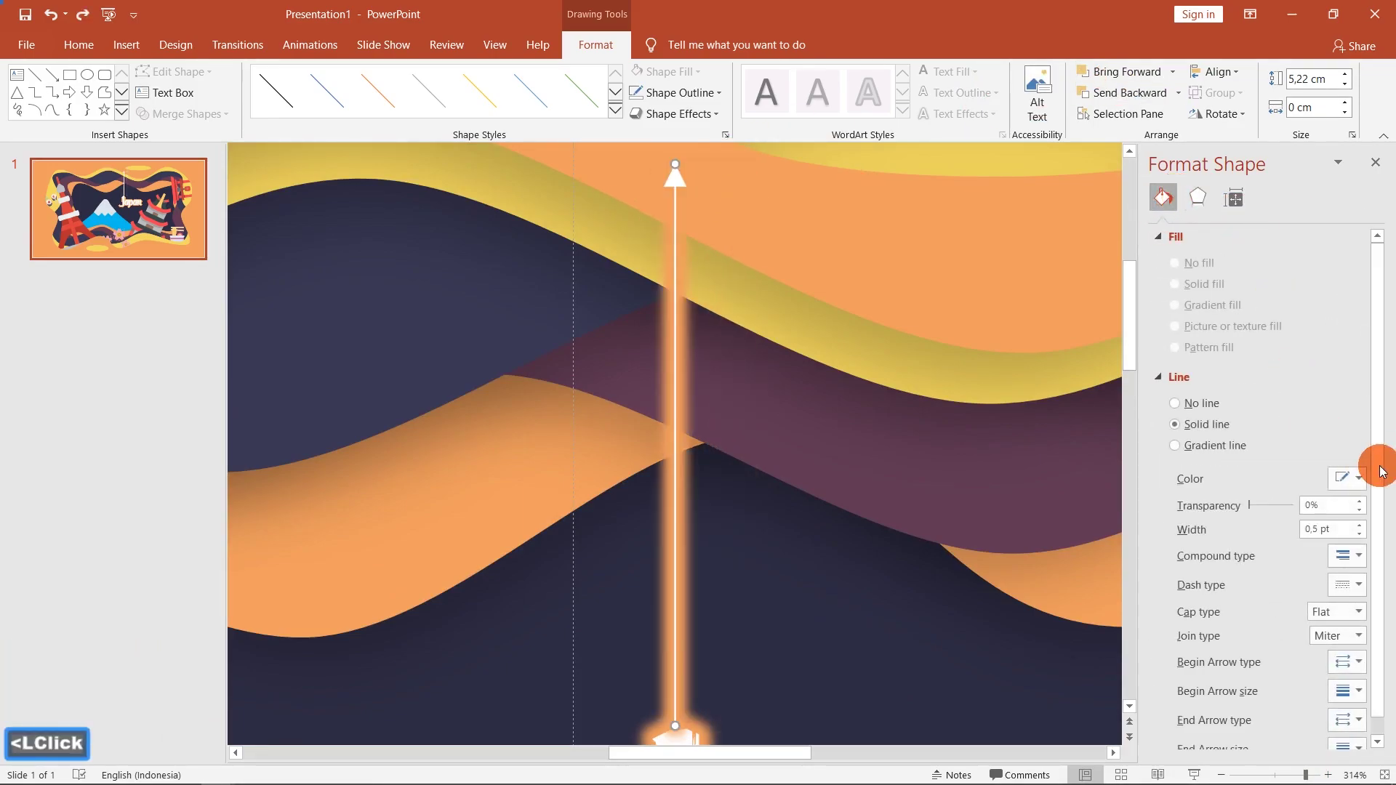
click(1383, 464)
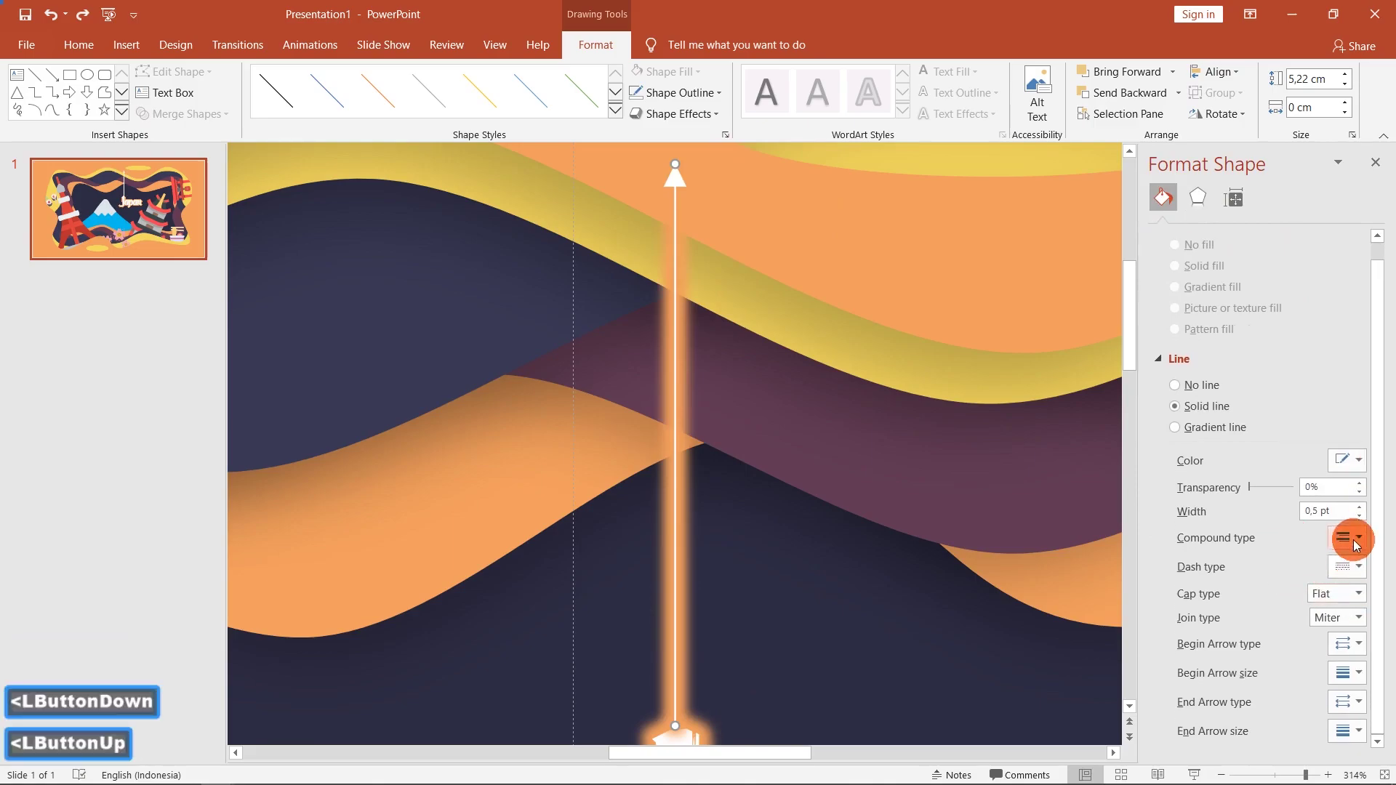
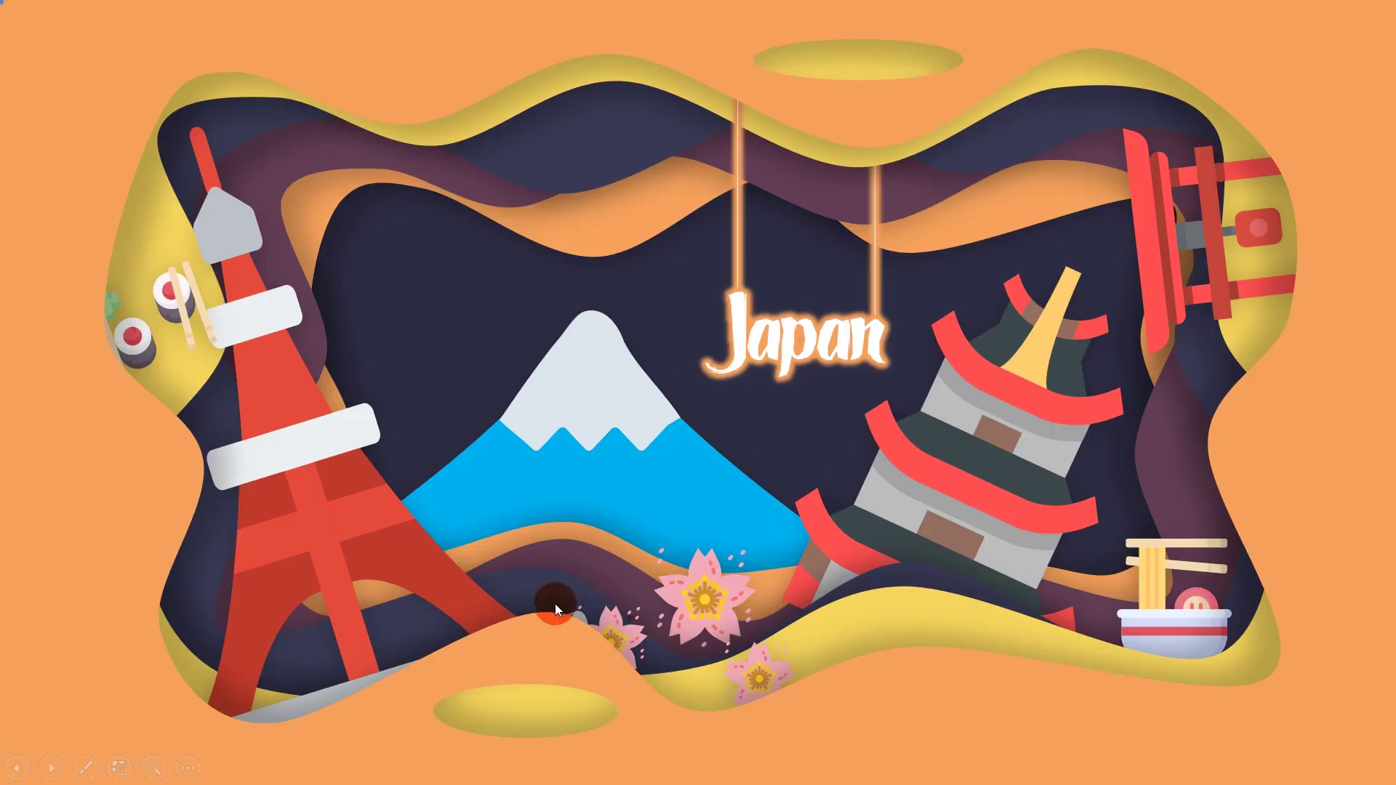
key(Escape)
double_click(502, 533)
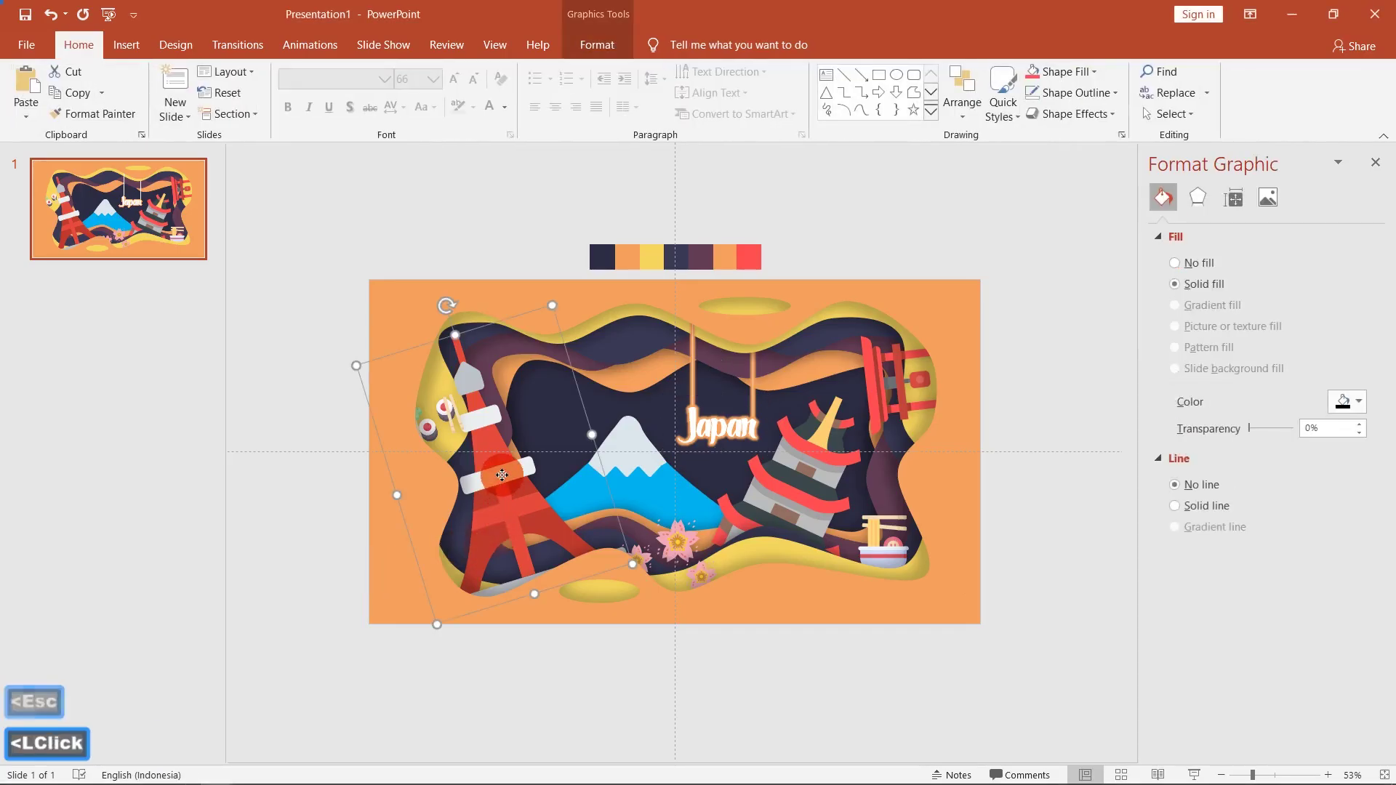